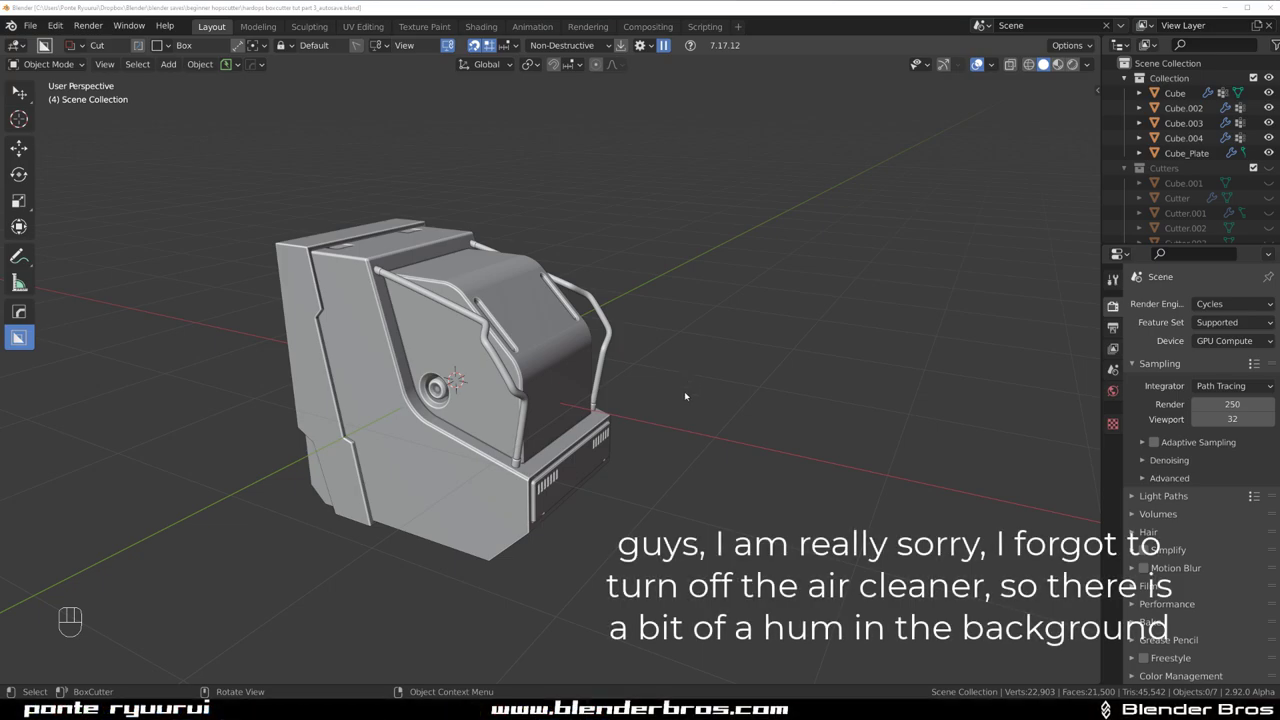
- Orbit around the device and close in on the curved top housing to inspect it
{"action": "left_click_drag", "start_coordinate": [624, 387], "coordinate": [516, 377]}
{"action": "left_click_drag", "start_coordinate": [538, 348], "coordinate": [654, 332]}
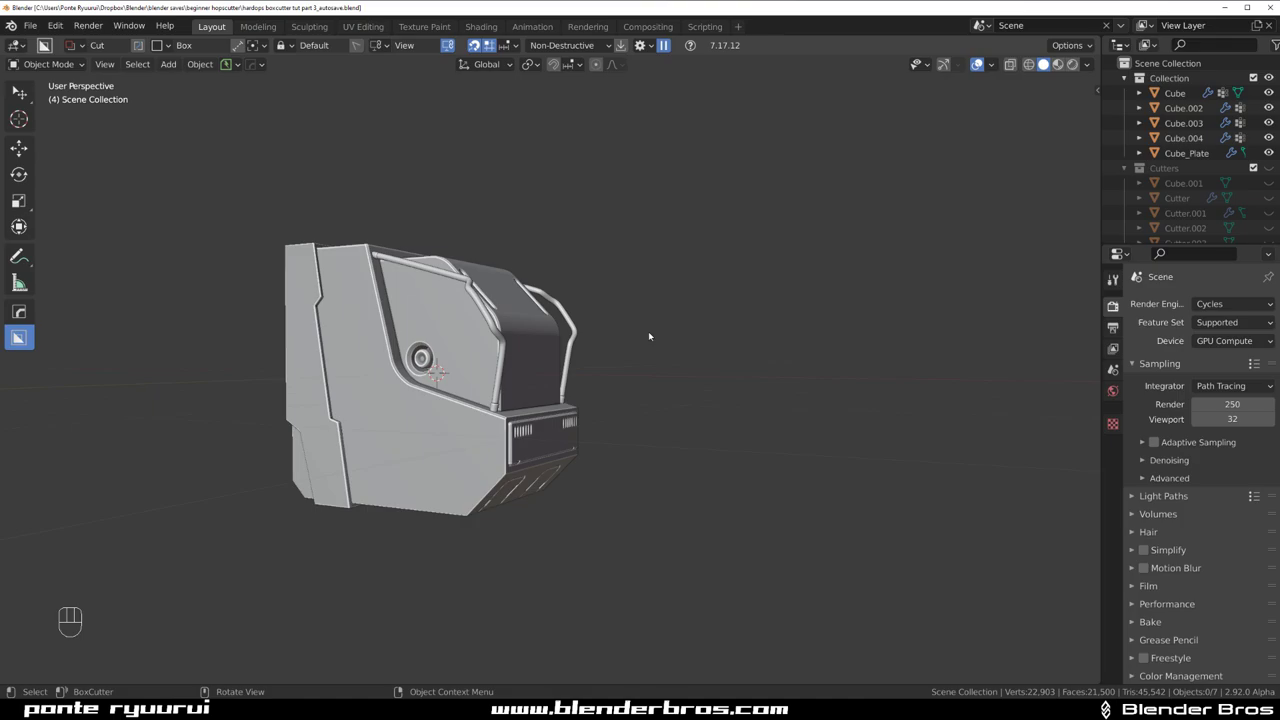
{"action": "left_click_drag", "start_coordinate": [453, 266], "coordinate": [337, 264]}
{"action": "left_click_drag", "start_coordinate": [514, 285], "coordinate": [562, 291]}
{"action": "left_click_drag", "start_coordinate": [520, 264], "coordinate": [600, 286]}
{"action": "middle_click", "coordinate": [520, 310]}
{"action": "left_click_drag", "start_coordinate": [756, 258], "coordinate": [673, 250]}
{"action": "left_click_drag", "start_coordinate": [678, 268], "coordinate": [485, 290]}
{"action": "left_click_drag", "start_coordinate": [512, 277], "coordinate": [559, 277]}
{"action": "left_click_drag", "start_coordinate": [509, 276], "coordinate": [522, 268]}
{"action": "left_click_drag", "start_coordinate": [522, 275], "coordinate": [587, 272]}
{"action": "left_click_drag", "start_coordinate": [589, 286], "coordinate": [475, 220]}
{"action": "left_click_drag", "start_coordinate": [454, 209], "coordinate": [344, 202]}
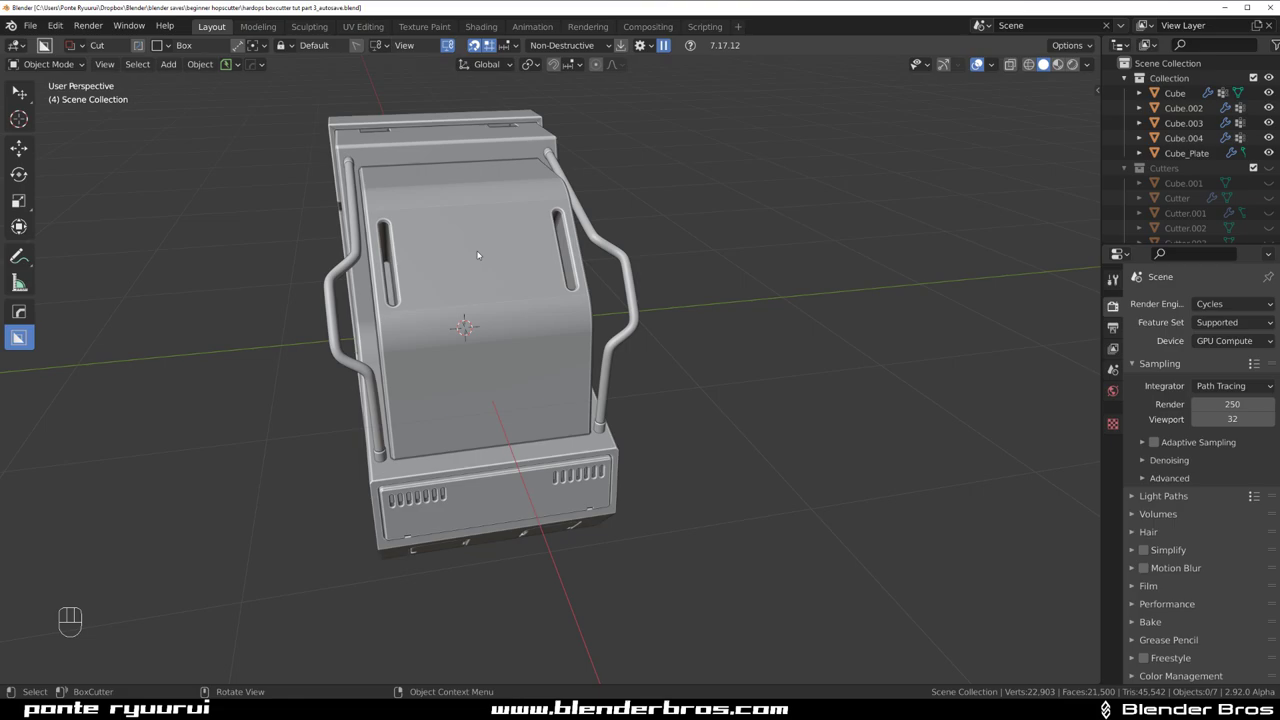
{"action": "left_click_drag", "start_coordinate": [476, 271], "coordinate": [452, 324]}
{"action": "left_click_drag", "start_coordinate": [461, 324], "coordinate": [524, 294]}
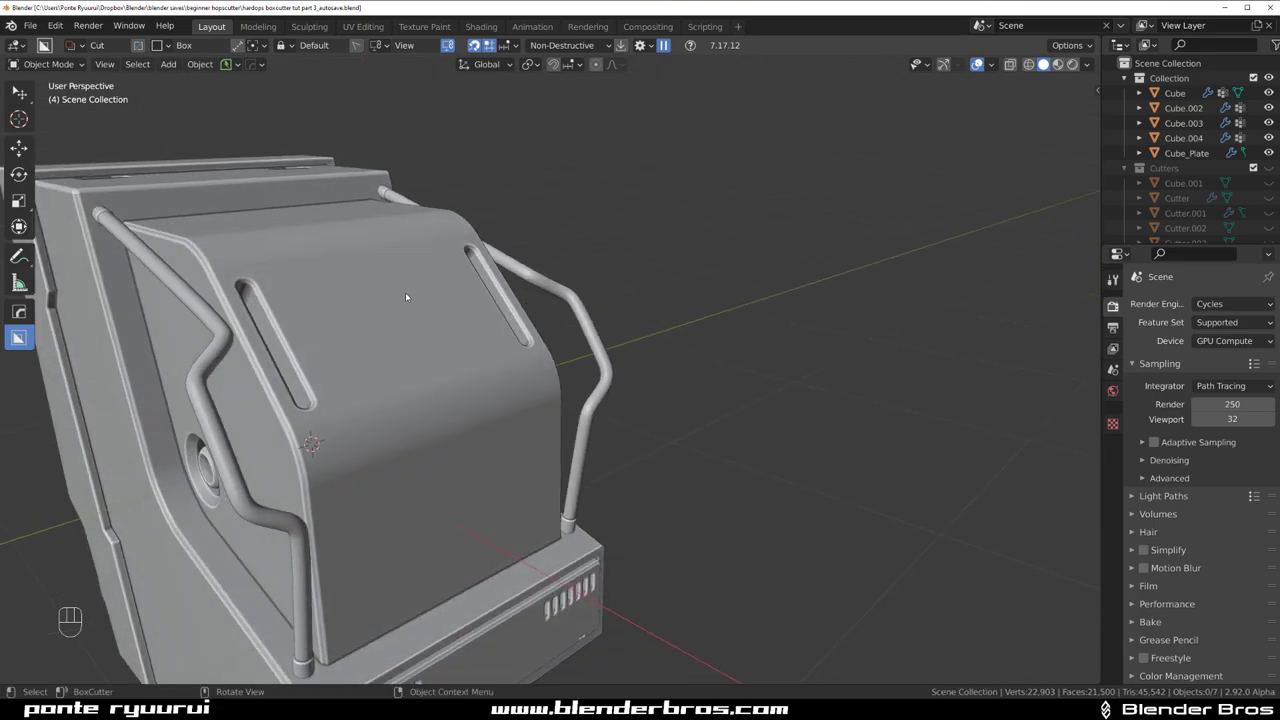
{"action": "left_click_drag", "start_coordinate": [450, 326], "coordinate": [450, 315]}
{"action": "left_click_drag", "start_coordinate": [478, 334], "coordinate": [495, 307]}
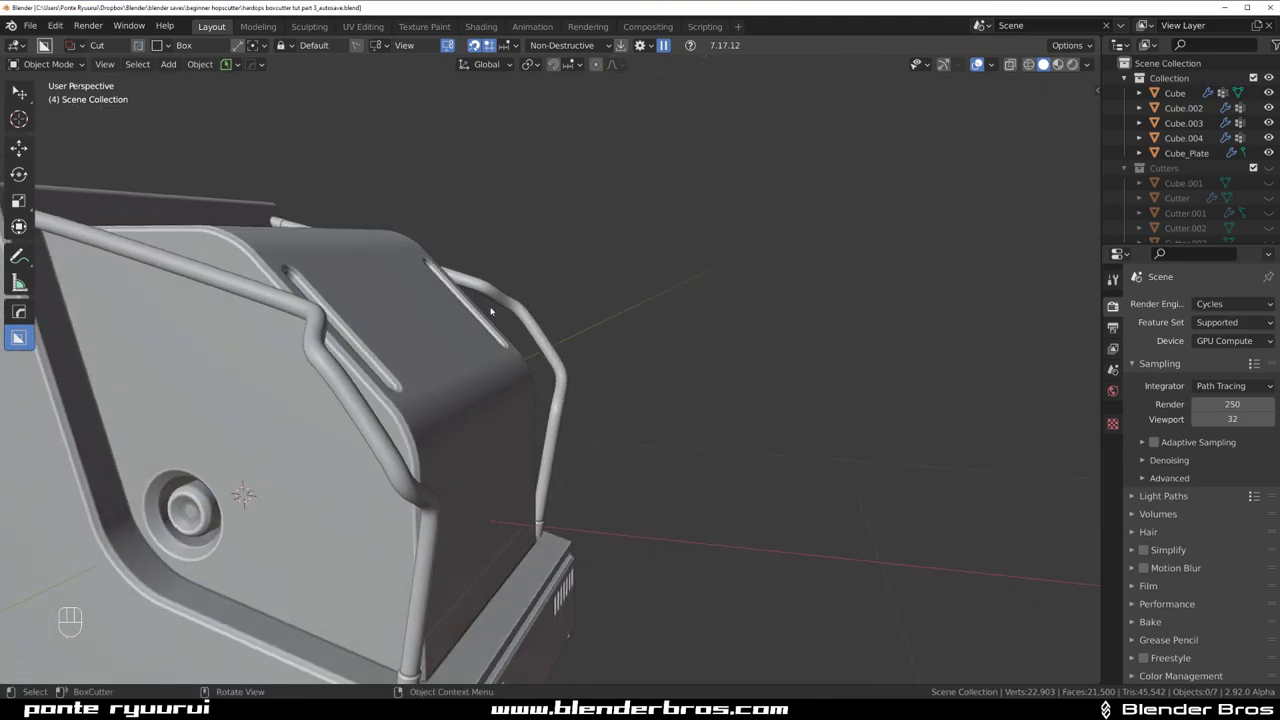
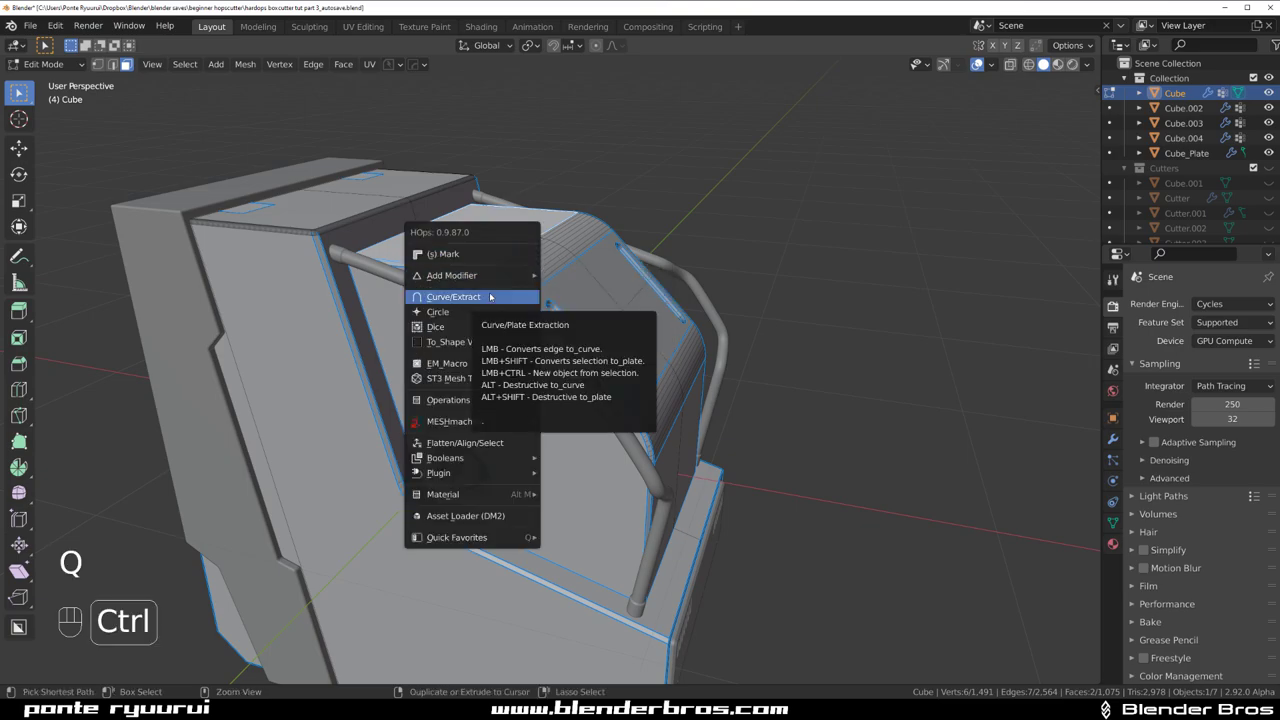
- Take the extracted top face as Cube_Piece and begin shrinking it into a small patch
{"action": "key", "text": "g"}
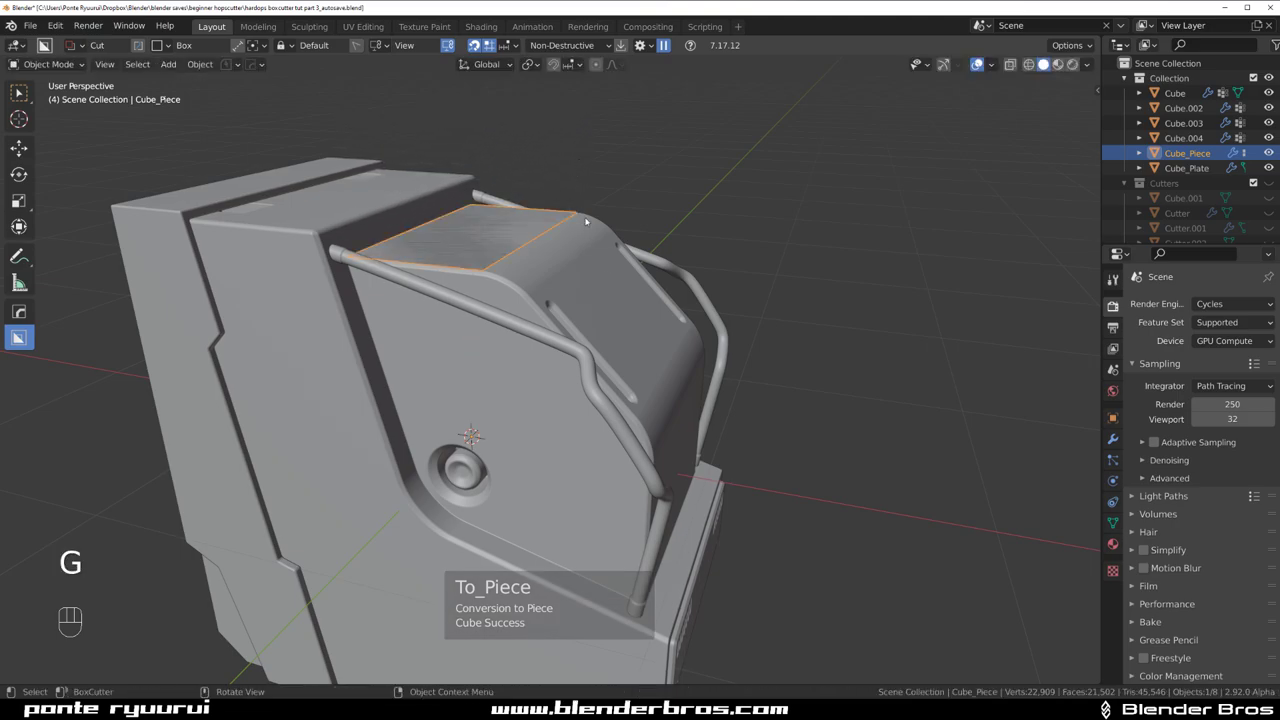
{"action": "left_click_drag", "start_coordinate": [558, 252], "coordinate": [590, 270]}
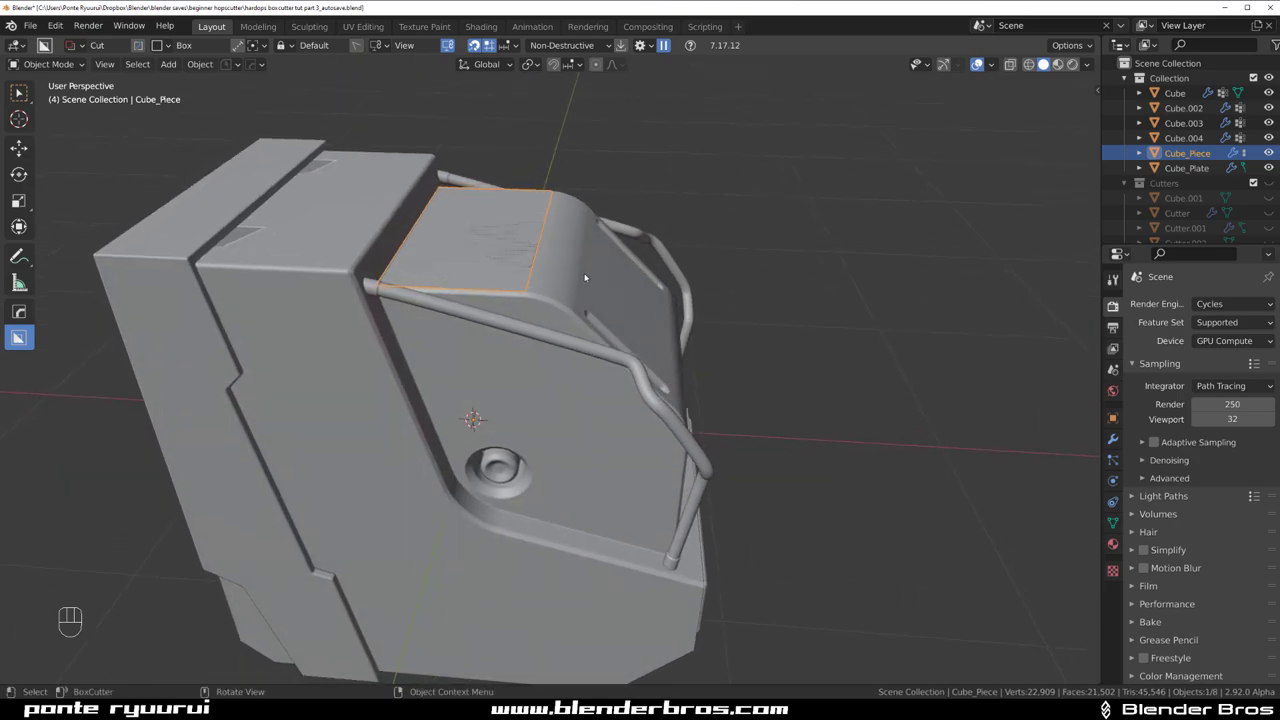
{"action": "key", "text": "s"}
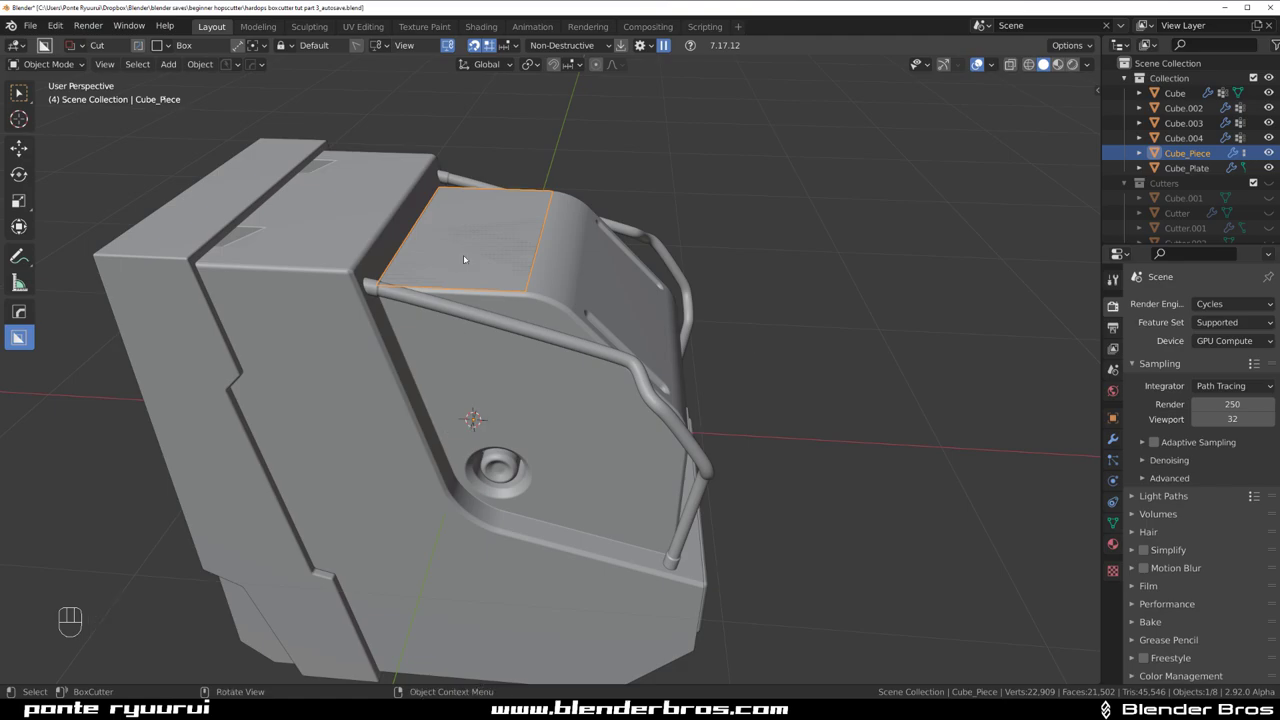
{"action": "key", "text": "shift+s"}
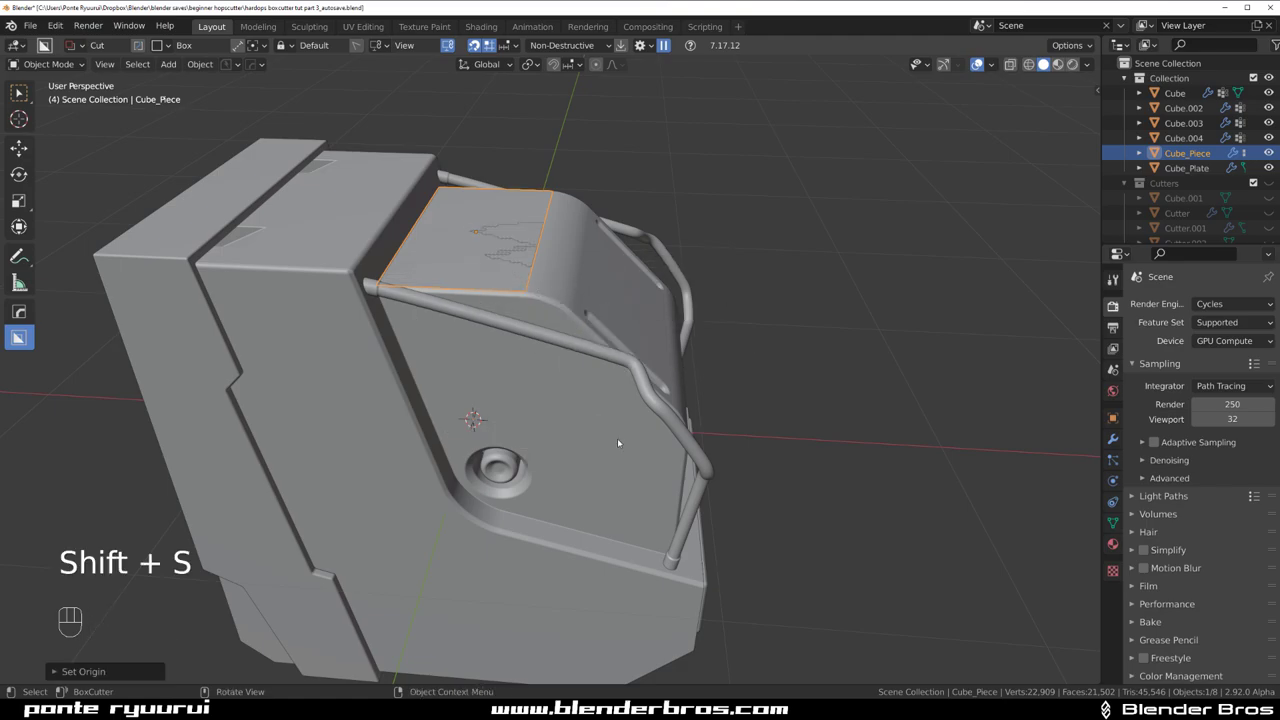
{"action": "left_click_drag", "start_coordinate": [584, 325], "coordinate": [556, 304]}
{"action": "left_click", "coordinate": [555, 303]}
{"action": "key", "text": "s"}
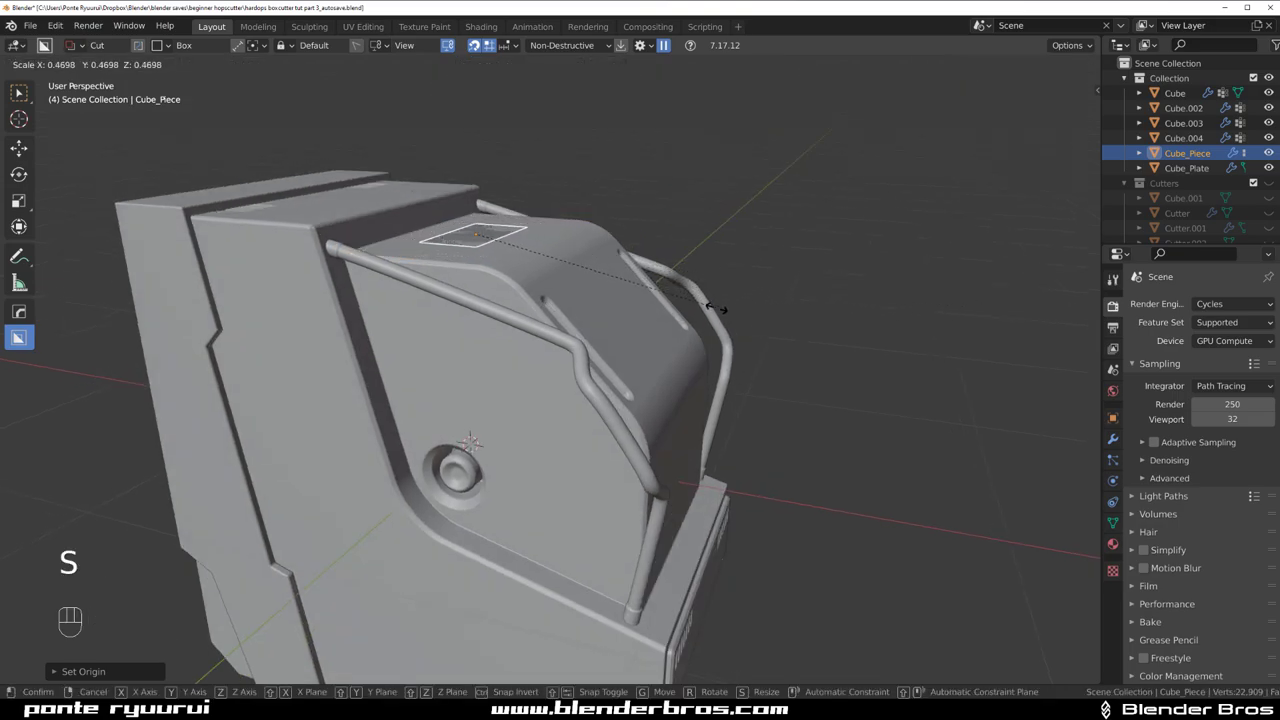
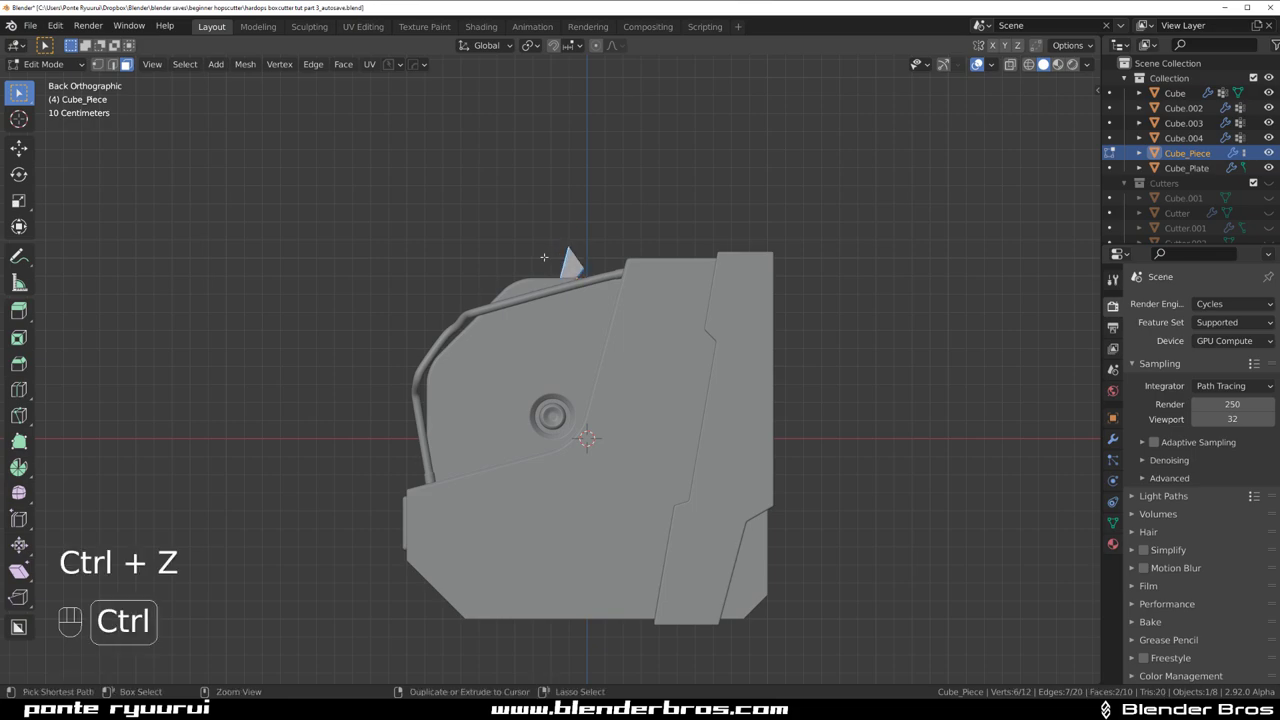
- Extrude the patch upward and along the curve into a bent arm, then select all its geometry
{"action": "key", "text": "ctrl+z"}
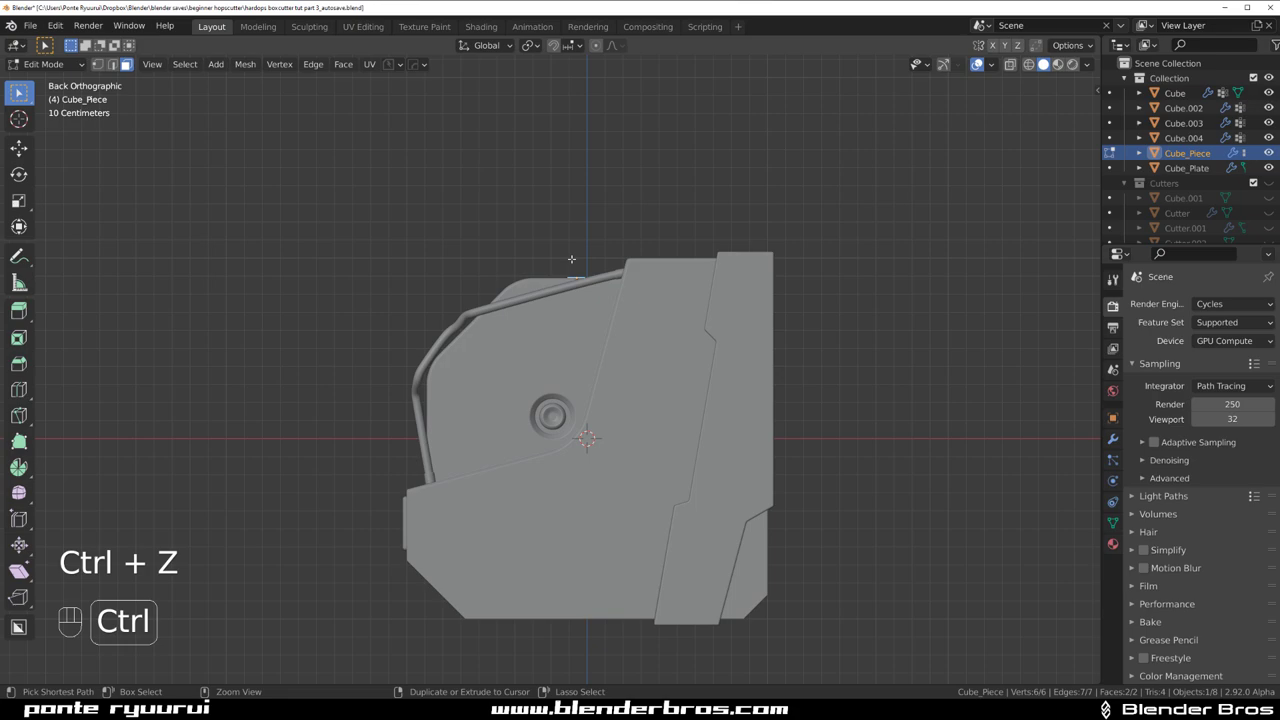
{"action": "key", "text": "e"}
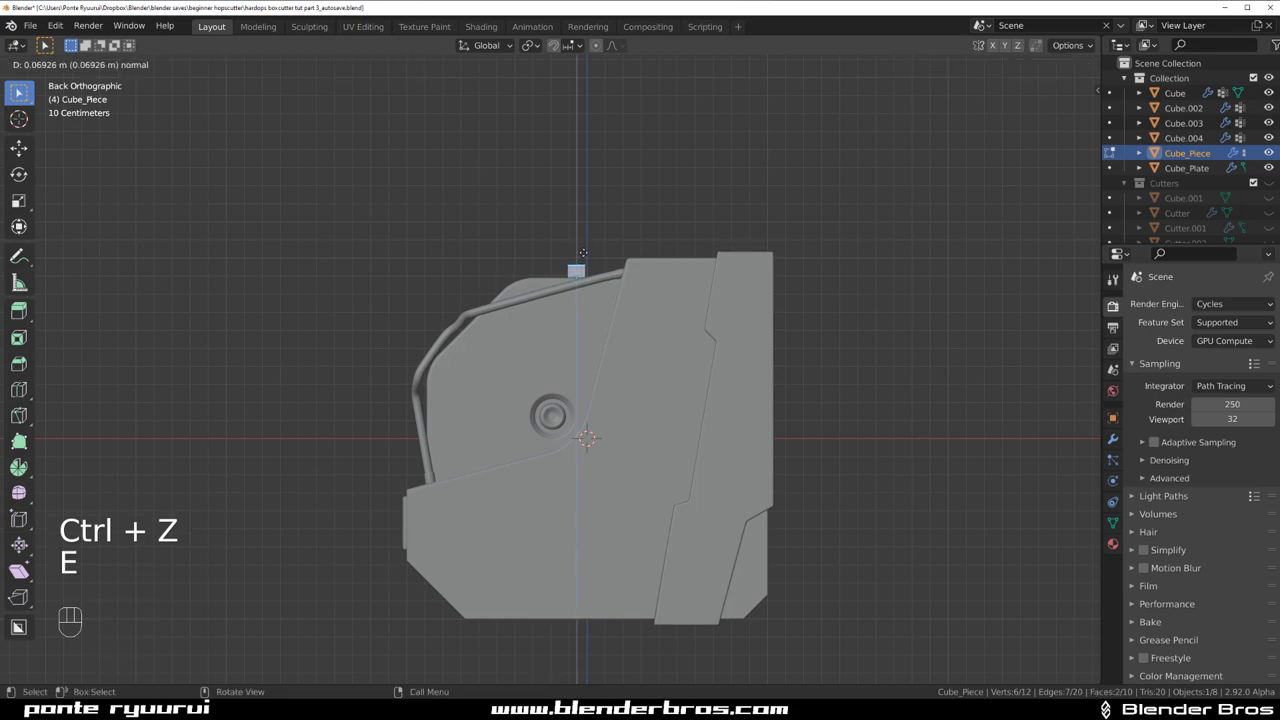
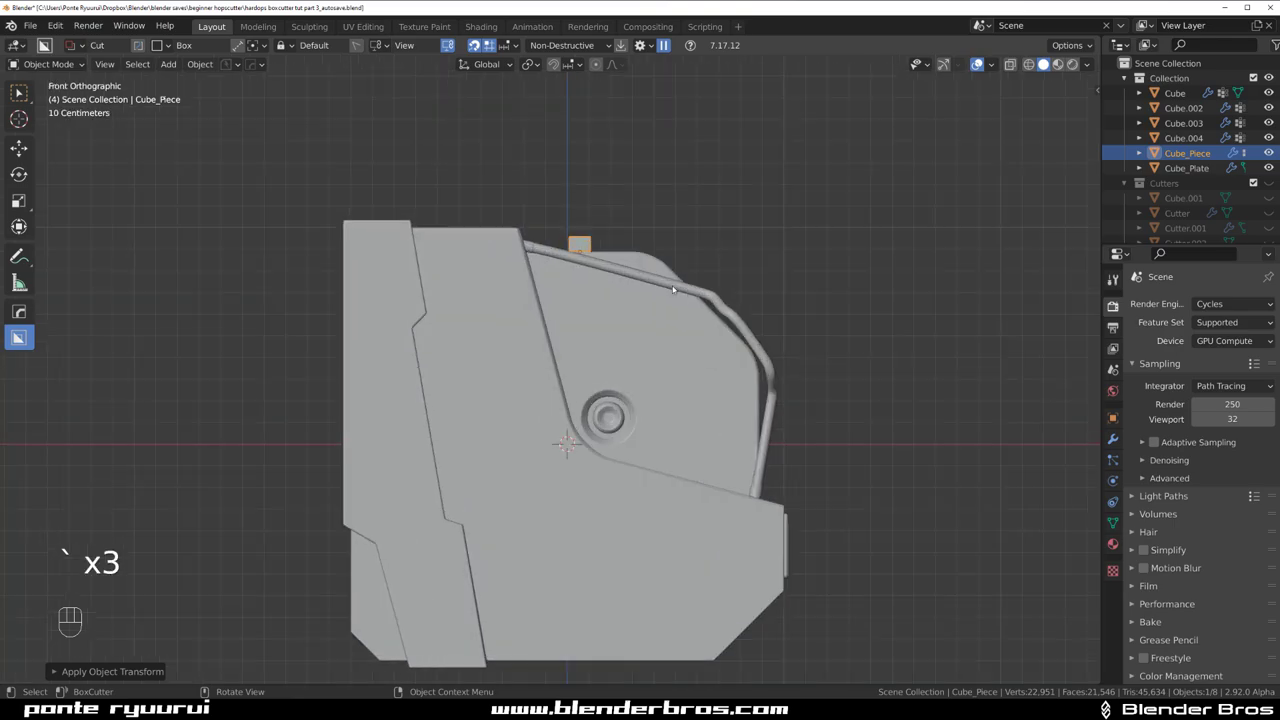
{"action": "key", "text": "Tab"}
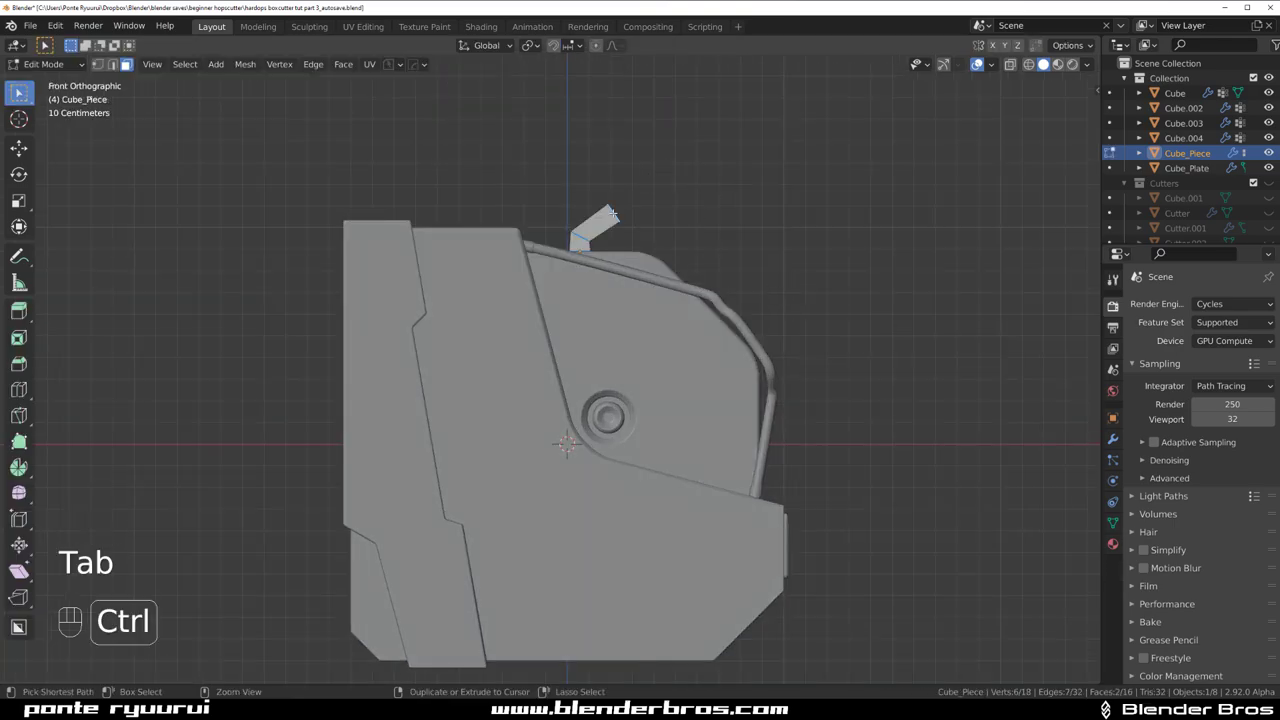
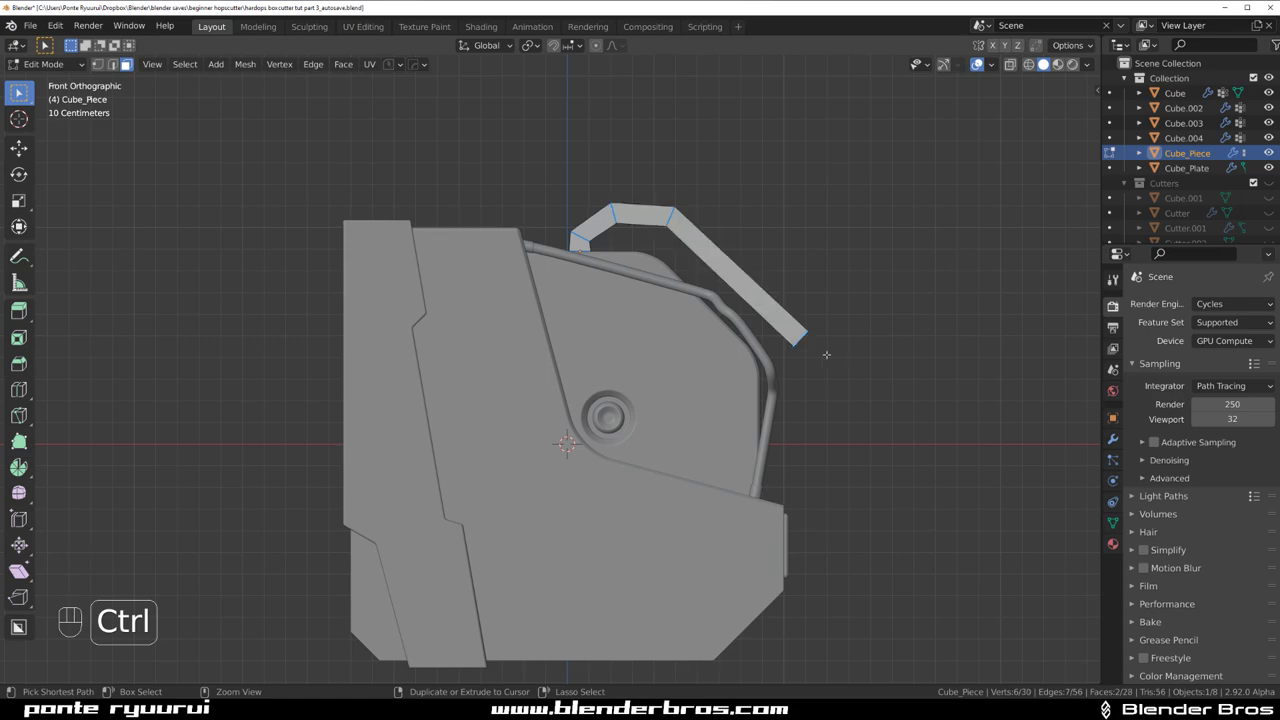
{"action": "key", "text": "g"}
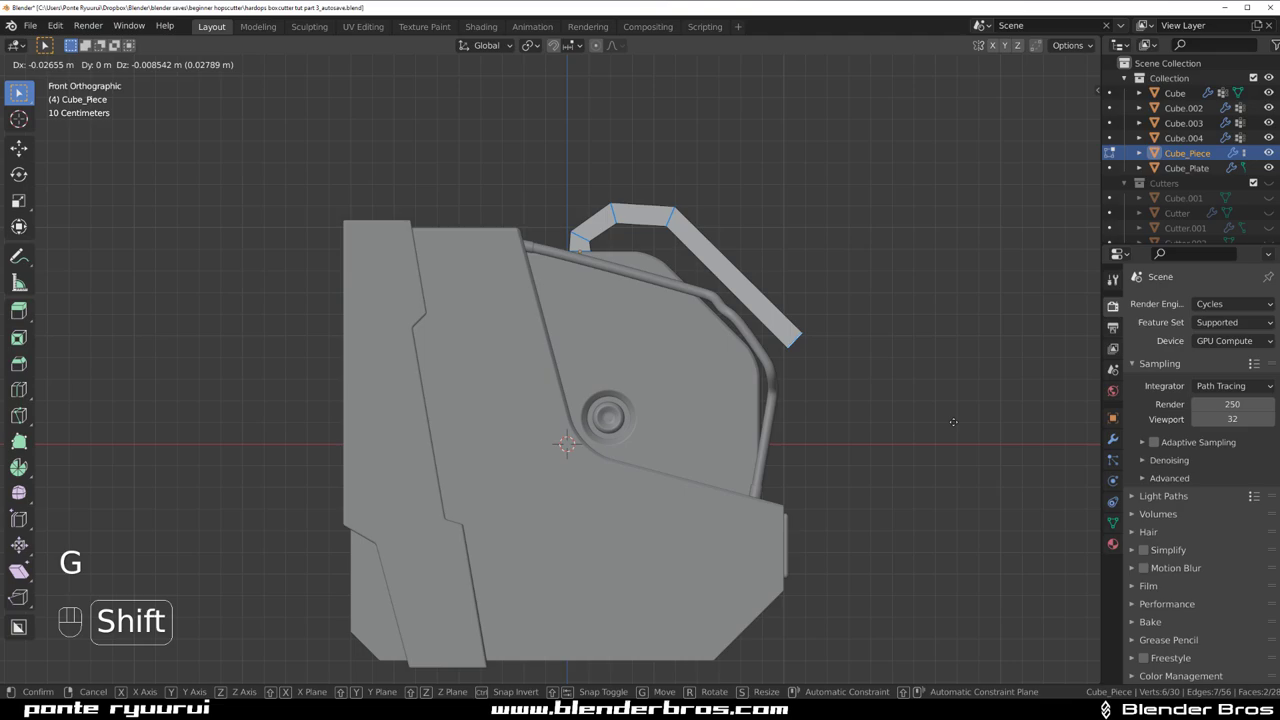
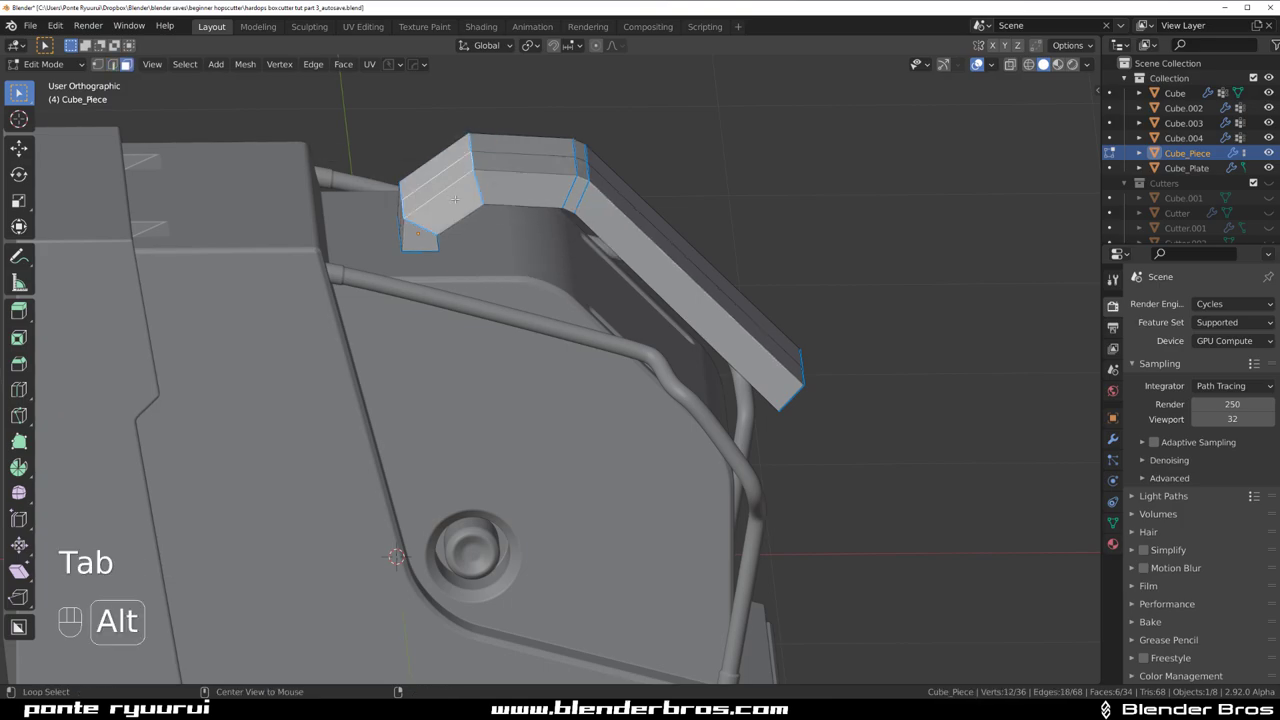
{"action": "key", "text": "ctrl+KP_Add"}
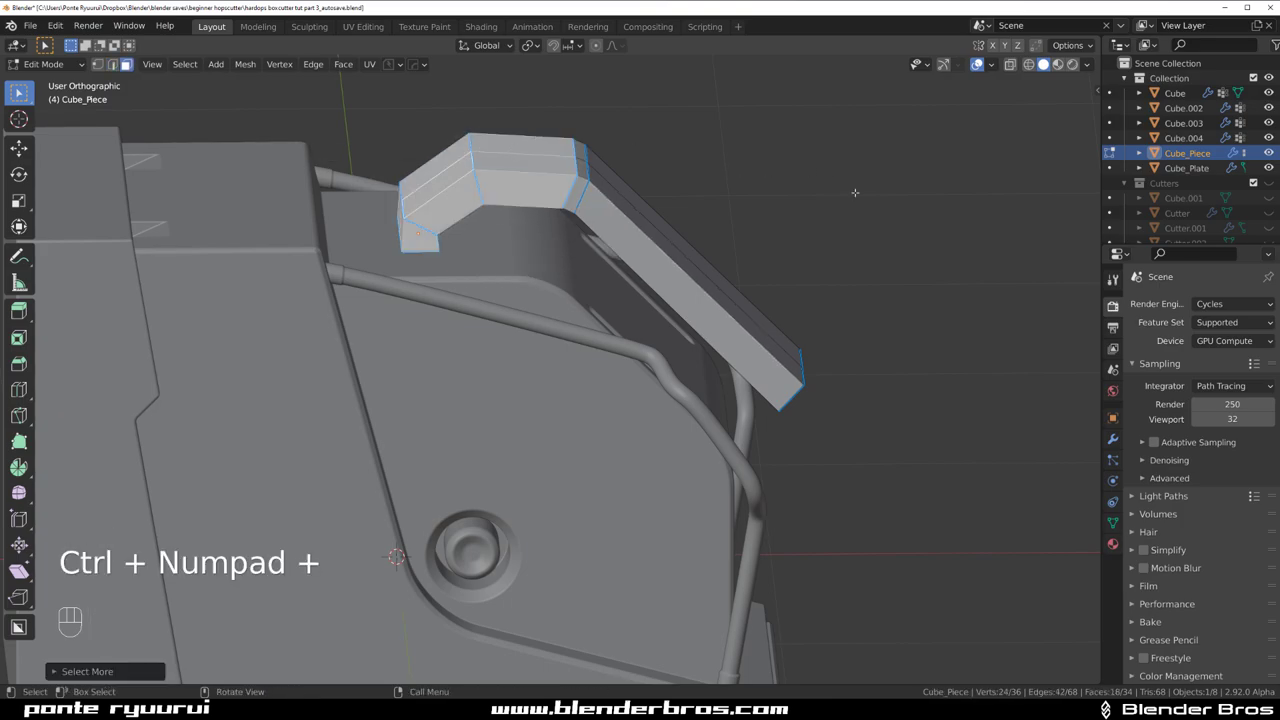
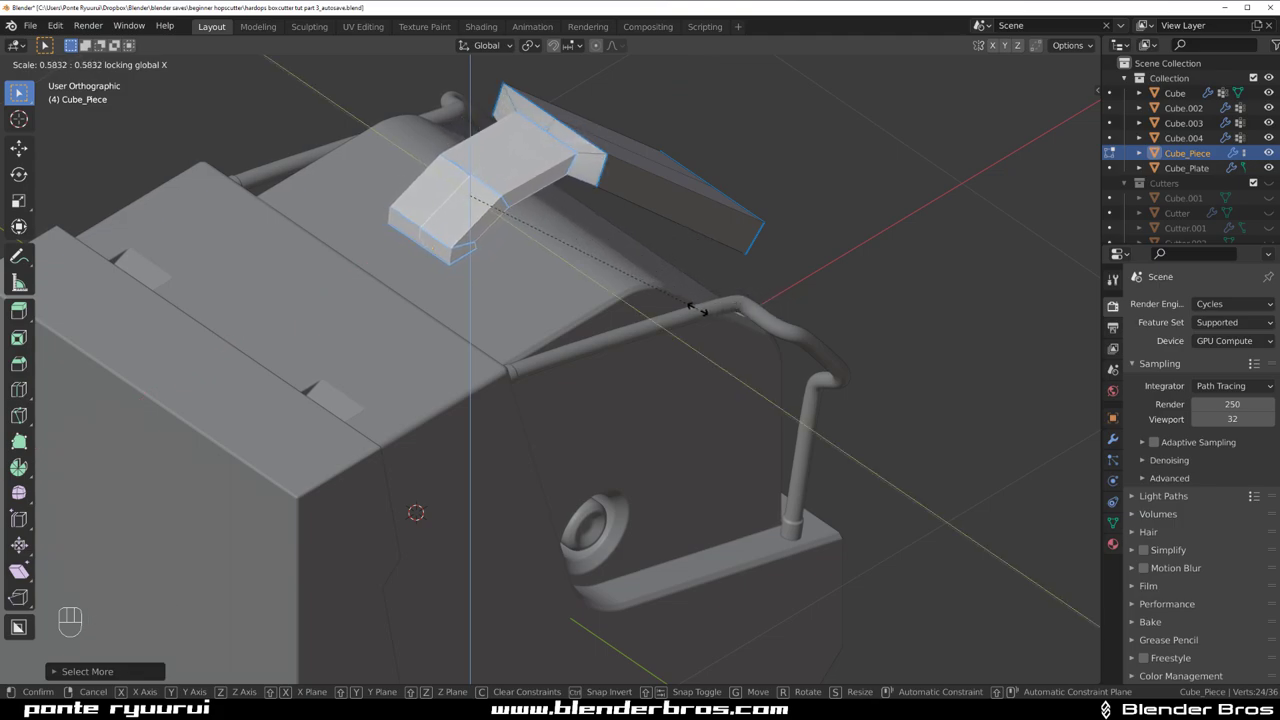
- Scale the bent Cube_Piece arm along its width and length before discarding it
{"action": "key", "text": "s"}
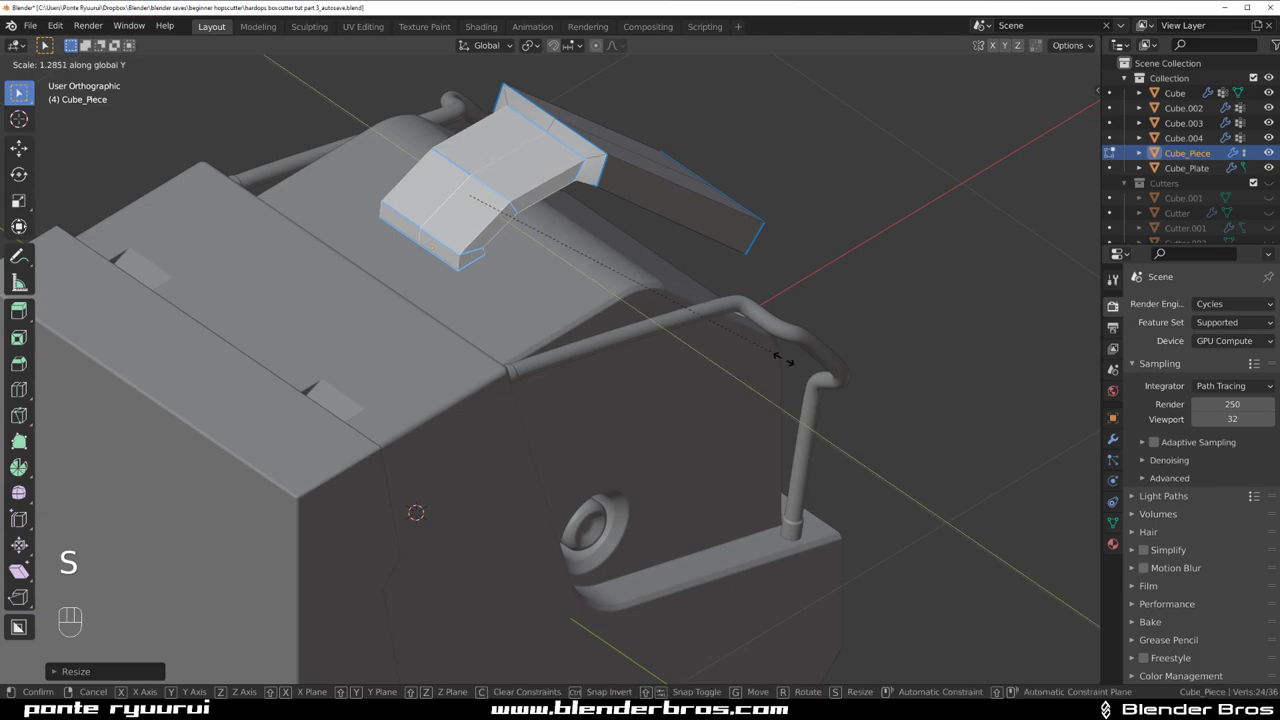
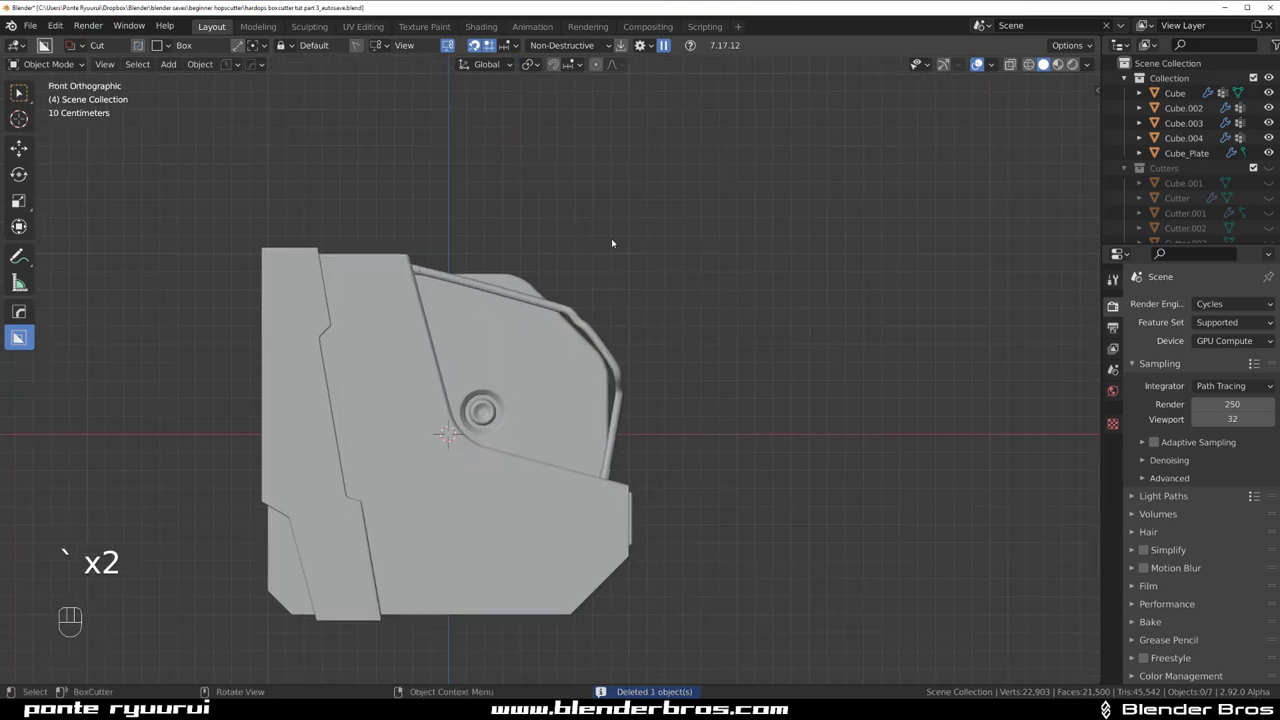
- Switch BoxCutter to polygon-shaped cuts and line the view up over the device's side
{"action": "key", "text": "d"}
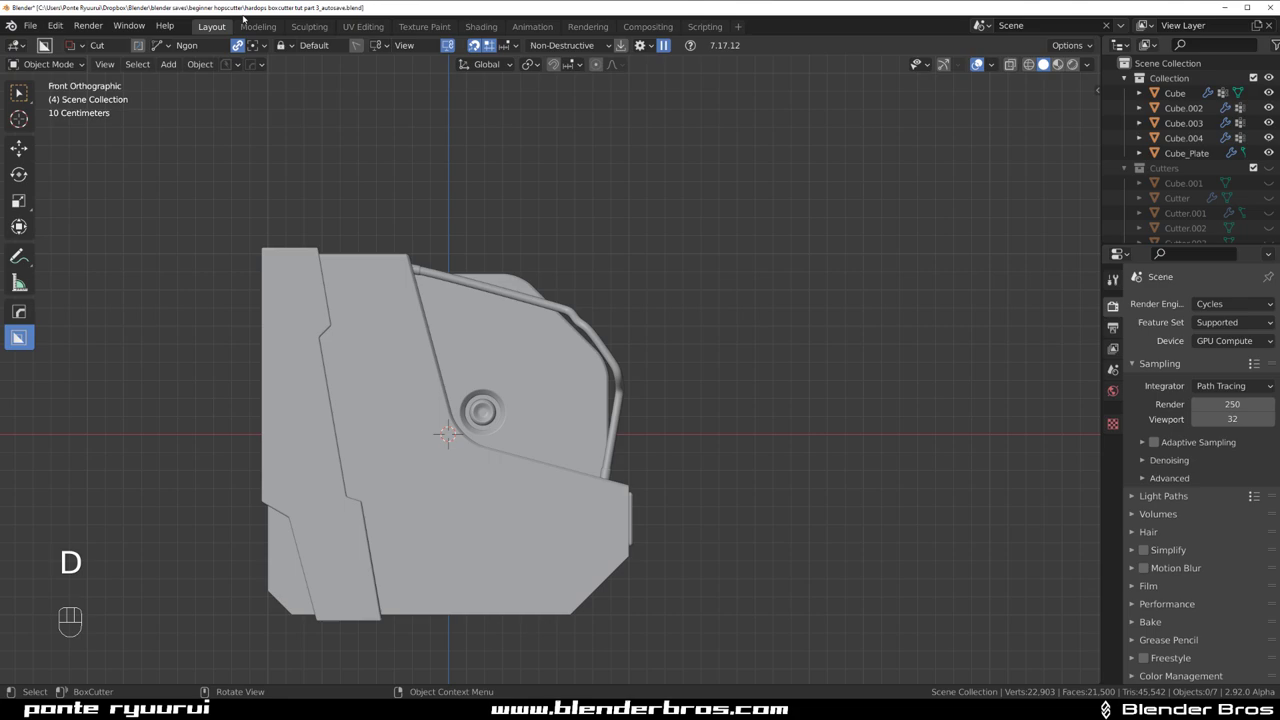
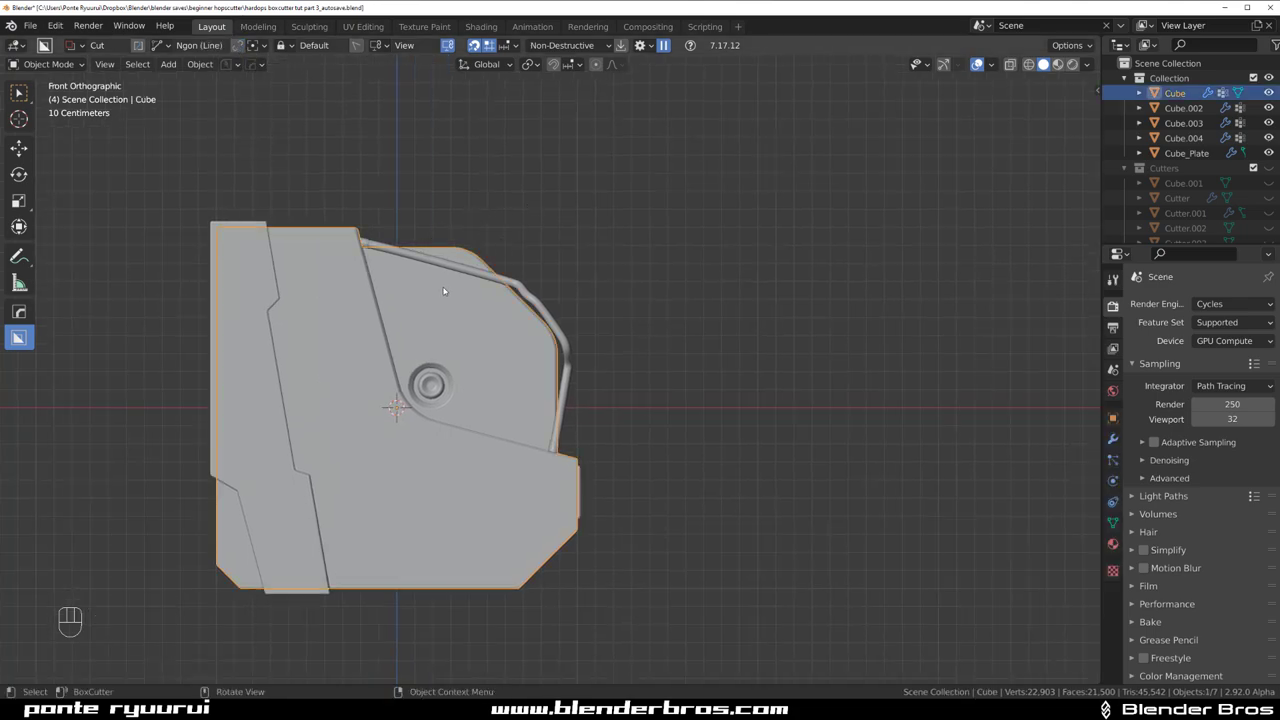
{"action": "left_click_drag", "start_coordinate": [589, 308], "coordinate": [592, 307]}
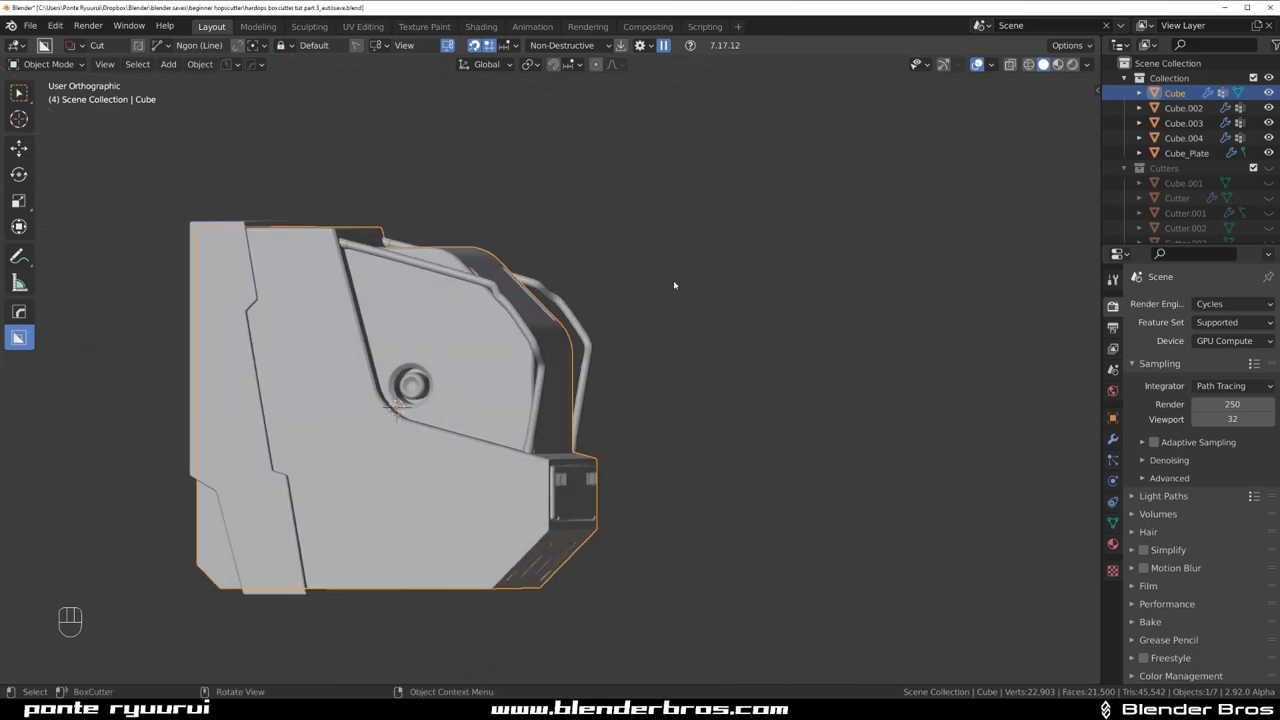
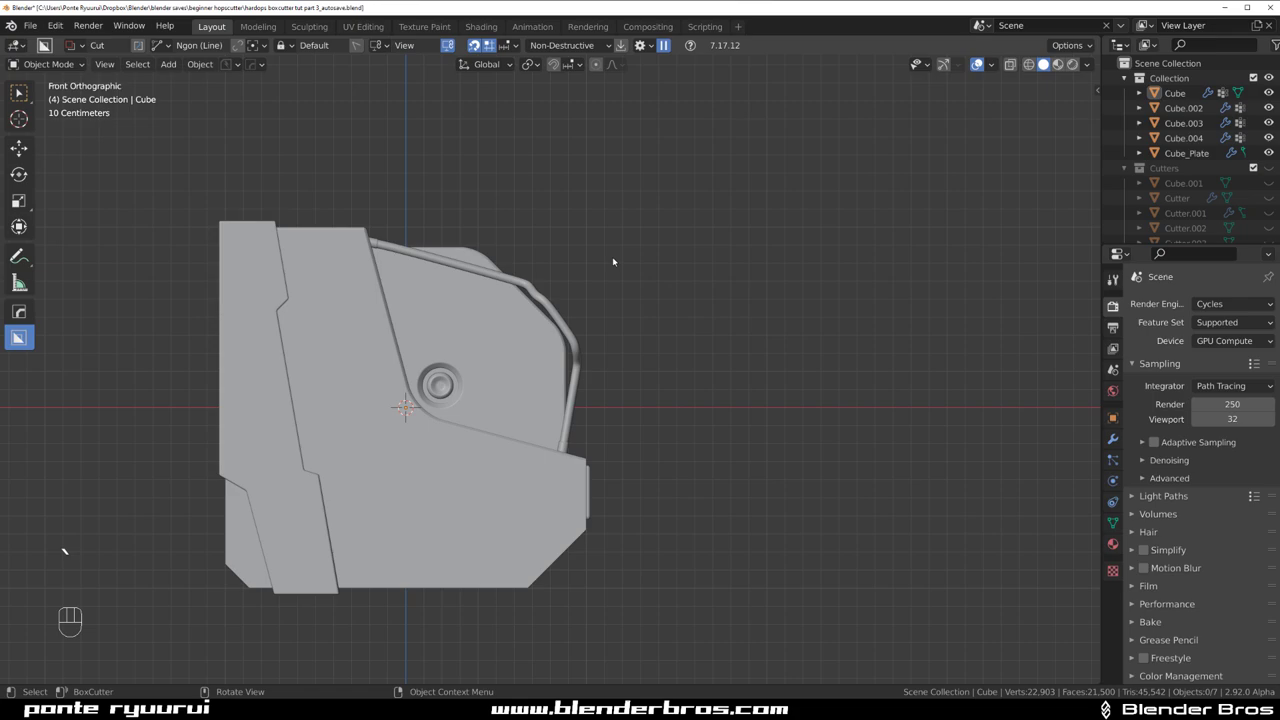
{"action": "left_click_drag", "start_coordinate": [656, 260], "coordinate": [677, 237]}
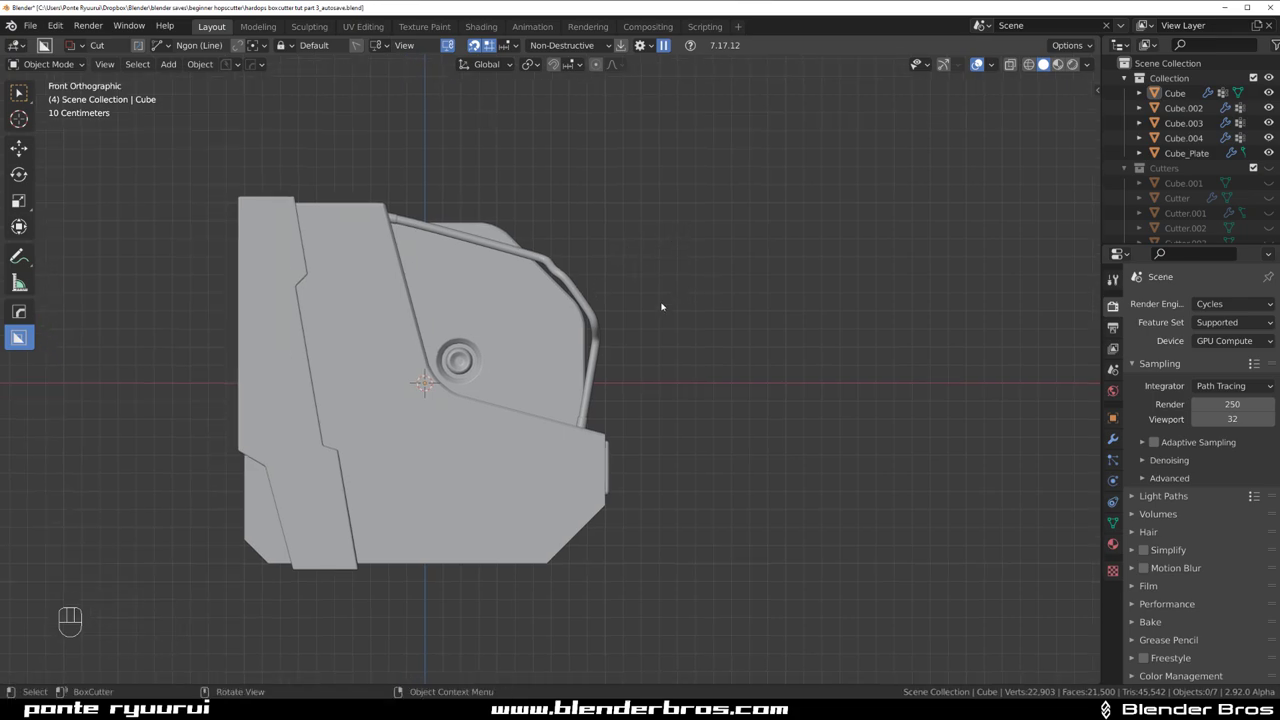
{"action": "key", "text": "a"}
{"action": "key", "text": "a"}
{"action": "key", "text": "alt+a"}
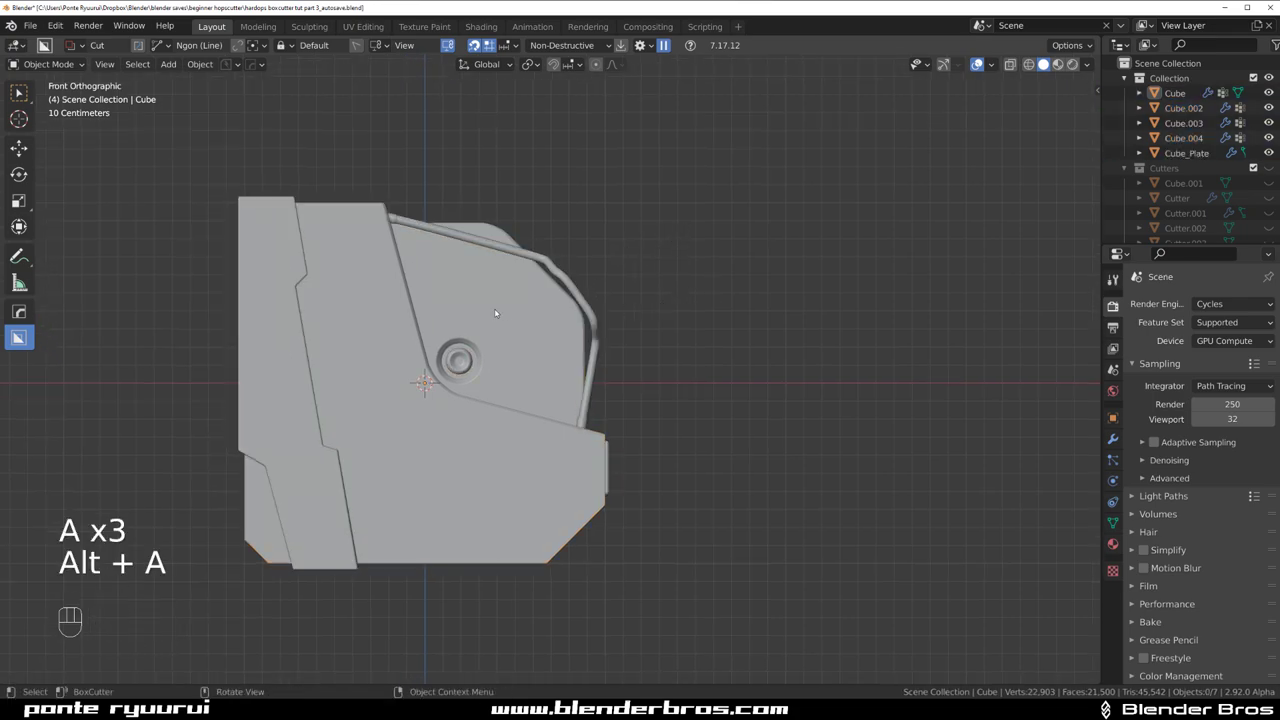
- Briefly check the main body in edit mode, return to object mode and start the outline above the top
{"action": "key", "text": "Tab"}
{"action": "key", "text": "alt+a"}
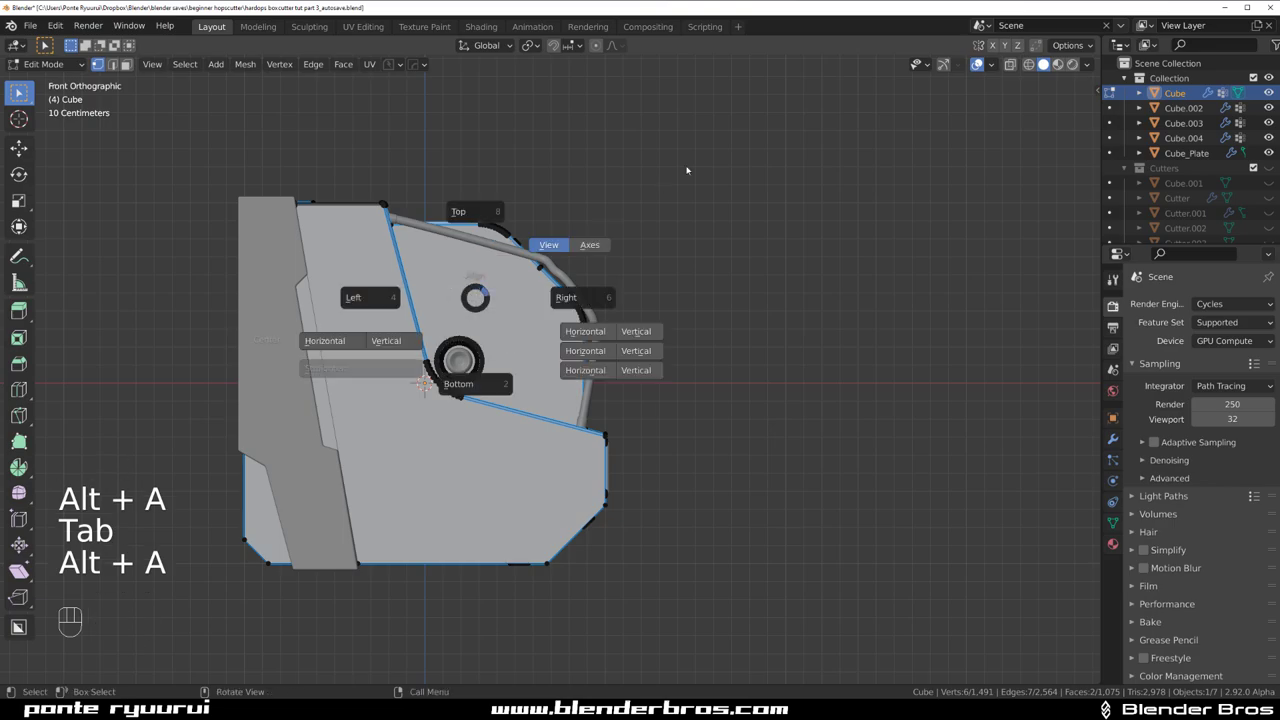
{"action": "key", "text": "Tab"}
{"action": "key", "text": "a"}
{"action": "key", "text": "a"}
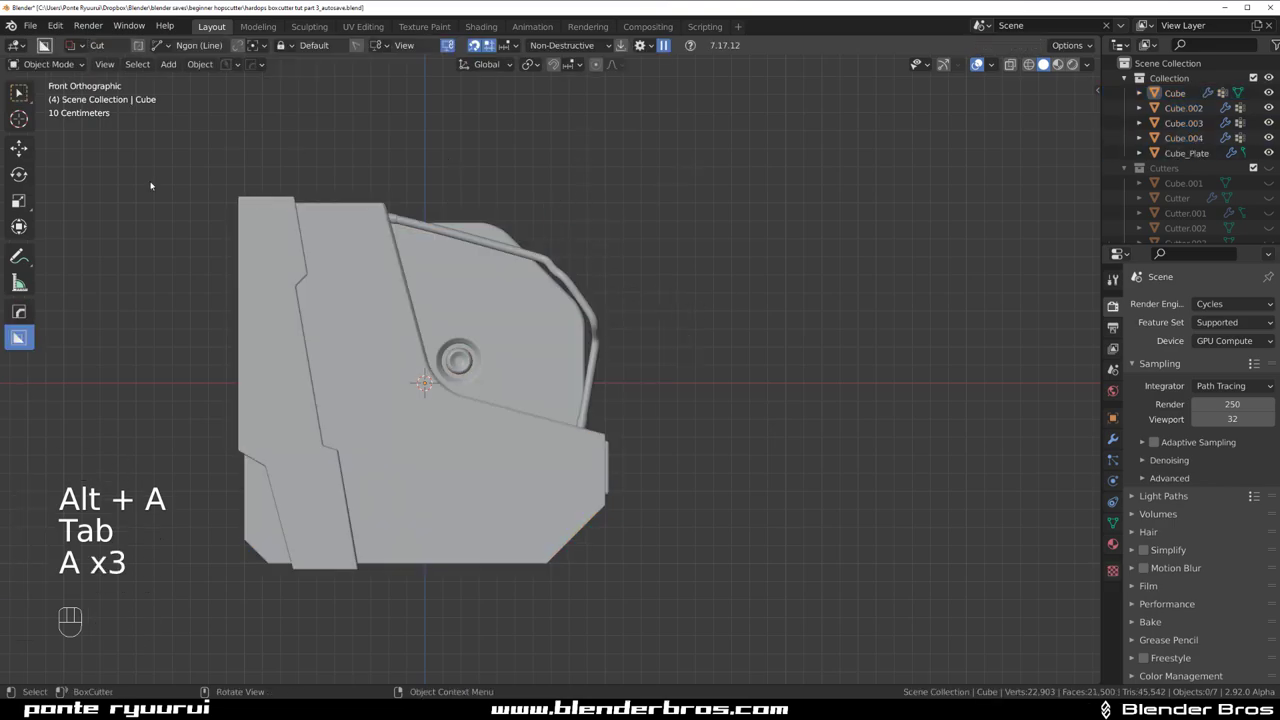
{"action": "left_click", "coordinate": [514, 225]}
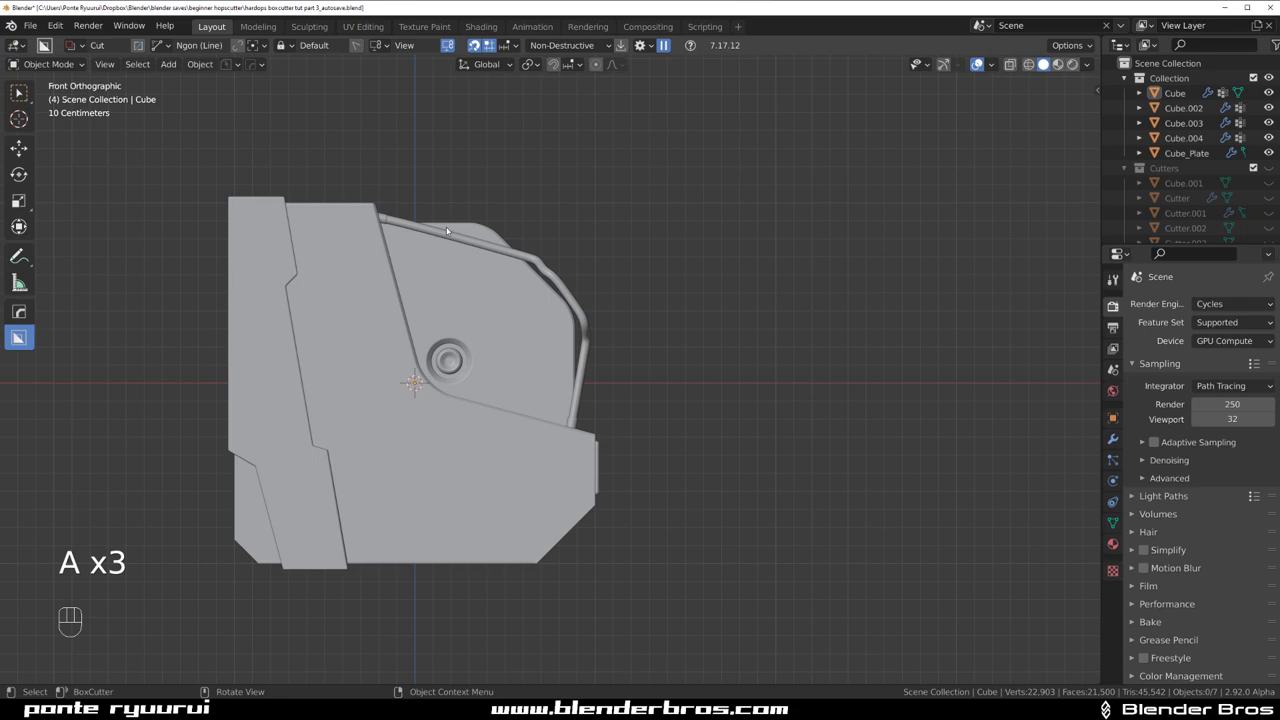
- Draw the Ngon outline down the slope and extrude it into a new slanted Box cover piece
{"action": "left_click", "coordinate": [428, 220]}
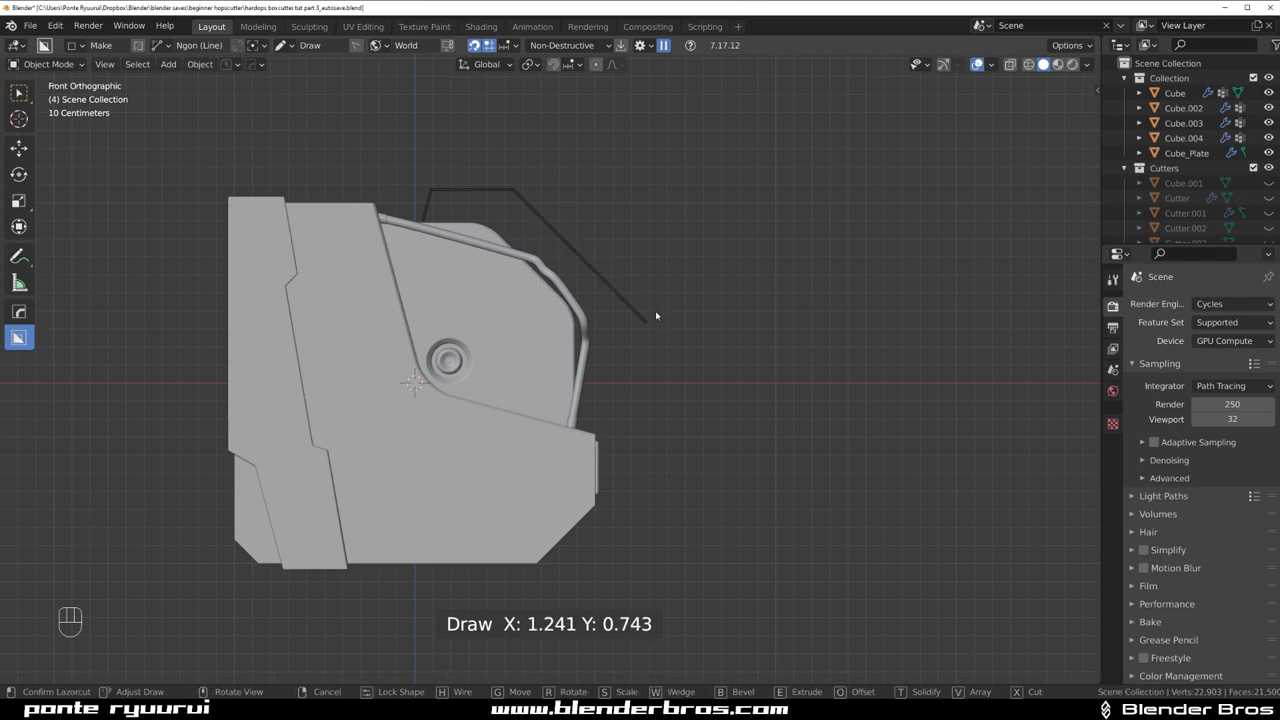
{"action": "left_click_drag", "start_coordinate": [635, 312], "coordinate": [572, 382]}
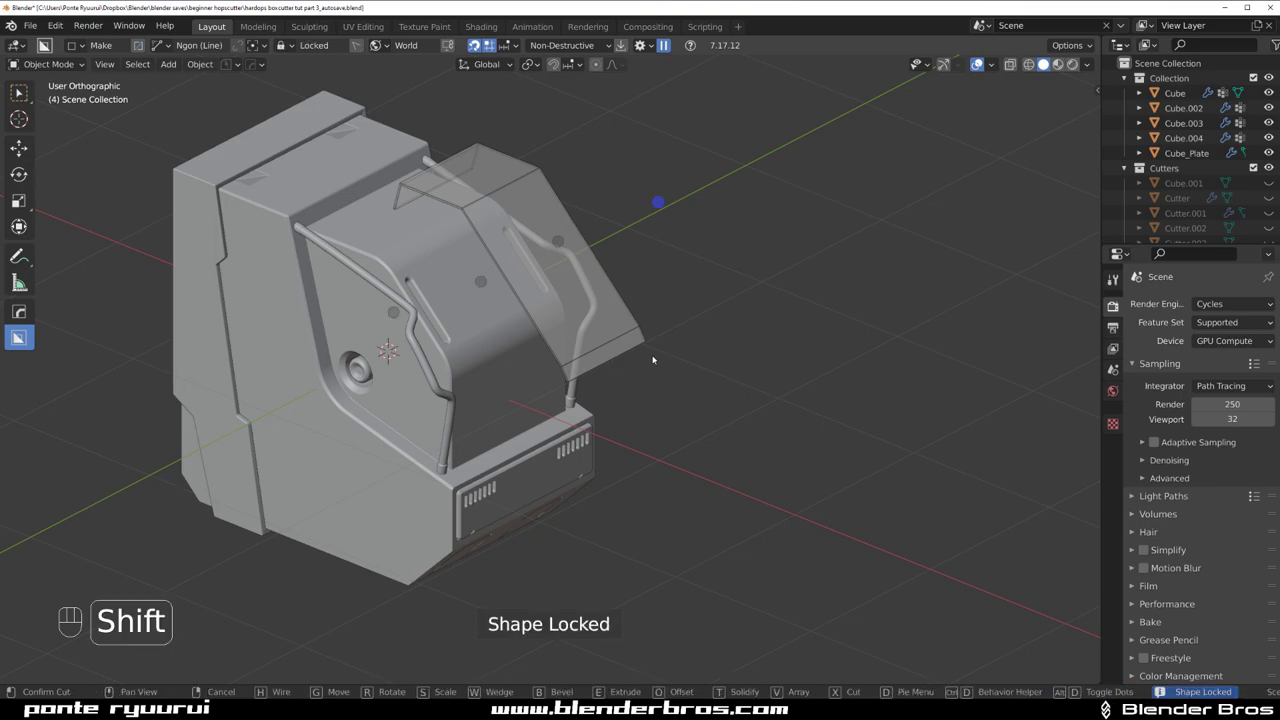
{"action": "left_click", "coordinate": [600, 363]}
{"action": "key", "text": "g"}
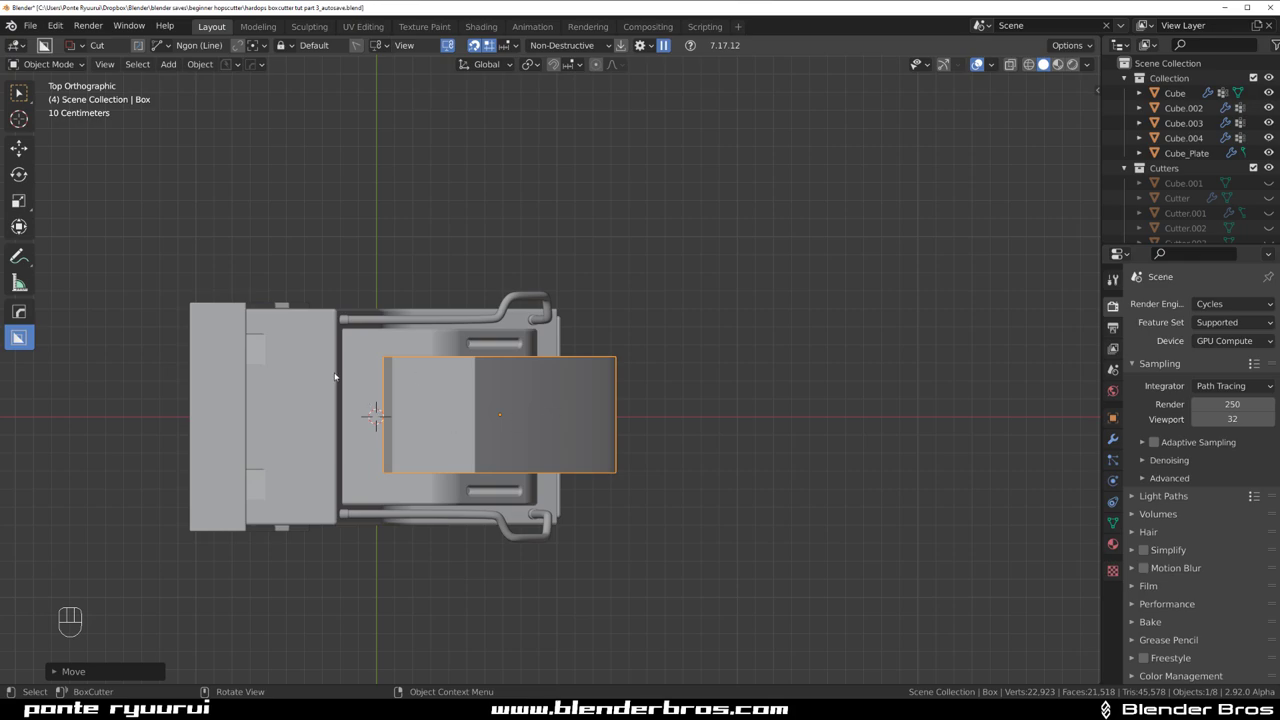
- Move the Box cover along Y then lift it about 0.4 m along Z over the housing
{"action": "key", "text": "shift+s"}
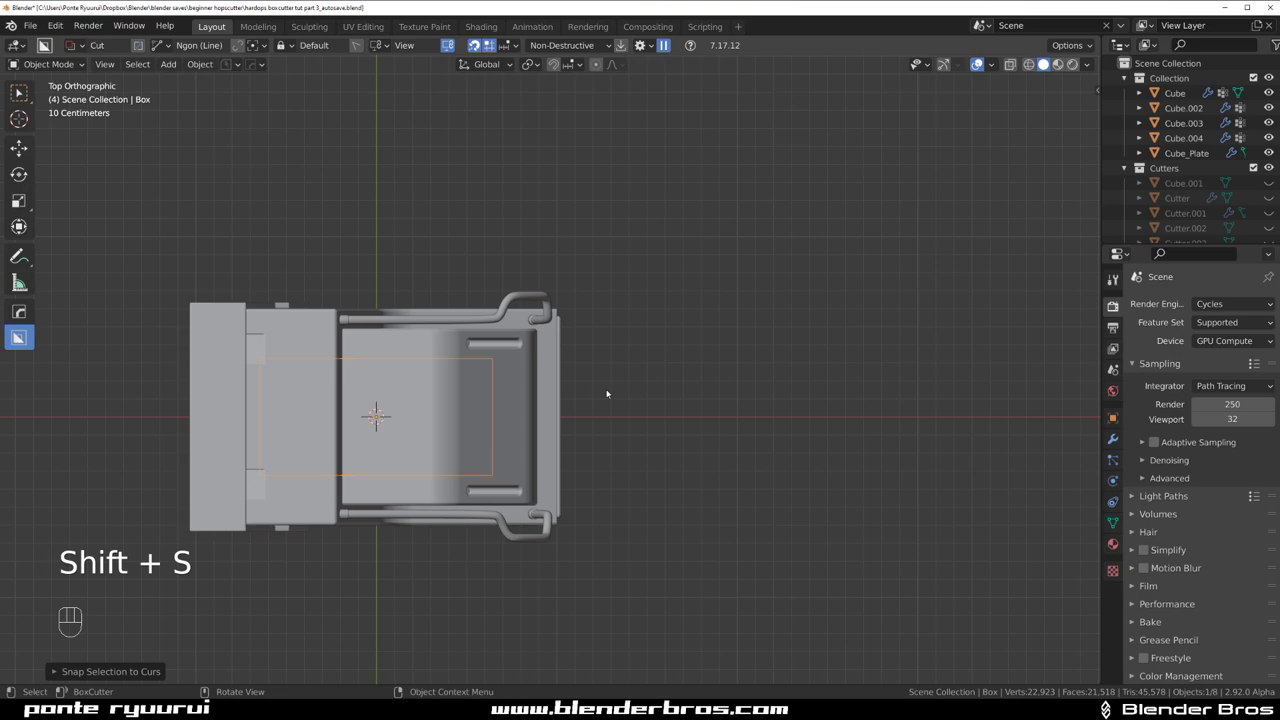
{"action": "key", "text": "g"}
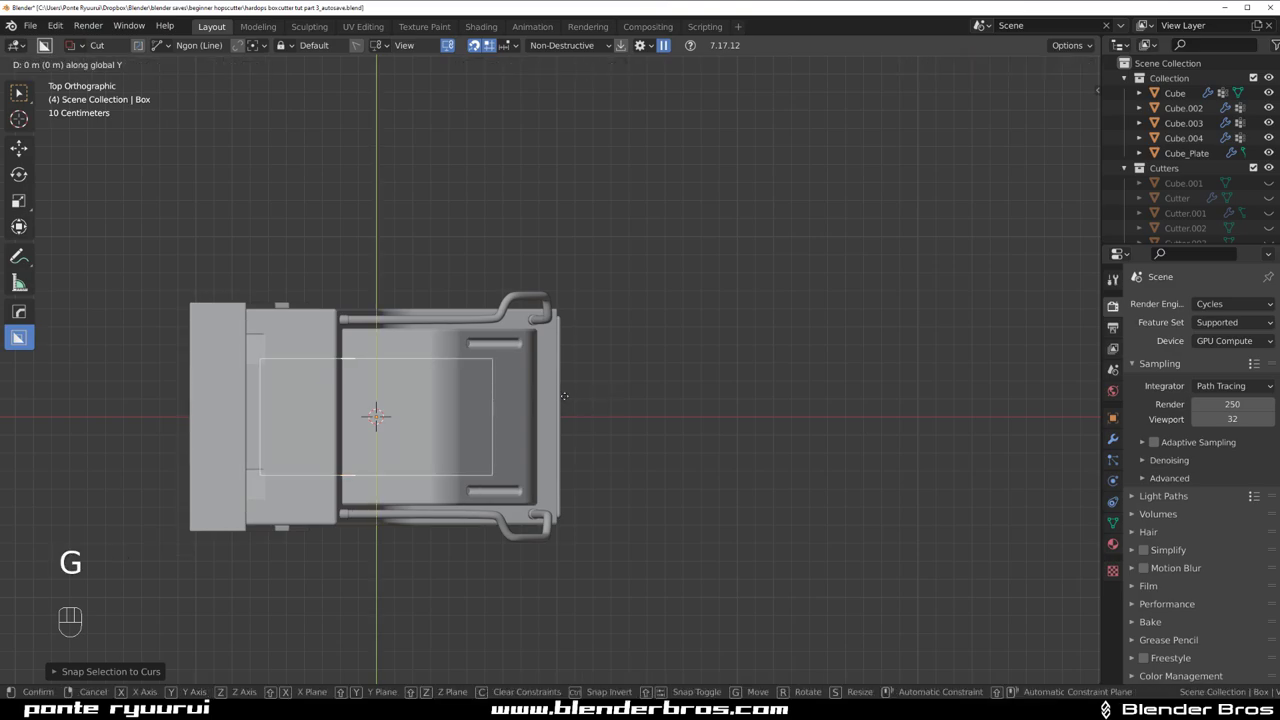
{"action": "key", "text": "`"}
{"action": "key", "text": "`"}
{"action": "key", "text": "g"}
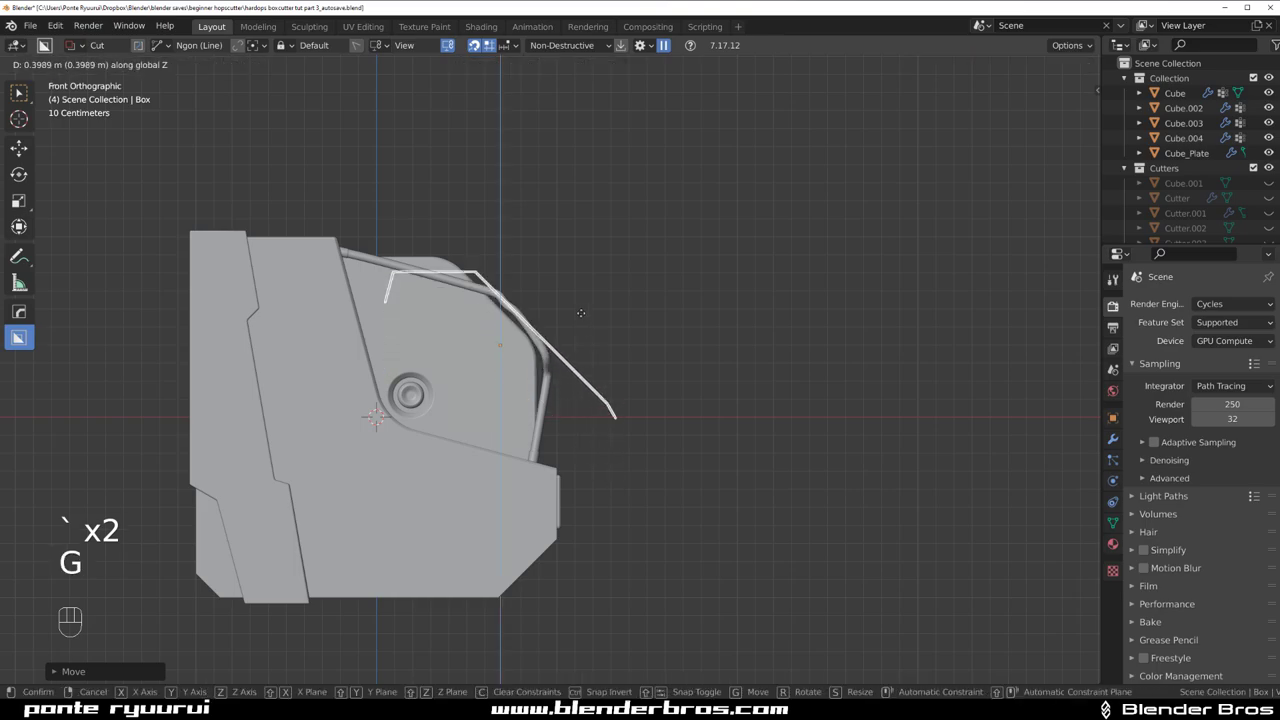
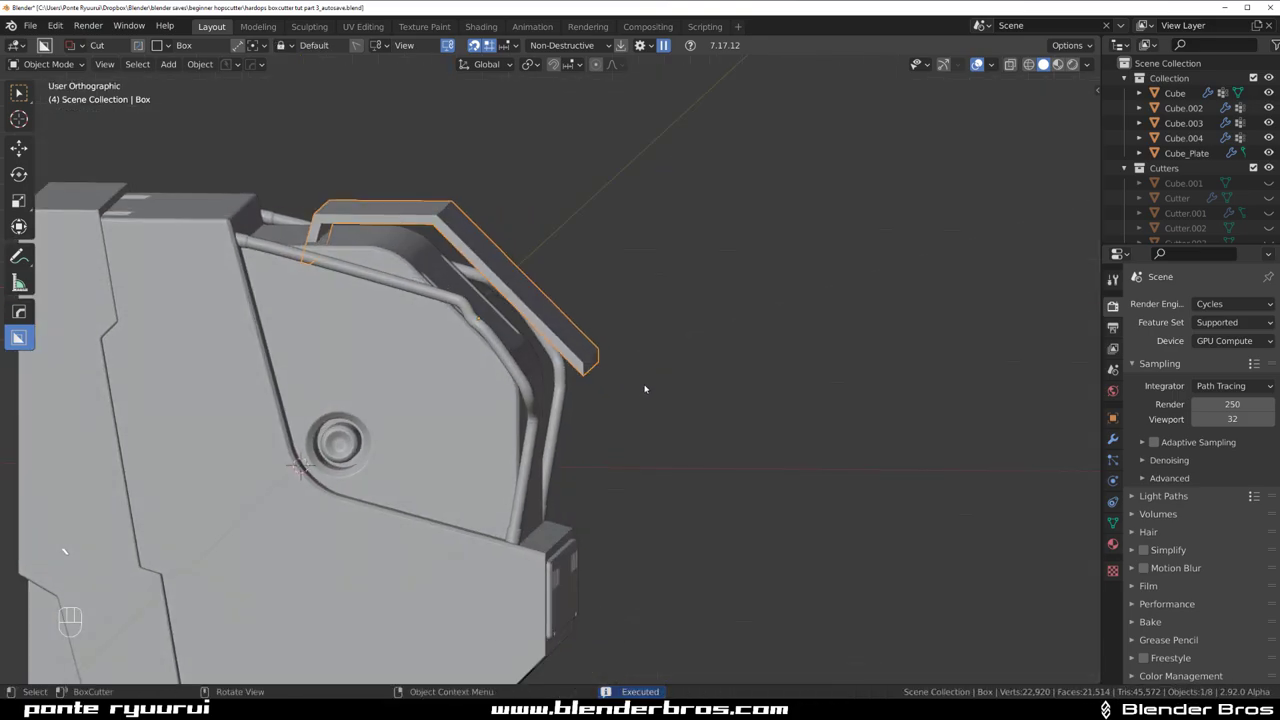
- From the top view with snapping on, cut a stepped slanted notch into the cover's corner
{"action": "key", "text": "`"}
{"action": "key", "text": "`"}
{"action": "key", "text": "`"}
{"action": "key", "text": "`"}
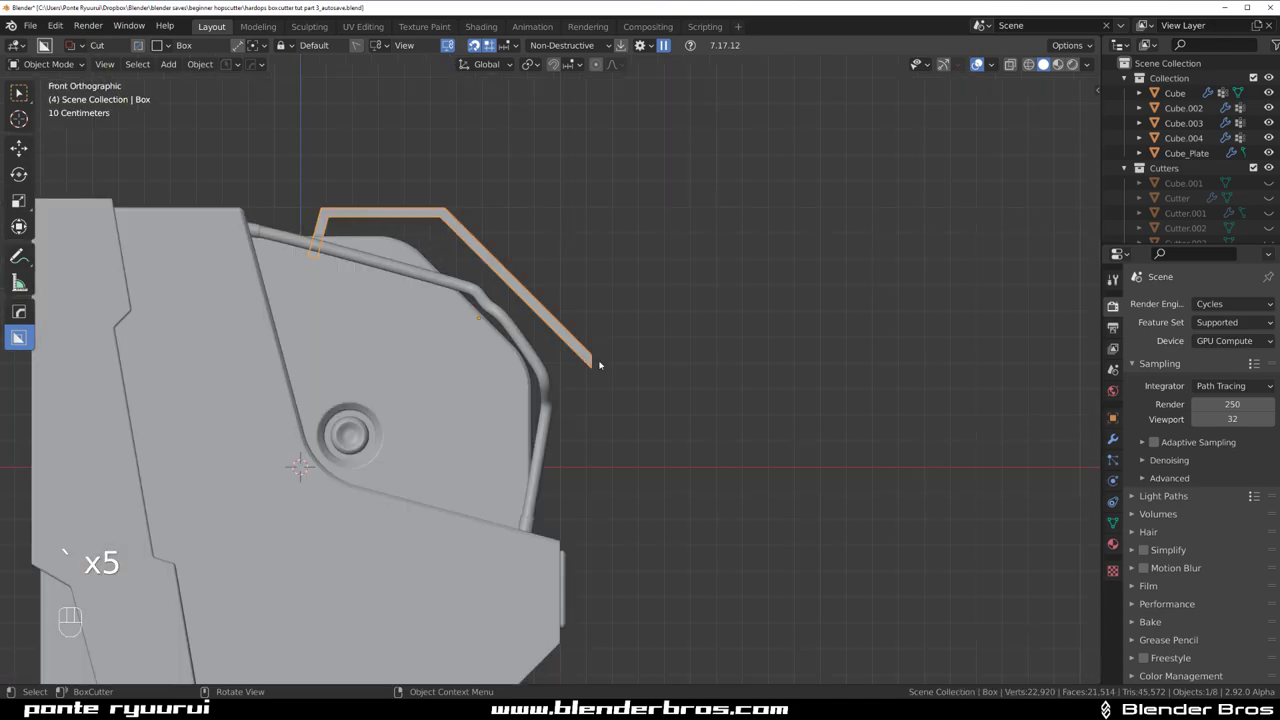
{"action": "key", "text": "d"}
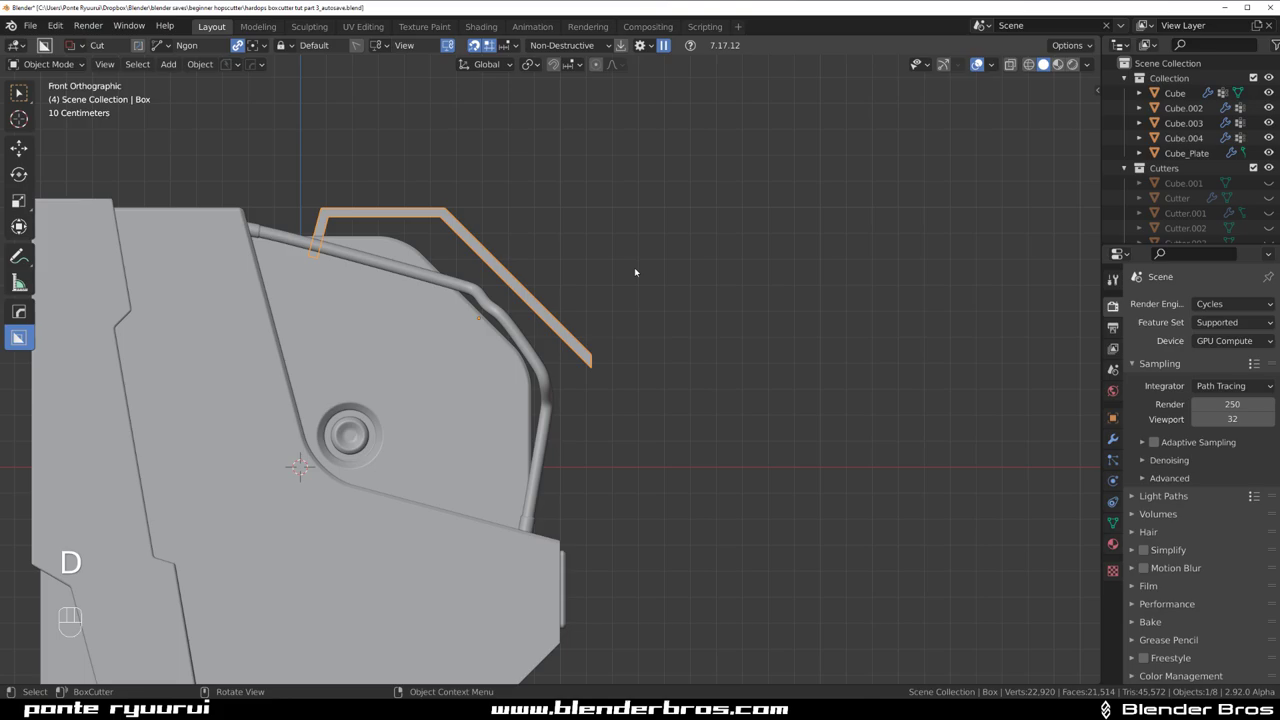
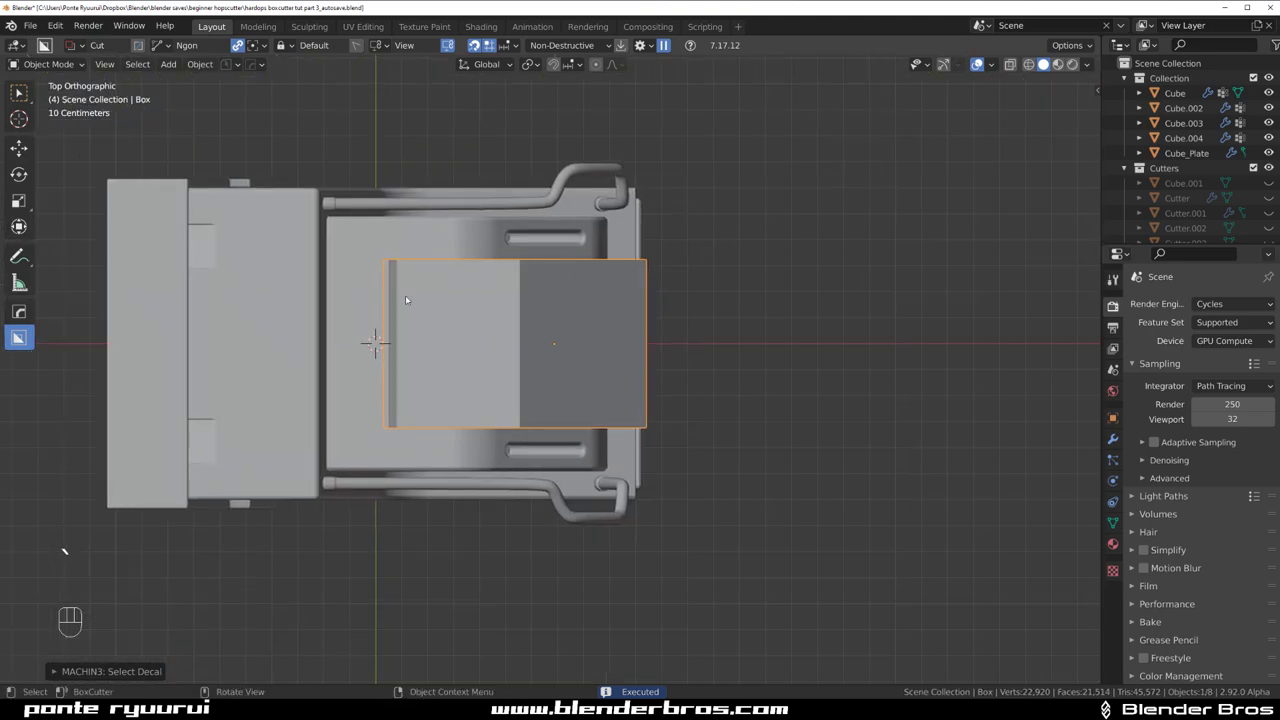
{"action": "key", "text": "d"}
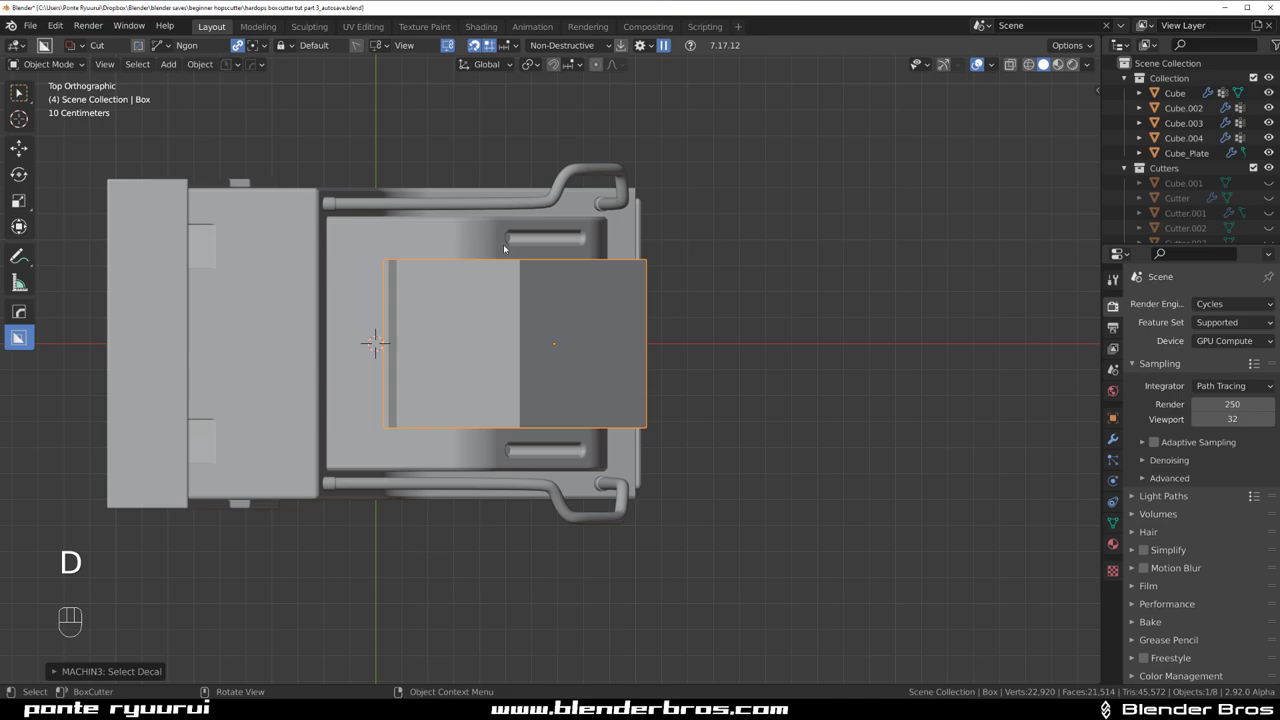
{"action": "left_click_drag", "start_coordinate": [506, 242], "coordinate": [442, 294]}
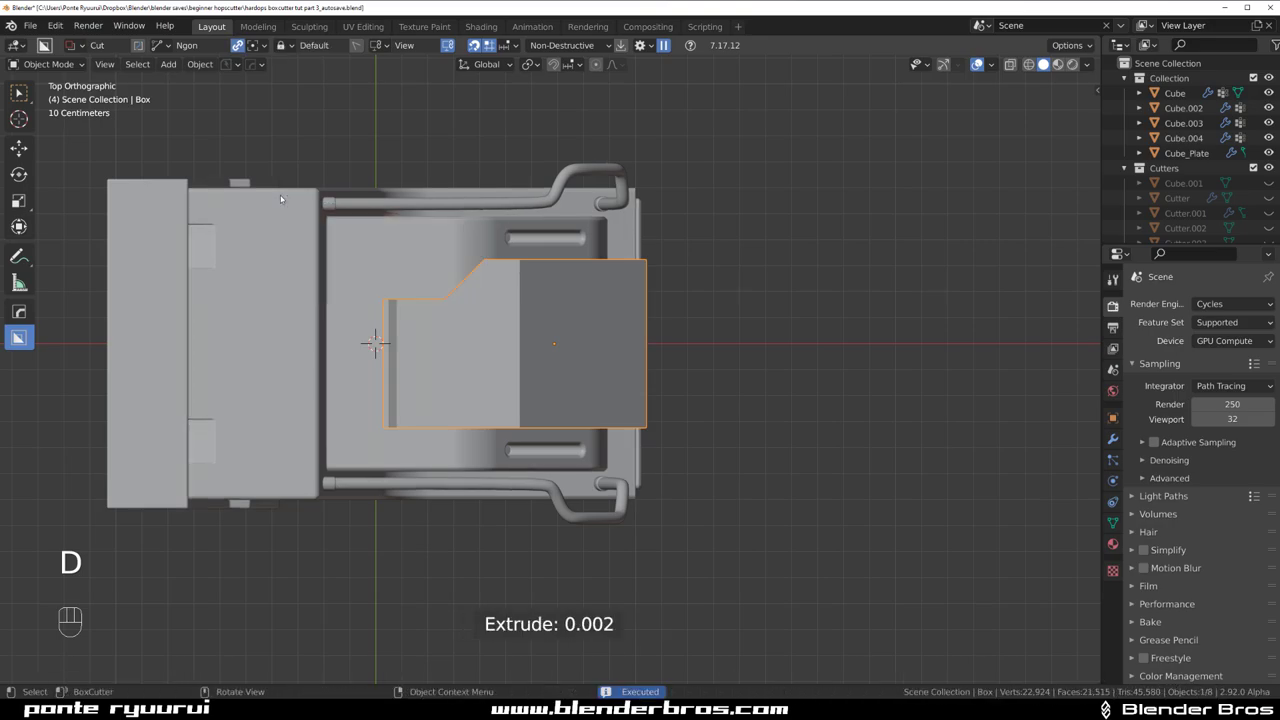
{"action": "key", "text": "alt+x"}
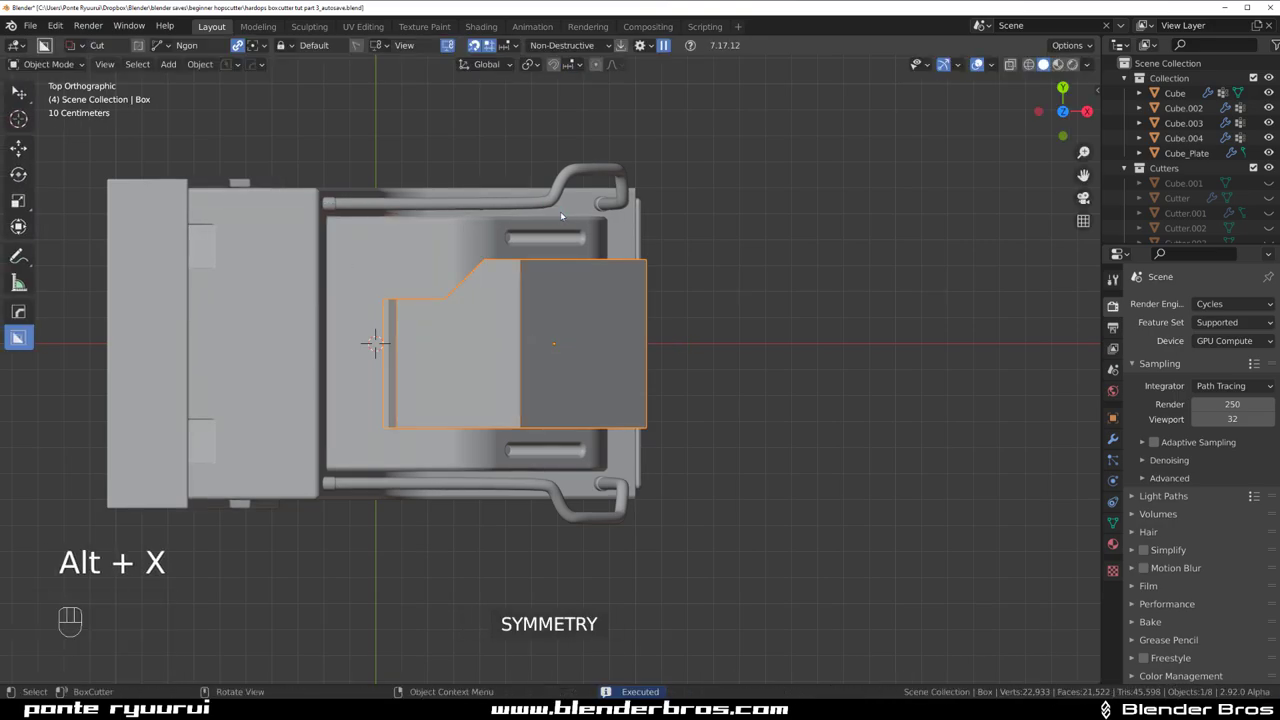
- Mirror the notch across X with the HardOps Mirror Gizmo and orbit to inspect both cutouts
{"action": "key", "text": "alt+x"}
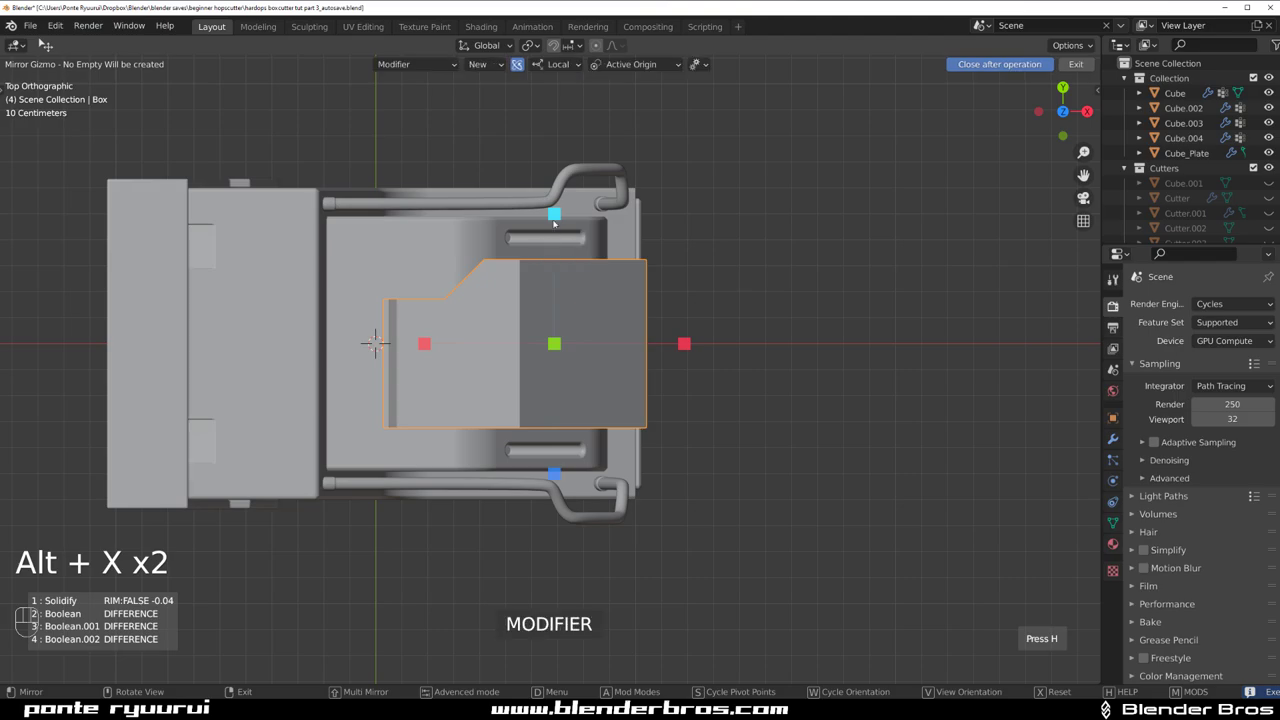
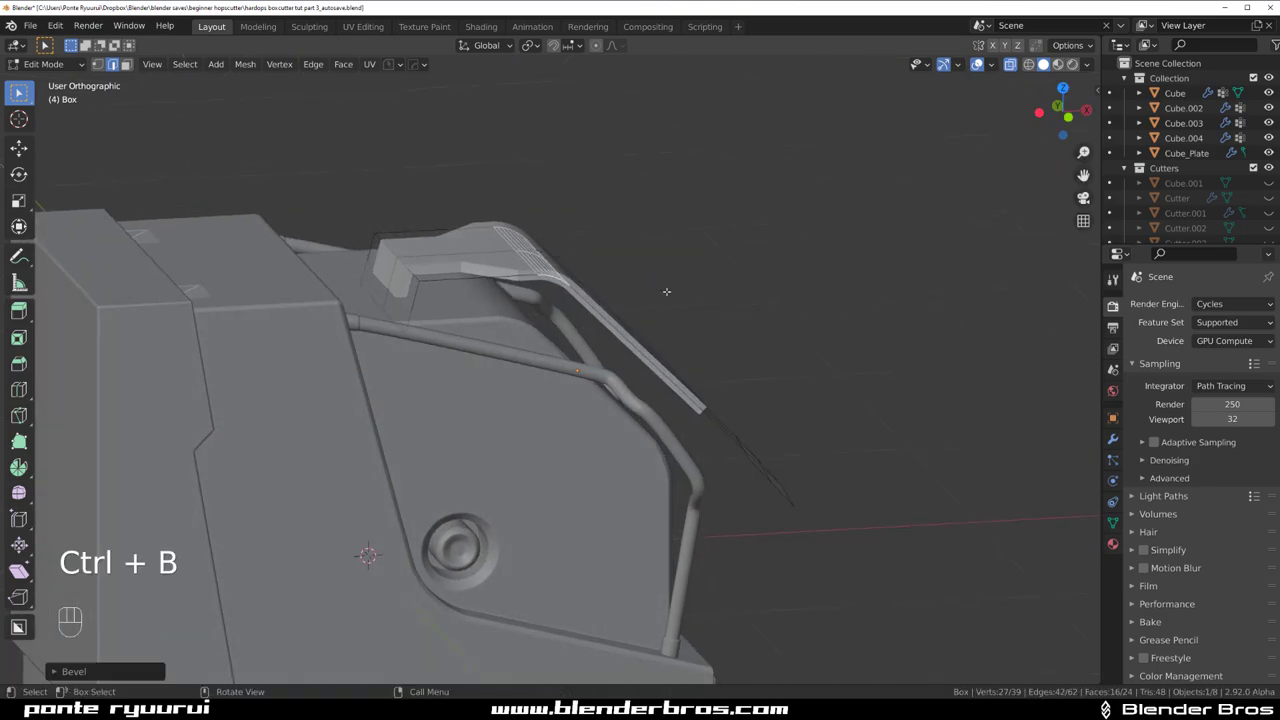
{"action": "key", "text": "Tab"}
{"action": "left_click_drag", "start_coordinate": [587, 214], "coordinate": [622, 227]}
{"action": "left_click_drag", "start_coordinate": [418, 240], "coordinate": [424, 246]}
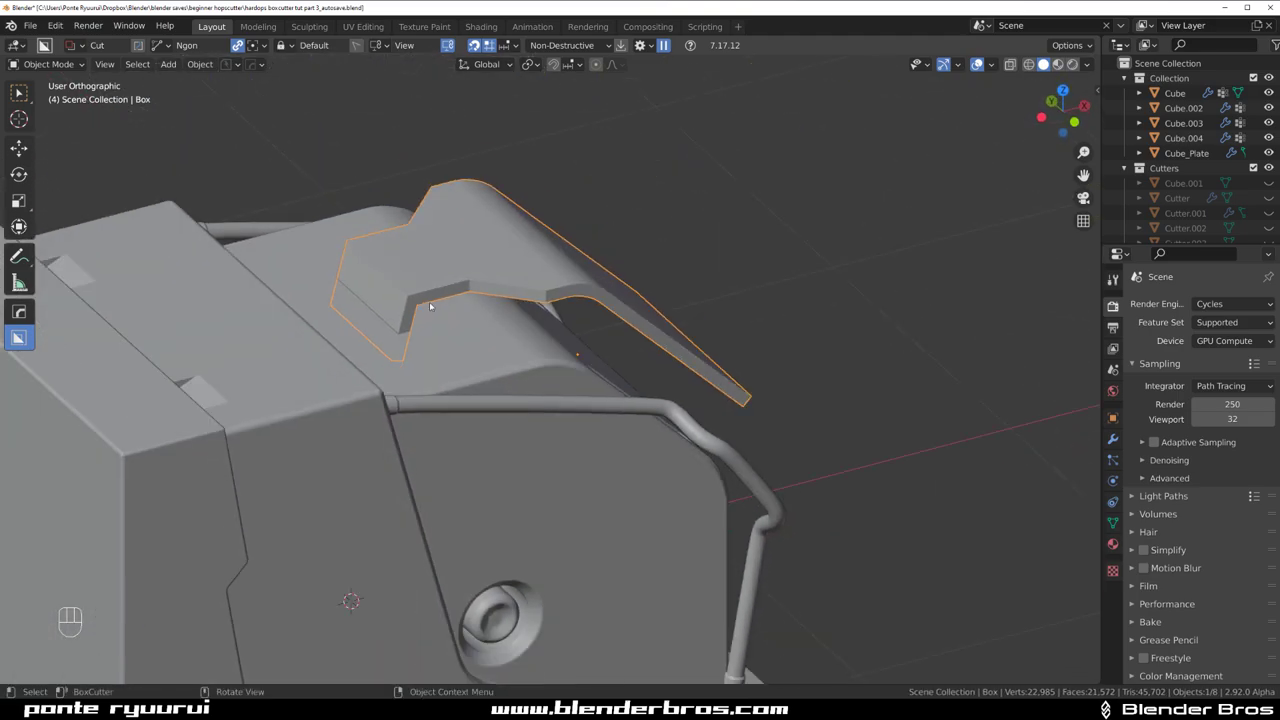
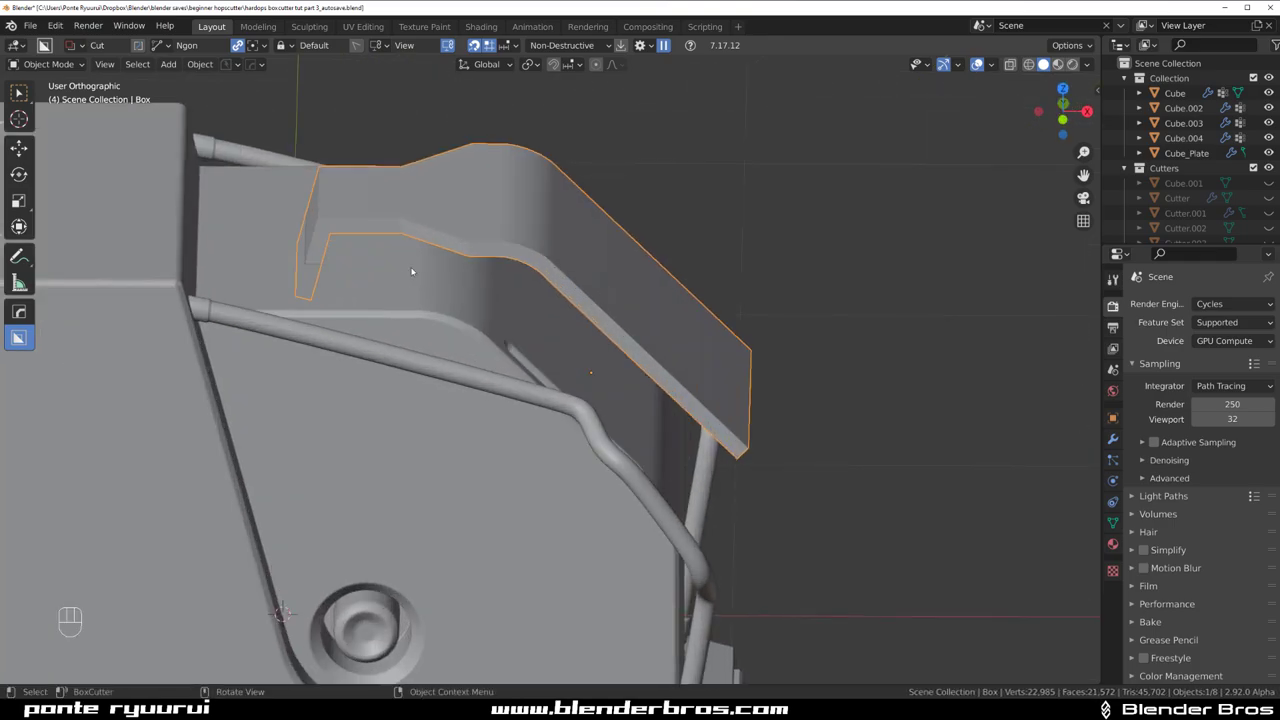
{"action": "left_click_drag", "start_coordinate": [364, 244], "coordinate": [463, 352]}
{"action": "left_click_drag", "start_coordinate": [456, 330], "coordinate": [455, 324]}
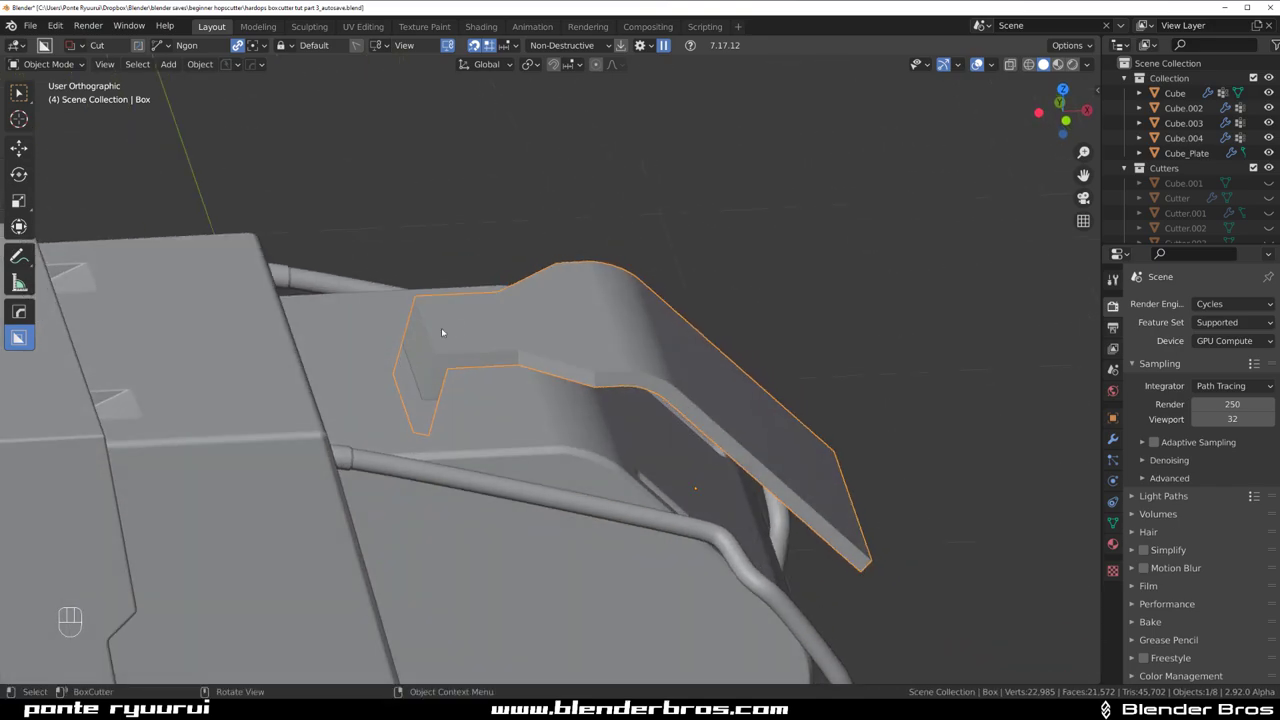
{"action": "middle_click", "coordinate": [453, 347]}
{"action": "key", "text": "q"}
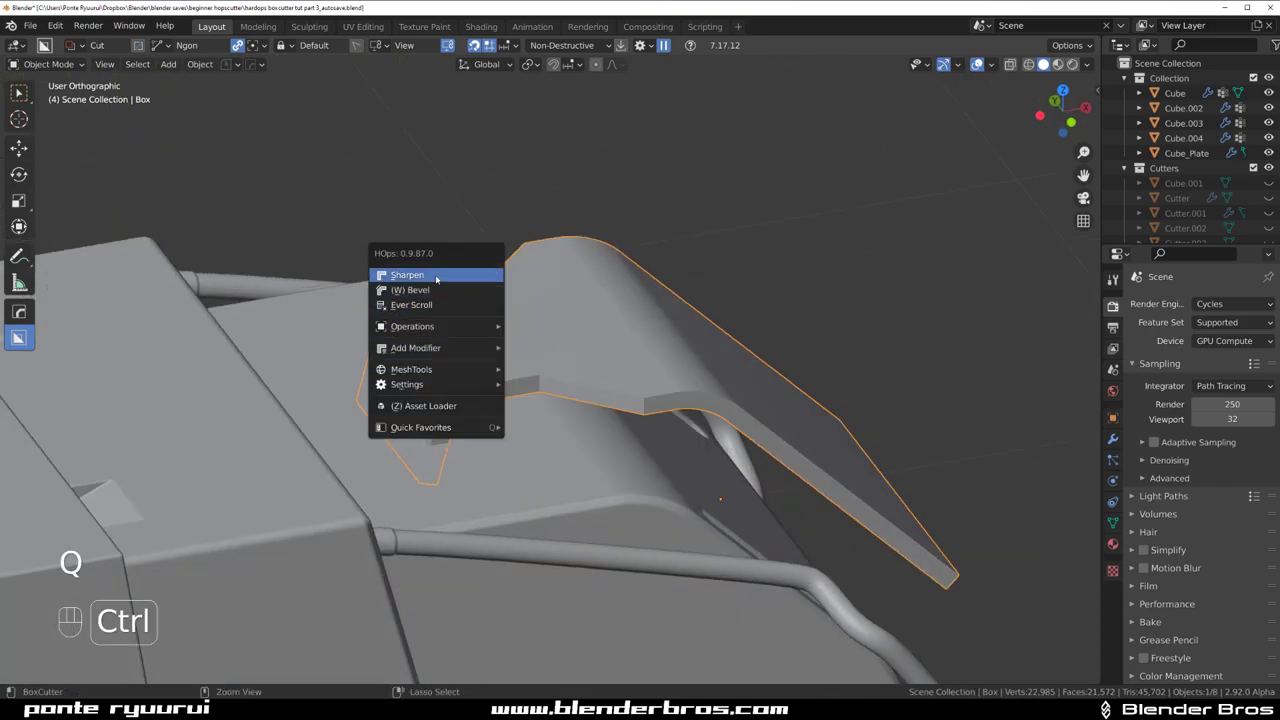
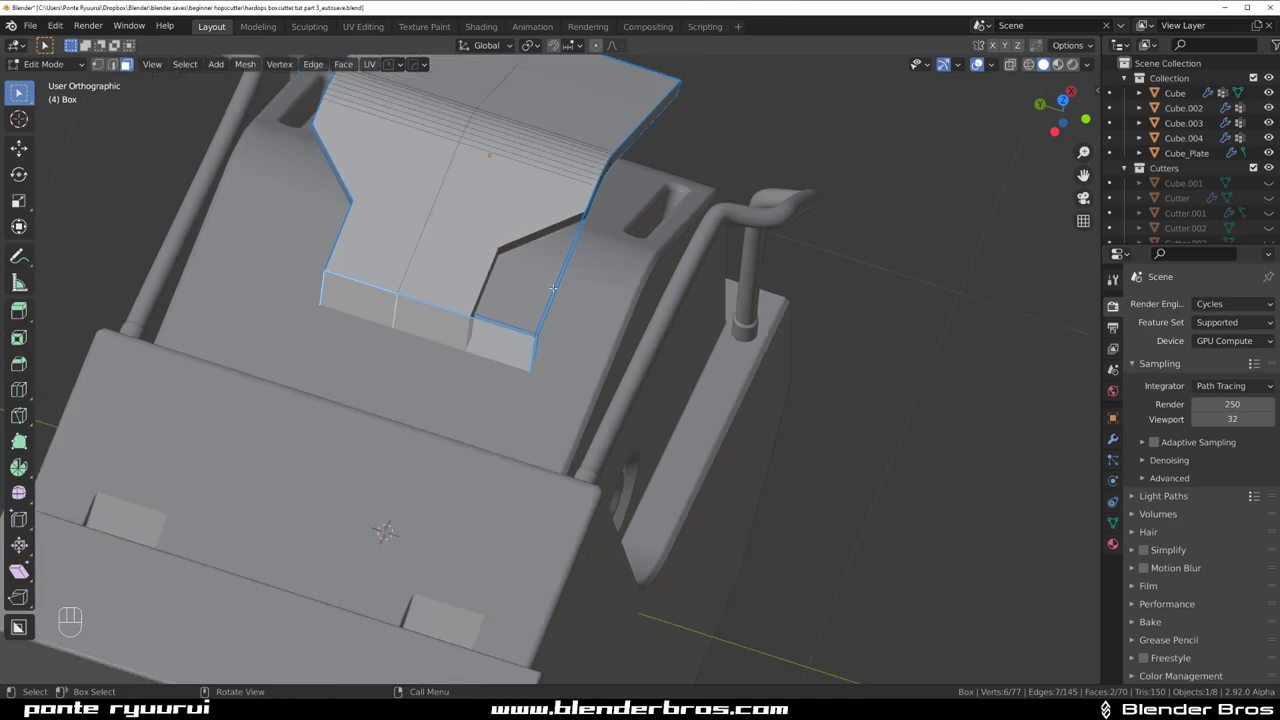
{"action": "key", "text": "Tab"}
{"action": "key", "text": "ctrl+`"}
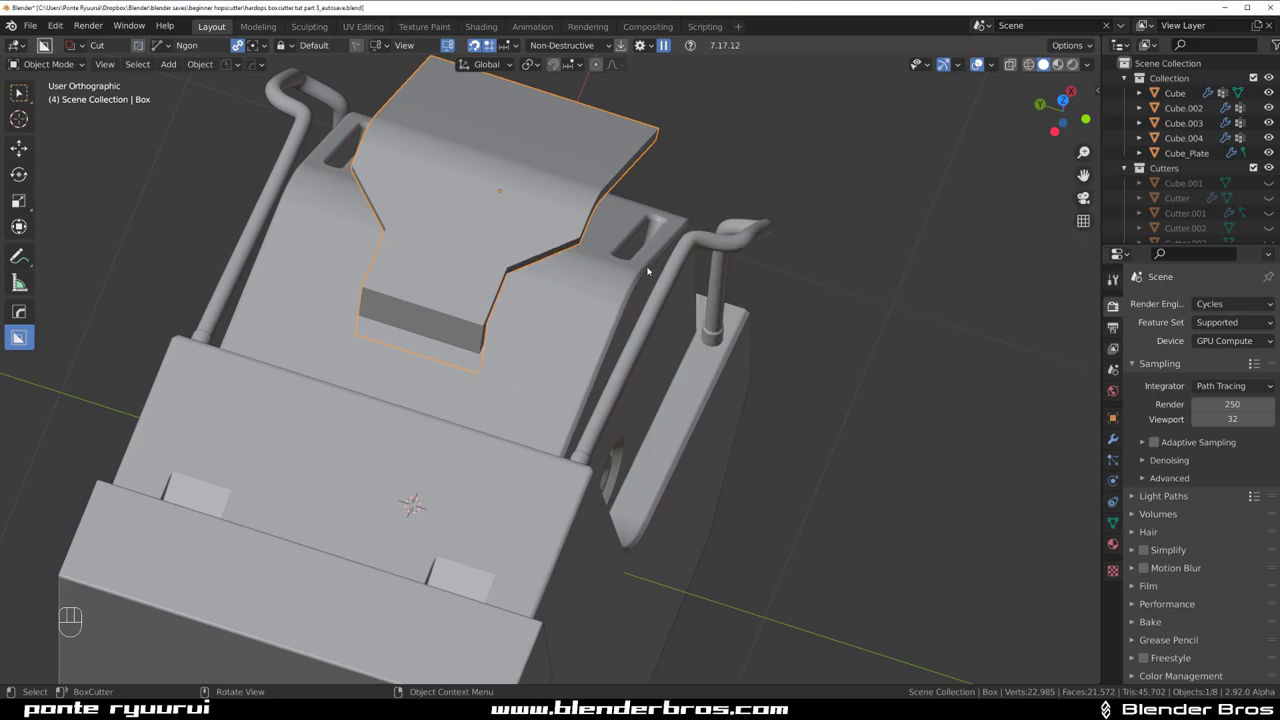
{"action": "key", "text": "q"}
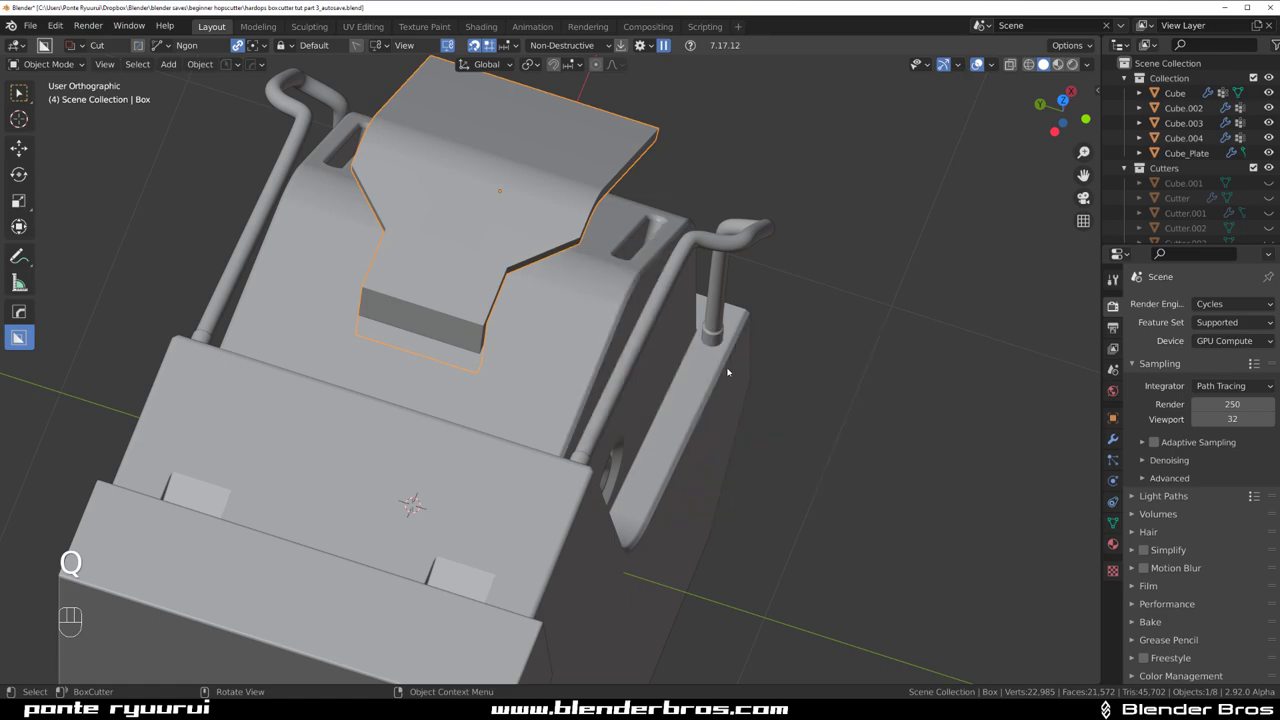
{"action": "key", "text": "q"}
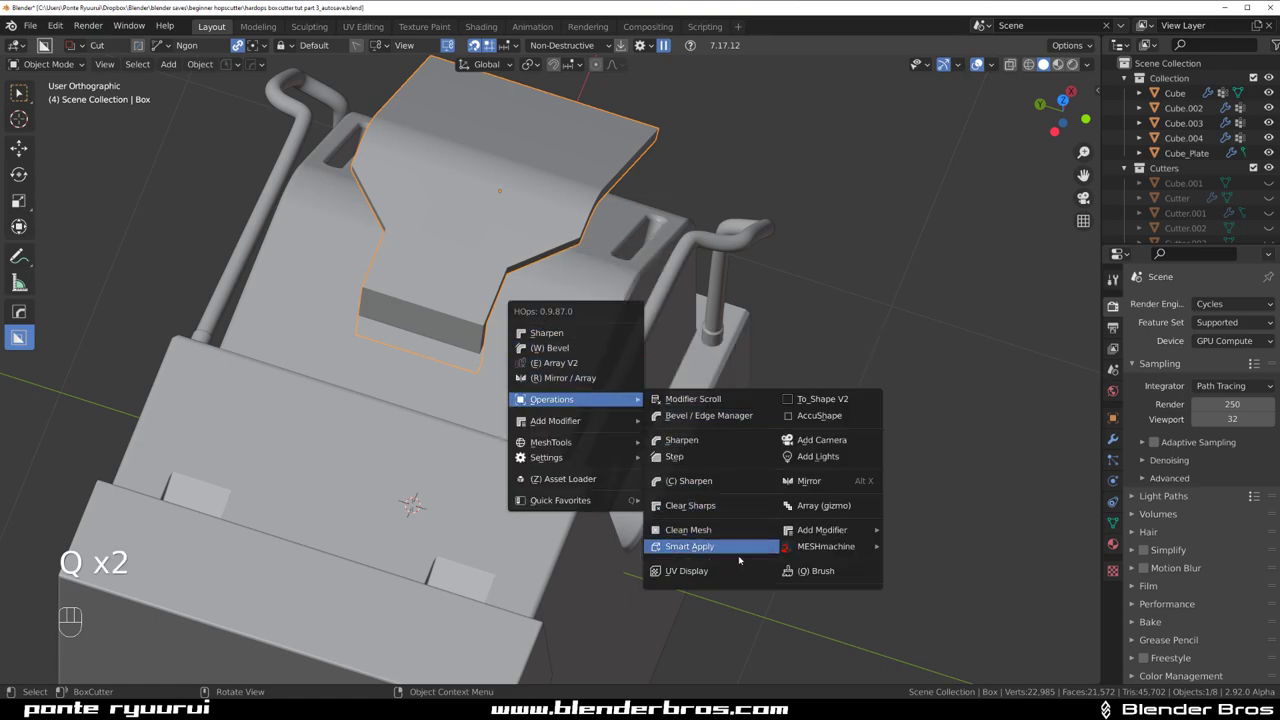
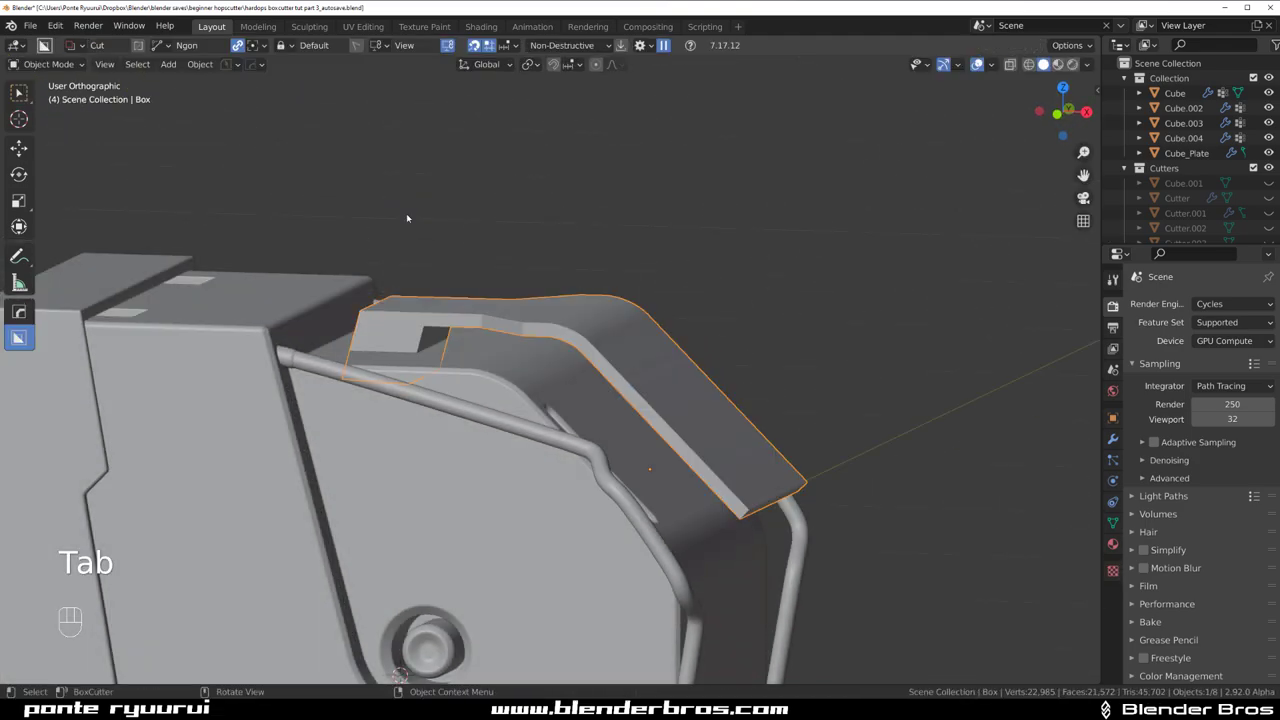
- Bevel the cover's top notch and bend edges into smooth multi-segment curves in Edit Mode
{"action": "left_click_drag", "start_coordinate": [426, 311], "coordinate": [480, 356]}
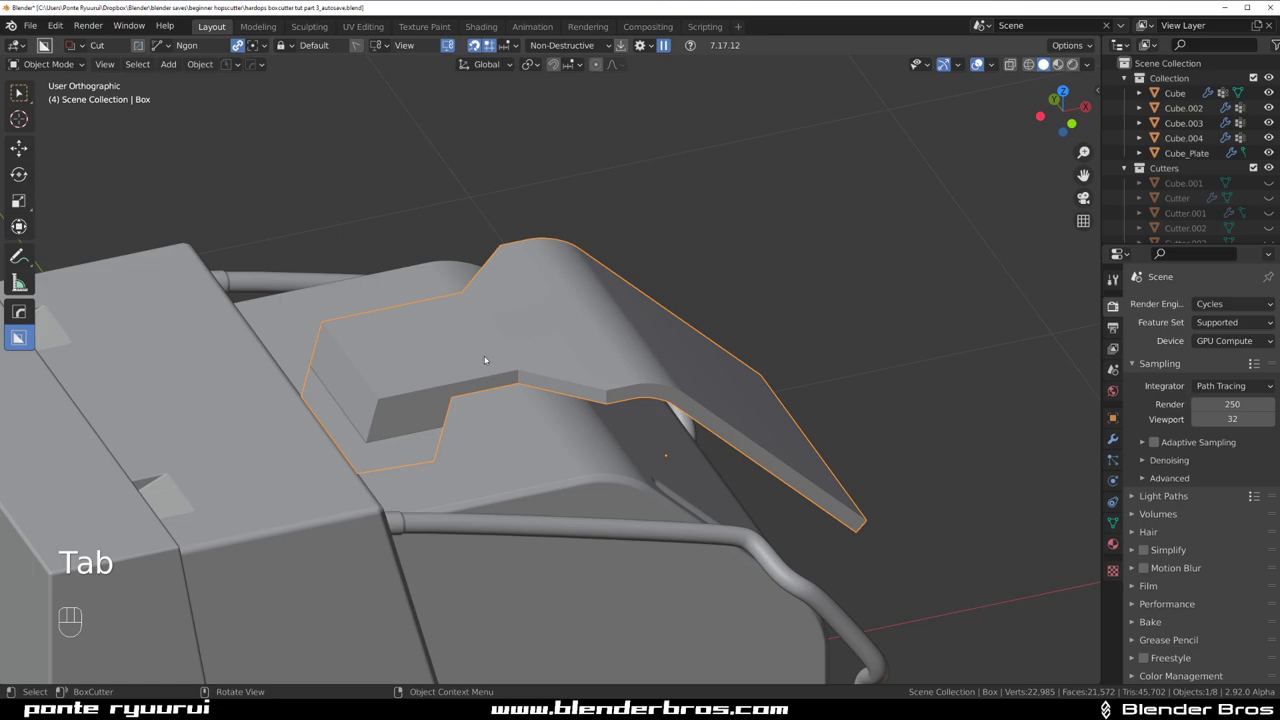
{"action": "key", "text": "Tab"}
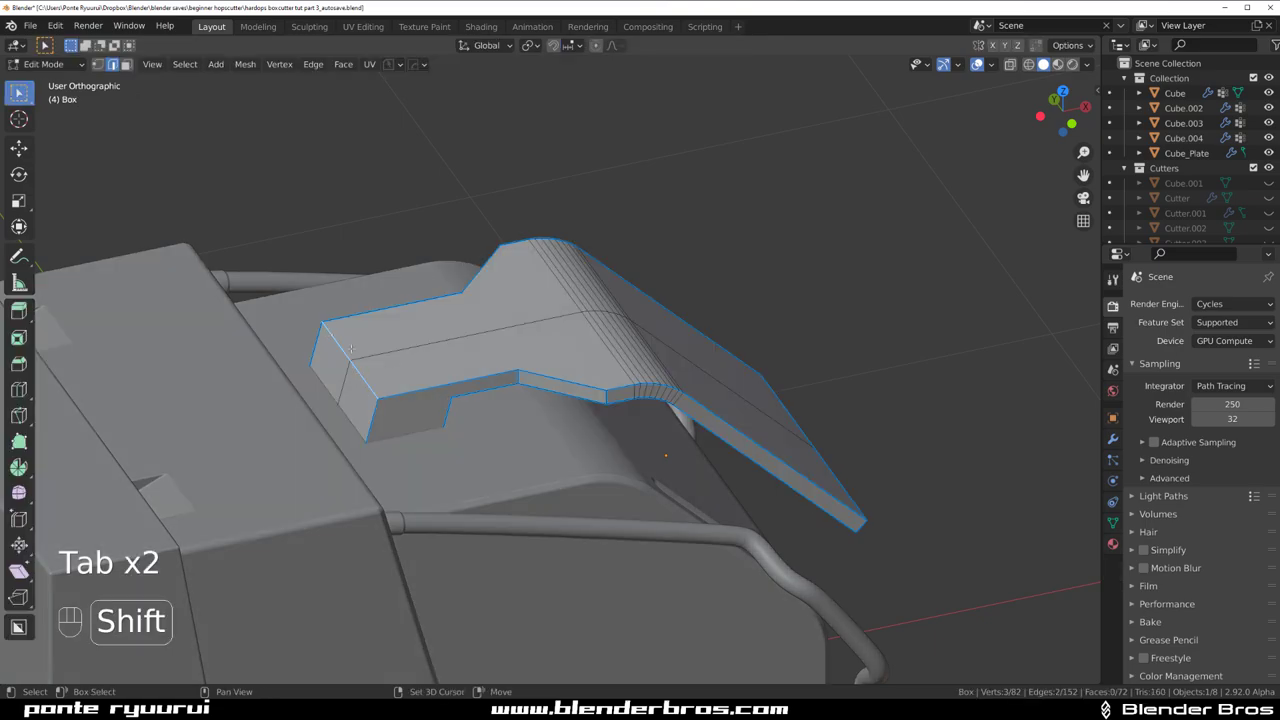
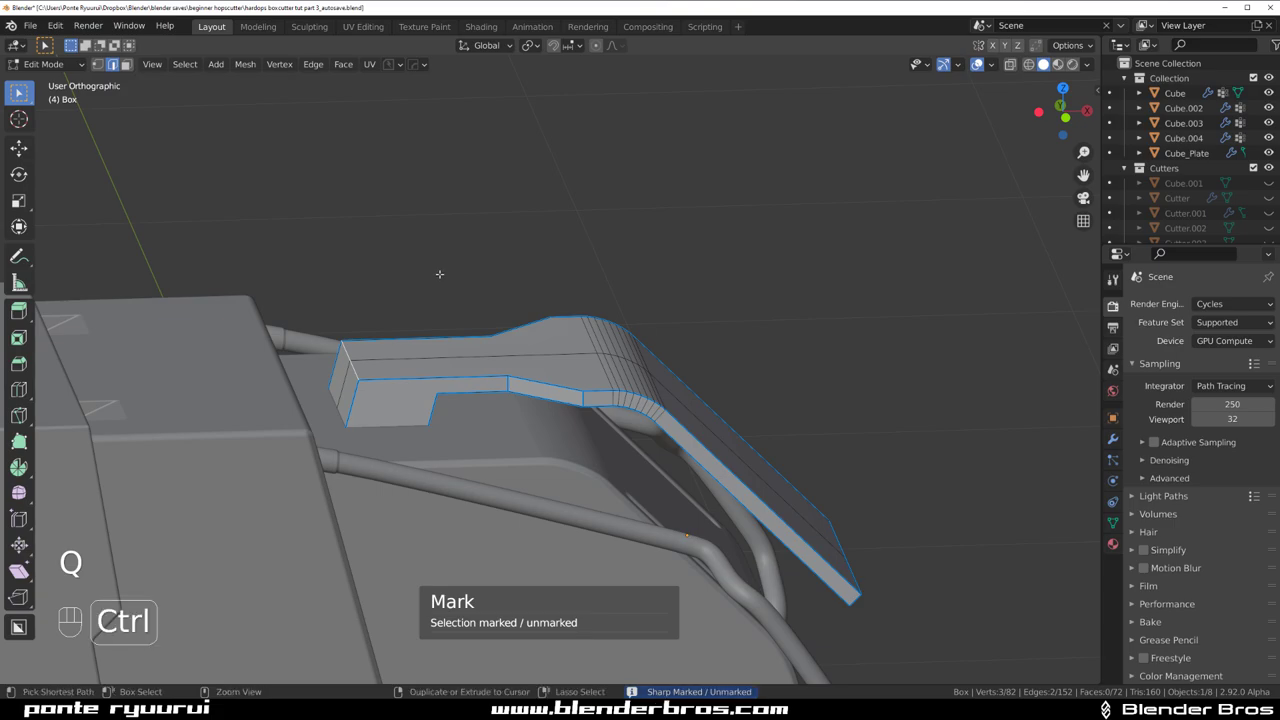
{"action": "key", "text": "ctrl+b"}
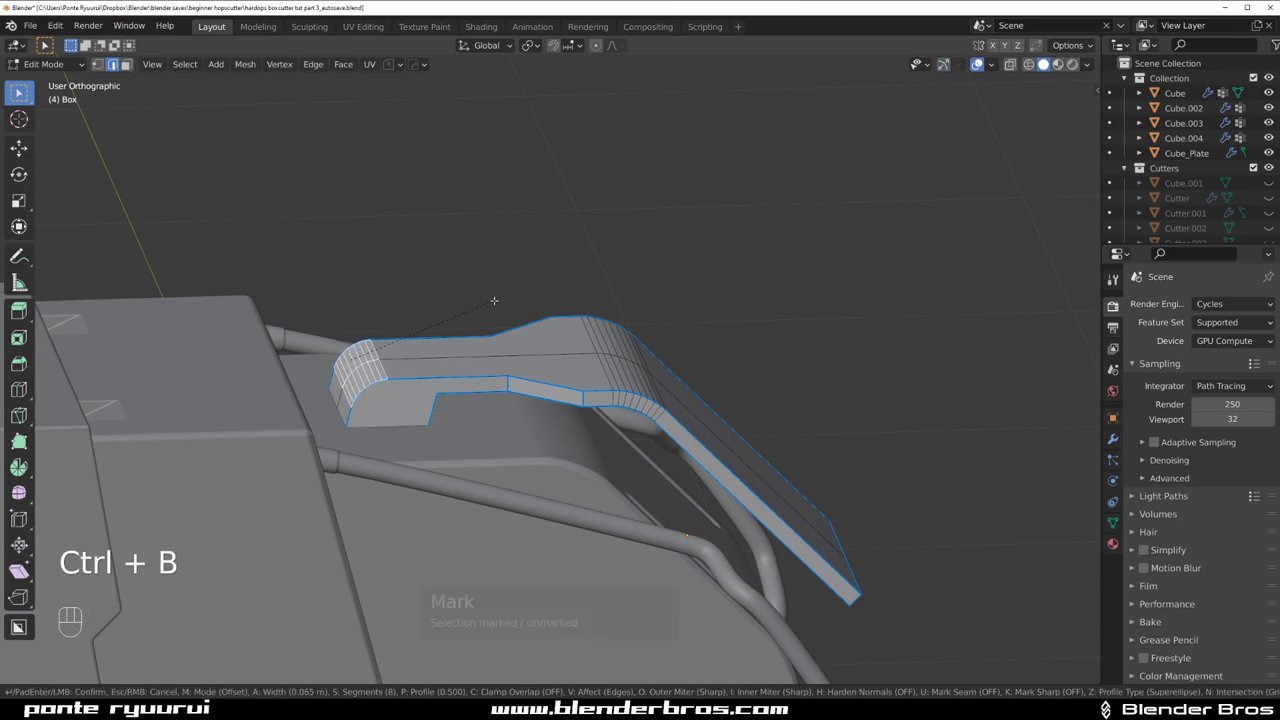
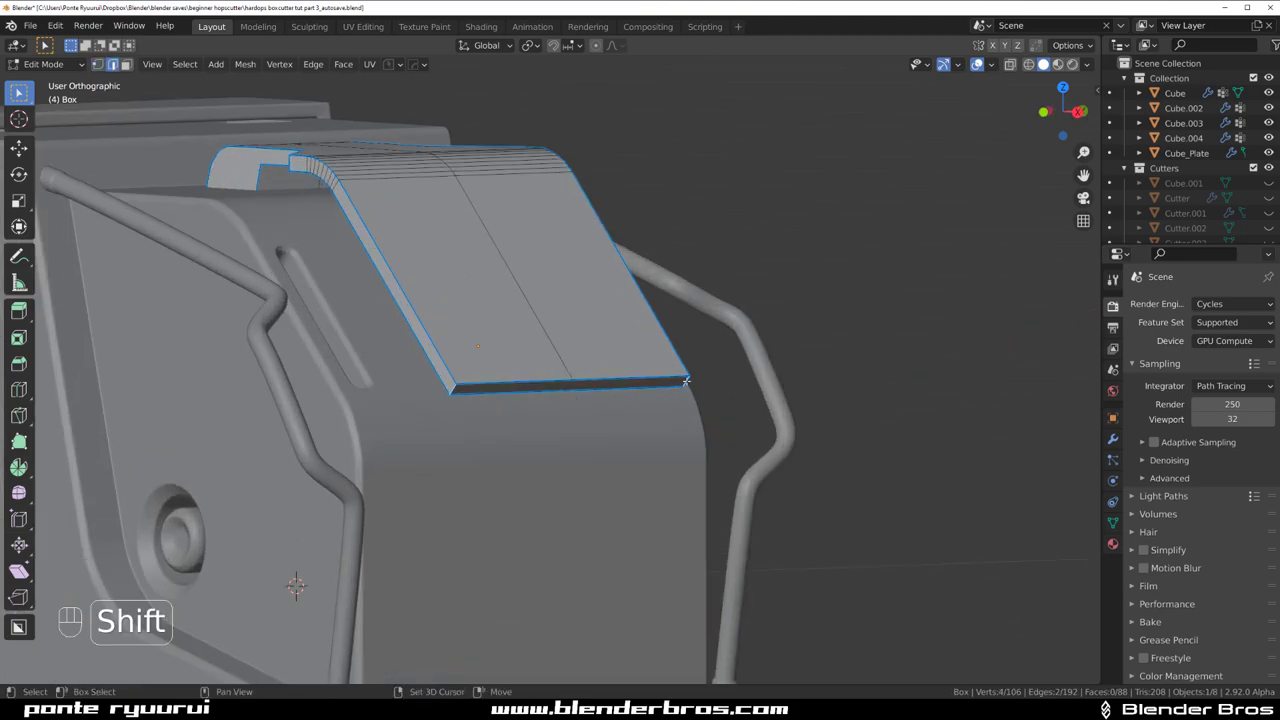
{"action": "key", "text": "ctrl+b"}
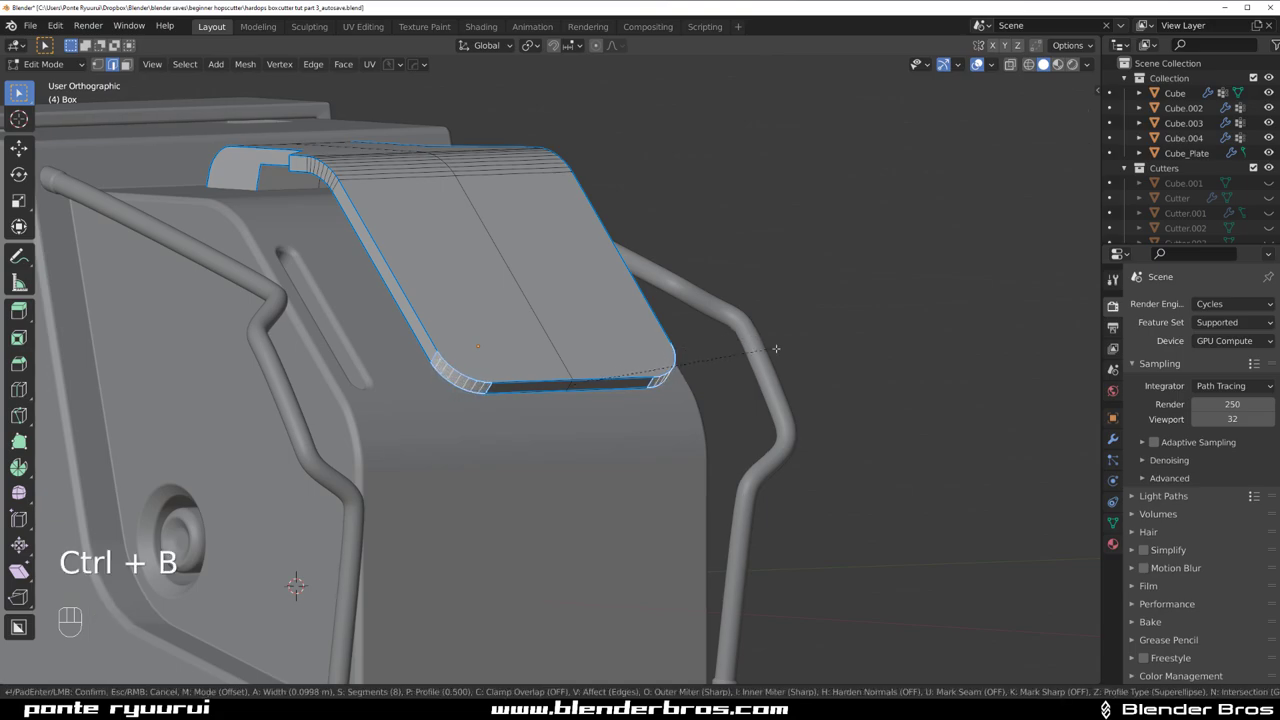
{"action": "key", "text": "Tab"}
{"action": "left_click_drag", "start_coordinate": [591, 268], "coordinate": [710, 250]}
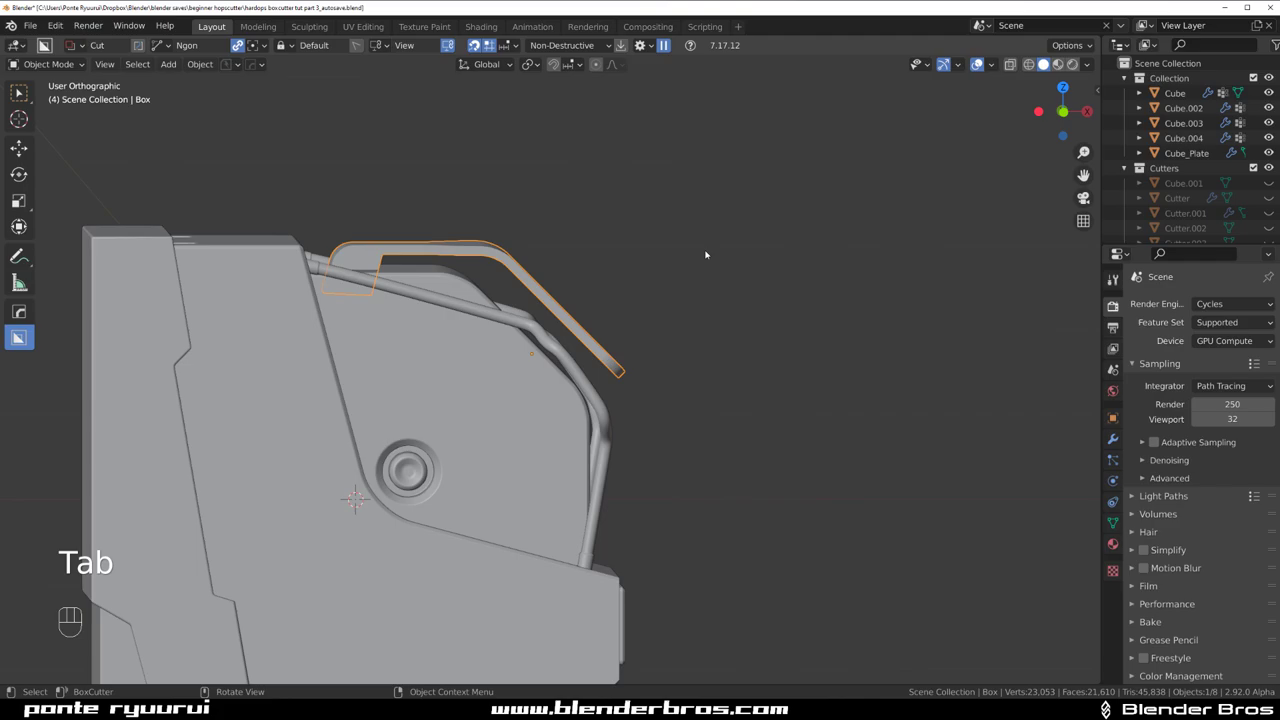
- Add a HardOps bevel modifier softening the Box cover's outer edges and inspect it up close
{"action": "key", "text": "q"}
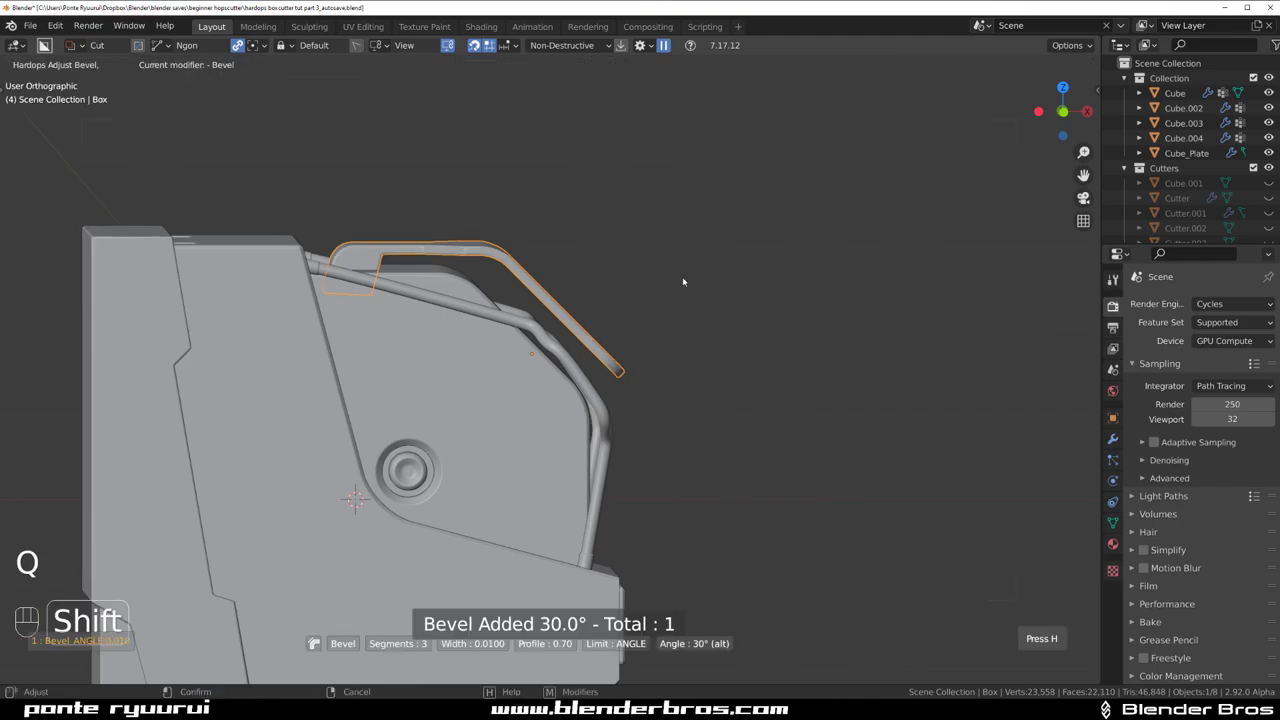
{"action": "left_click_drag", "start_coordinate": [593, 284], "coordinate": [501, 291]}
{"action": "key", "text": "q"}
{"action": "left_click_drag", "start_coordinate": [441, 230], "coordinate": [412, 283]}
{"action": "left_click_drag", "start_coordinate": [422, 271], "coordinate": [506, 232]}
{"action": "key", "text": "q"}
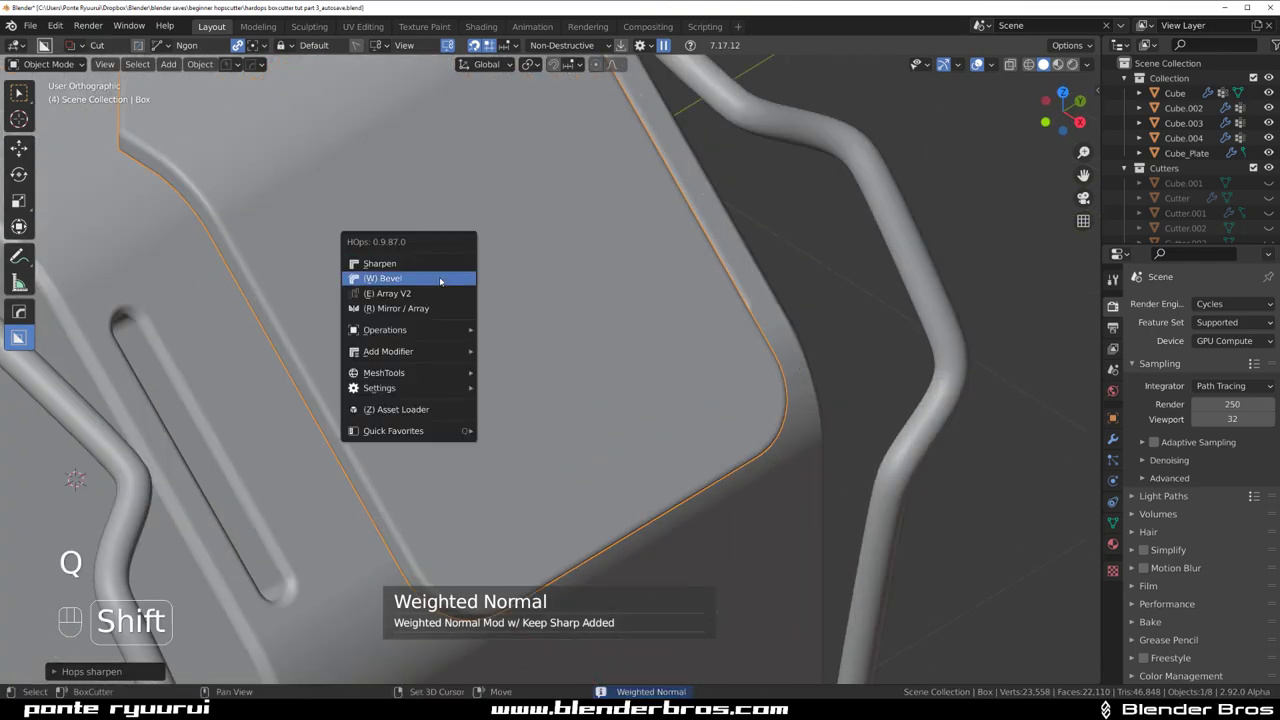
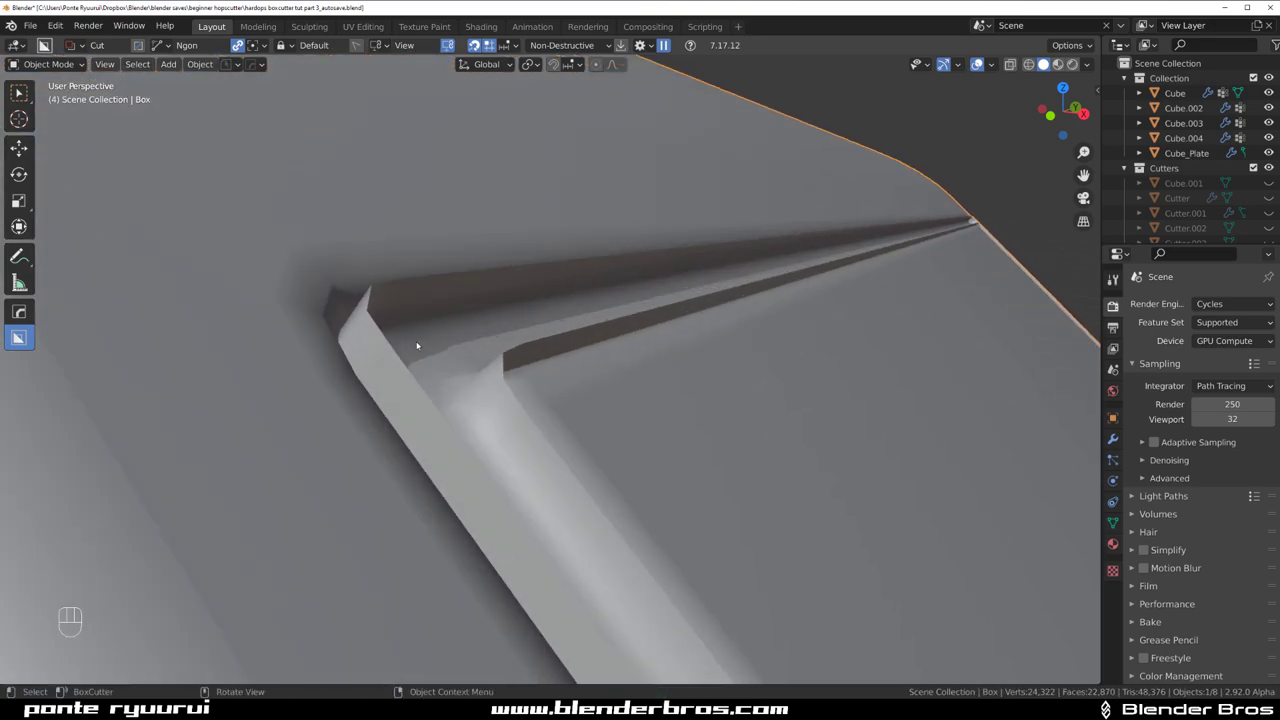
{"action": "key", "text": "q"}
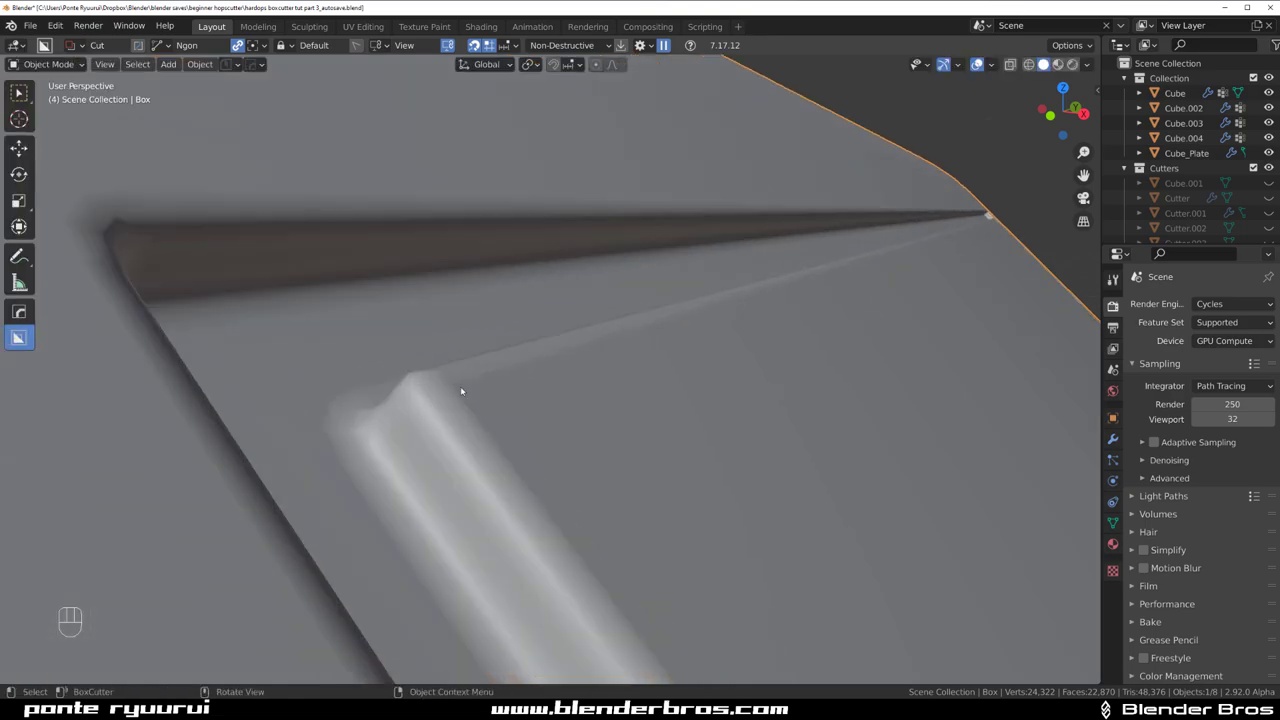
{"action": "left_click_drag", "start_coordinate": [464, 392], "coordinate": [552, 329]}
{"action": "key", "text": "q"}
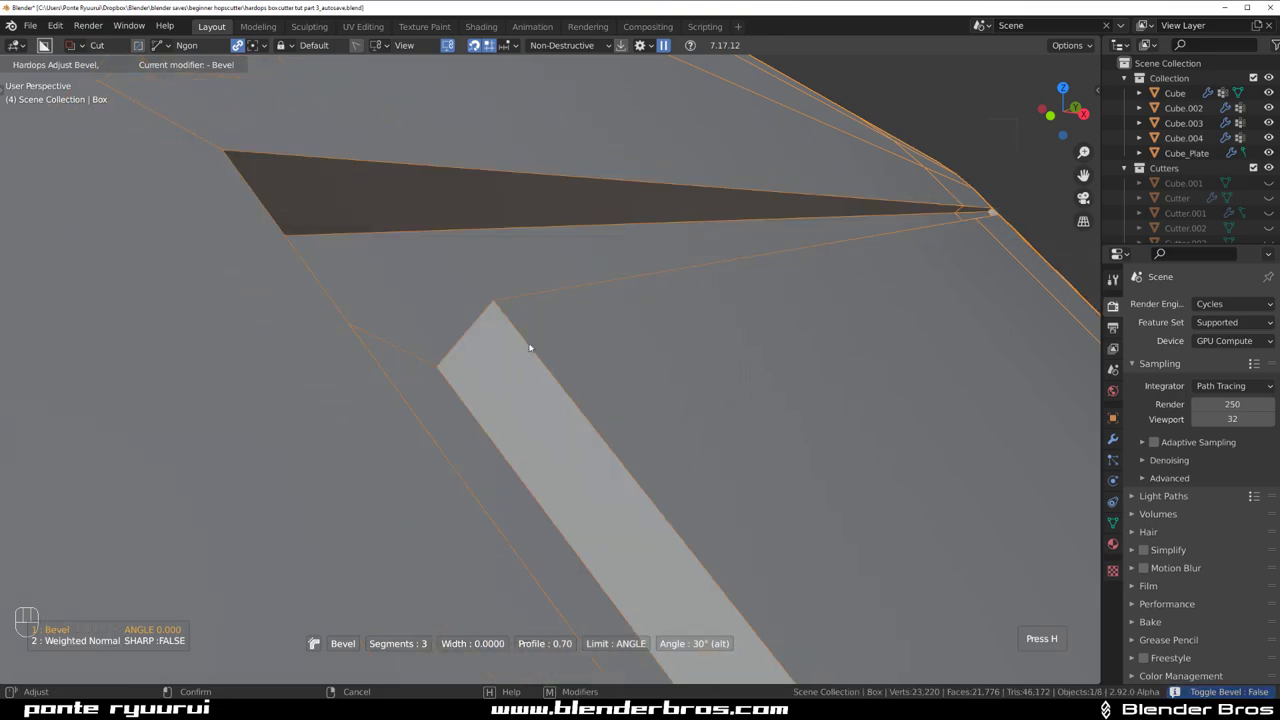
{"action": "key", "text": "q"}
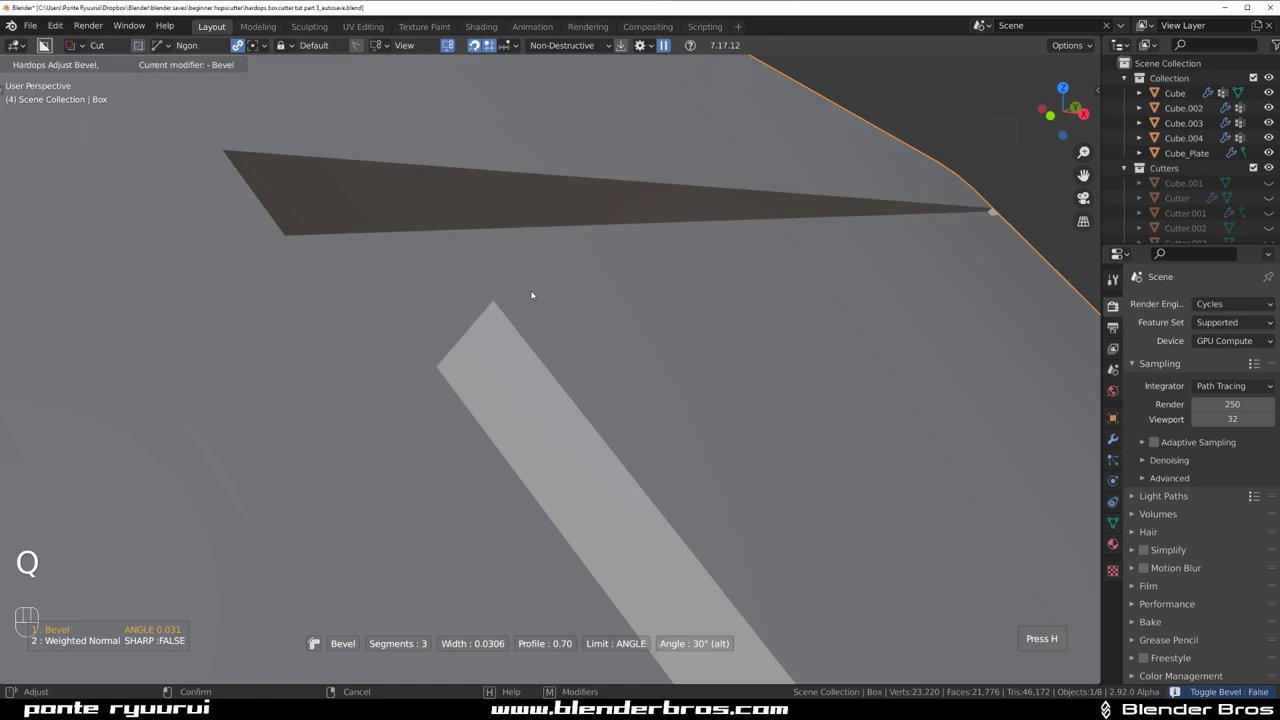
{"action": "key", "text": "ctrl+`"}
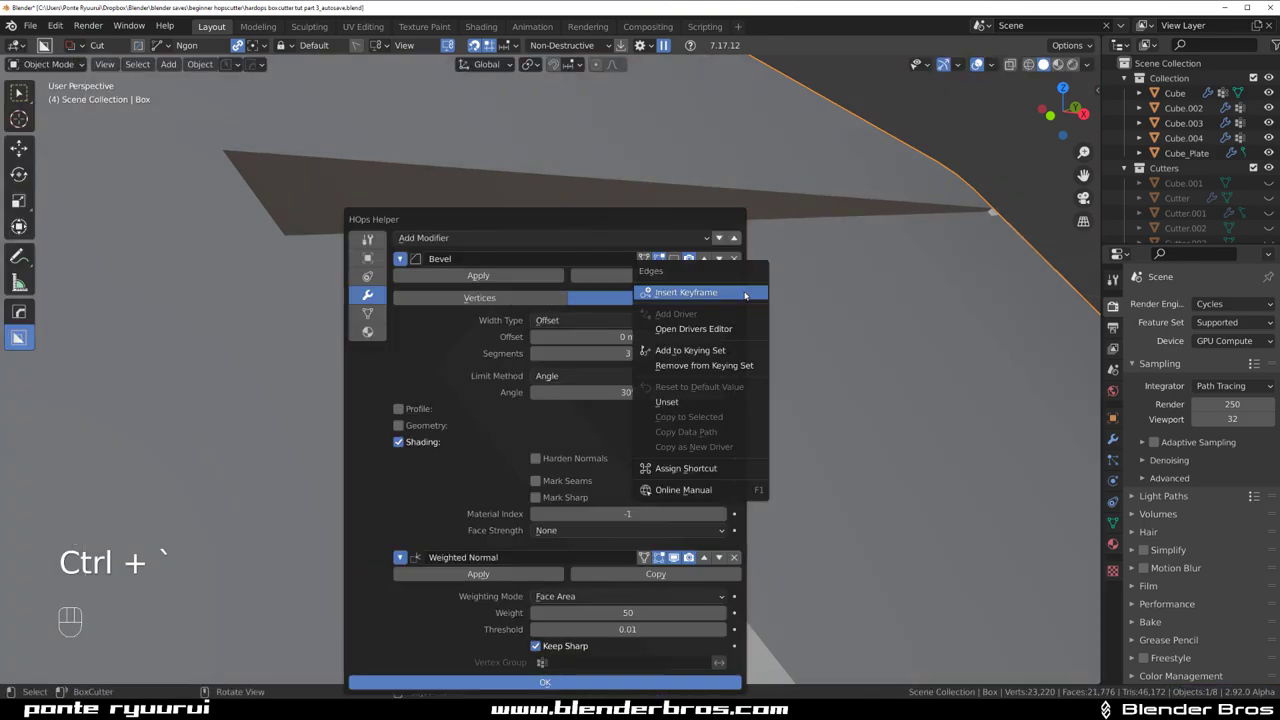
{"action": "key", "text": "q"}
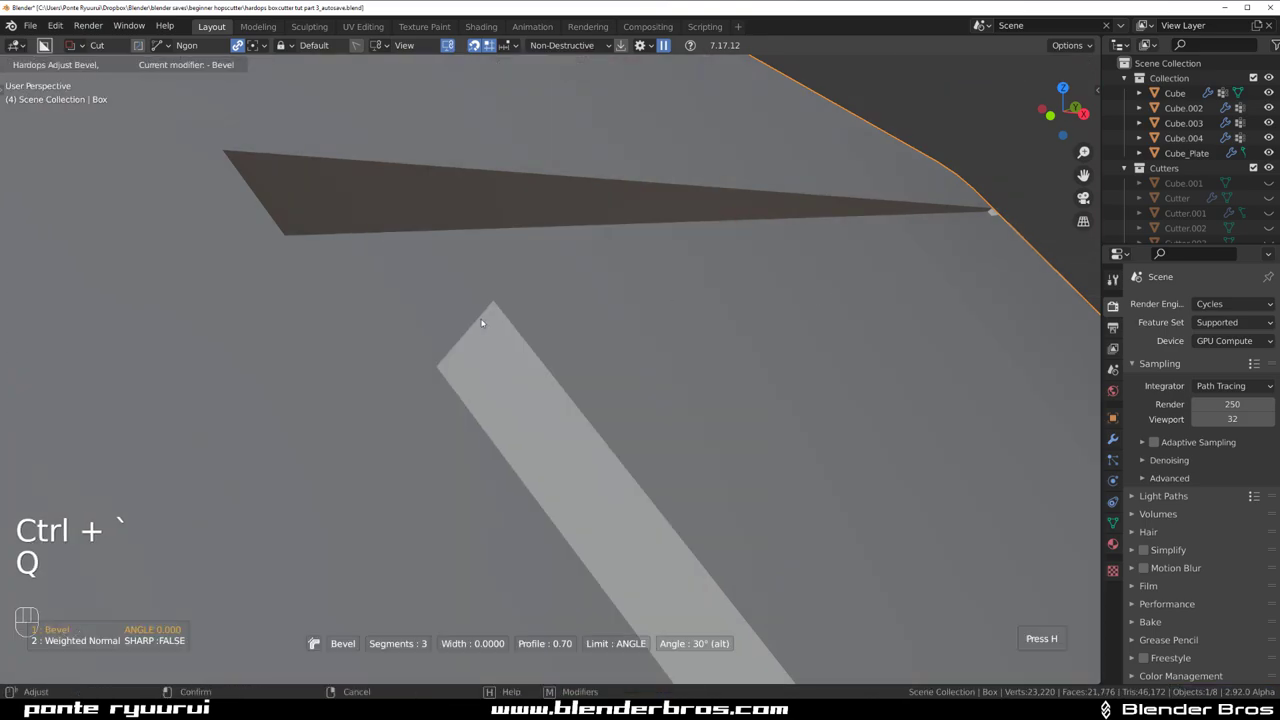
{"action": "key", "text": "ctrl+`"}
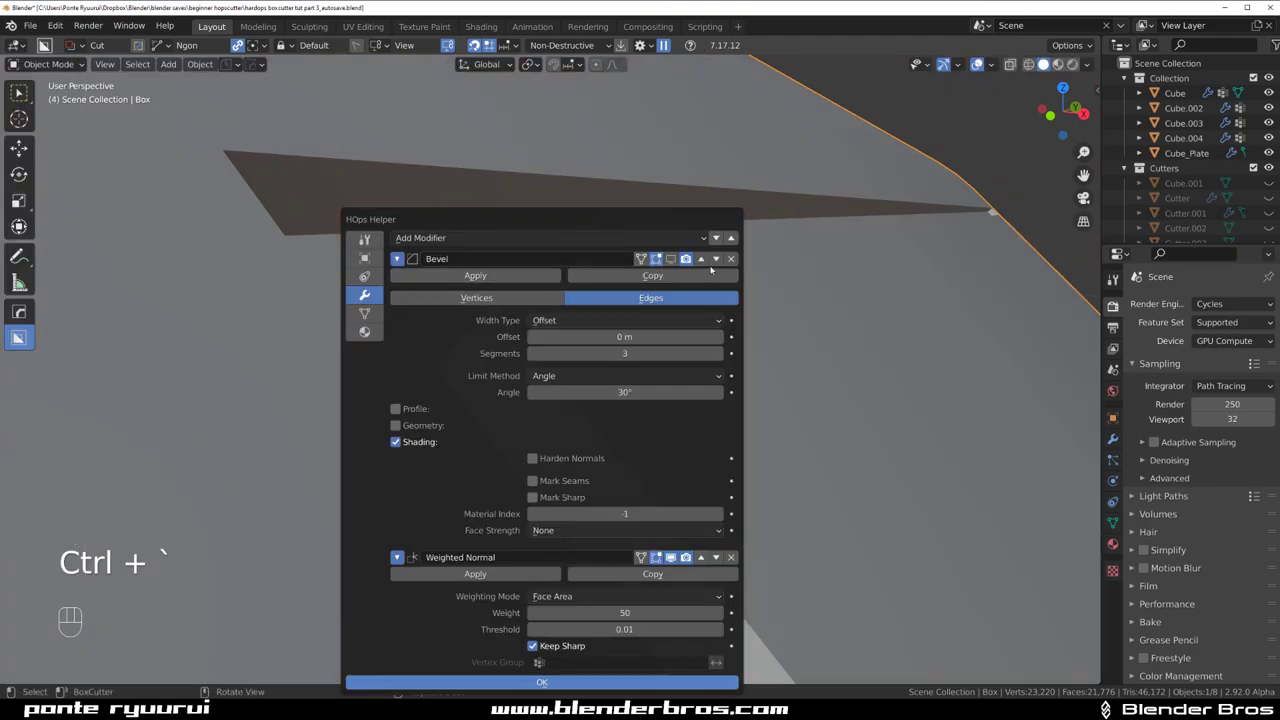
{"action": "key", "text": "q"}
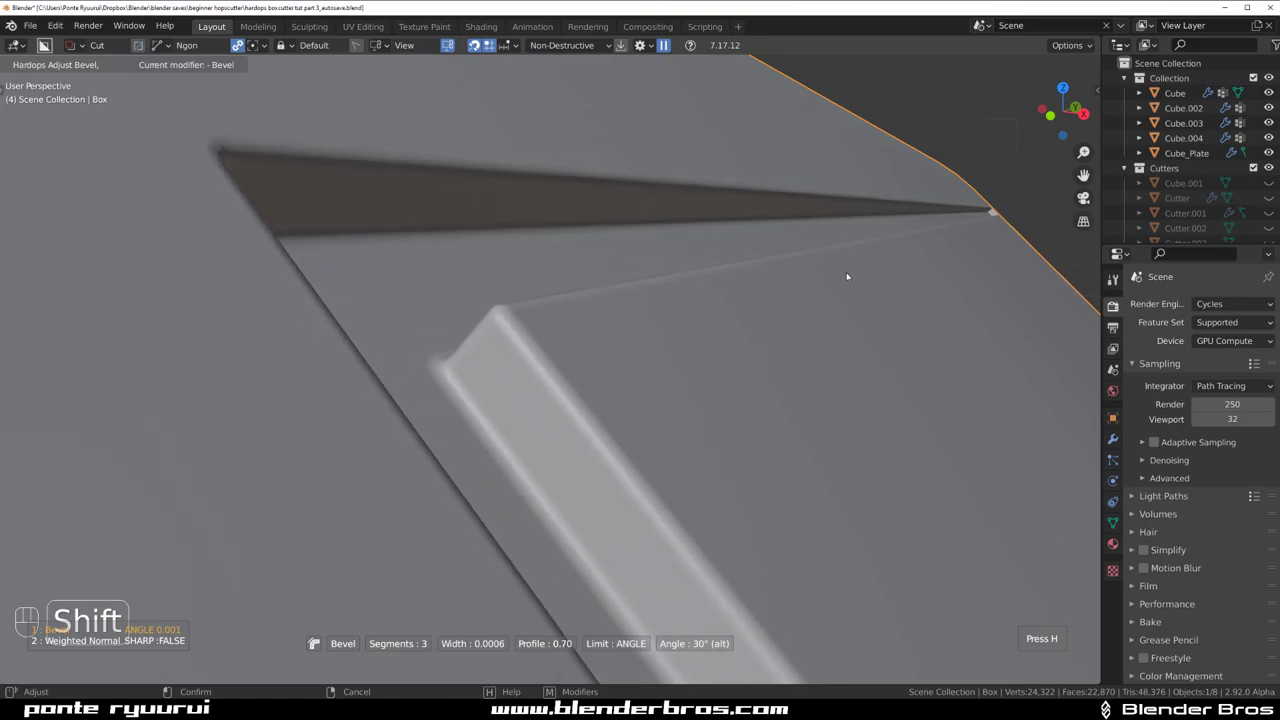
{"action": "left_click_drag", "start_coordinate": [684, 366], "coordinate": [556, 408]}
{"action": "left_click_drag", "start_coordinate": [552, 406], "coordinate": [508, 270]}
{"action": "left_click_drag", "start_coordinate": [532, 269], "coordinate": [595, 234]}
{"action": "key", "text": "KP_5"}
{"action": "key", "text": "KP_5"}
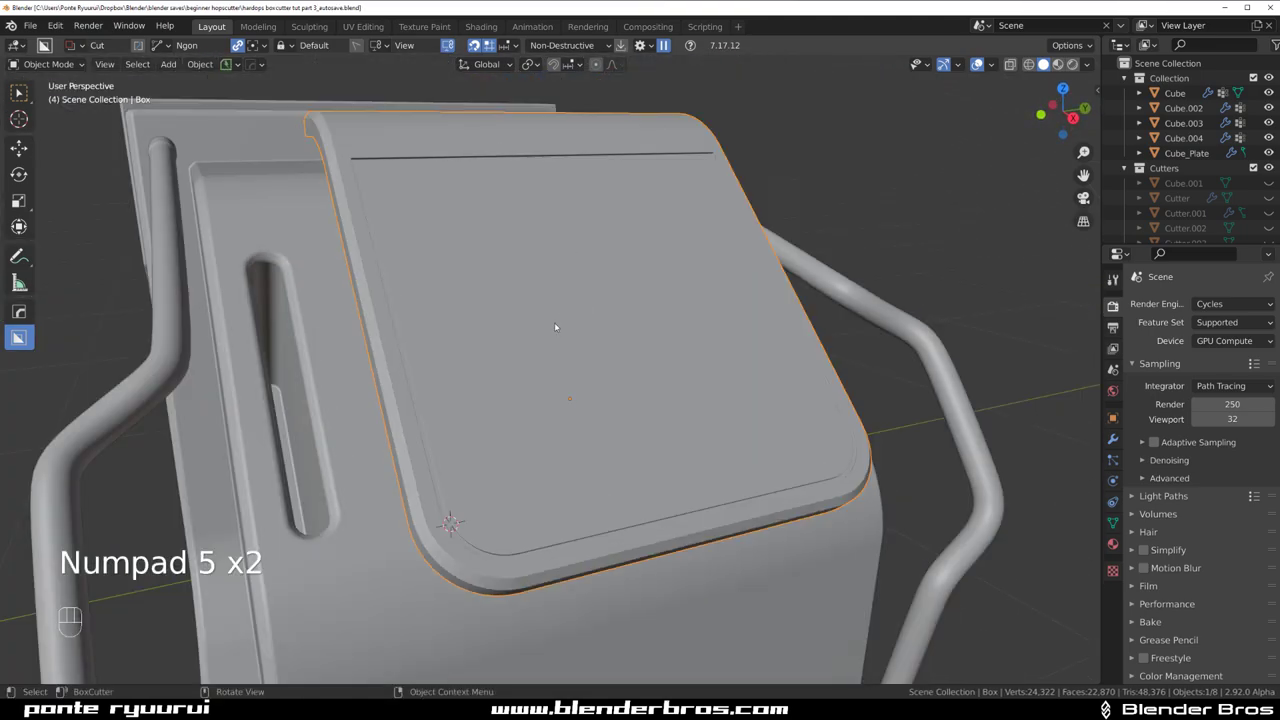
- Review the viewport overlays and move in close to the groove on the cover's top edge
{"action": "key", "text": "alt+v"}
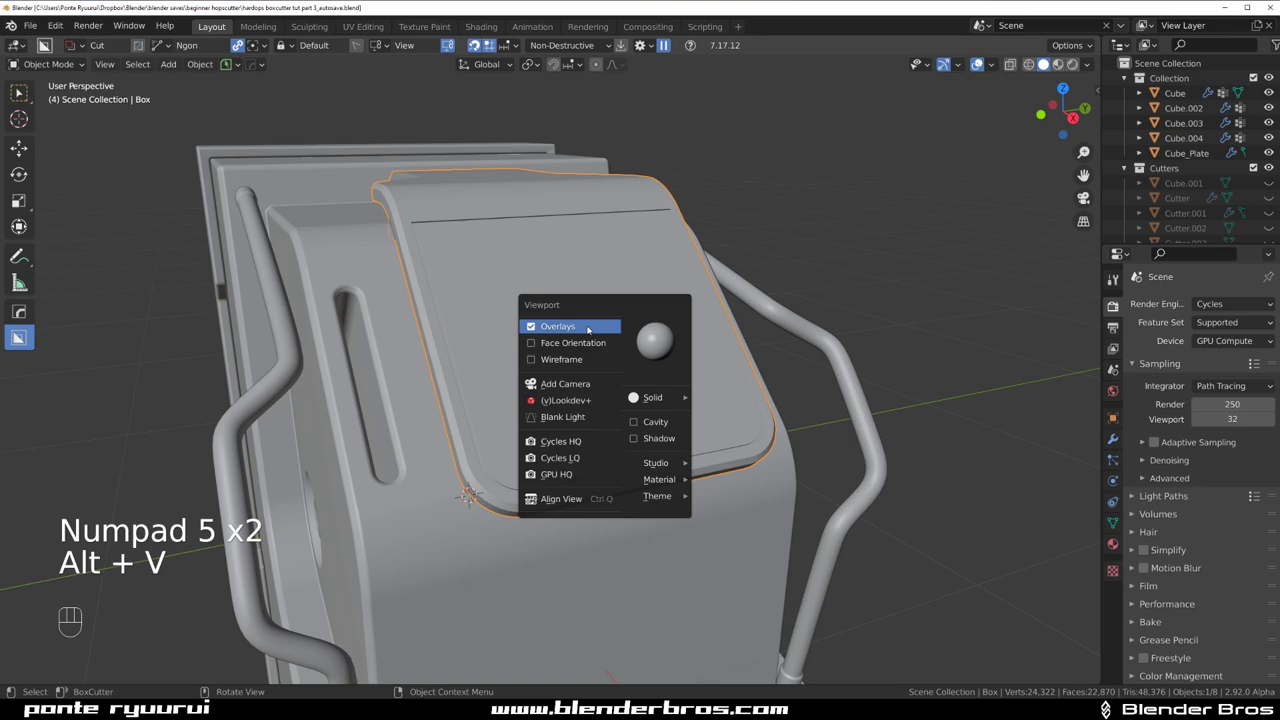
{"action": "left_click_drag", "start_coordinate": [625, 325], "coordinate": [625, 319]}
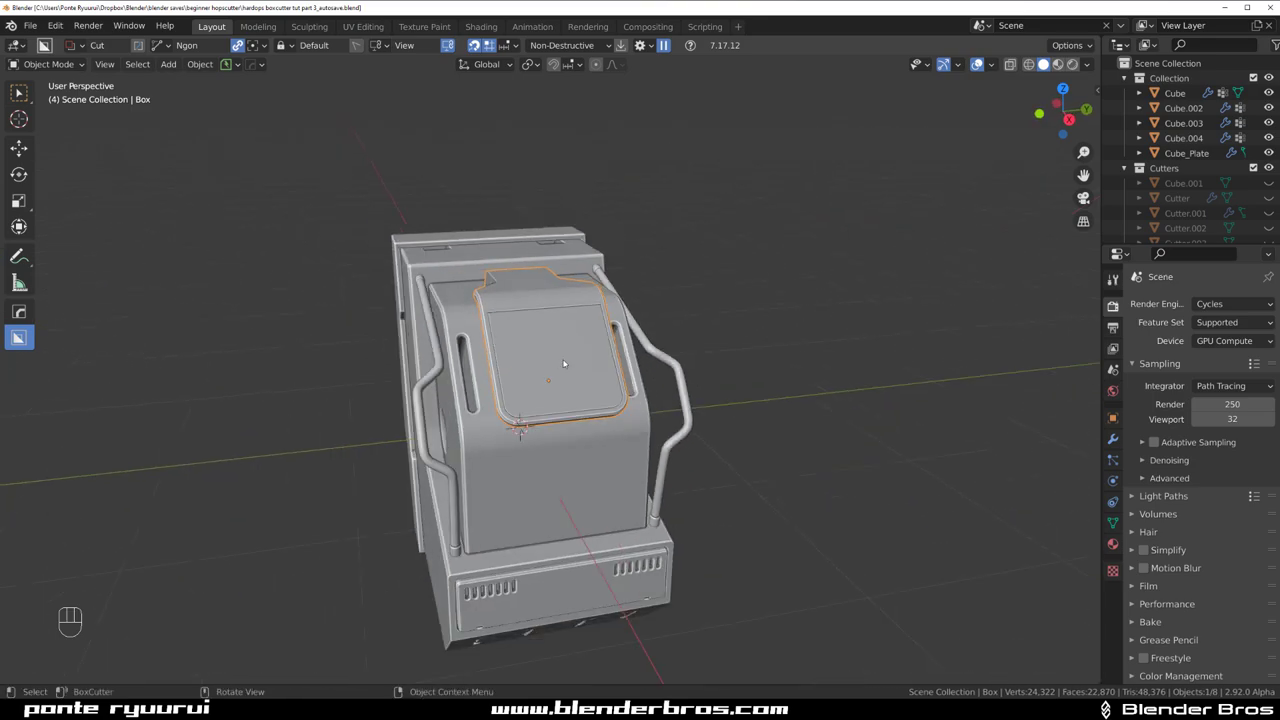
{"action": "left_click_drag", "start_coordinate": [588, 362], "coordinate": [482, 373]}
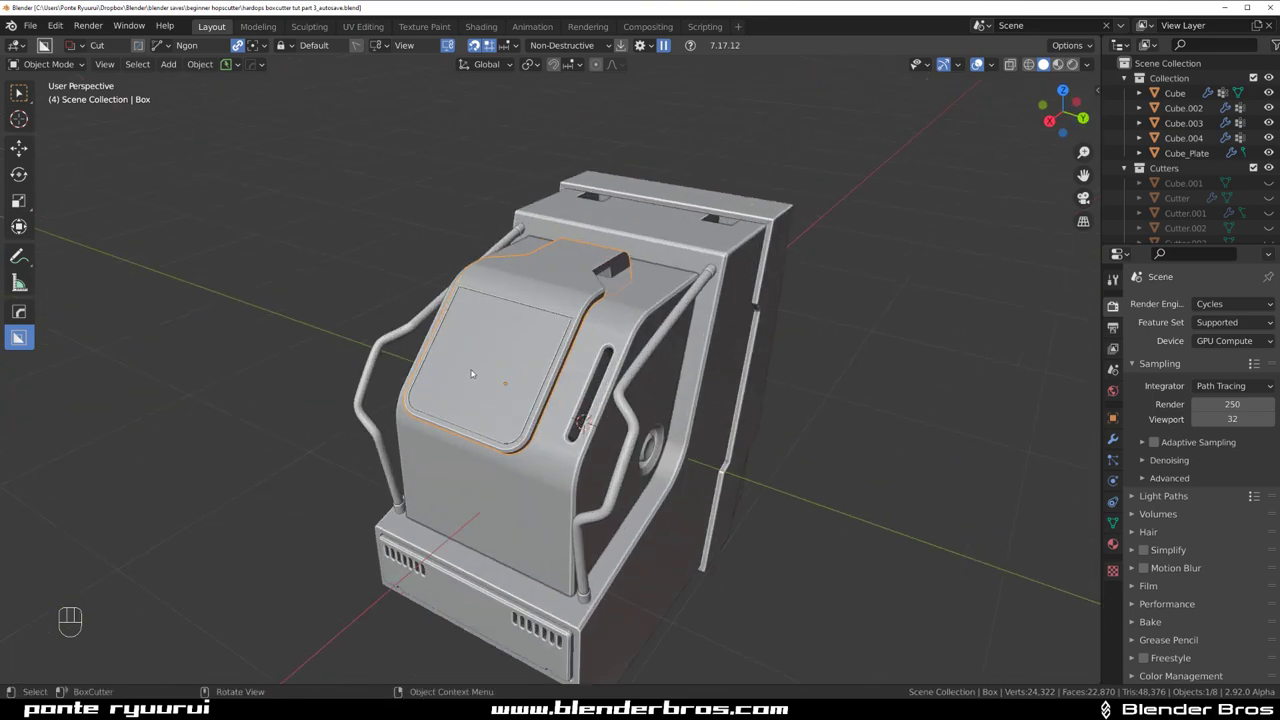
{"action": "left_click_drag", "start_coordinate": [453, 294], "coordinate": [542, 294]}
{"action": "left_click_drag", "start_coordinate": [430, 262], "coordinate": [472, 325]}
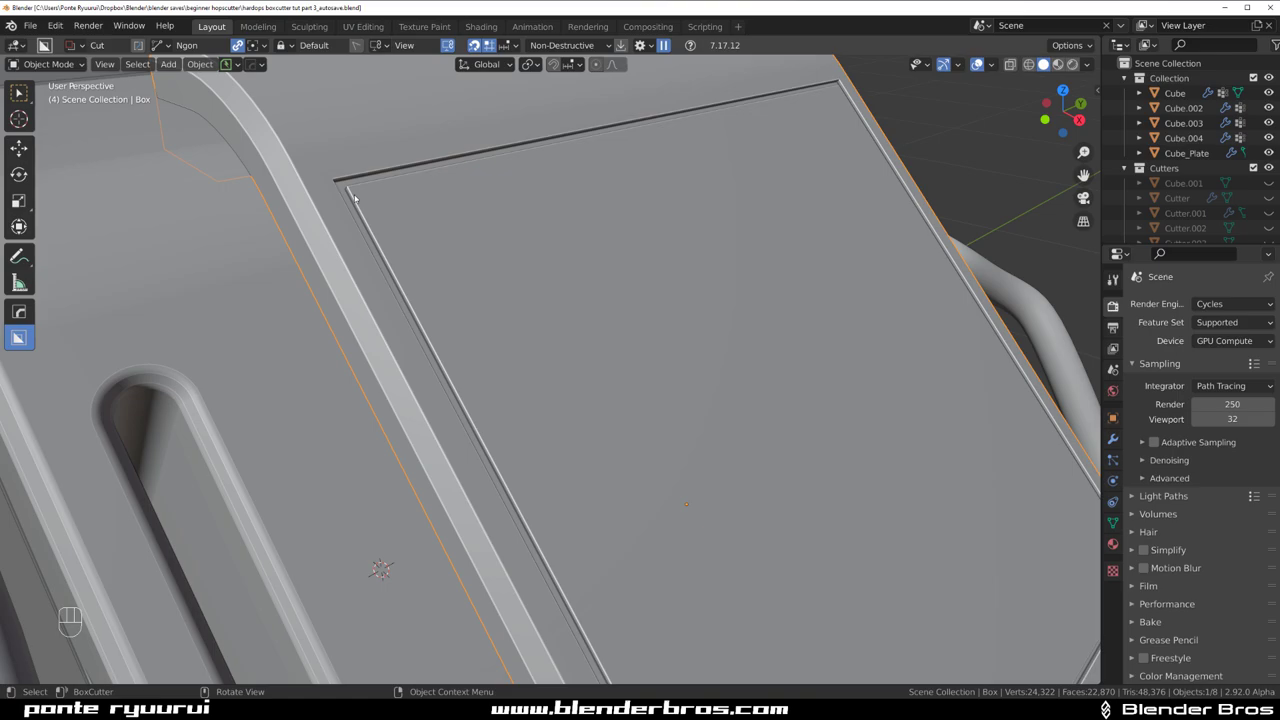
{"action": "left_click_drag", "start_coordinate": [616, 295], "coordinate": [586, 274]}
- Undo the groove cut step by step, briefly check the cover in Edit Mode, and bring up the cutter shapes
{"action": "key", "text": "ctrl+z"}
{"action": "key", "text": "ctrl+z"}
{"action": "key", "text": "ctrl+z"}
{"action": "key", "text": "ctrl+z"}
{"action": "key", "text": "ctrl+z"}
{"action": "key", "text": "ctrl+z"}
{"action": "key", "text": "ctrl+z"}
{"action": "key", "text": "ctrl+z"}
{"action": "key", "text": "Tab"}
{"action": "key", "text": "Tab"}
{"action": "key", "text": "d"}
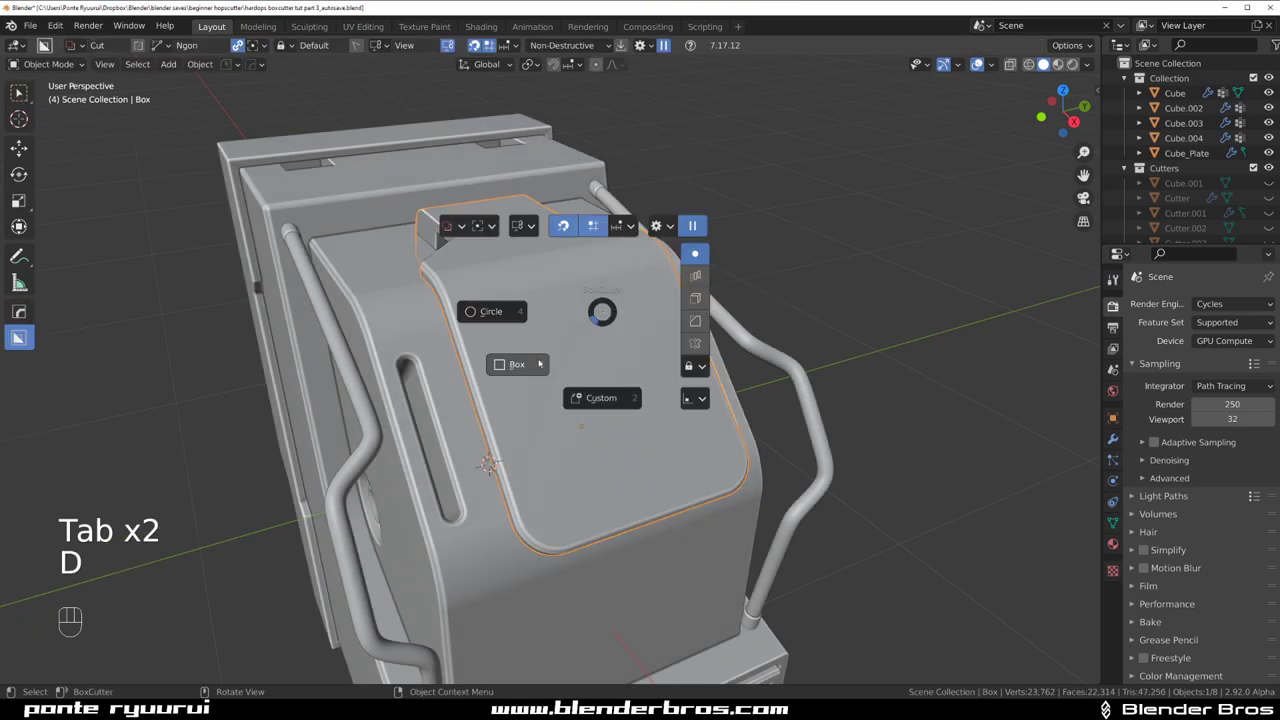
- With the Box shape and grid snapping, draw a rectangle on the cover's top and inset-cut the panel outline
{"action": "left_click_drag", "start_coordinate": [567, 349], "coordinate": [510, 277]}
{"action": "left_click_drag", "start_coordinate": [426, 258], "coordinate": [518, 297]}
{"action": "key", "text": "shift+v"}
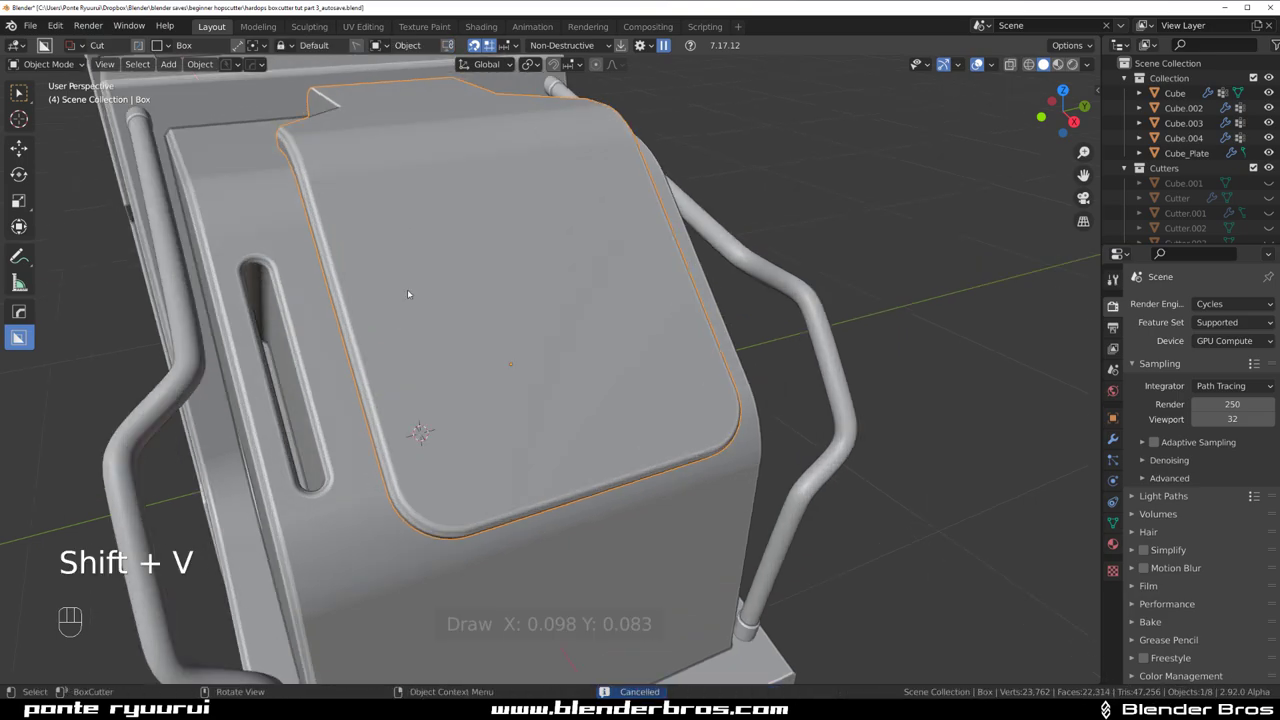
{"action": "left_click_drag", "start_coordinate": [508, 238], "coordinate": [520, 248]}
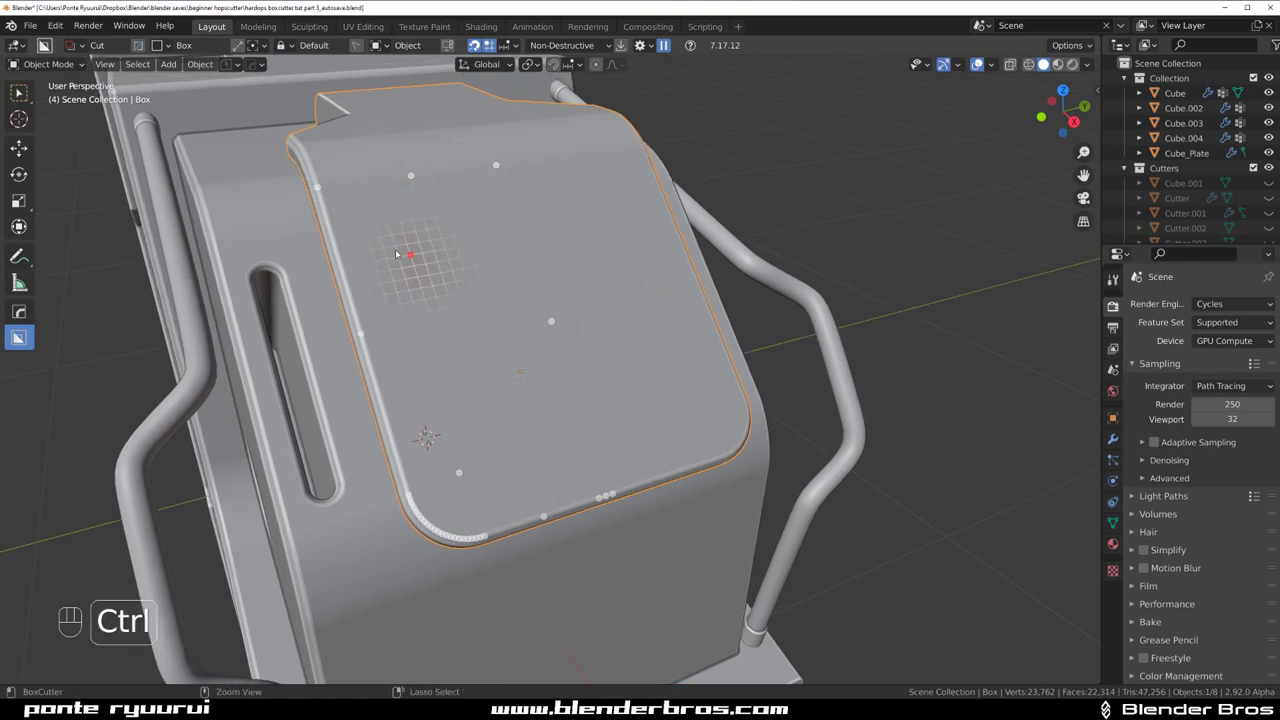
{"action": "left_click_drag", "start_coordinate": [382, 222], "coordinate": [756, 422]}
{"action": "left_click_drag", "start_coordinate": [732, 373], "coordinate": [769, 350]}
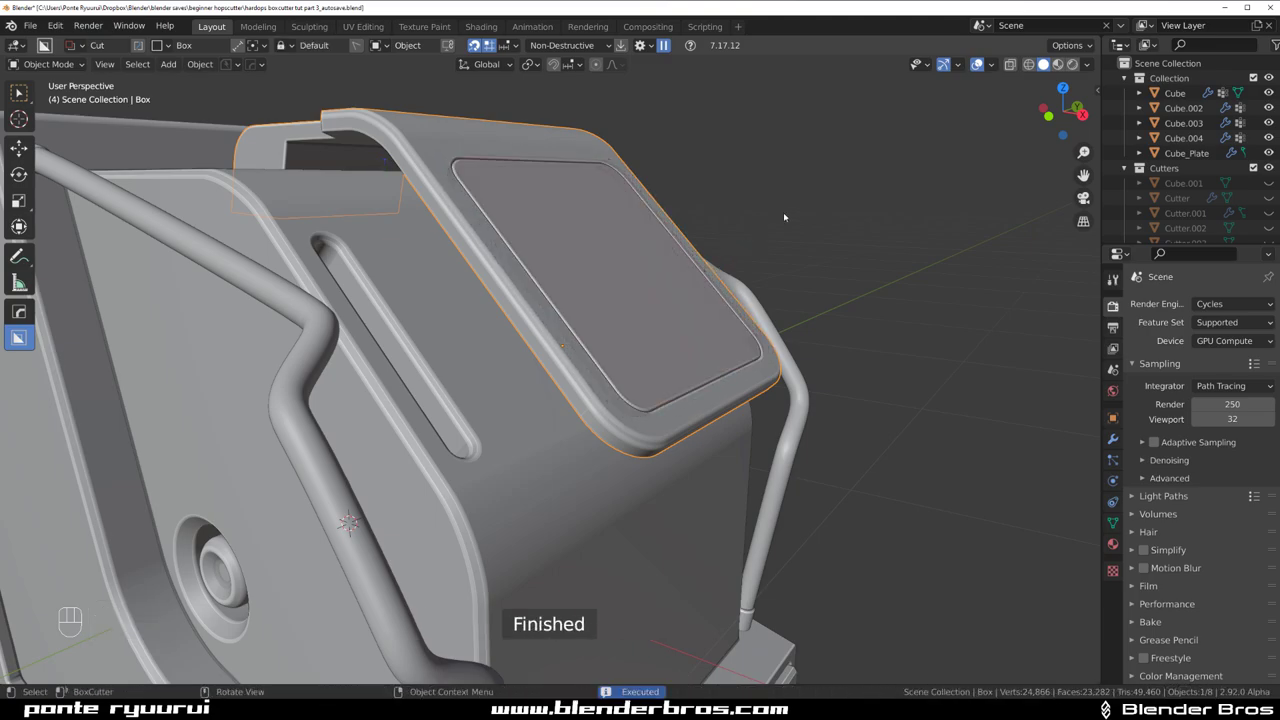
- Adjust the rectangular cutter through the HardOps Q menu and edit its outline edge loop in Edit Mode
{"action": "left_click_drag", "start_coordinate": [779, 229], "coordinate": [721, 243]}
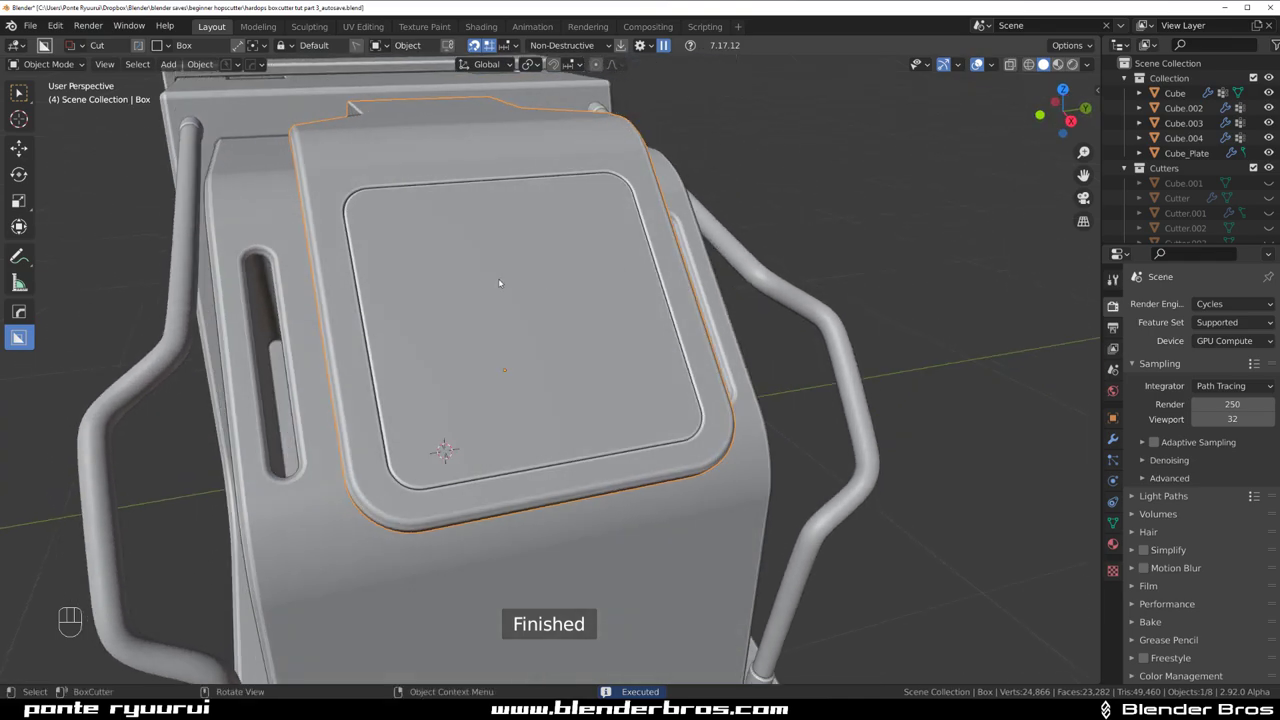
{"action": "left_click_drag", "start_coordinate": [516, 280], "coordinate": [590, 276]}
{"action": "left_click", "coordinate": [570, 253]}
{"action": "key", "text": "q"}
{"action": "key", "text": "q"}
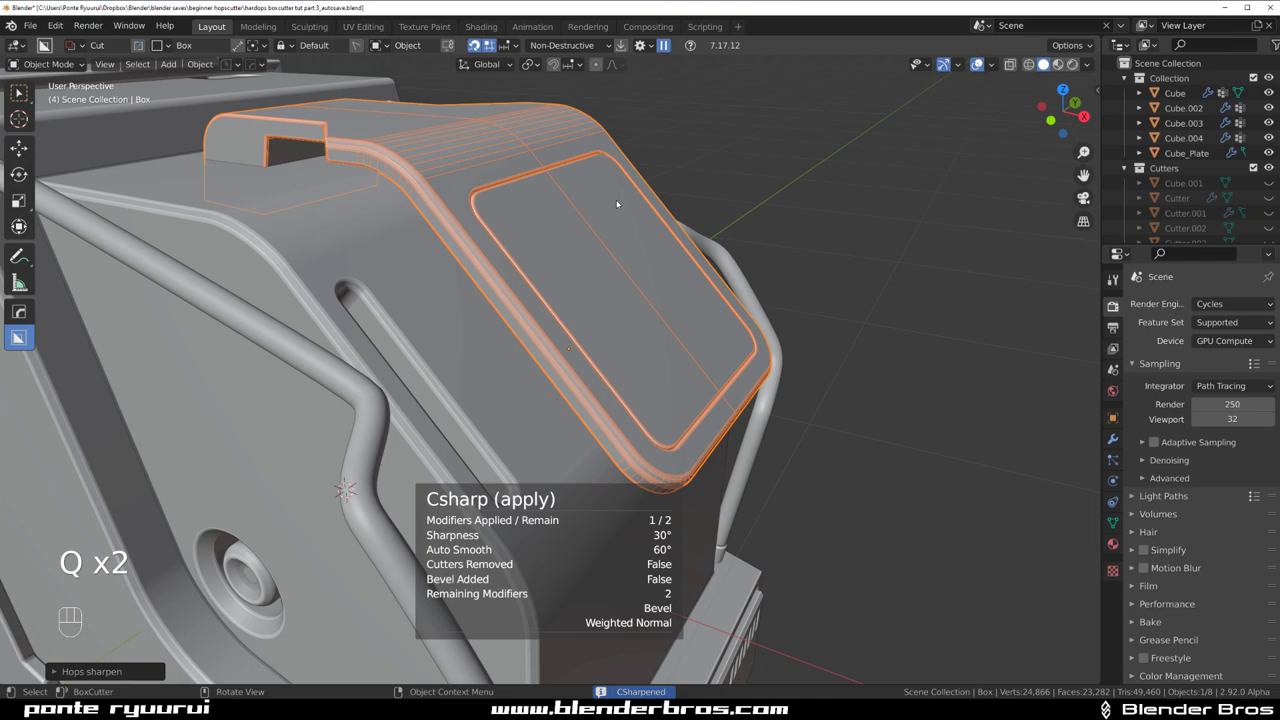
{"action": "key", "text": "Tab"}
{"action": "left_click", "coordinate": [548, 164]}
{"action": "key", "text": "ctrl+l"}
{"action": "key", "text": "p"}
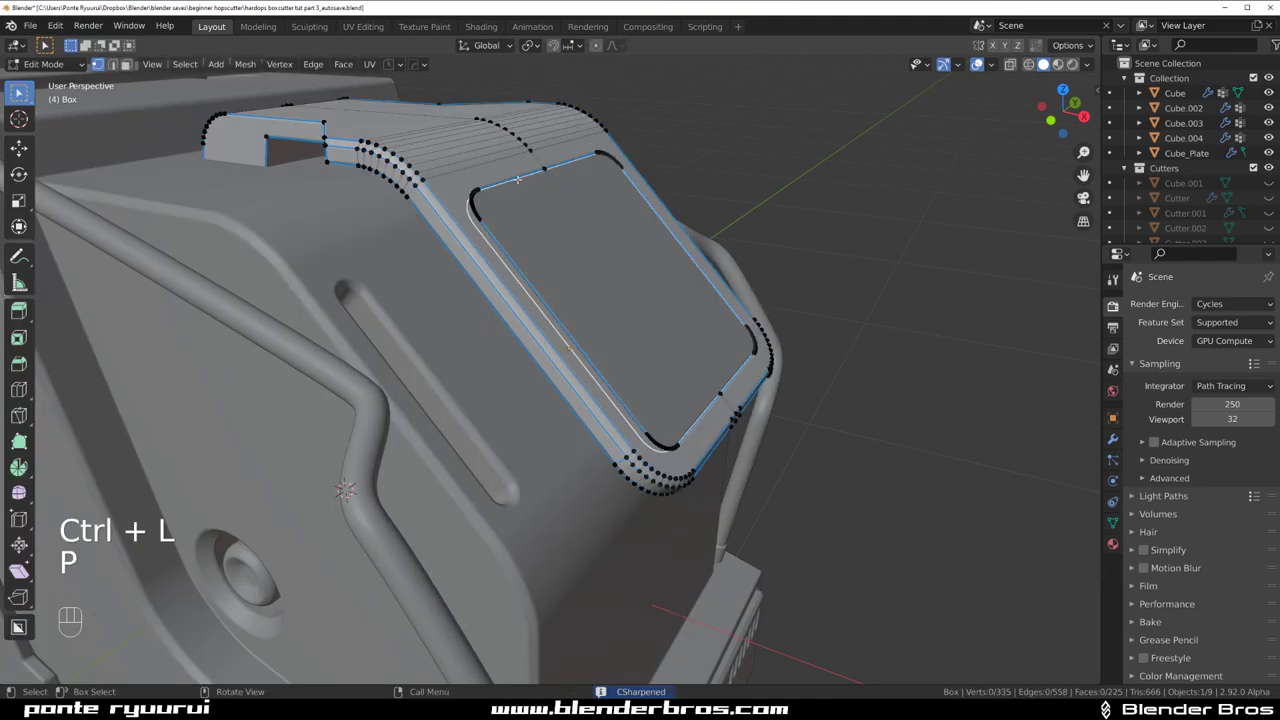
{"action": "key", "text": "Tab"}
- Inspect the new panel recess from several angles and reselect the Box cover
{"action": "left_click_drag", "start_coordinate": [640, 254], "coordinate": [565, 254]}
{"action": "left_click_drag", "start_coordinate": [574, 336], "coordinate": [596, 345]}
{"action": "key", "text": "q"}
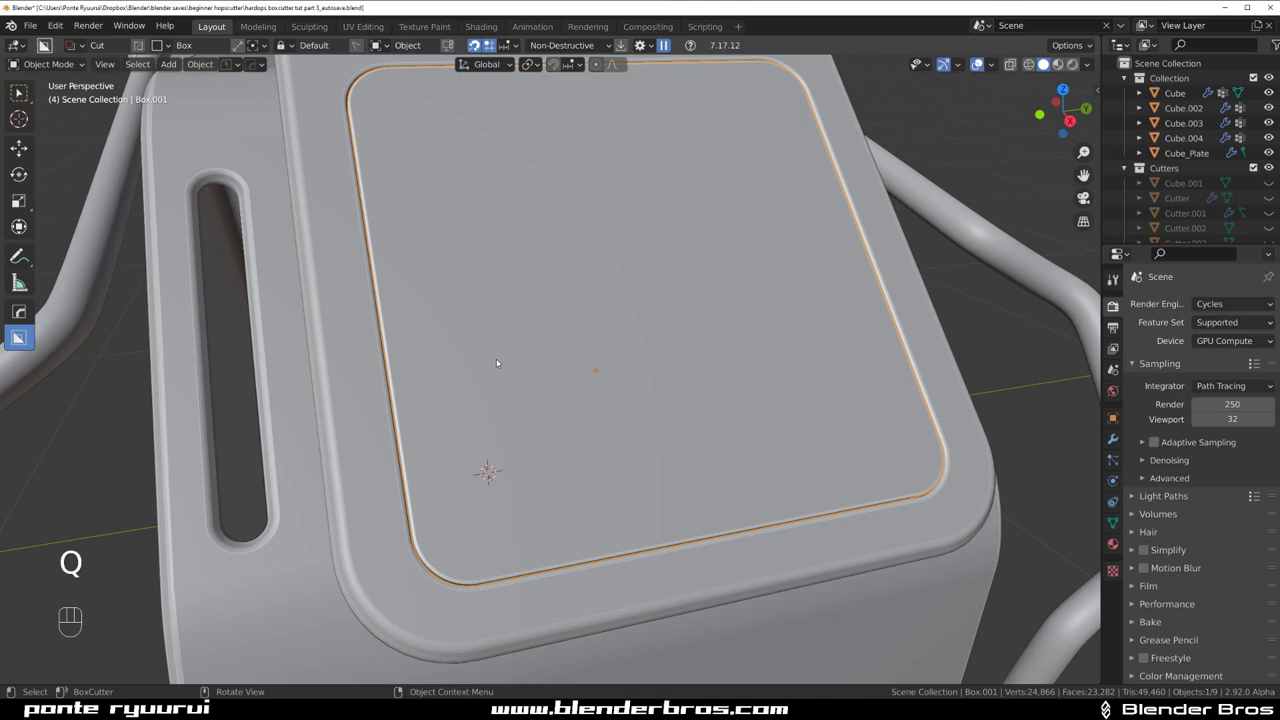
{"action": "left_click_drag", "start_coordinate": [498, 365], "coordinate": [446, 365]}
{"action": "left_click", "coordinate": [398, 274]}
{"action": "left_click_drag", "start_coordinate": [578, 362], "coordinate": [634, 337]}
{"action": "middle_click", "coordinate": [680, 366]}
{"action": "left_click_drag", "start_coordinate": [576, 276], "coordinate": [616, 310]}
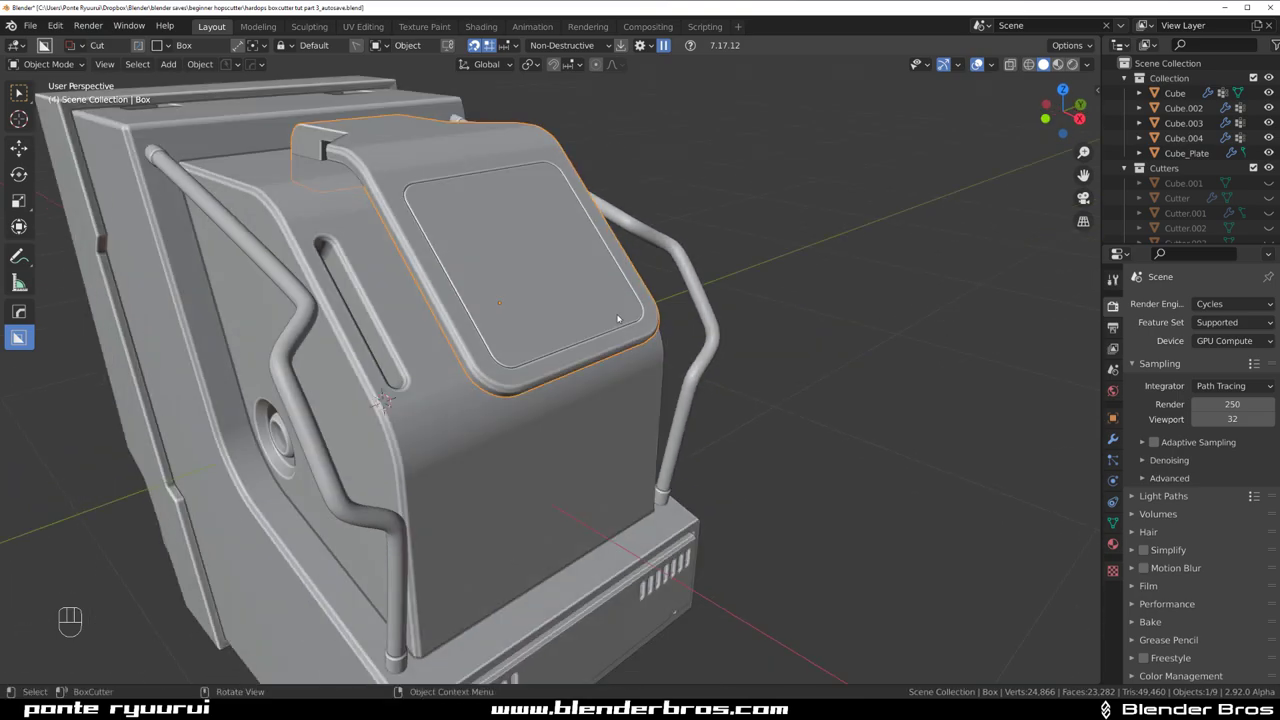
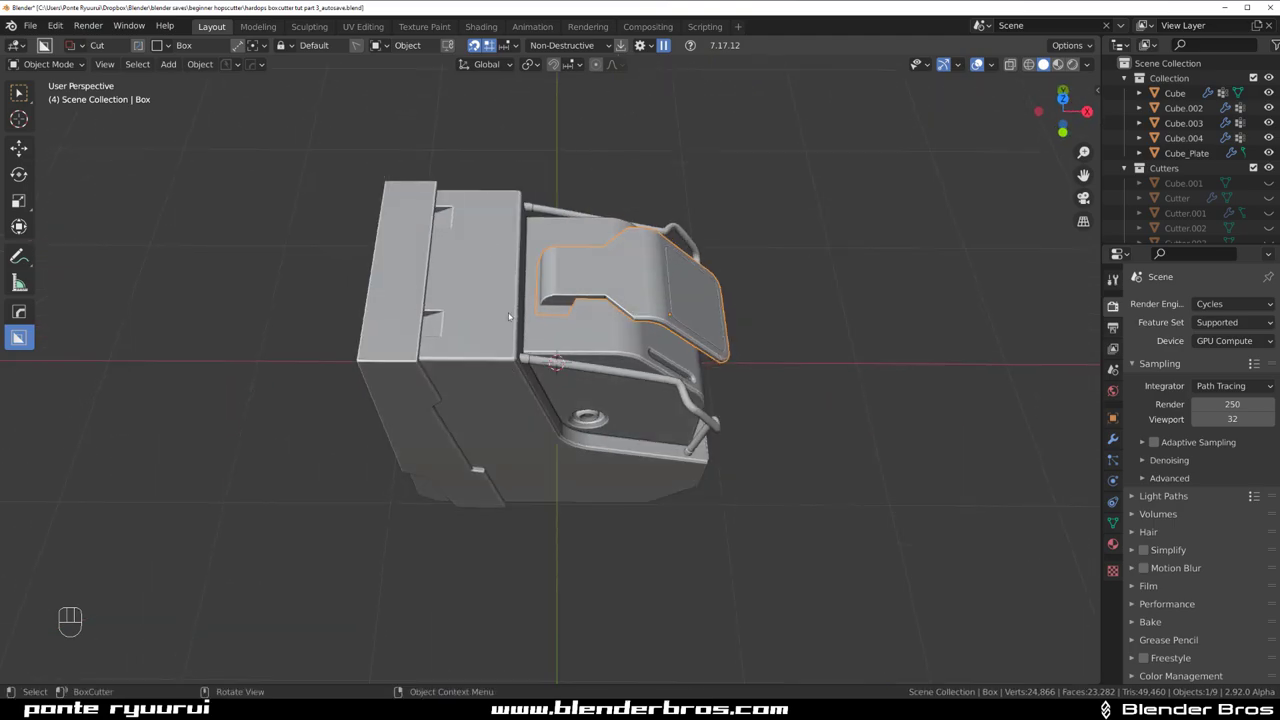
- Looking down on the device, select the rear Cube block together with Cube_Plate
{"action": "key", "text": "KP_5"}
{"action": "middle_click", "coordinate": [515, 324]}
{"action": "left_click_drag", "start_coordinate": [465, 305], "coordinate": [465, 339]}
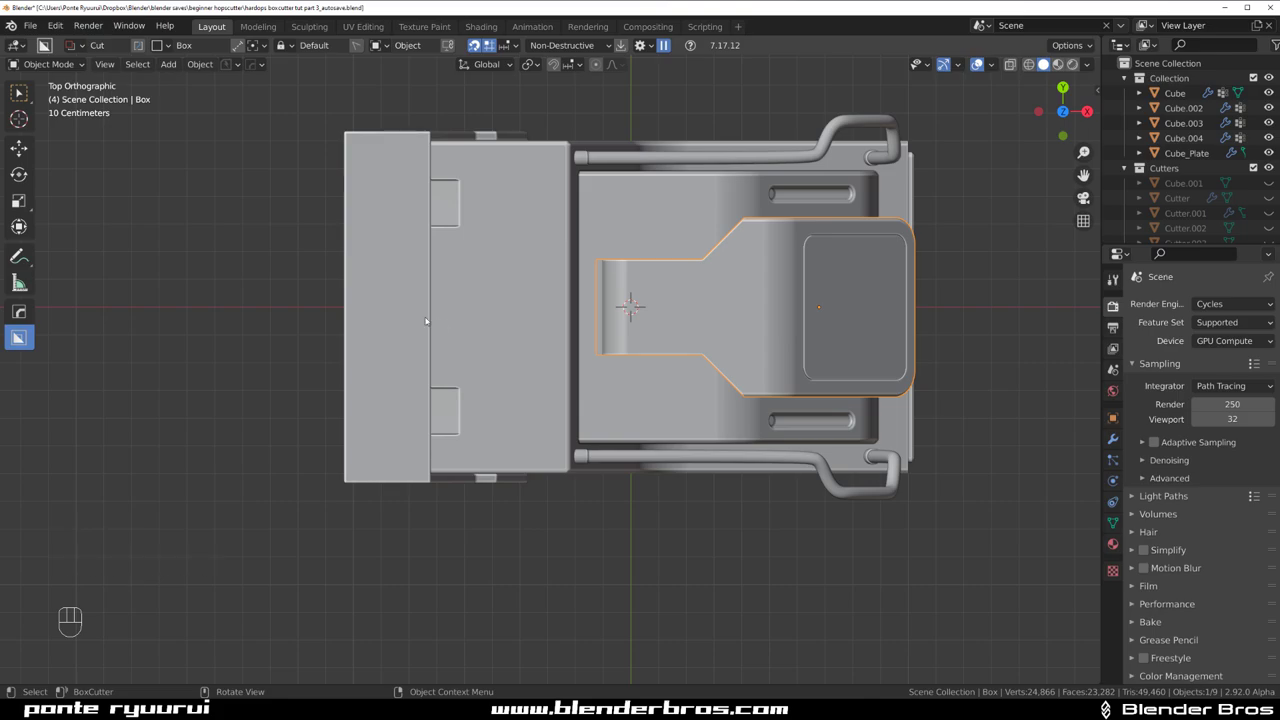
{"action": "left_click", "coordinate": [418, 312]}
{"action": "left_click", "coordinate": [513, 322]}
{"action": "middle_click", "coordinate": [473, 328]}
{"action": "left_click_drag", "start_coordinate": [506, 226], "coordinate": [498, 247]}
{"action": "left_click_drag", "start_coordinate": [498, 236], "coordinate": [502, 408]}
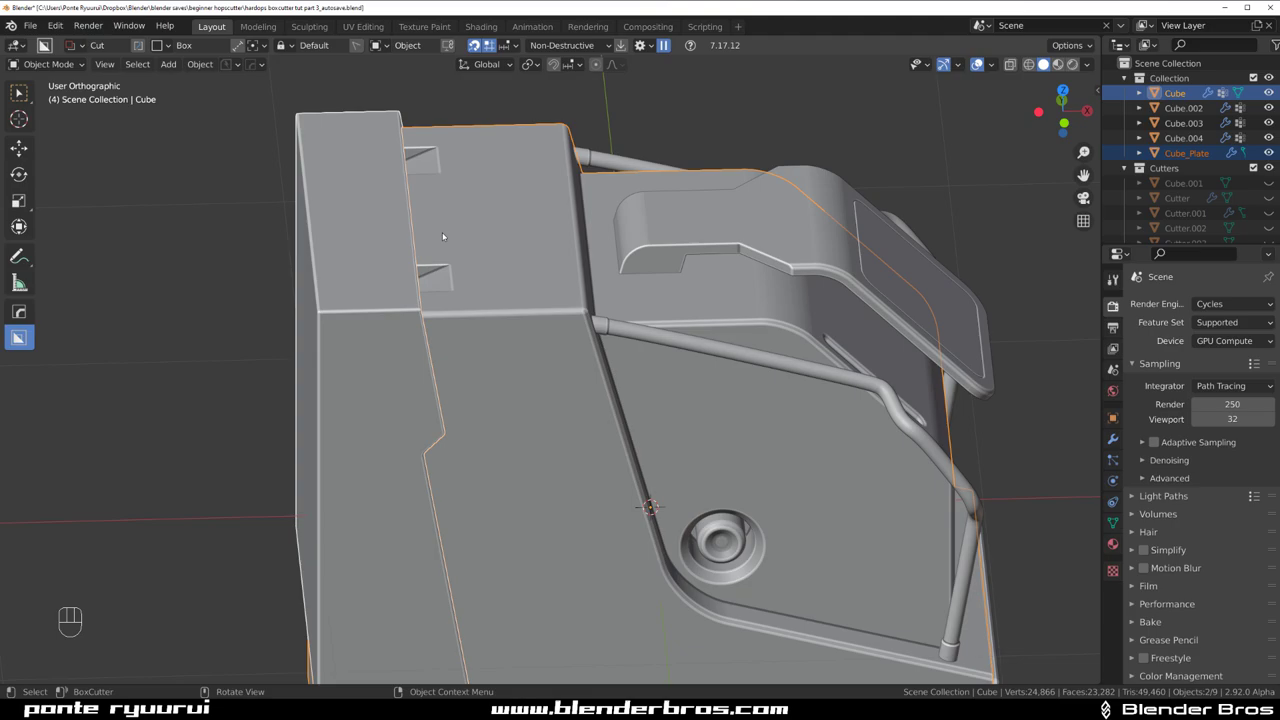
- Return to Top view and choose the Circle cutter shape for the ring recess
{"action": "left_click", "coordinate": [386, 205]}
{"action": "left_click", "coordinate": [508, 223]}
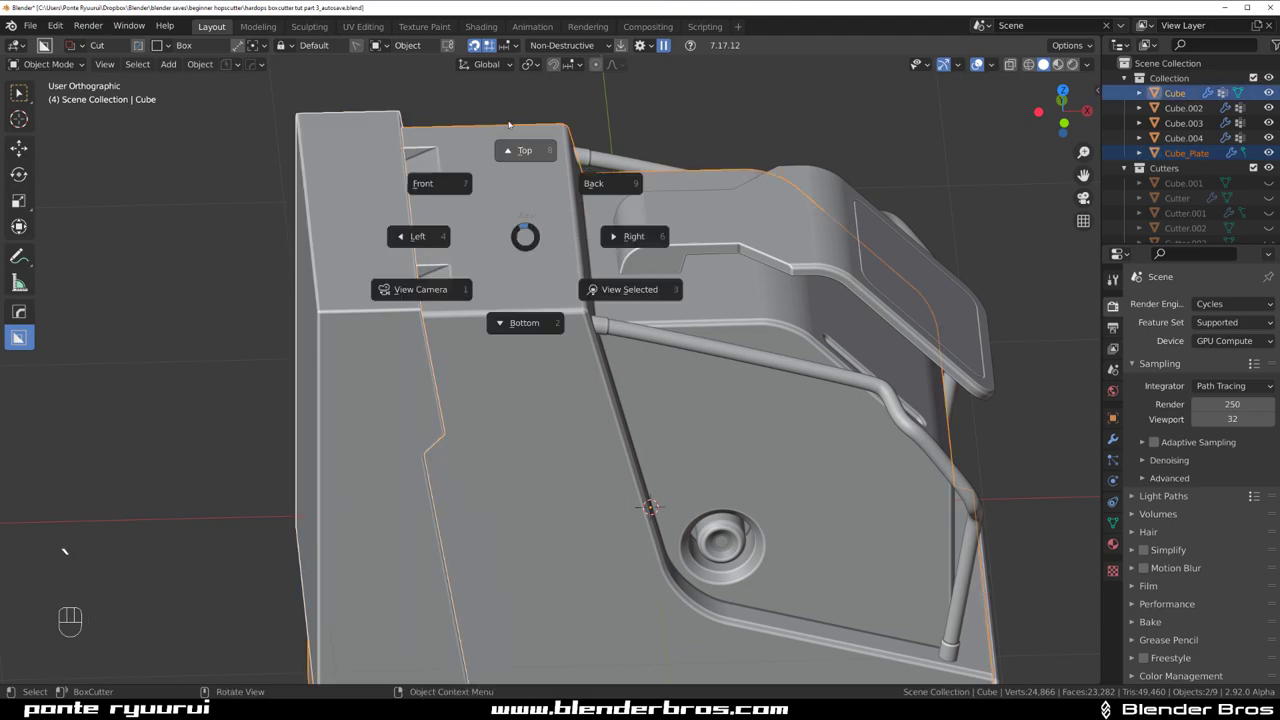
{"action": "left_click_drag", "start_coordinate": [462, 426], "coordinate": [465, 318]}
{"action": "key", "text": "d"}
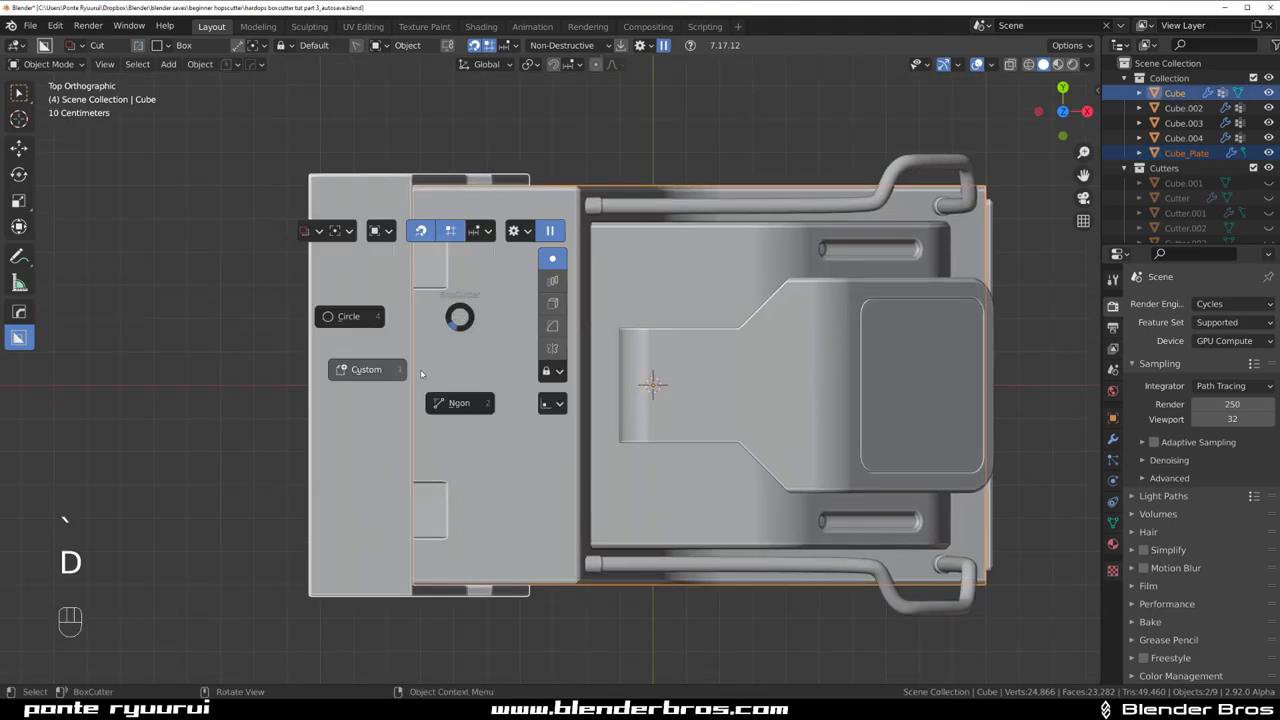
{"action": "left_click_drag", "start_coordinate": [454, 381], "coordinate": [454, 348]}
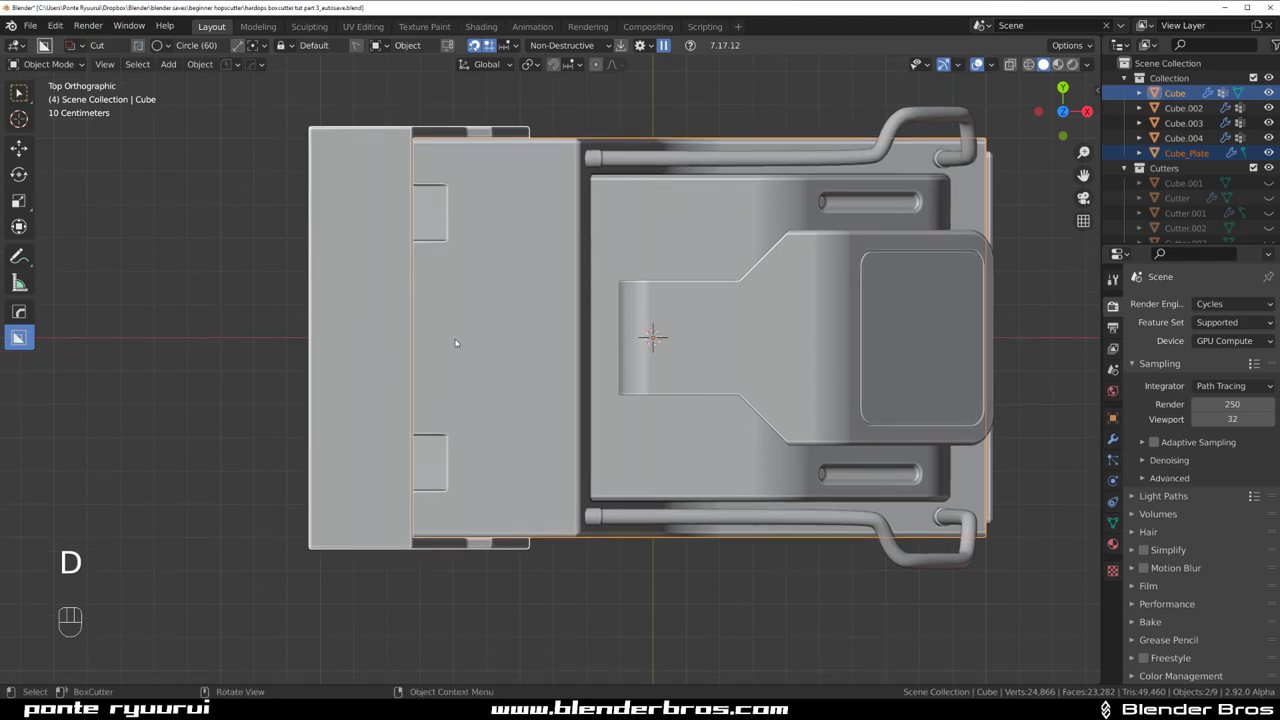
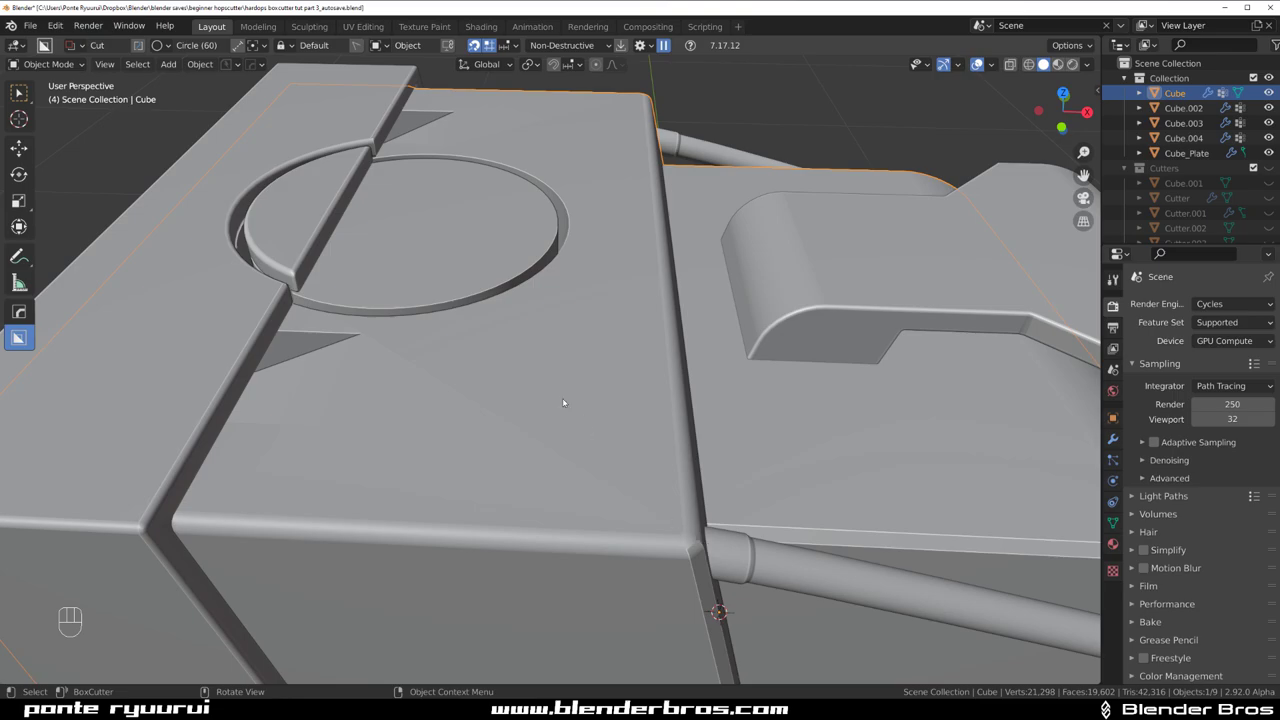
- Sharpen the Cube body's edges via the HardOps Q menu
{"action": "left_click", "coordinate": [545, 346]}
{"action": "key", "text": "q"}
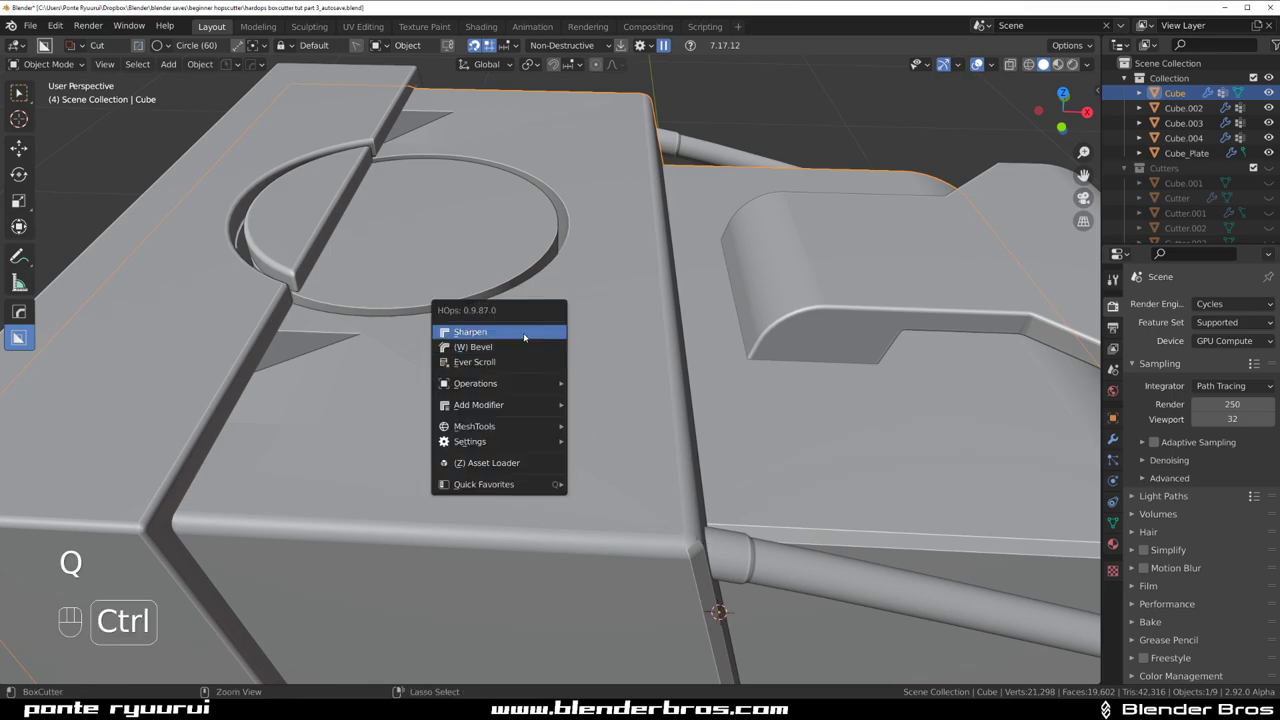
{"action": "key", "text": "Tab"}
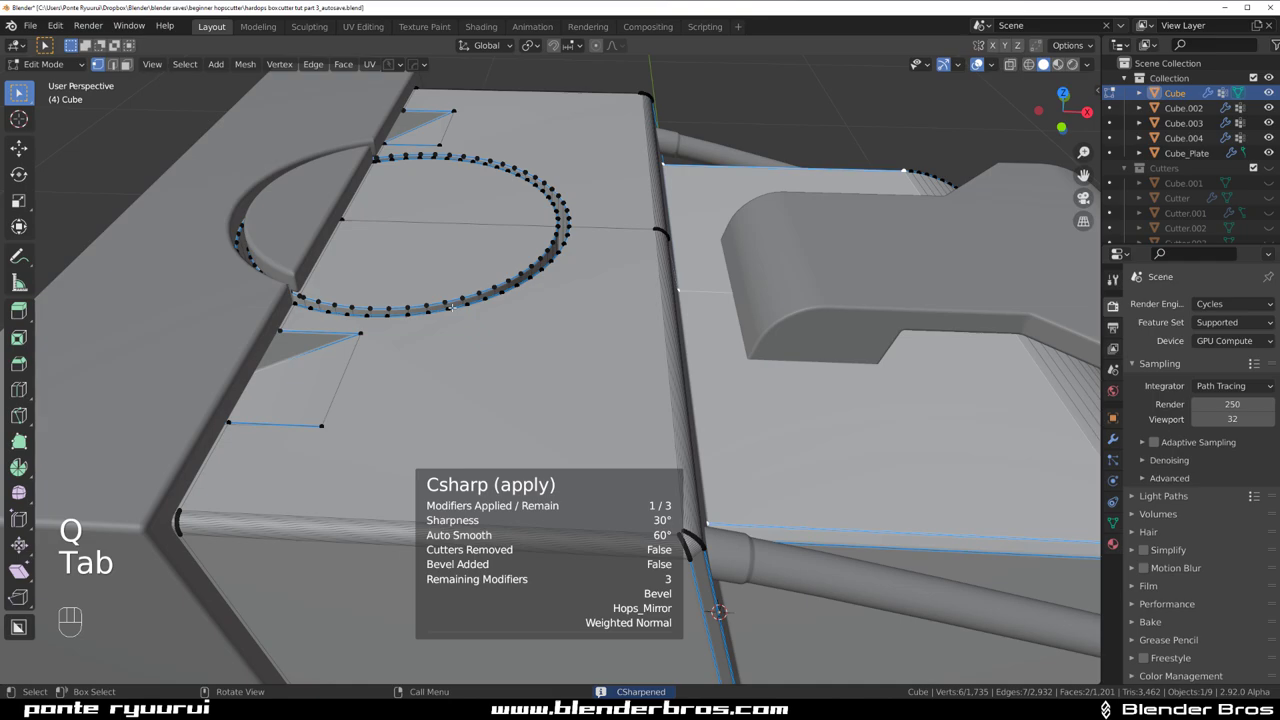
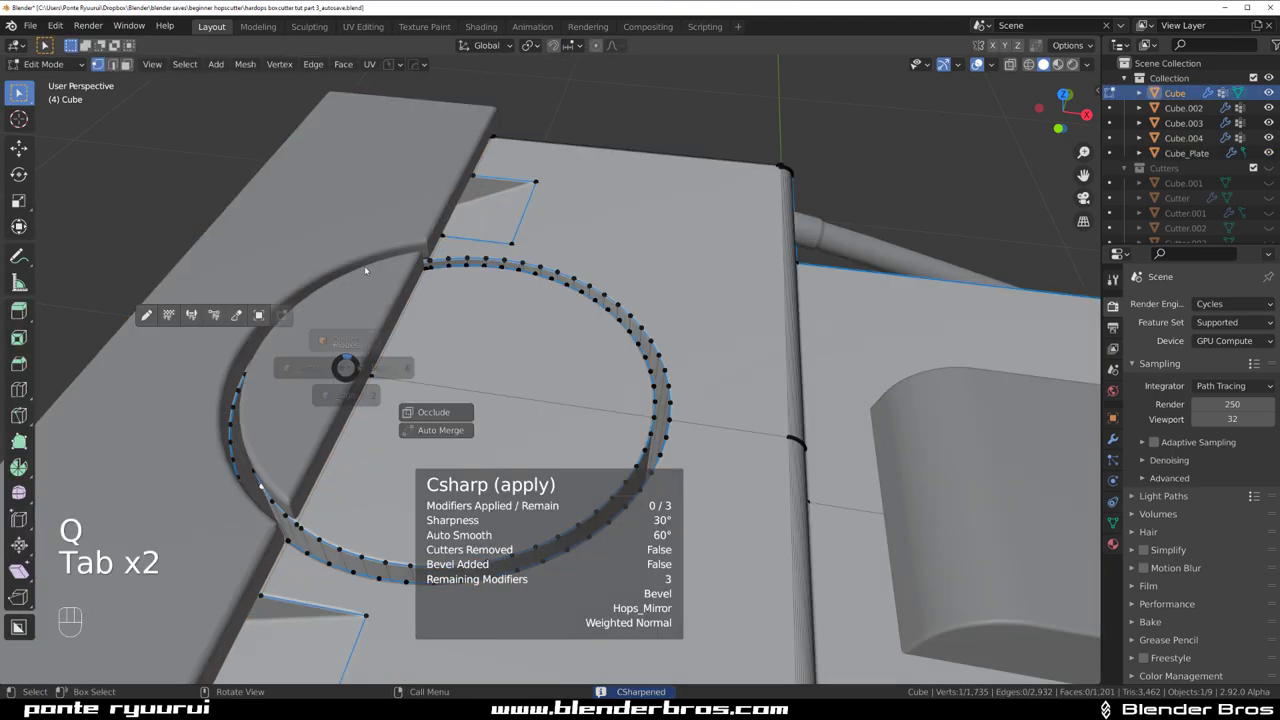
- Sharpen Cube_Plate the same way and select its arc edge loop around the ring cutout
{"action": "left_click", "coordinate": [347, 324]}
{"action": "key", "text": "q"}
{"action": "key", "text": "Tab"}
{"action": "left_click", "coordinate": [429, 264]}
{"action": "key", "text": "ctrl+l"}
{"action": "key", "text": "ctrl+x"}
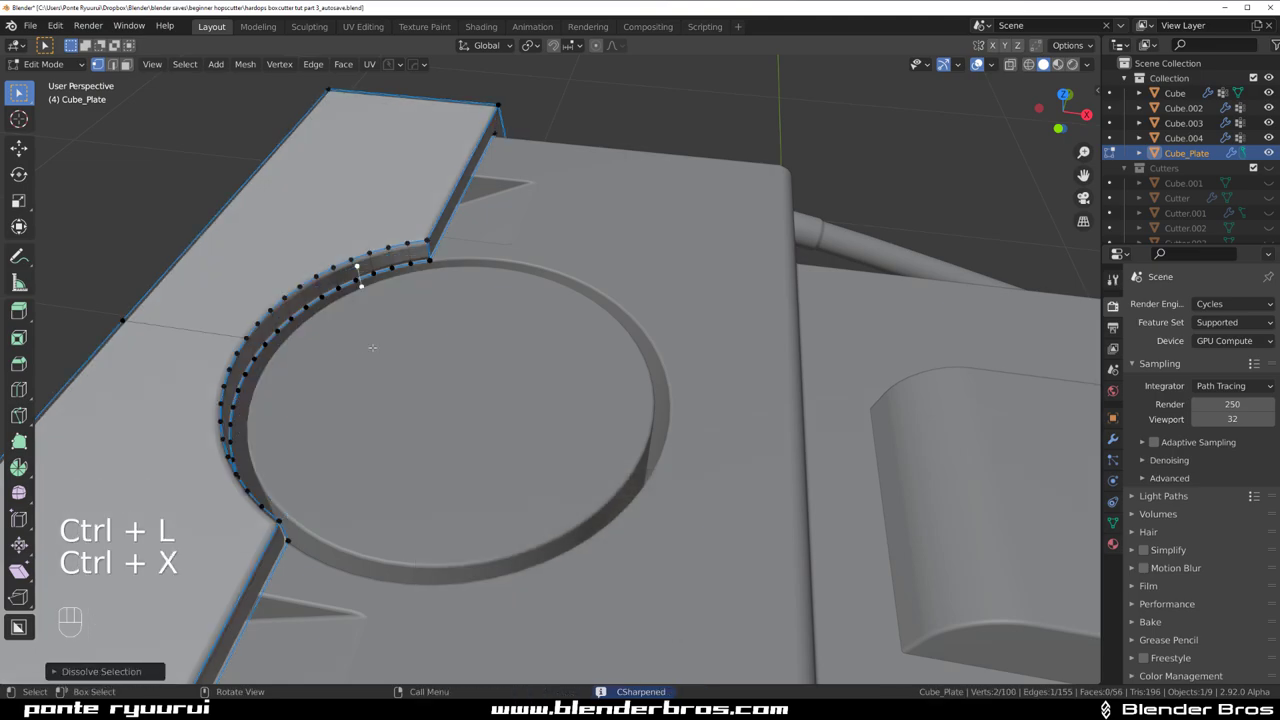
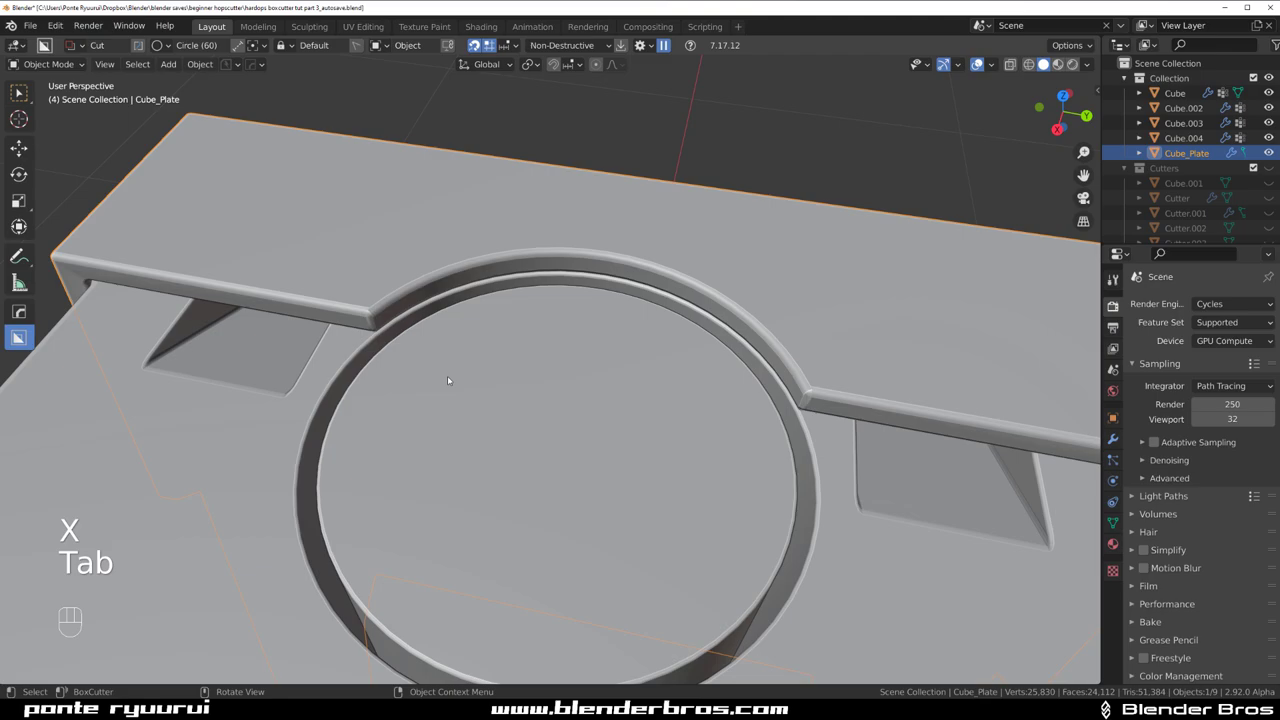
- Orbit around the ring recess to inspect where the knob will sit
{"action": "left_click_drag", "start_coordinate": [531, 398], "coordinate": [606, 320]}
{"action": "left_click_drag", "start_coordinate": [579, 262], "coordinate": [579, 286]}
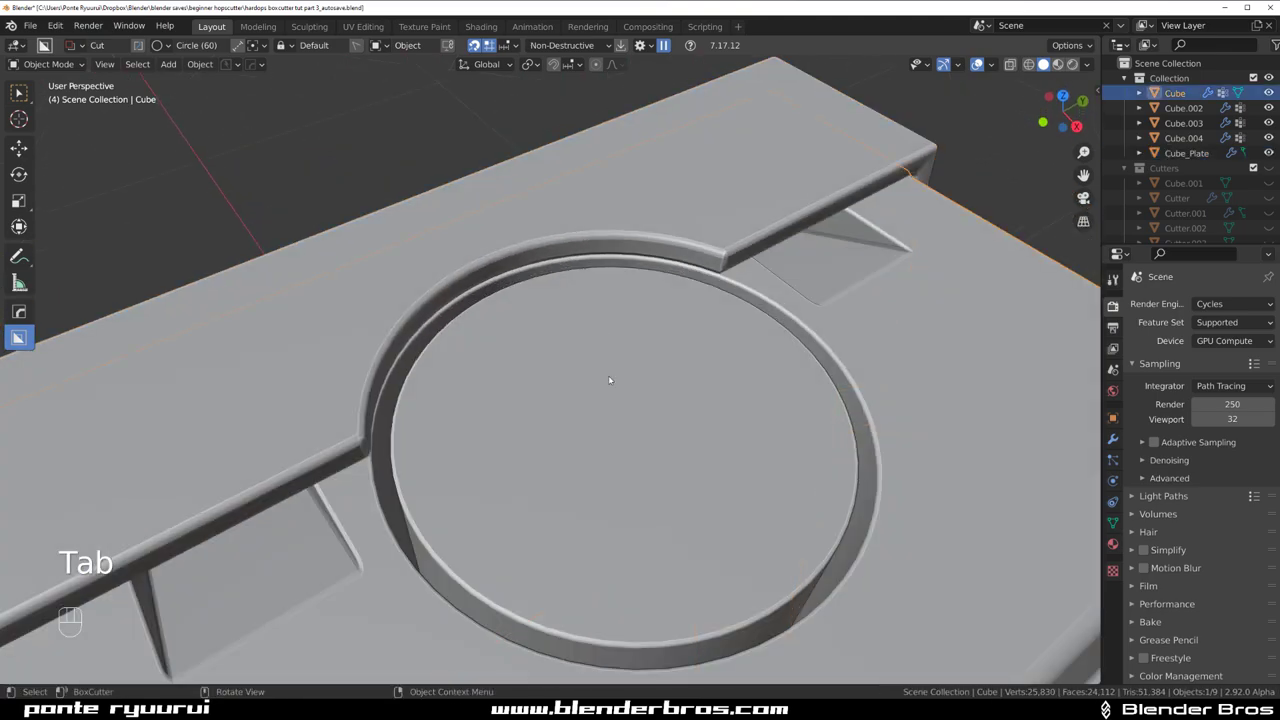
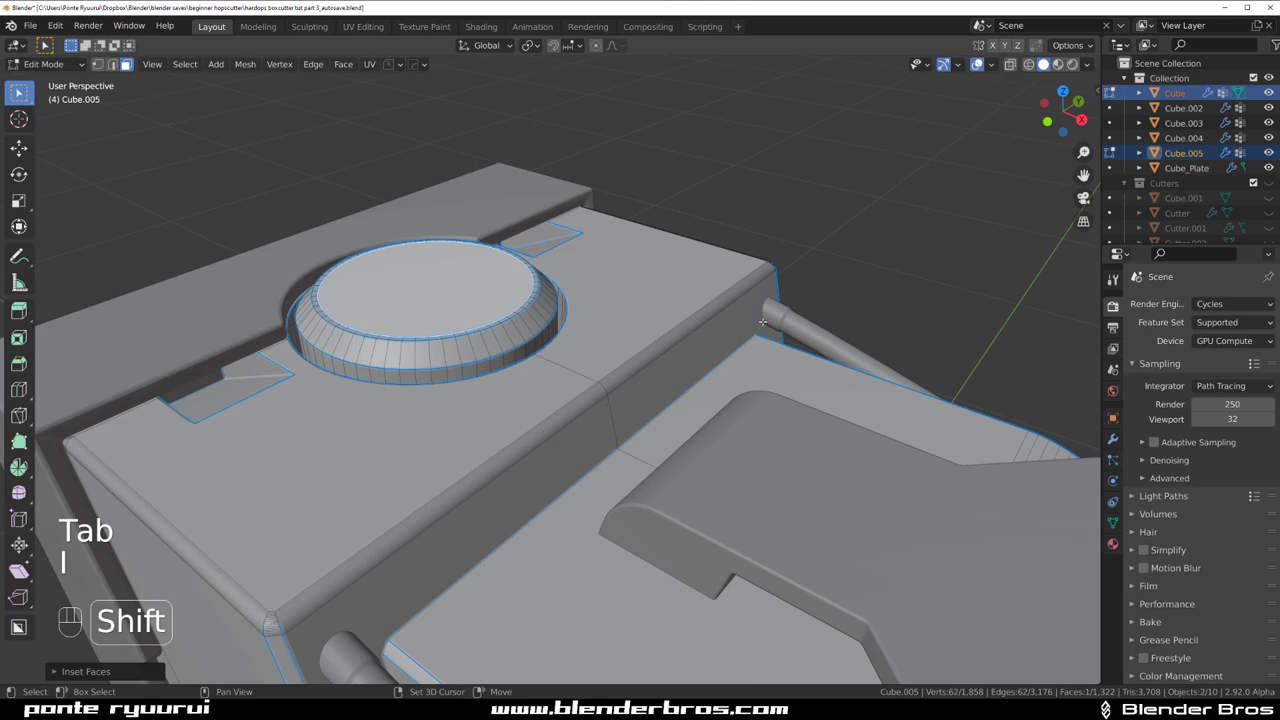
- Inset the knob's top face, push the centre down, inset again and refill the centre face
{"action": "key", "text": "i"}
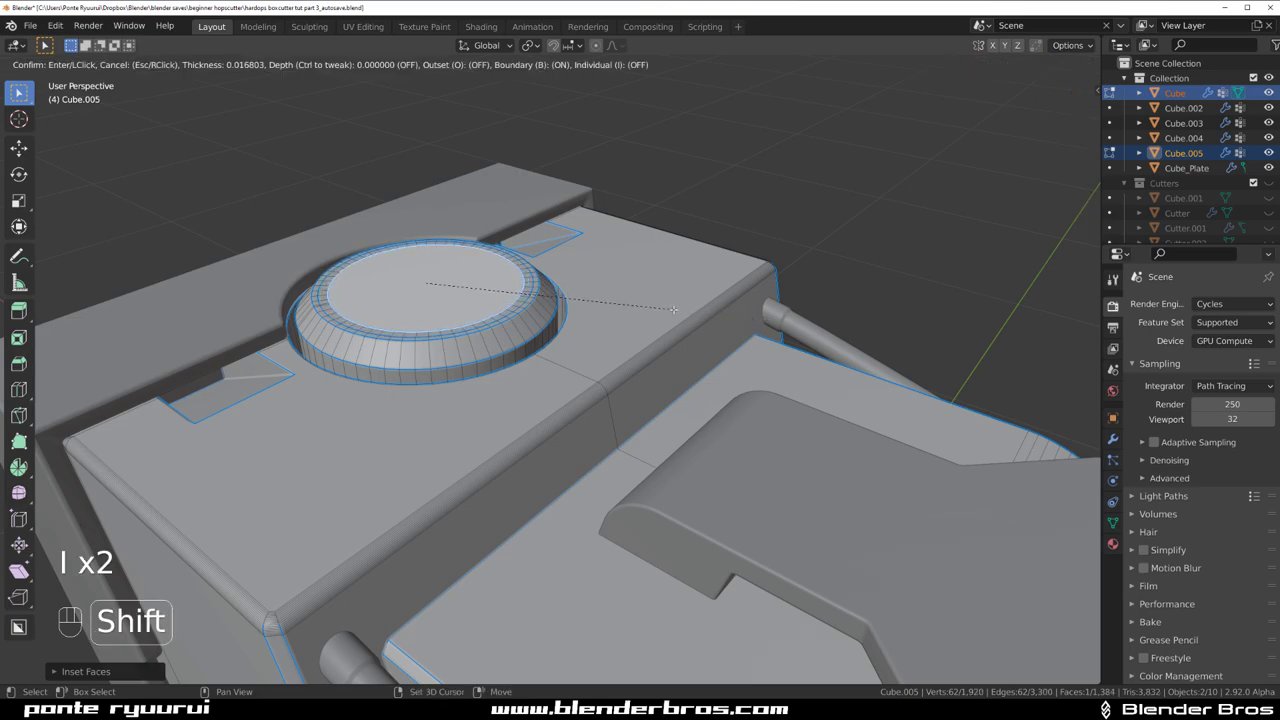
{"action": "key", "text": "g"}
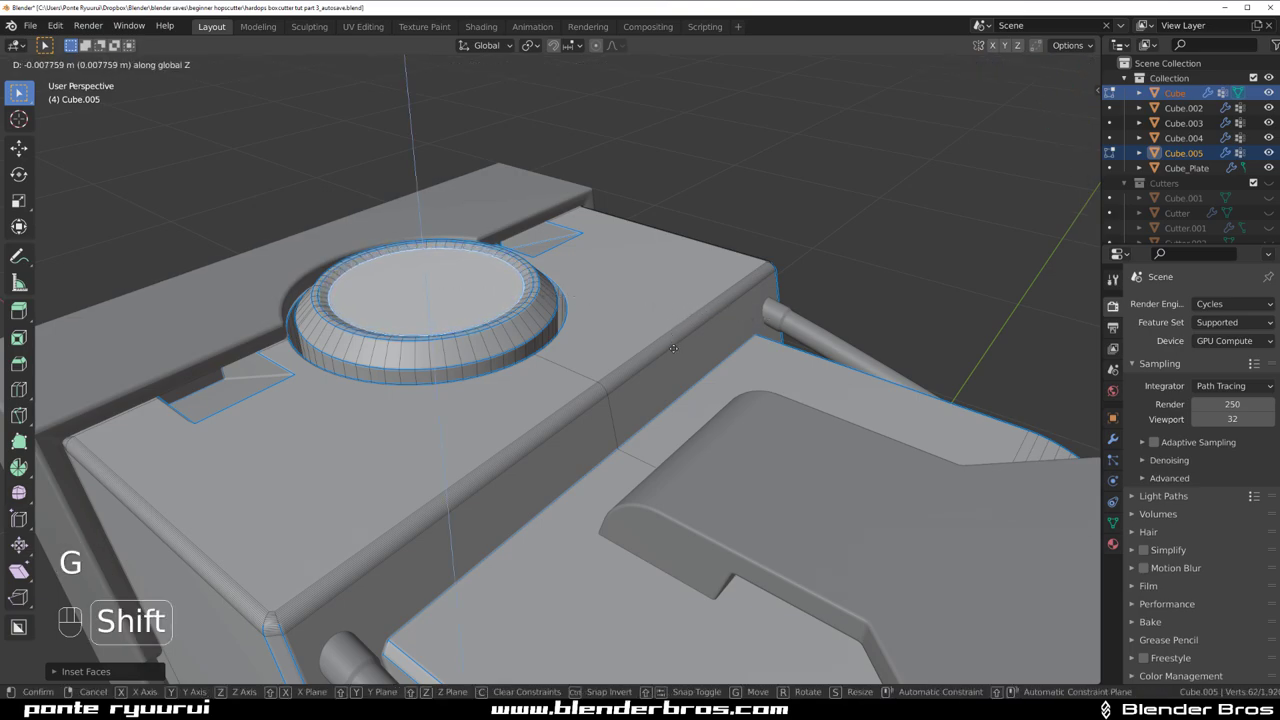
{"action": "key", "text": "i"}
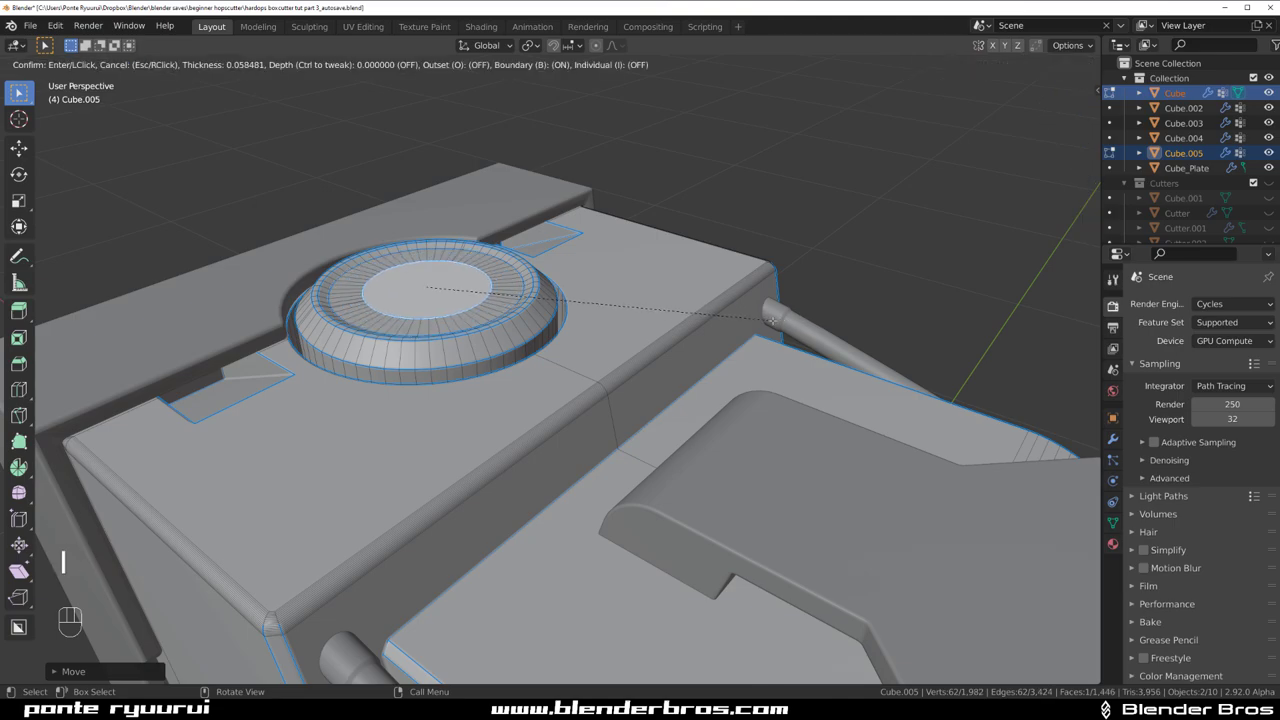
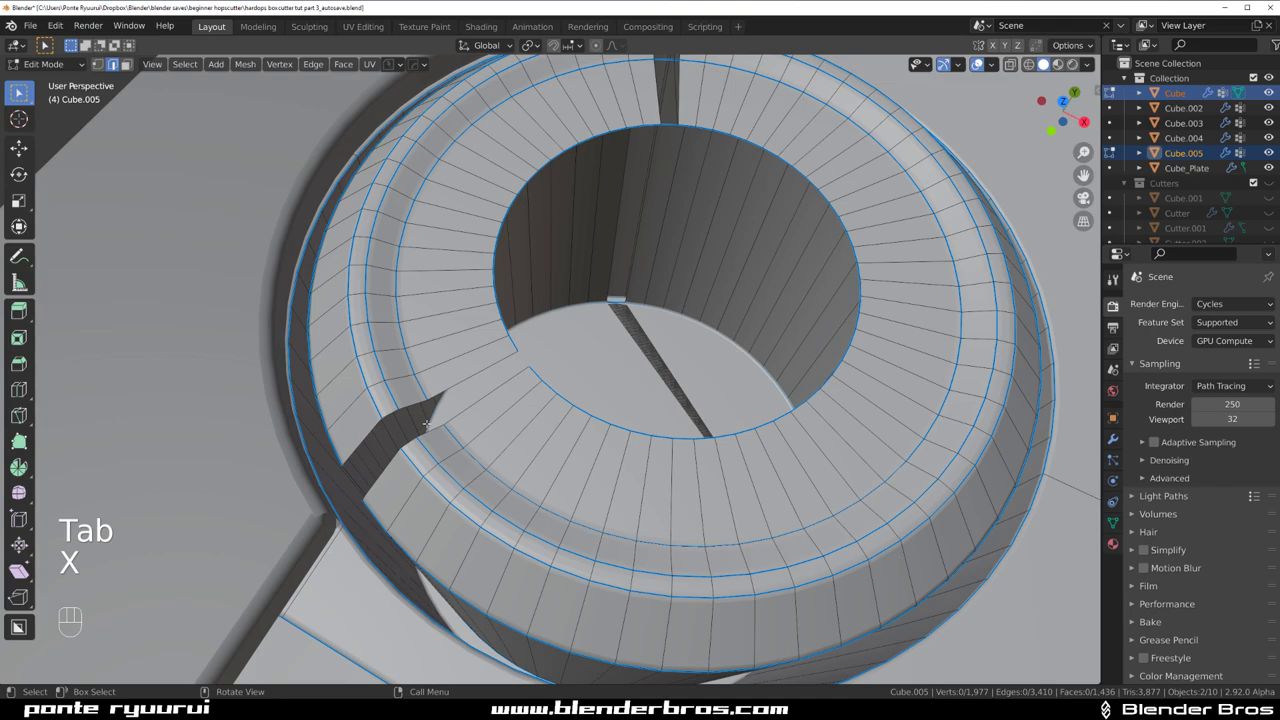
{"action": "key", "text": "ctrl+z"}
{"action": "key", "text": "x"}
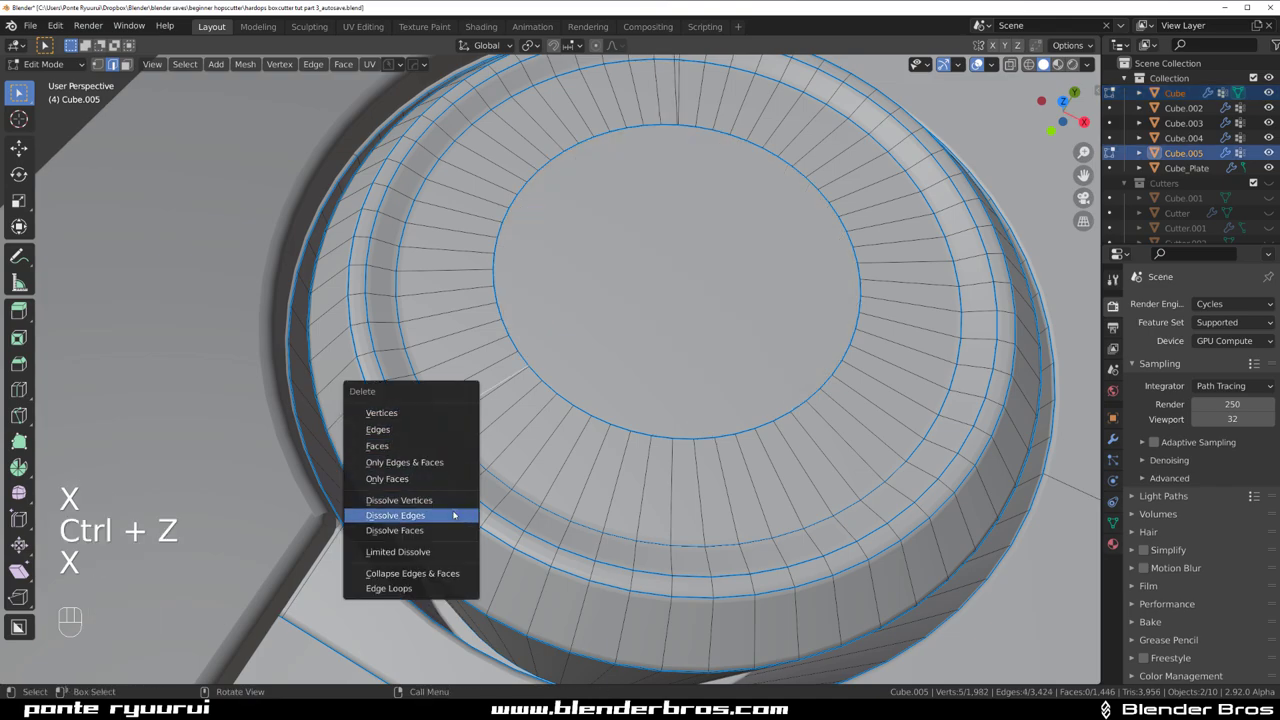
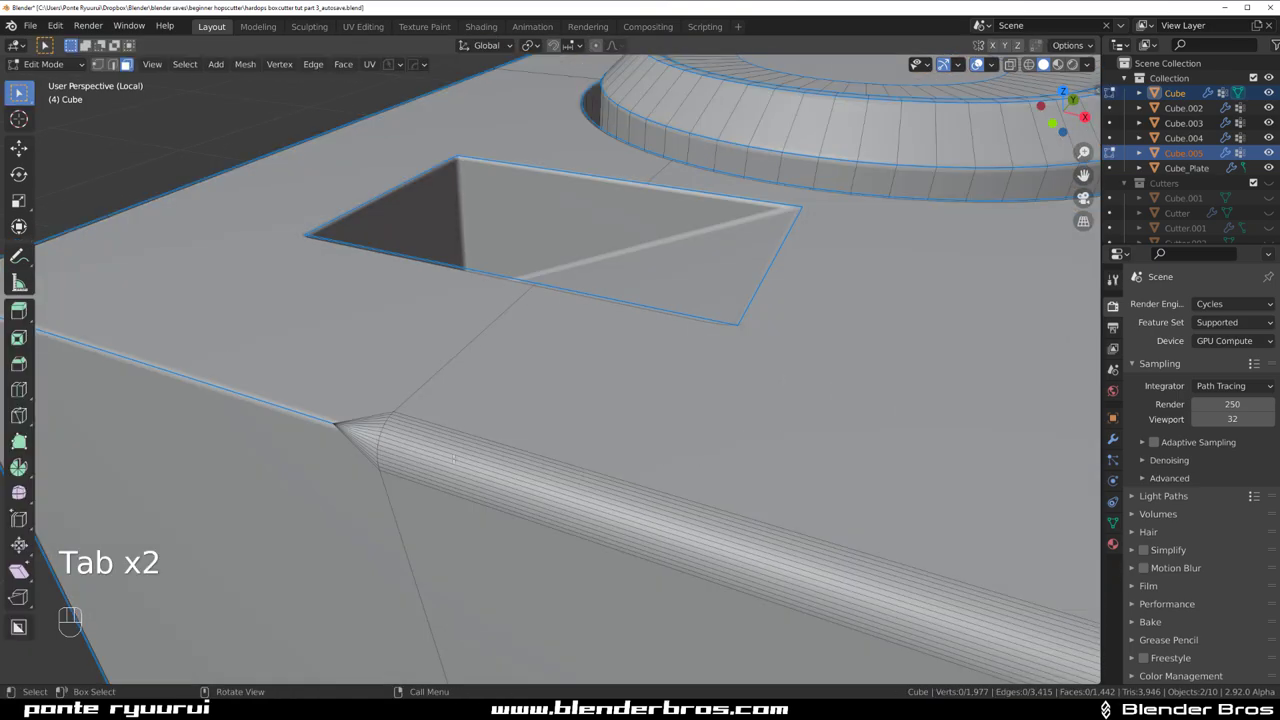
- Leave local view and toggle into Edit Mode on the Cube body to clean its extra edge loops
{"action": "key", "text": "/"}
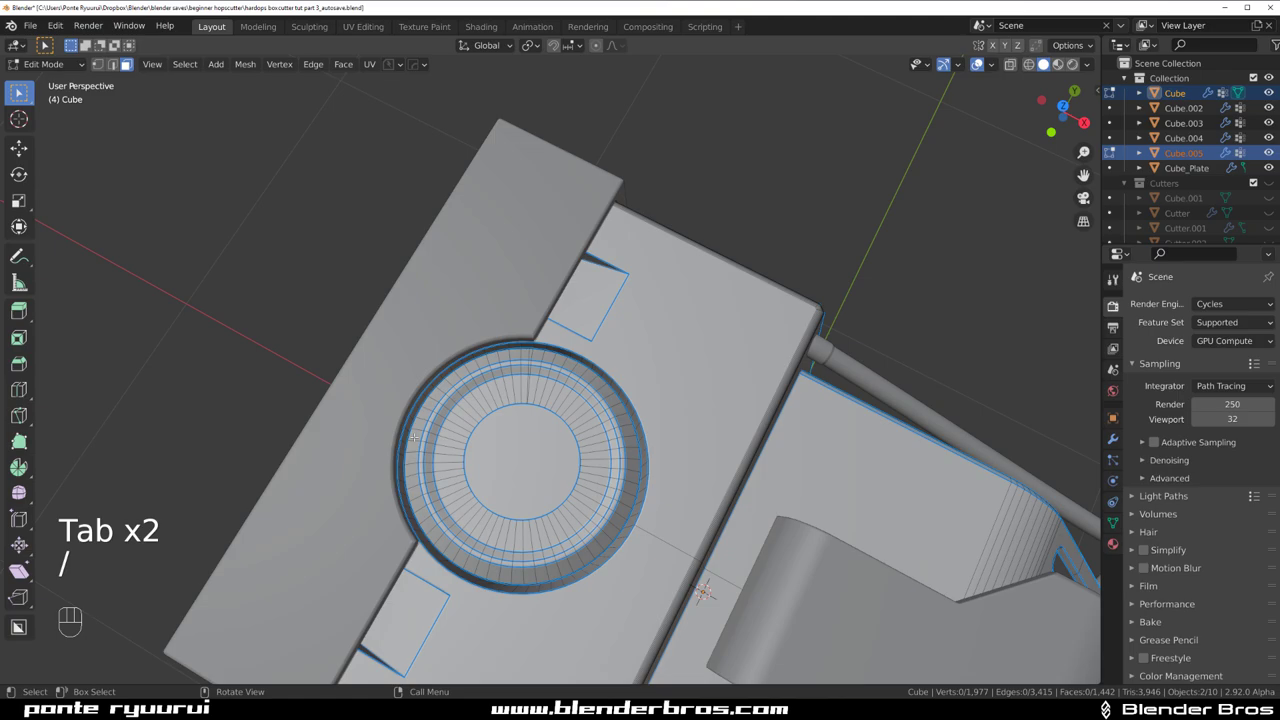
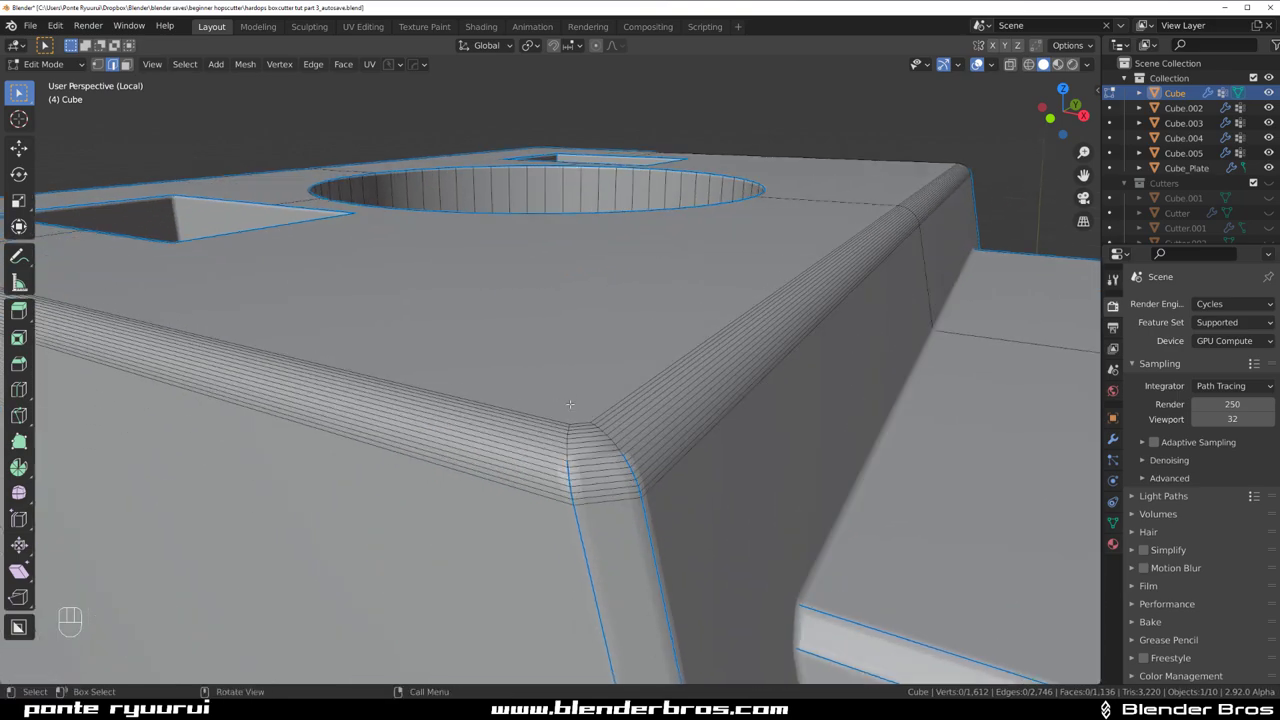
{"action": "key", "text": "Tab"}
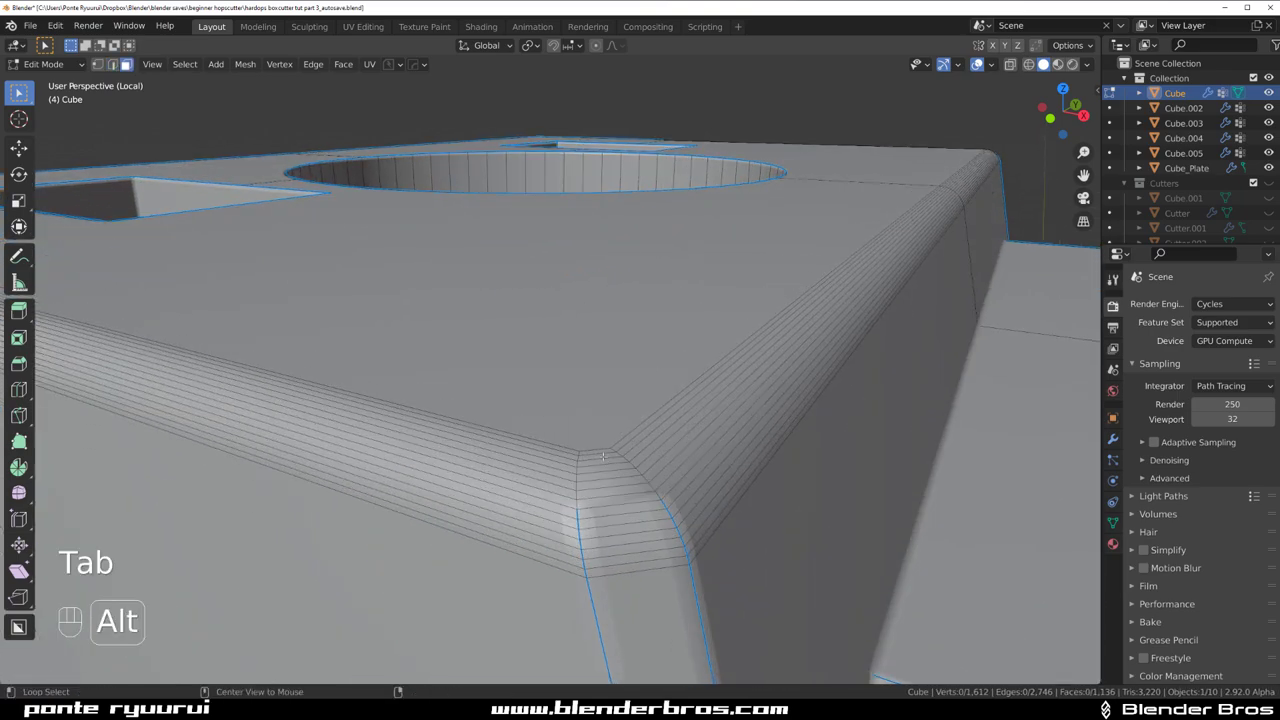
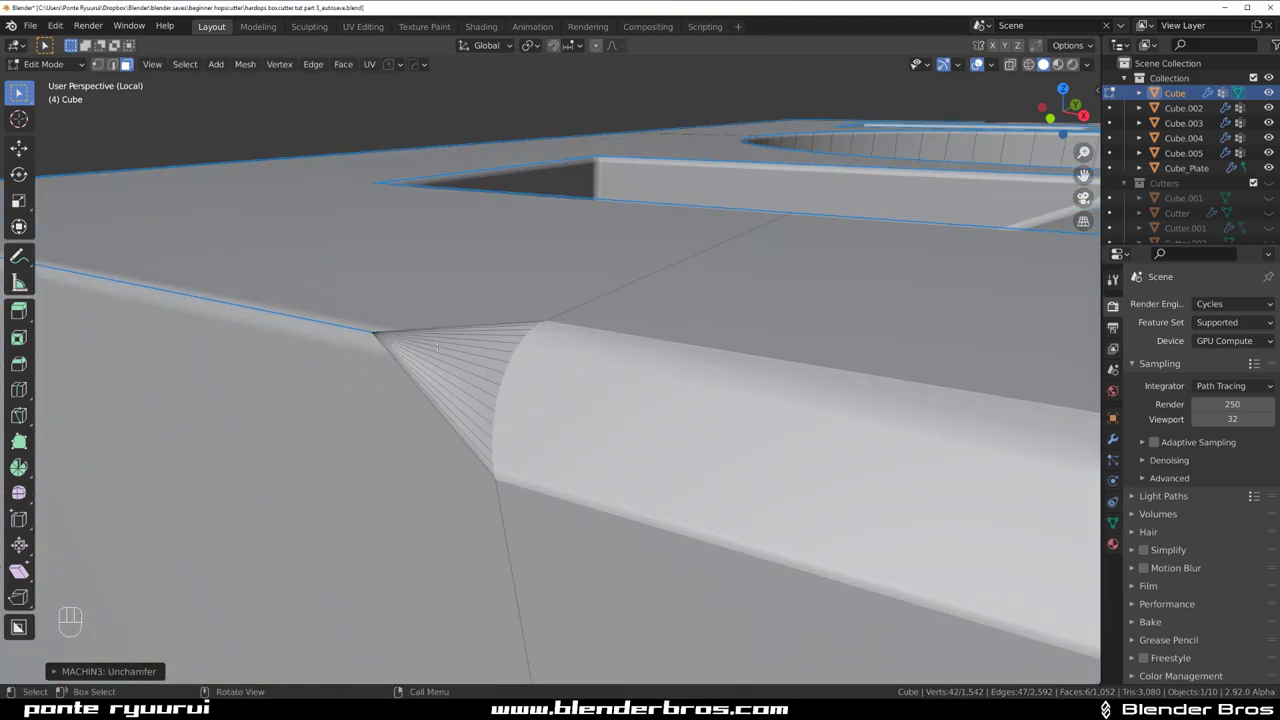
{"action": "key", "text": "Tab"}
{"action": "key", "text": "Tab"}
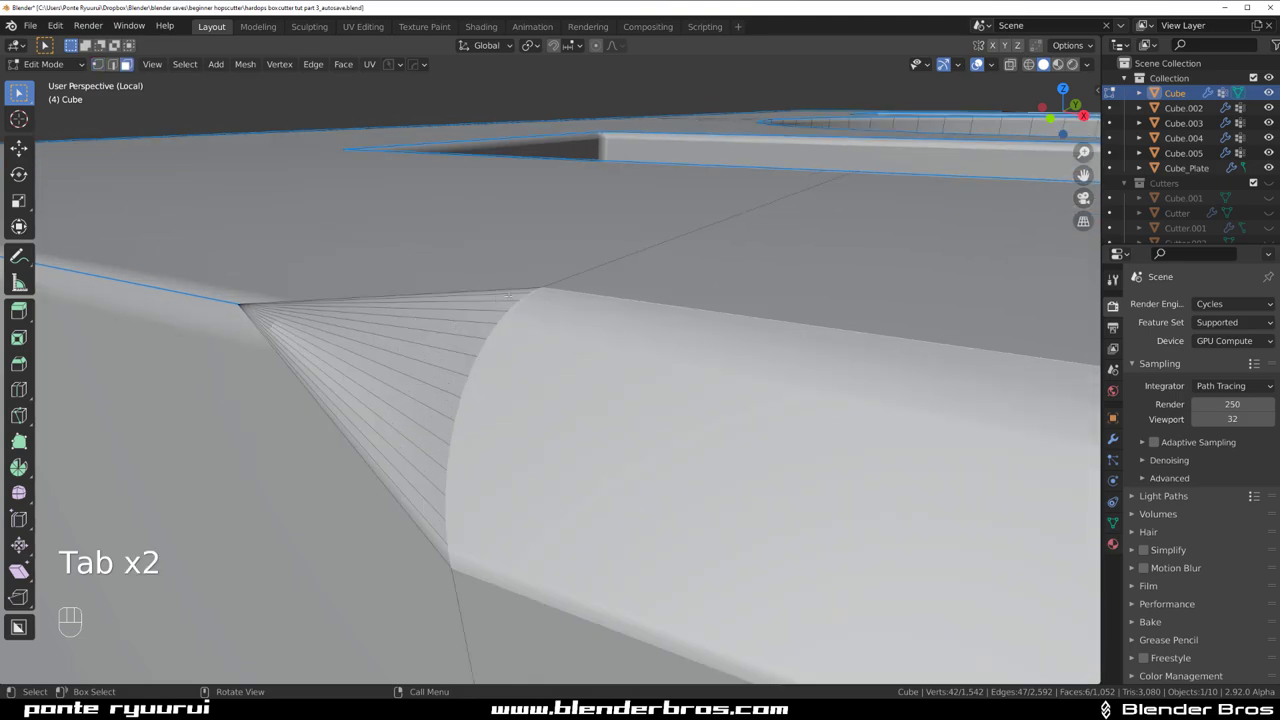
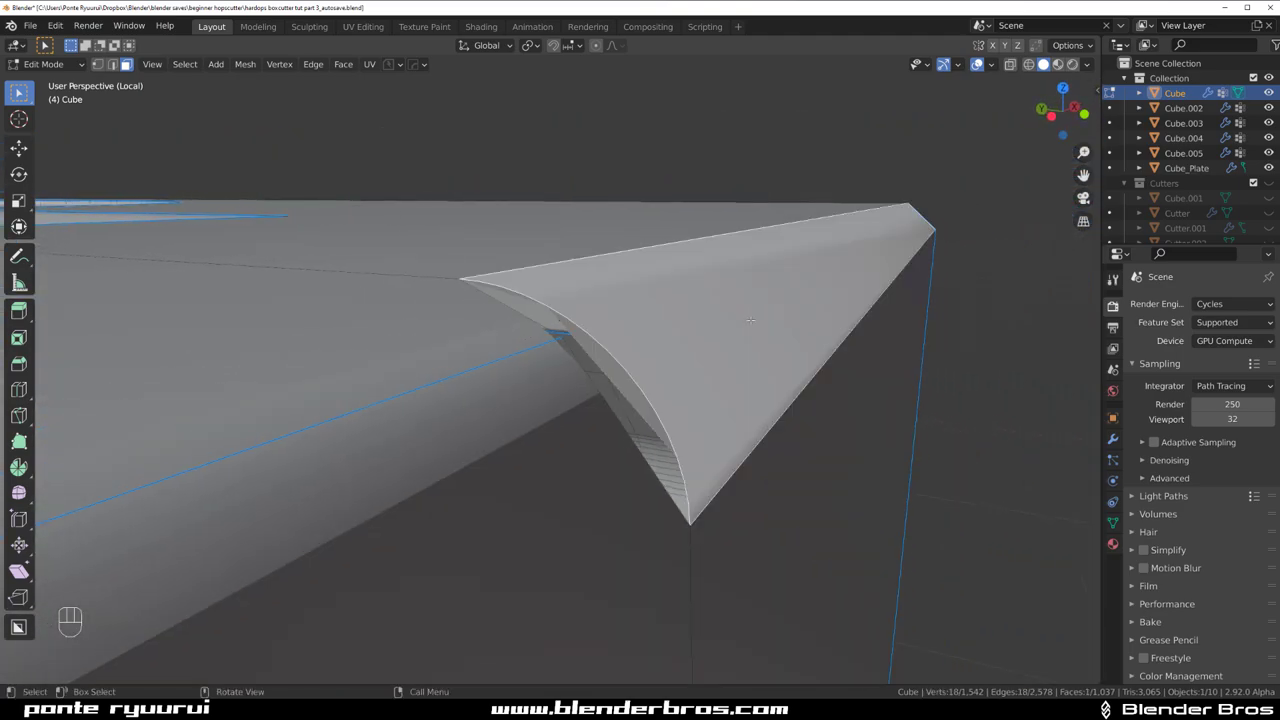
- Clear the rail-corner edge fan and pick the body's corner vertices for rebuilding
{"action": "key", "text": "x"}
{"action": "key", "text": "Tab"}
{"action": "left_click", "coordinate": [924, 196]}
{"action": "key", "text": "Tab"}
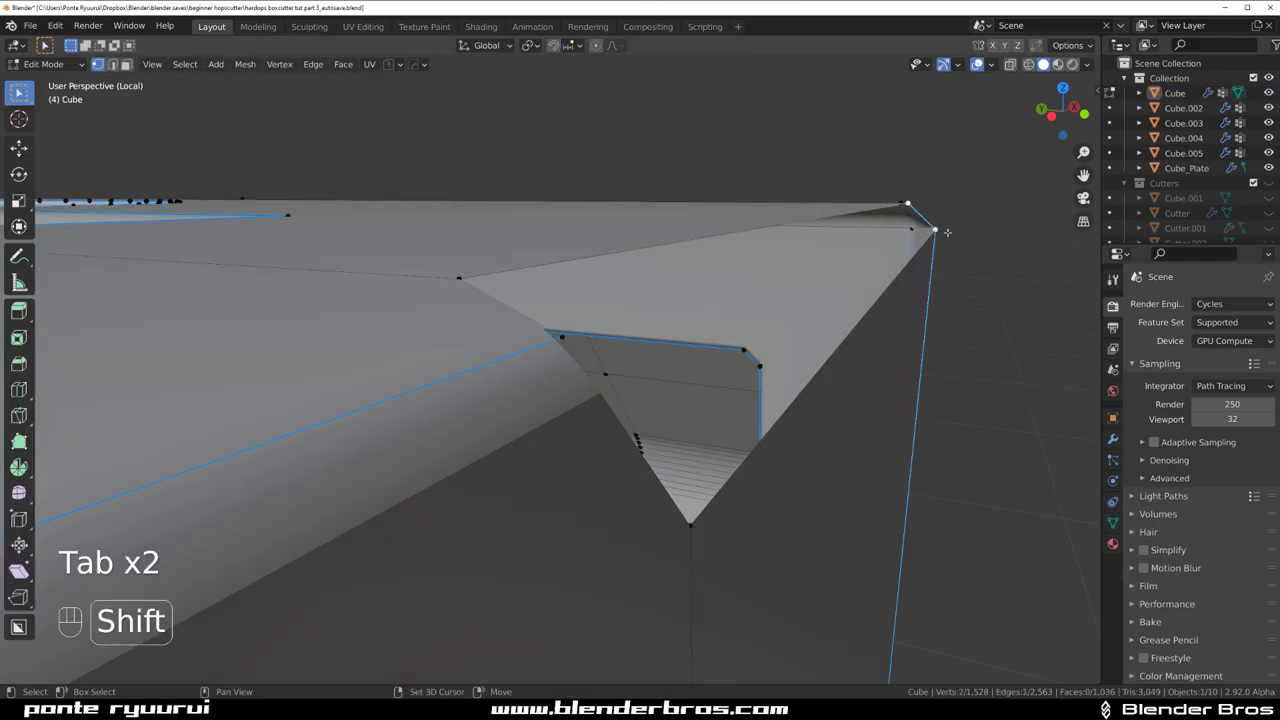
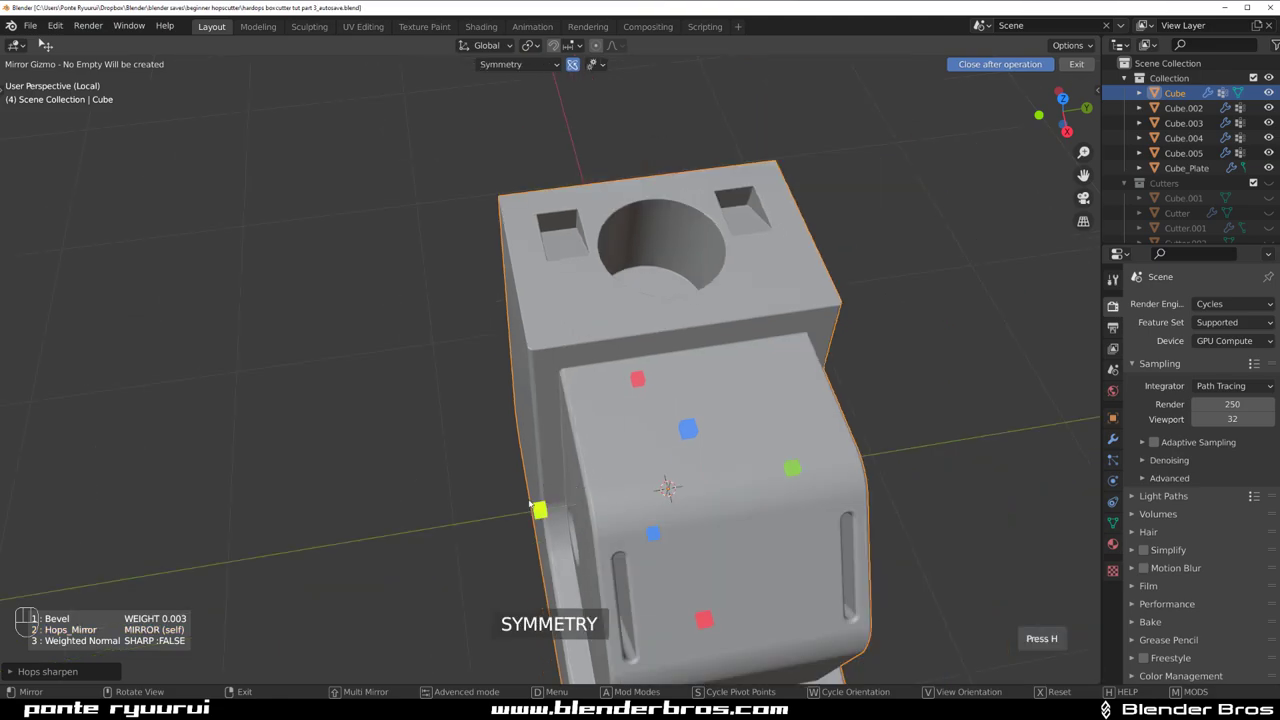
- Dissolve the centre seam edge loop left by mirroring the body, undoing one misstep
{"action": "key", "text": "Tab"}
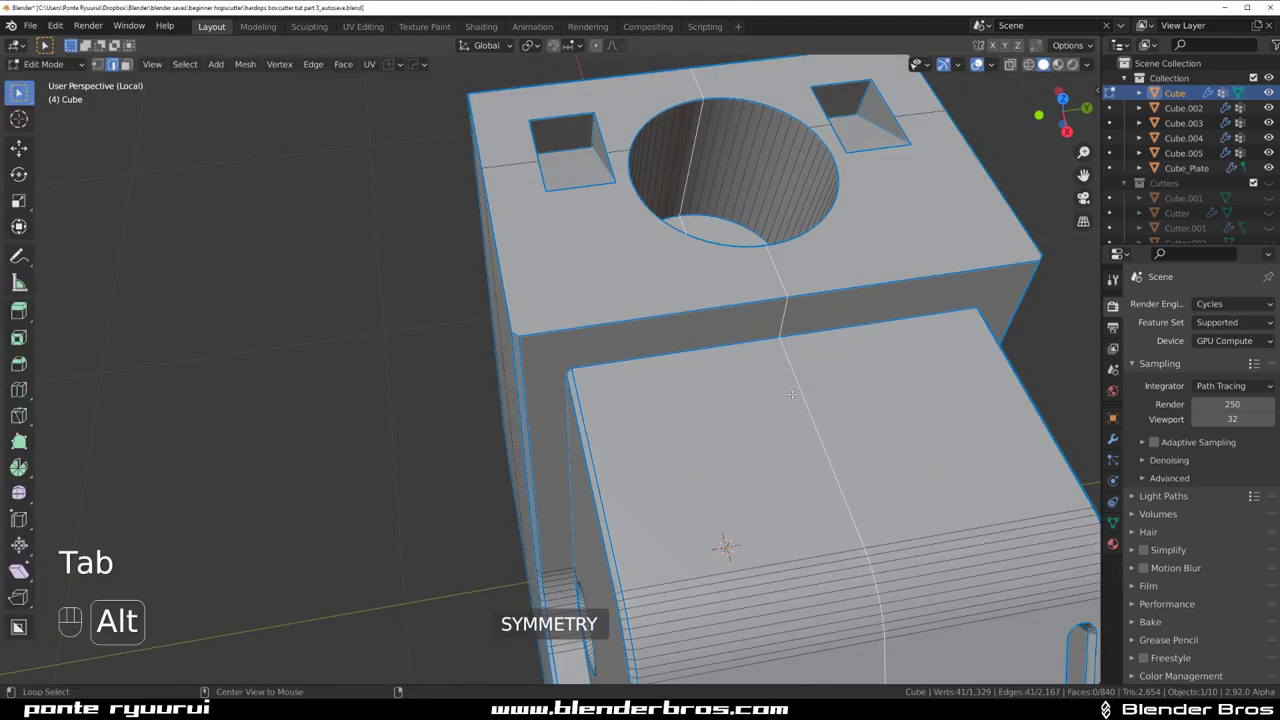
{"action": "key", "text": "x"}
{"action": "key", "text": "x"}
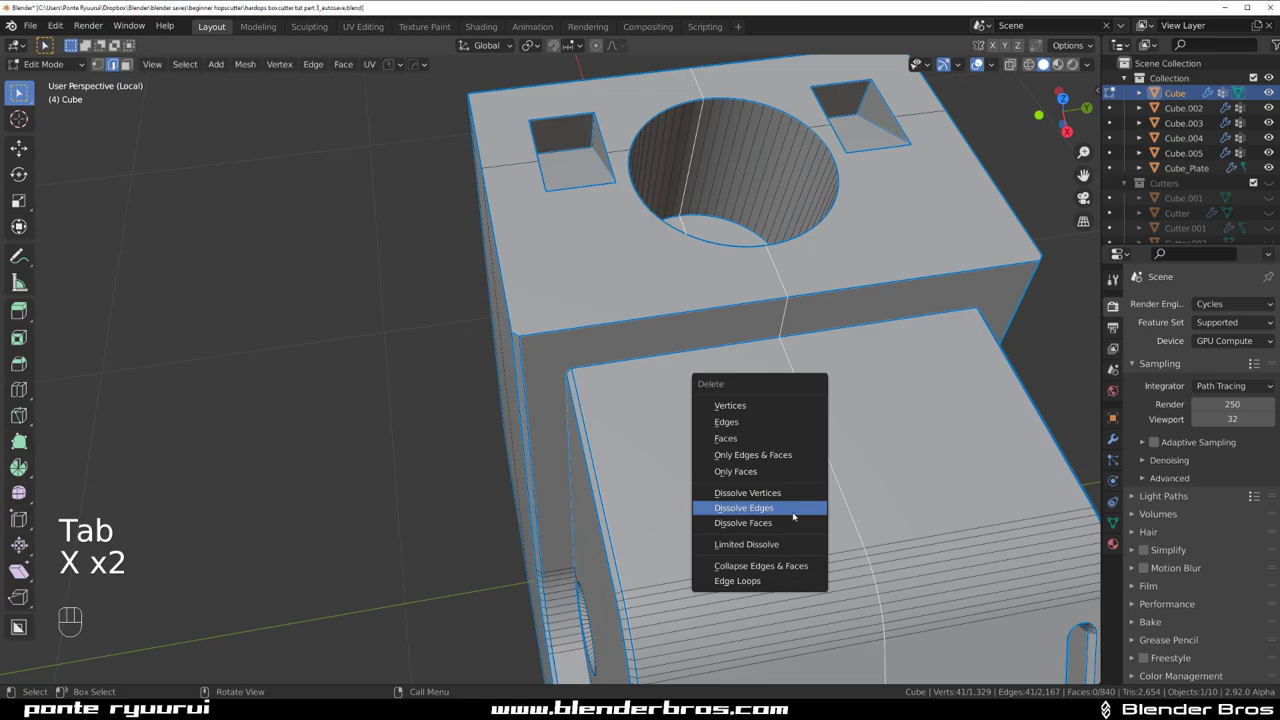
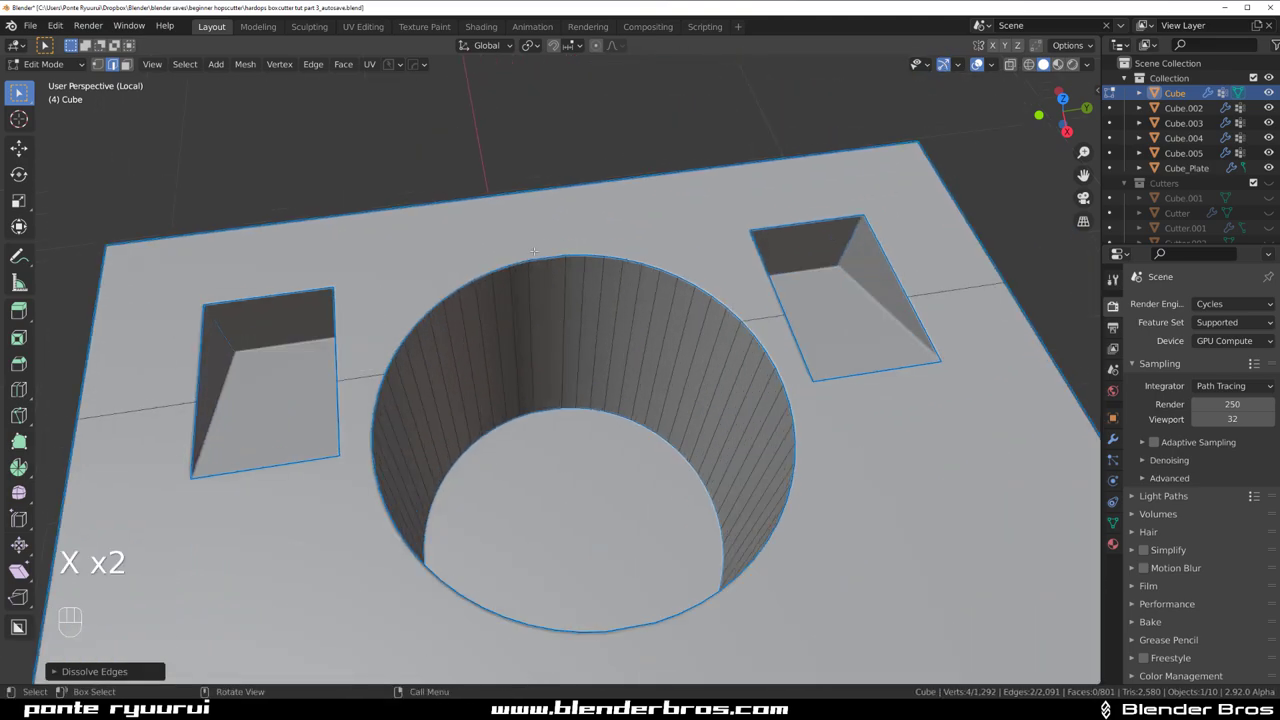
{"action": "key", "text": "ctrl+z"}
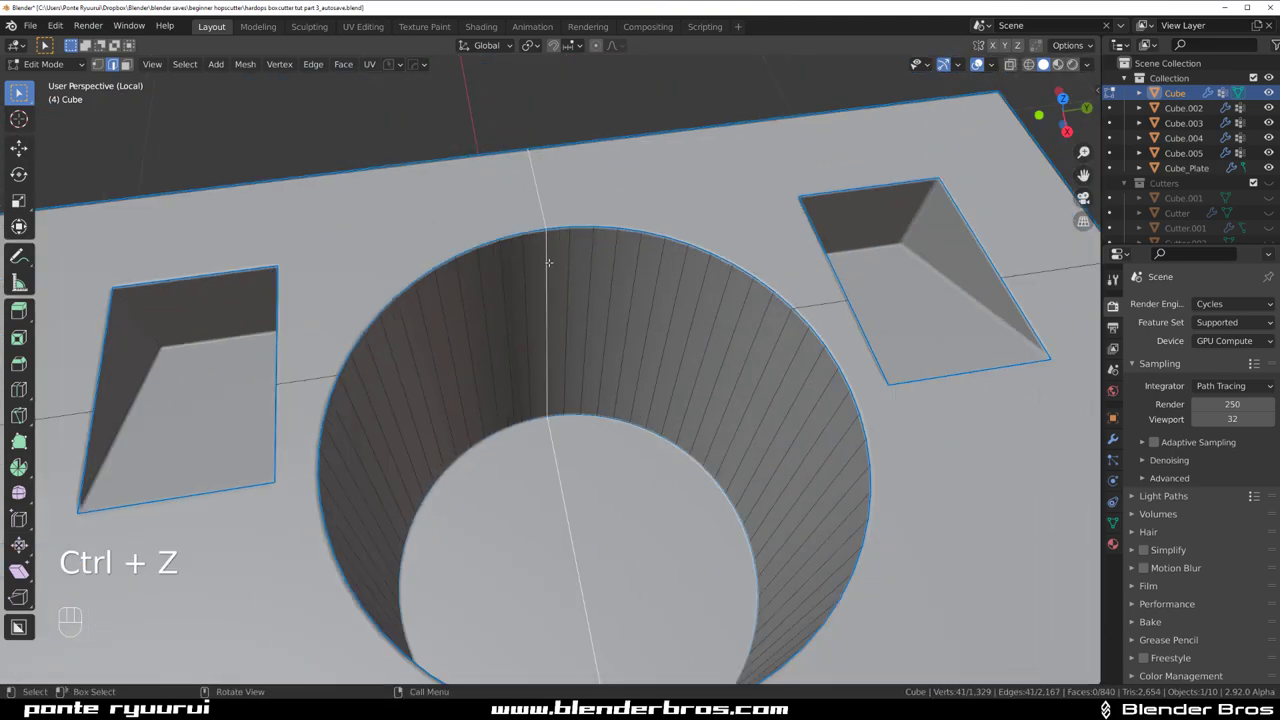
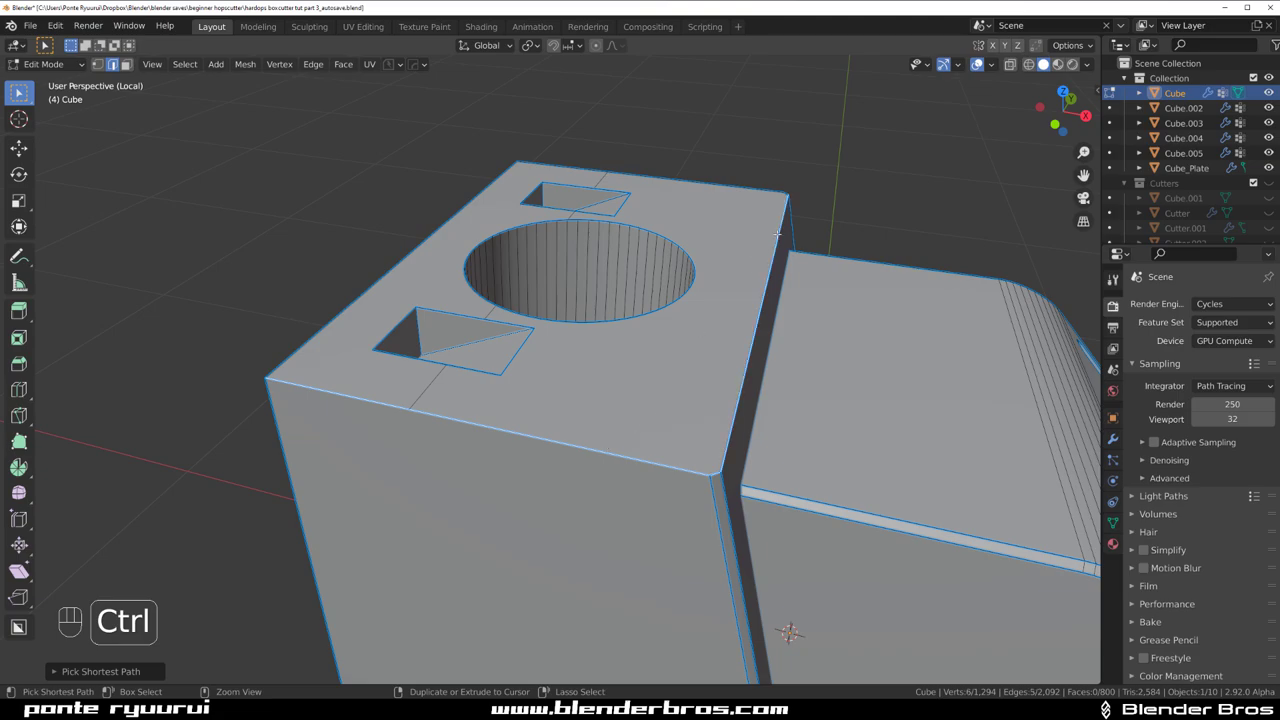
- Bevel the selected edges, launch the HardOps Mirror gizmo, and draw the notch cut on the Box panel
{"action": "key", "text": "ctrl+b"}
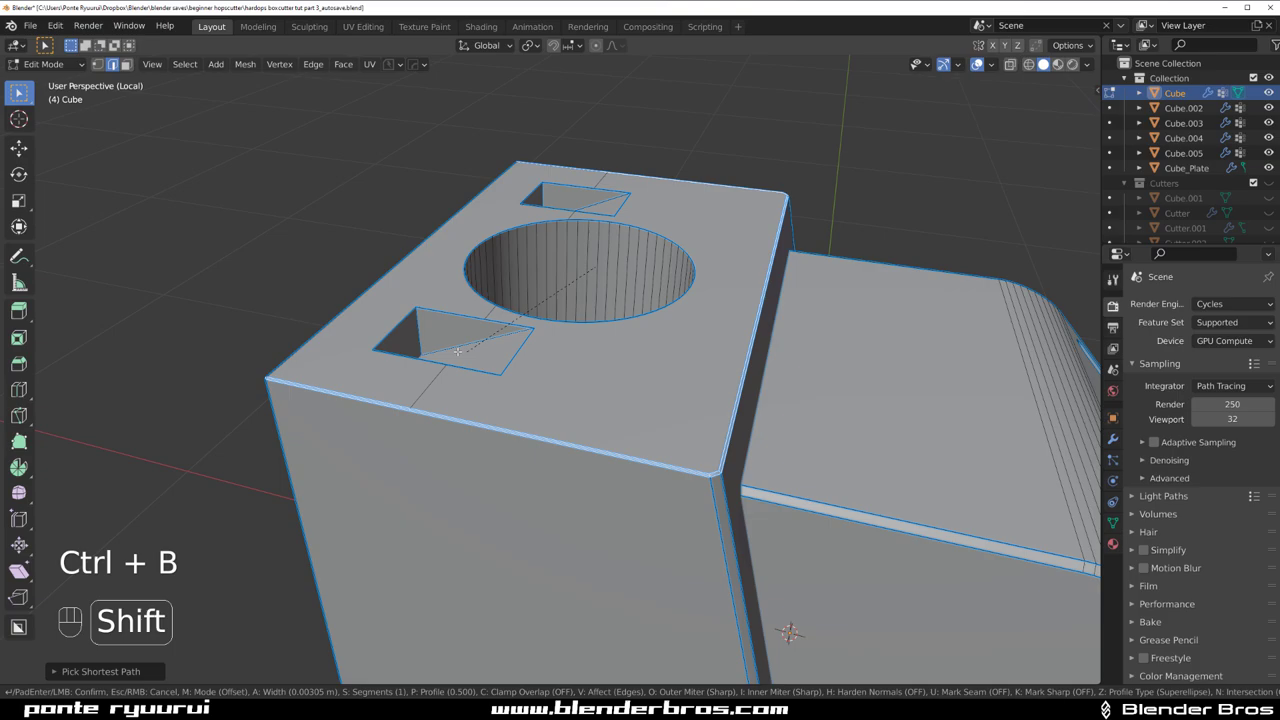
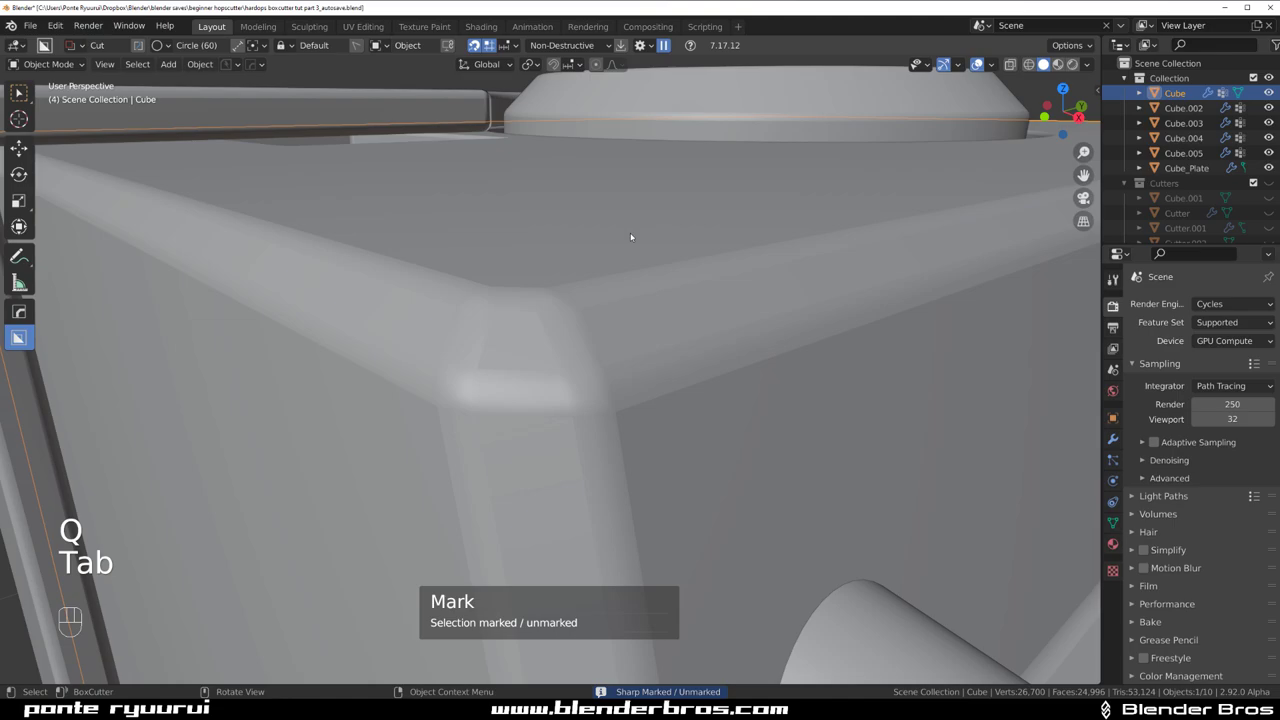
{"action": "key", "text": "alt+x"}
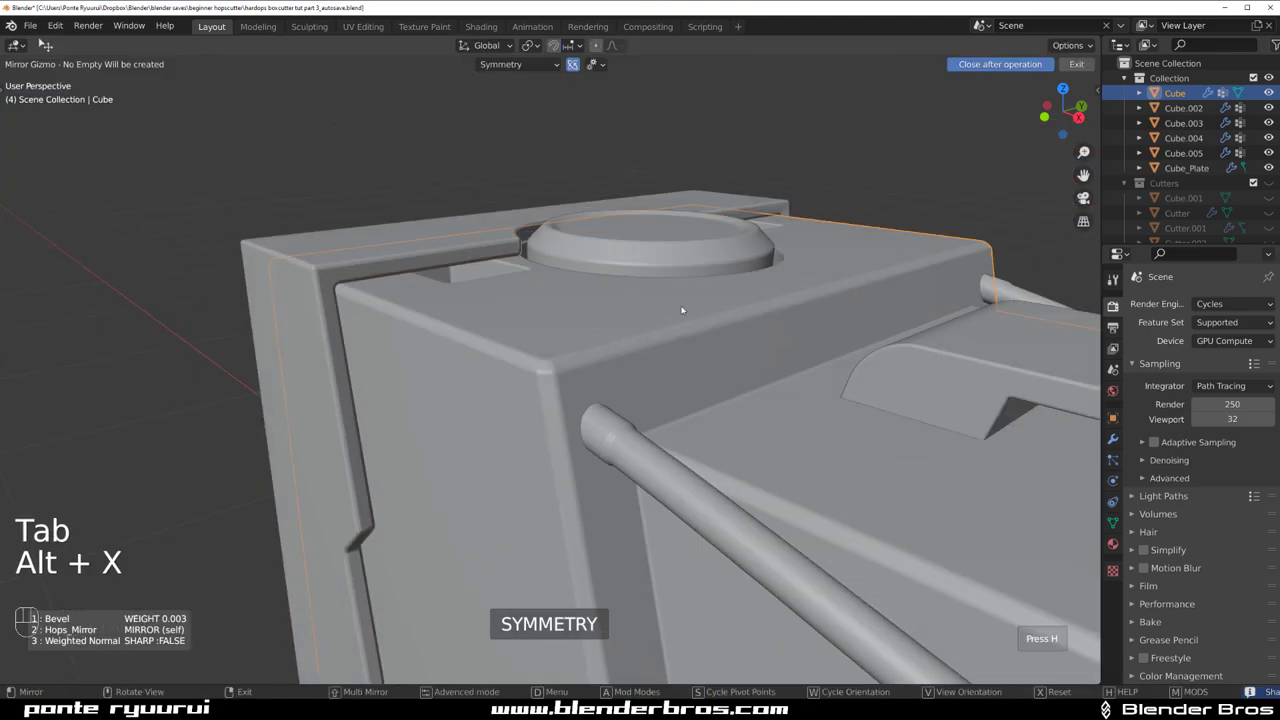
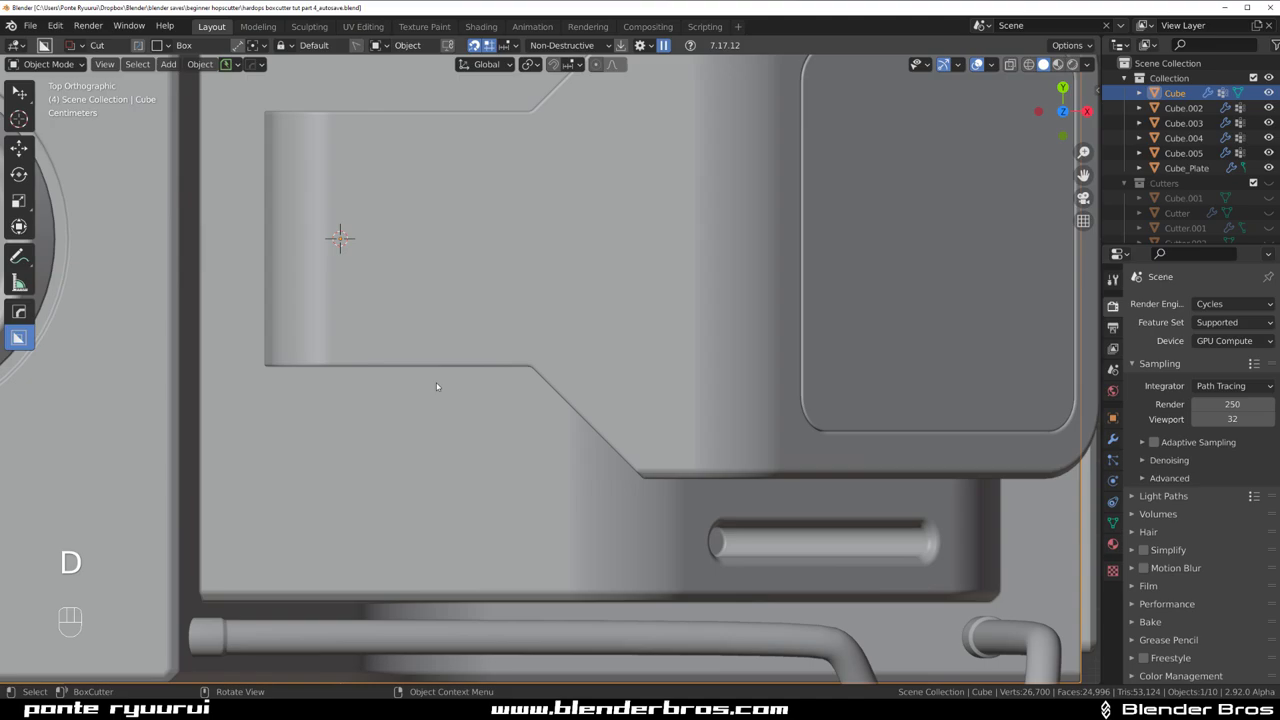
{"action": "left_click", "coordinate": [448, 372]}
{"action": "left_click", "coordinate": [415, 334]}
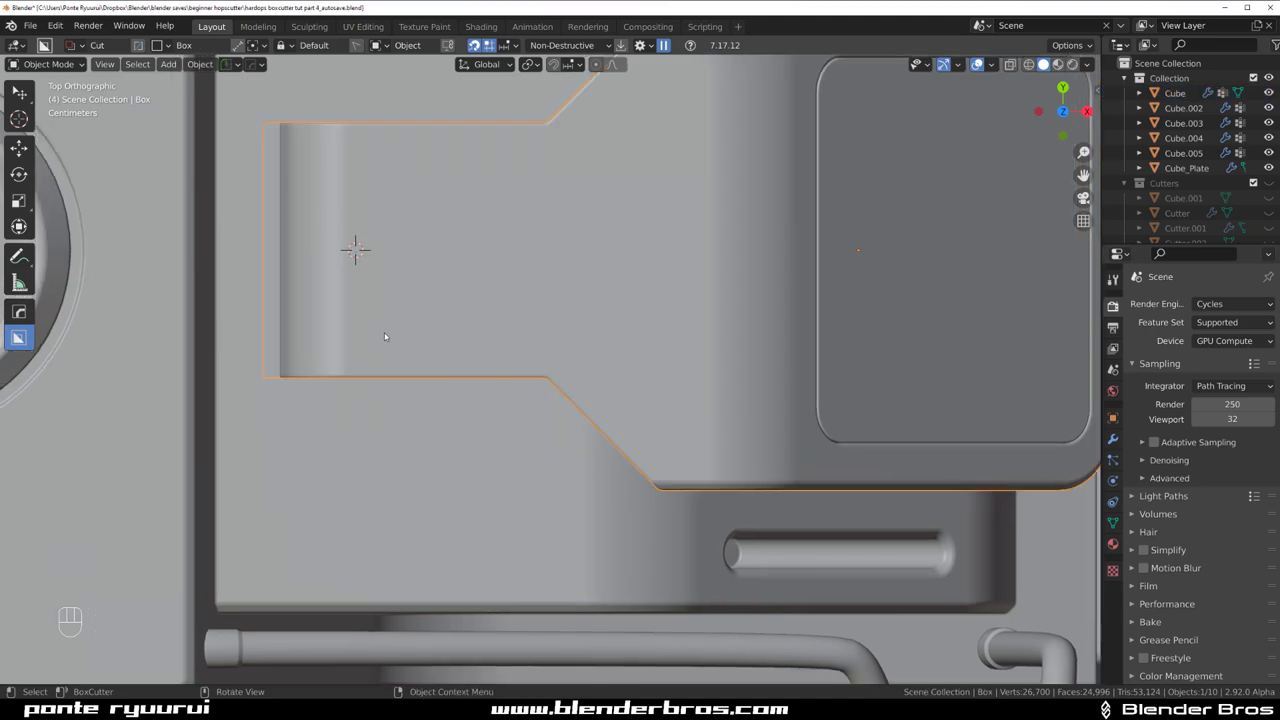
{"action": "left_click_drag", "start_coordinate": [390, 340], "coordinate": [513, 360]}
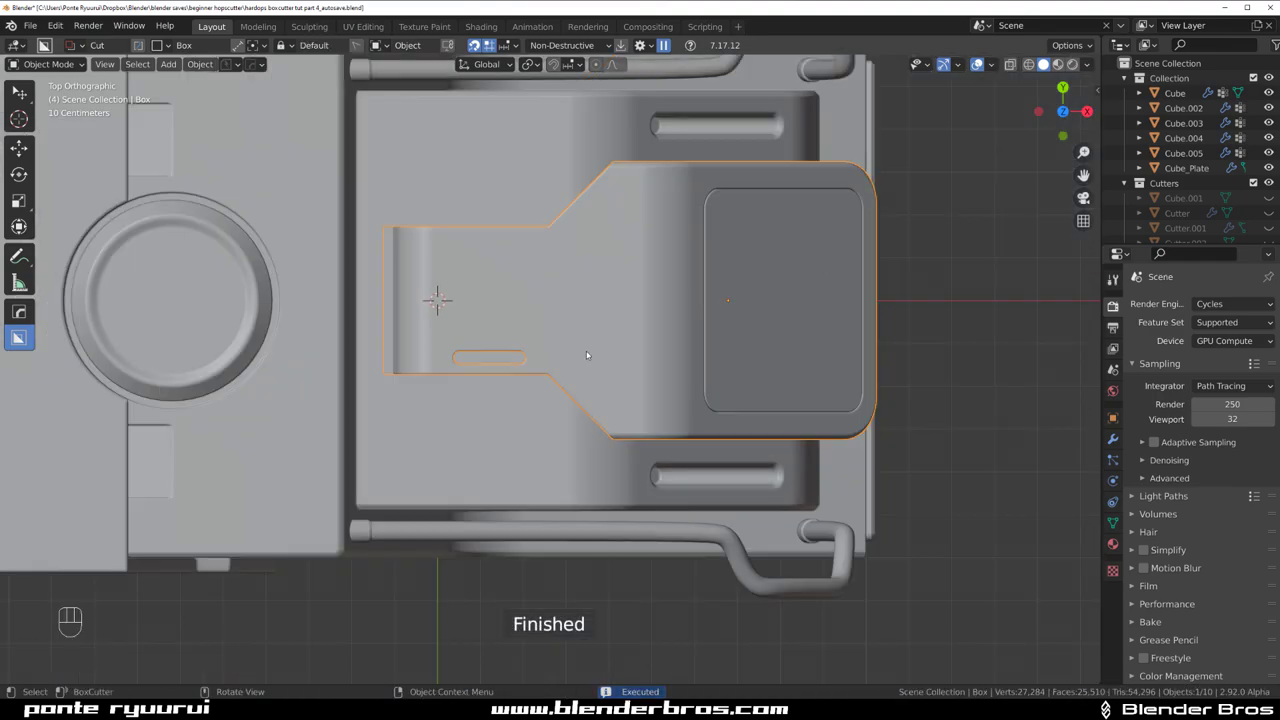
- Mirror the notch to the panel's opposite side and inspect it in perspective
{"action": "key", "text": "alt+x"}
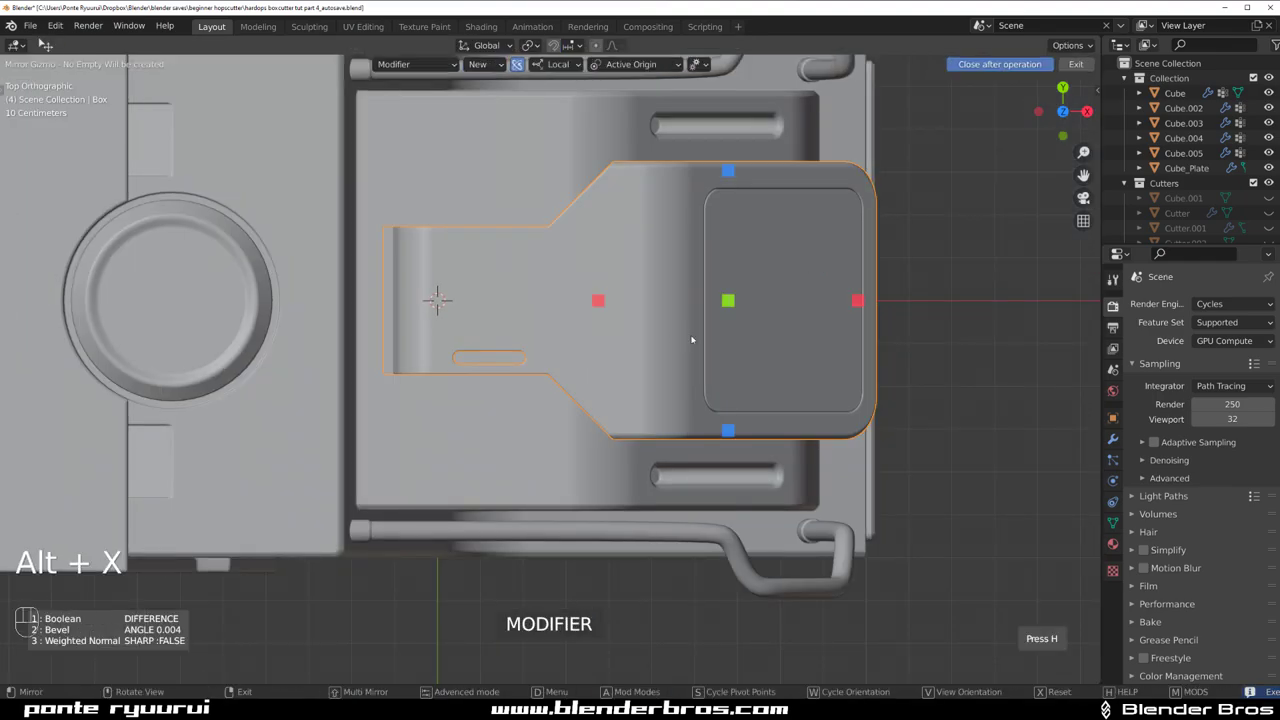
{"action": "left_click", "coordinate": [731, 430]}
{"action": "left_click_drag", "start_coordinate": [767, 362], "coordinate": [679, 249]}
{"action": "key", "text": "KP_5"}
{"action": "left_click_drag", "start_coordinate": [672, 332], "coordinate": [601, 343]}
{"action": "left_click_drag", "start_coordinate": [631, 362], "coordinate": [581, 269]}
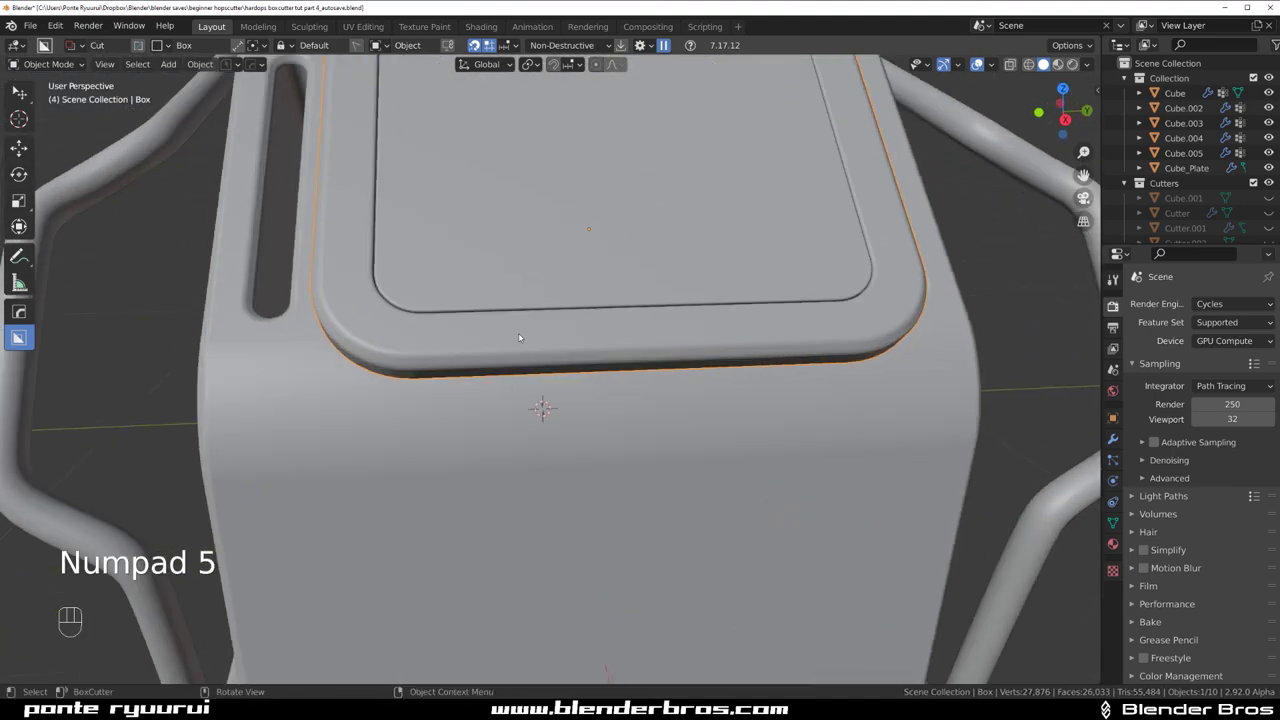
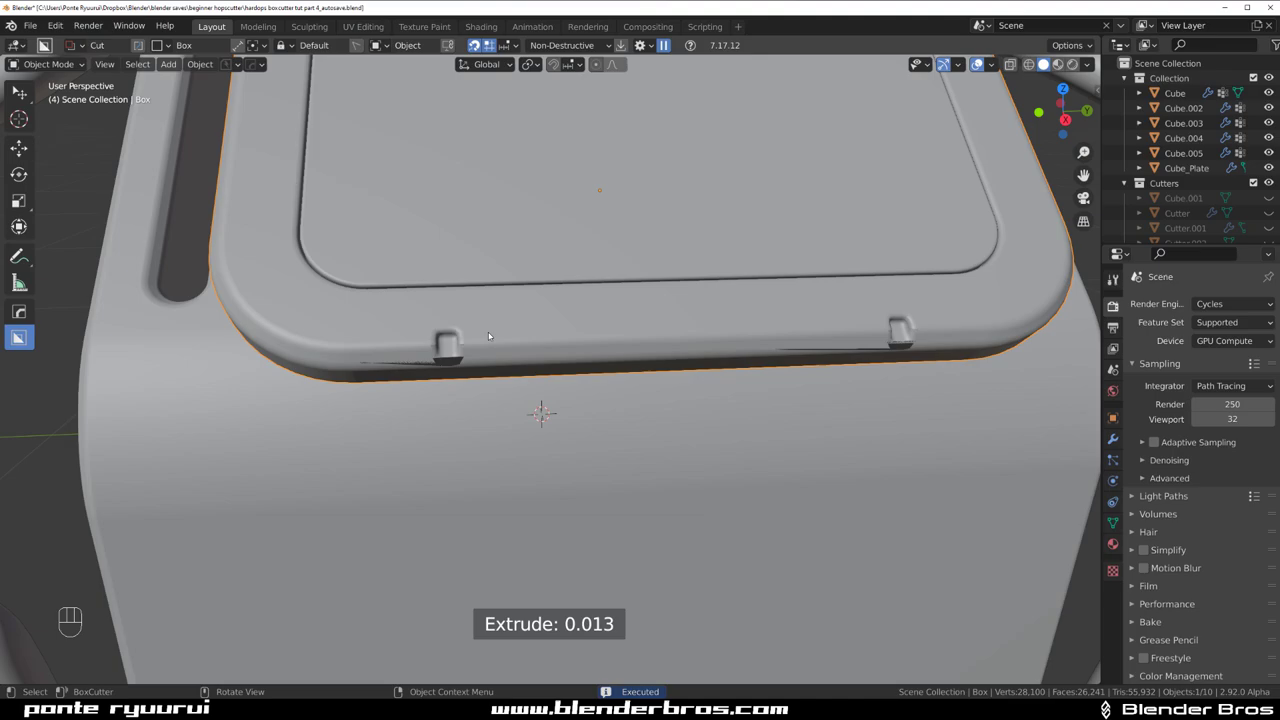
- Undo the extra edge notches, reselect the Box cover and bring up the Hard Ops list
{"action": "left_click_drag", "start_coordinate": [515, 361], "coordinate": [614, 384]}
{"action": "key", "text": "ctrl+z"}
{"action": "left_click", "coordinate": [580, 336]}
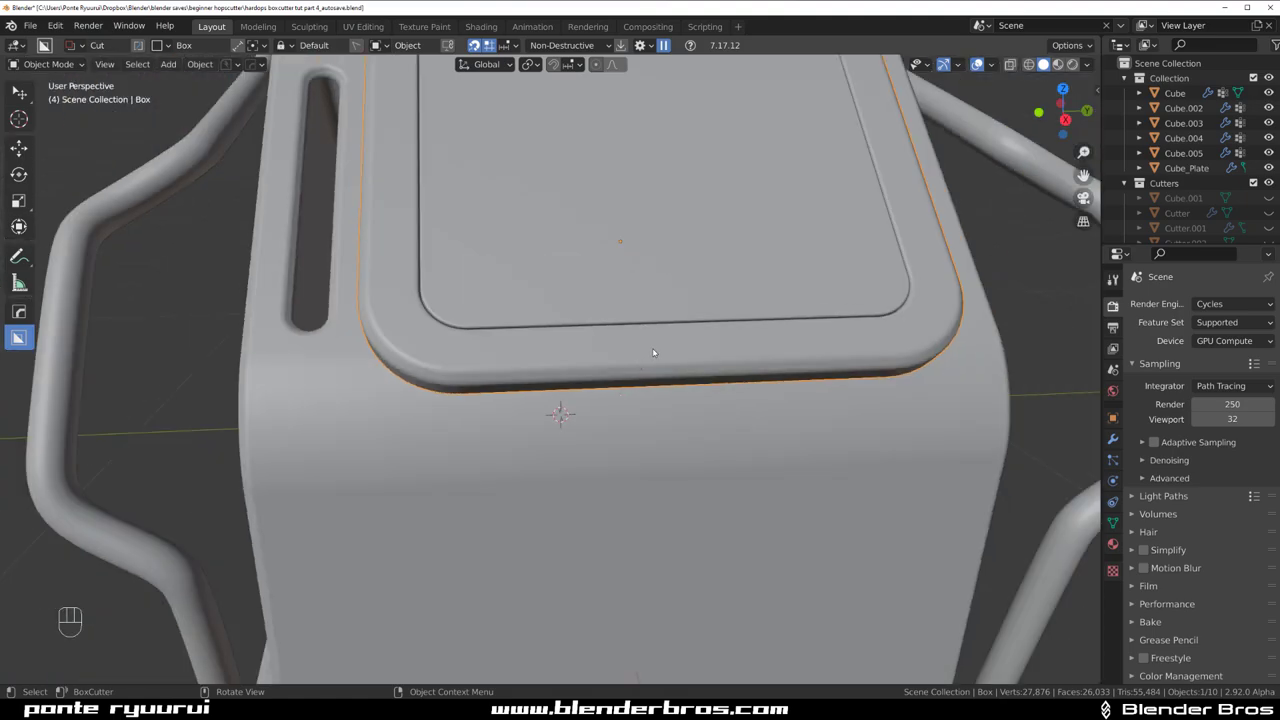
{"action": "key", "text": "g"}
{"action": "key", "text": "q"}
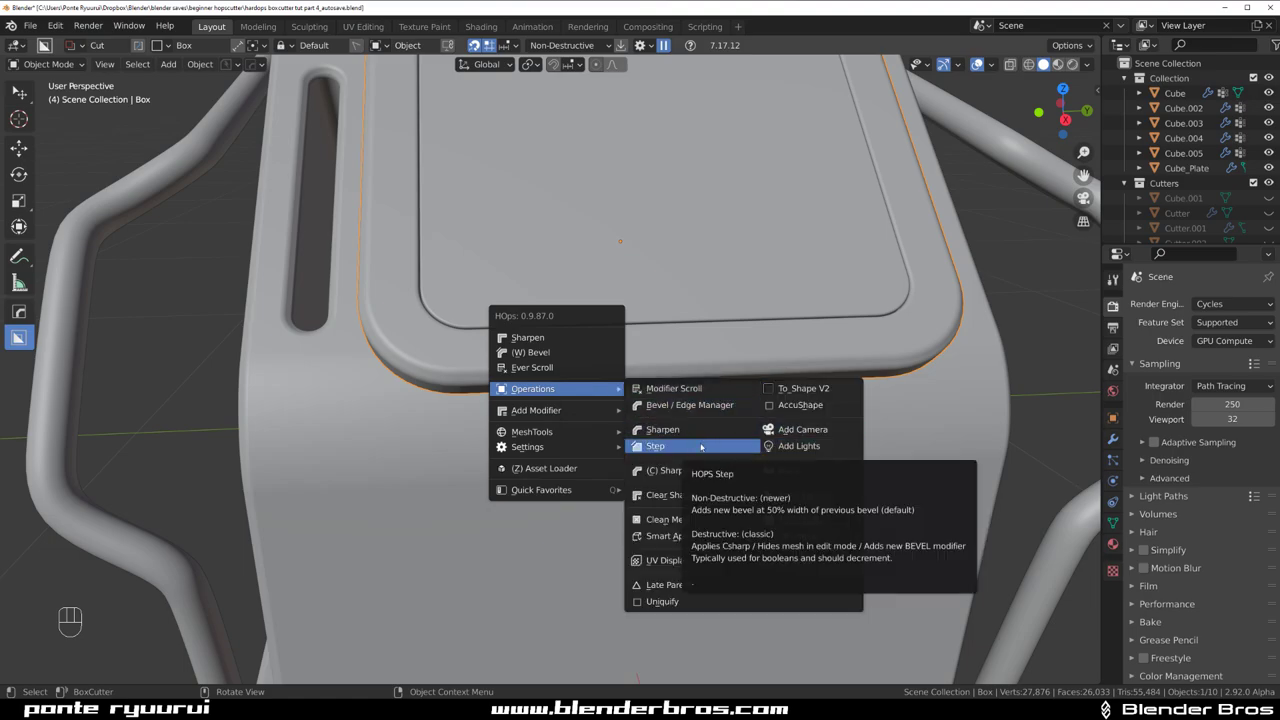
- Review the Box's Boolean and Bevel modifiers in the HOps Helper
{"action": "left_click_drag", "start_coordinate": [612, 350], "coordinate": [640, 350]}
{"action": "key", "text": "ctrl+`"}
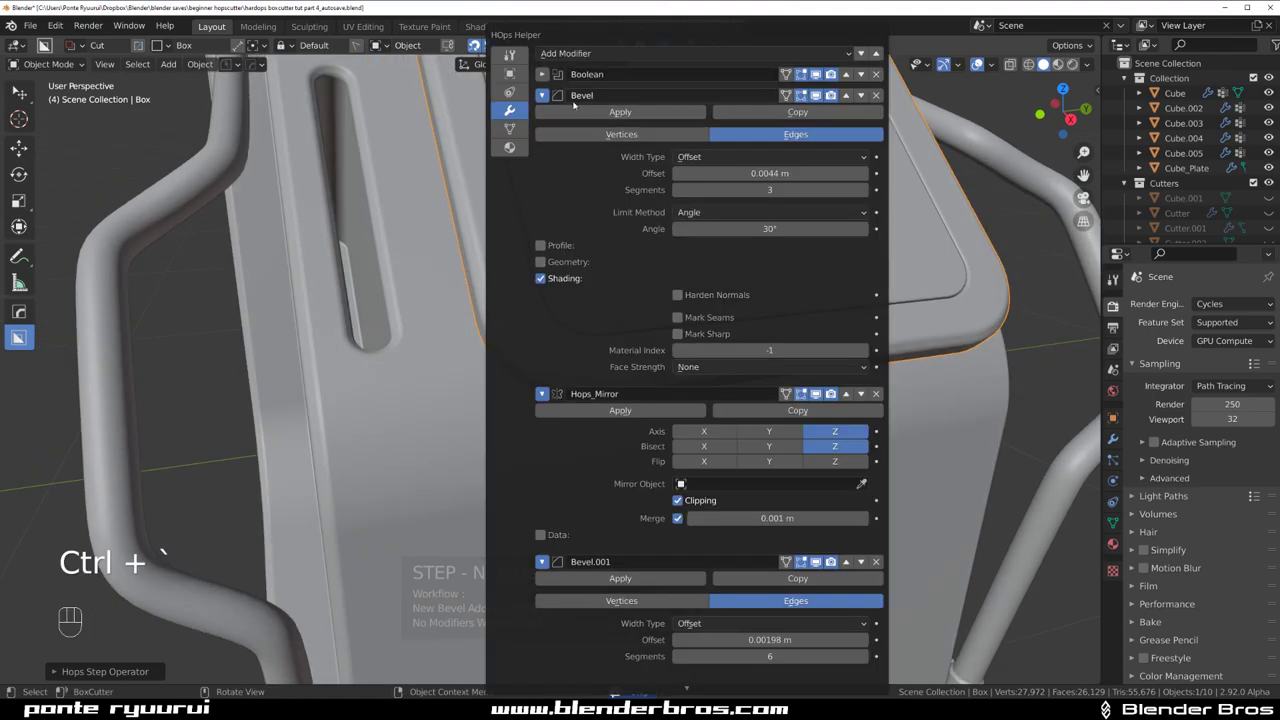
{"action": "left_click_drag", "start_coordinate": [658, 324], "coordinate": [576, 324]}
{"action": "left_click_drag", "start_coordinate": [571, 344], "coordinate": [611, 434]}
{"action": "left_click_drag", "start_coordinate": [610, 374], "coordinate": [566, 374]}
- Select the Cube object and bring up the Hard Ops list for its bevel
{"action": "left_click", "coordinate": [565, 346]}
{"action": "key", "text": "q"}
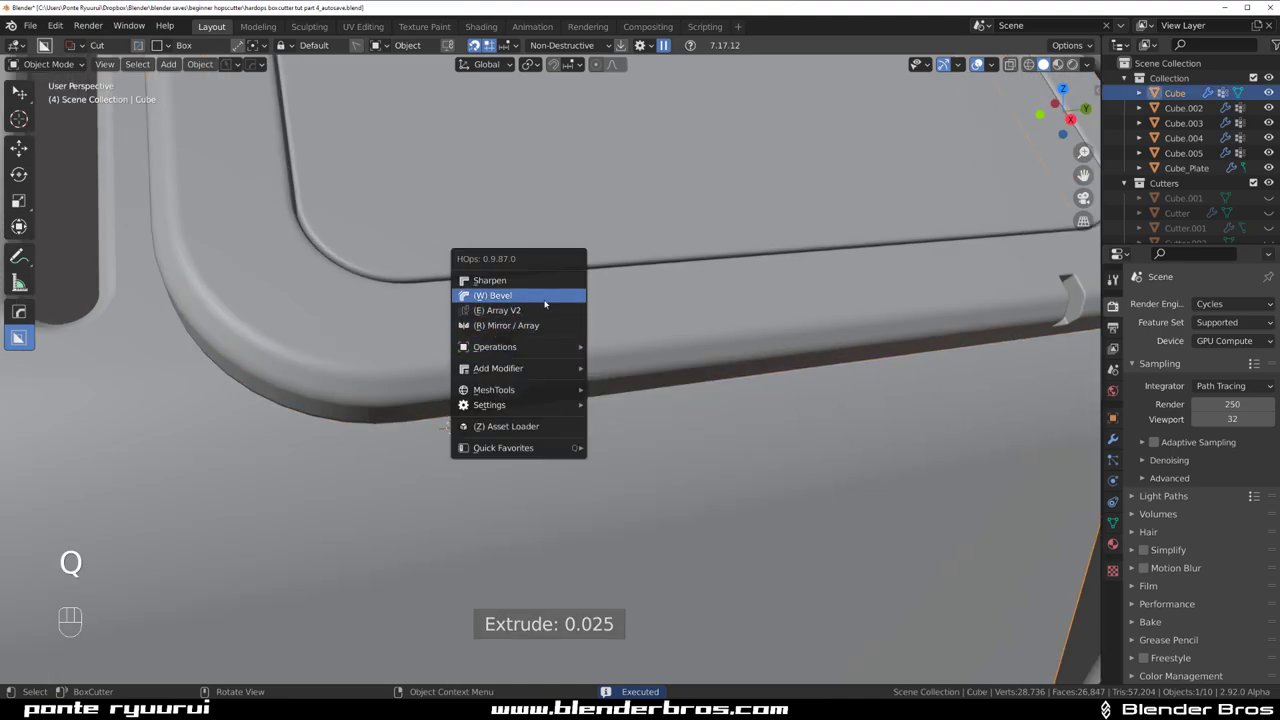
- Adjust and confirm the Hard Ops bevel width on the Box cover
{"action": "left_click", "coordinate": [600, 338]}
{"action": "key", "text": "q"}
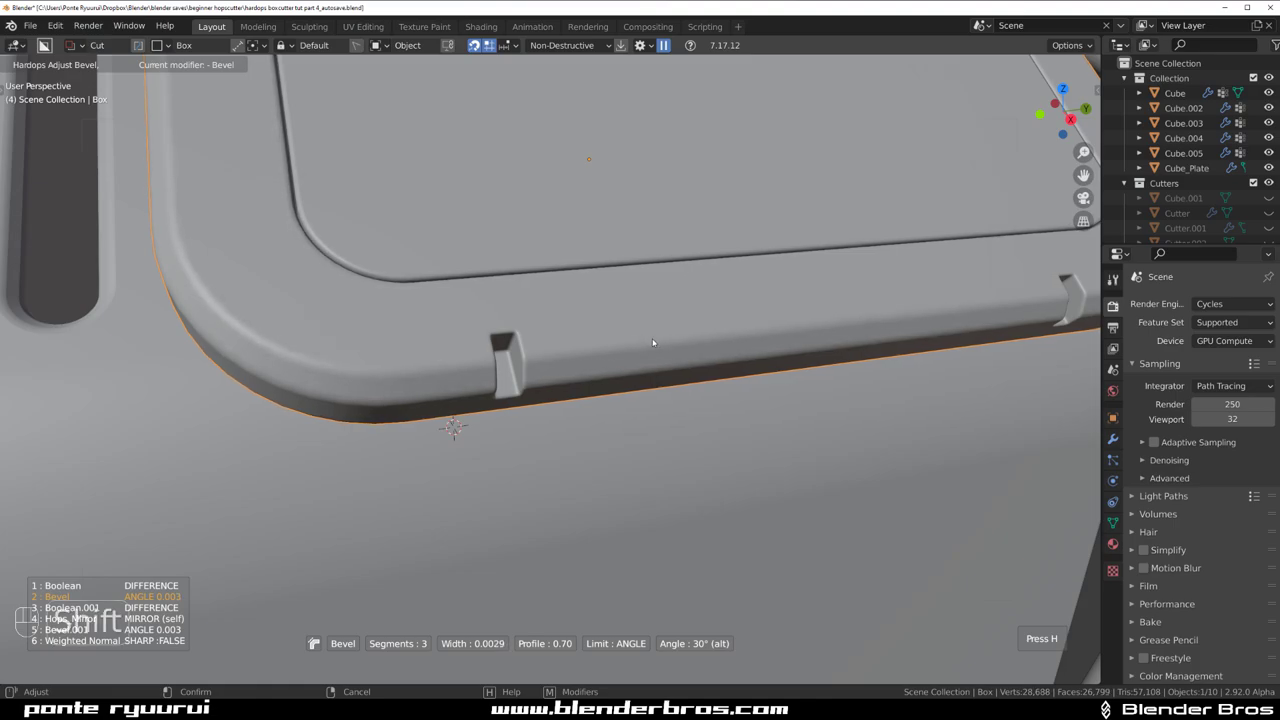
{"action": "left_click", "coordinate": [558, 345]}
{"action": "key", "text": "q"}
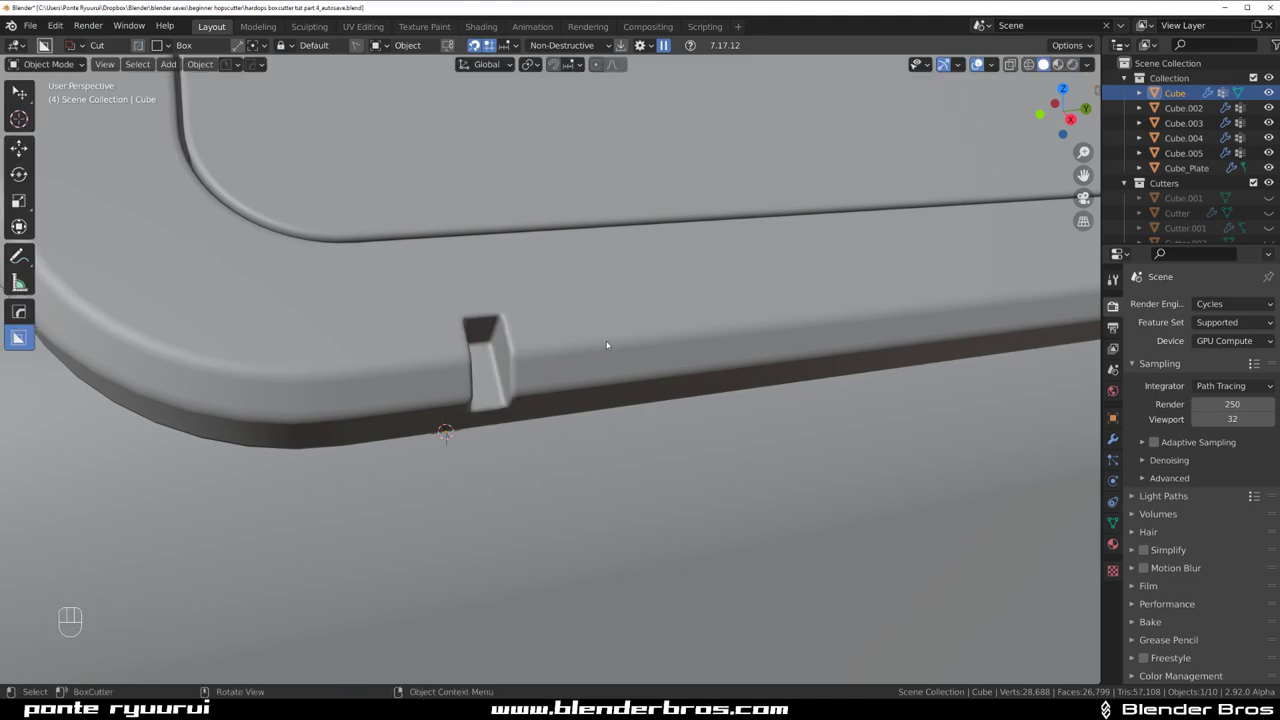
- Adjust the bevel on the Cube panel and reselect it
{"action": "left_click", "coordinate": [628, 338]}
{"action": "key", "text": "q"}
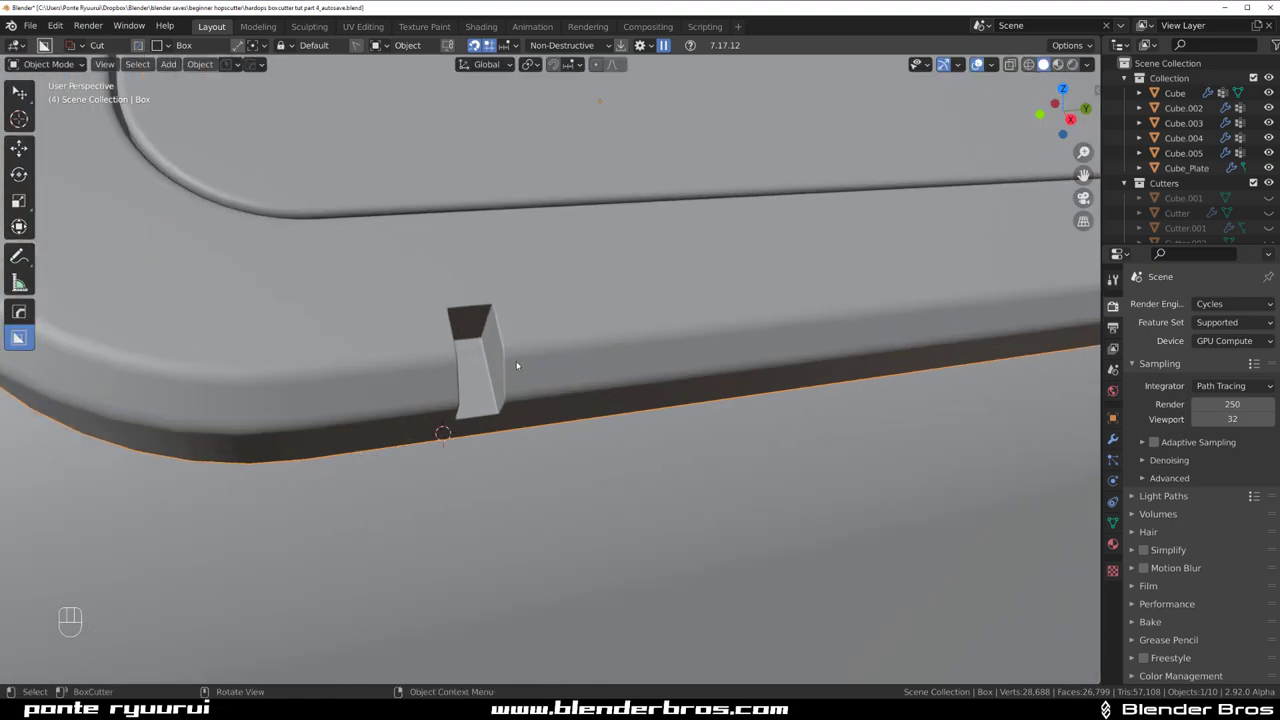
{"action": "left_click_drag", "start_coordinate": [621, 340], "coordinate": [643, 348]}
{"action": "left_click_drag", "start_coordinate": [661, 352], "coordinate": [564, 372]}
{"action": "left_click", "coordinate": [564, 342]}
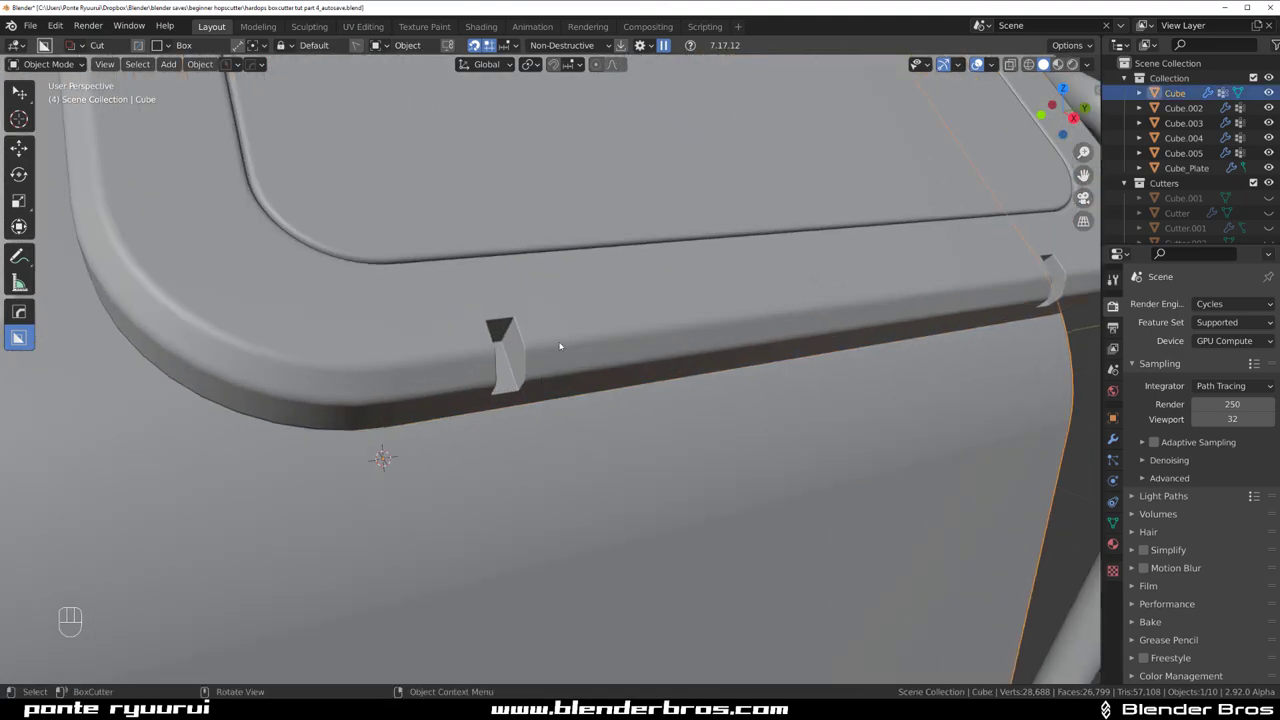
- Round the slot cutter Cutter.018's top corners with a vertex bevel in edit mode
{"action": "key", "text": "q"}
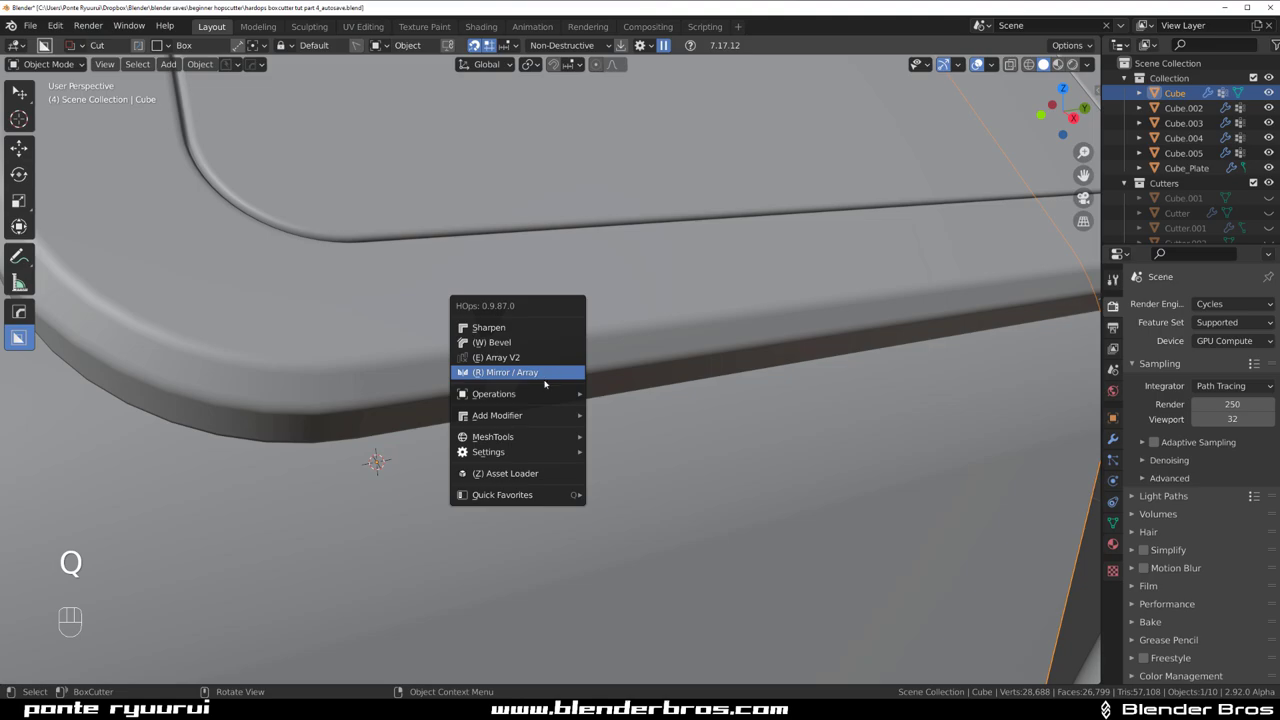
{"action": "left_click", "coordinate": [636, 343]}
{"action": "key", "text": "q"}
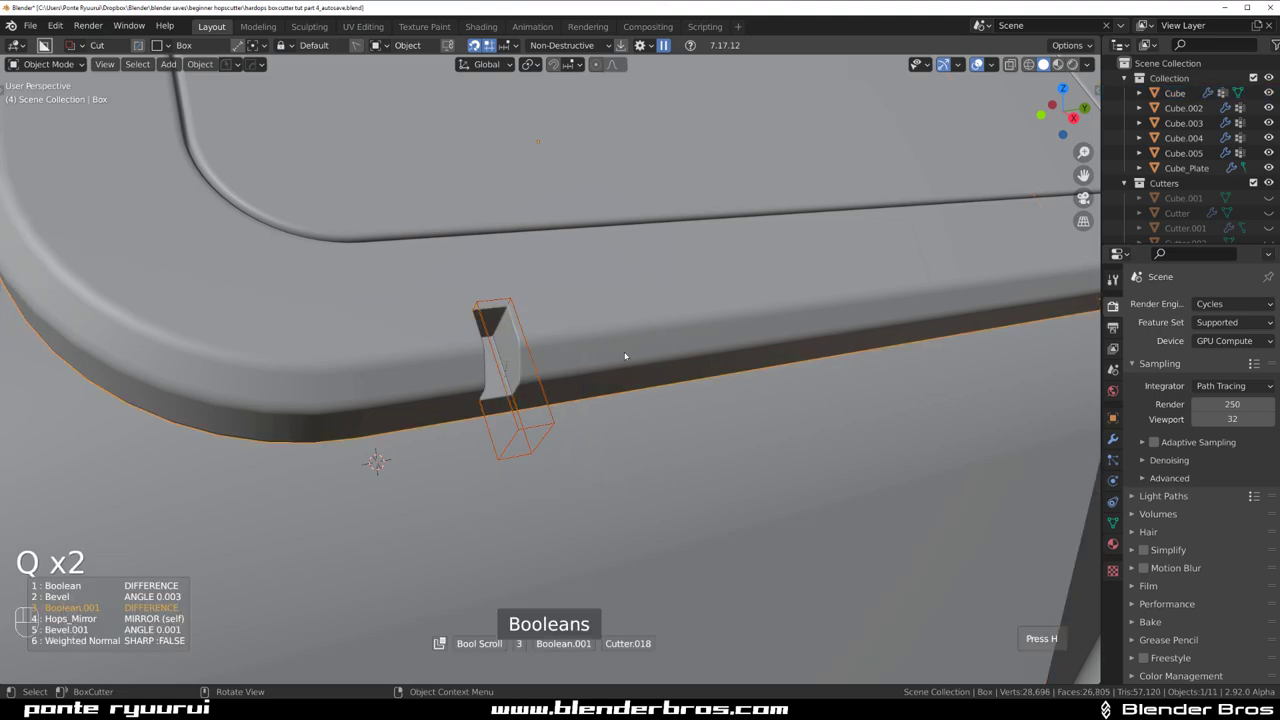
{"action": "key", "text": "q"}
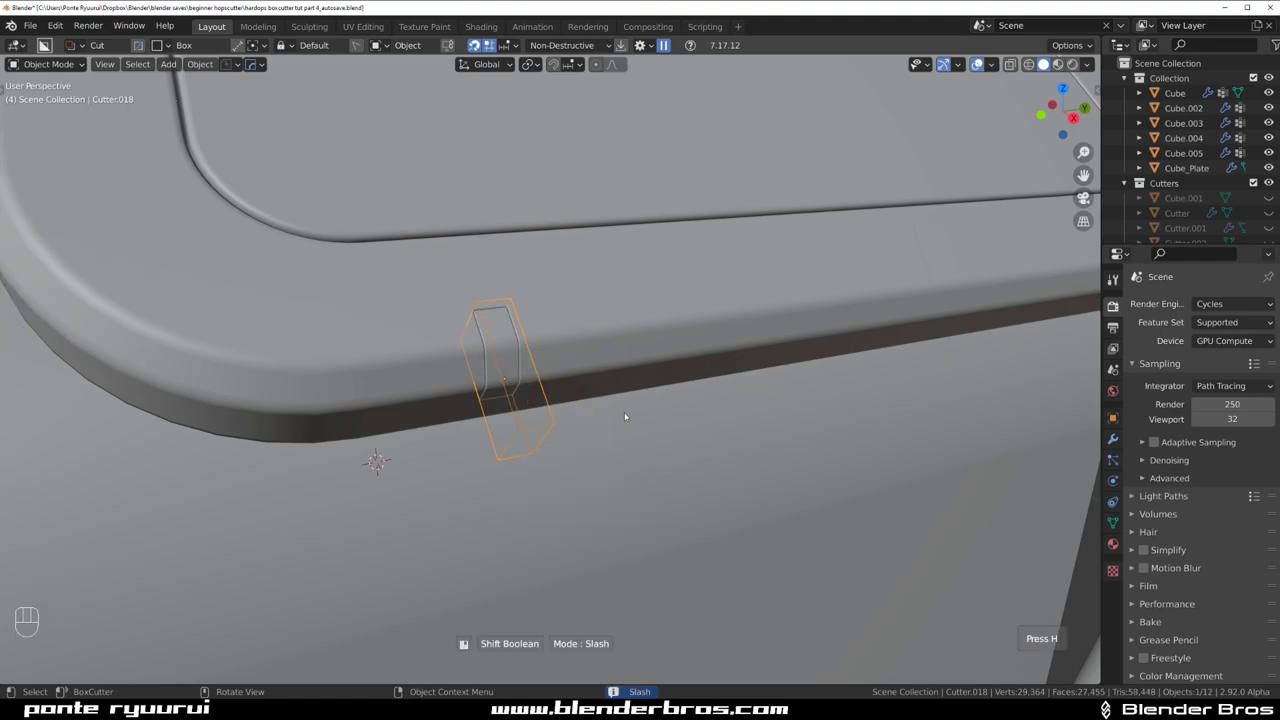
{"action": "key", "text": "Tab"}
{"action": "key", "text": "ctrl+b"}
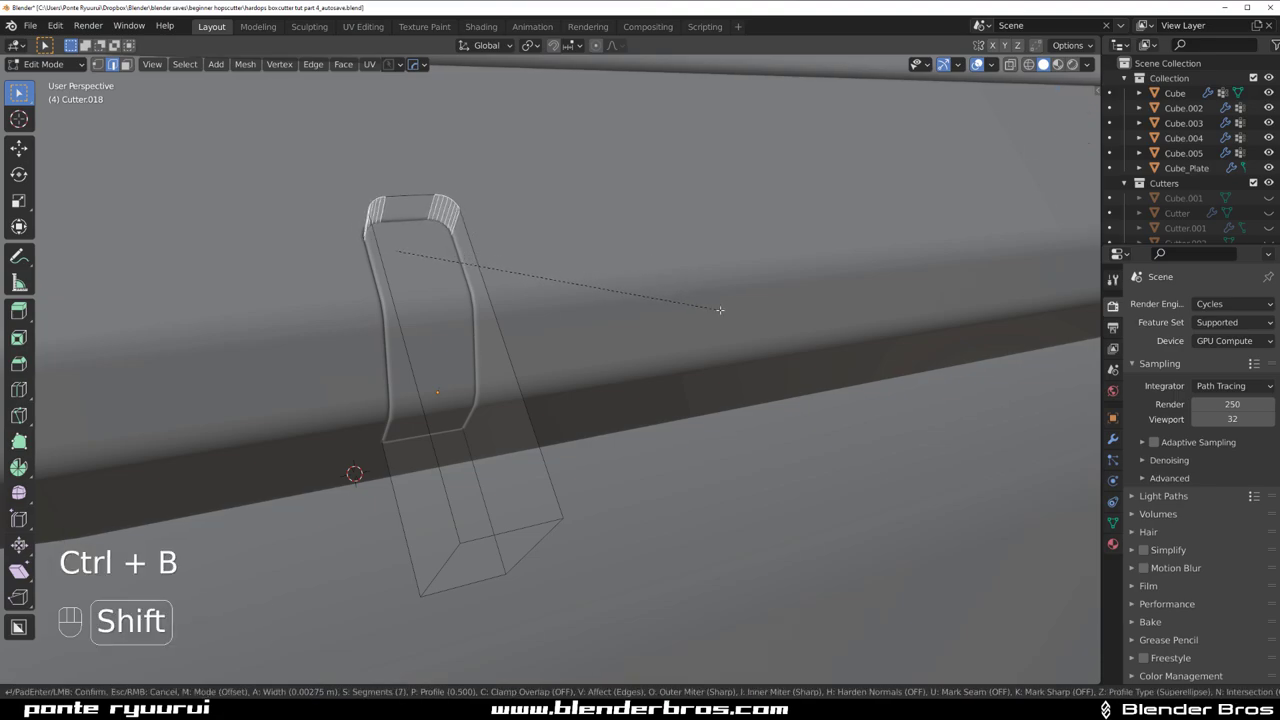
{"action": "key", "text": "Tab"}
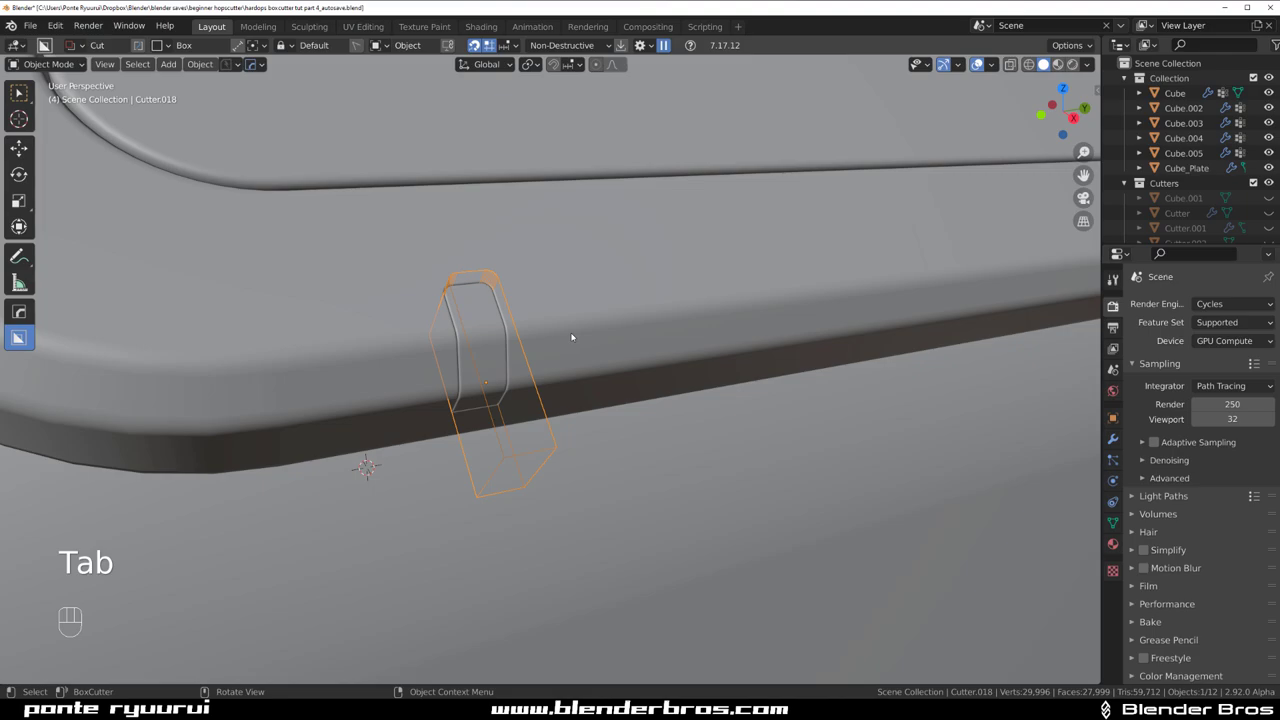
{"action": "key", "text": "shift+2"}
- Select the slot shape Box.002 and open its boolean and bevel modifiers in HOps Helper
{"action": "left_click", "coordinate": [494, 324]}
{"action": "key", "text": "q"}
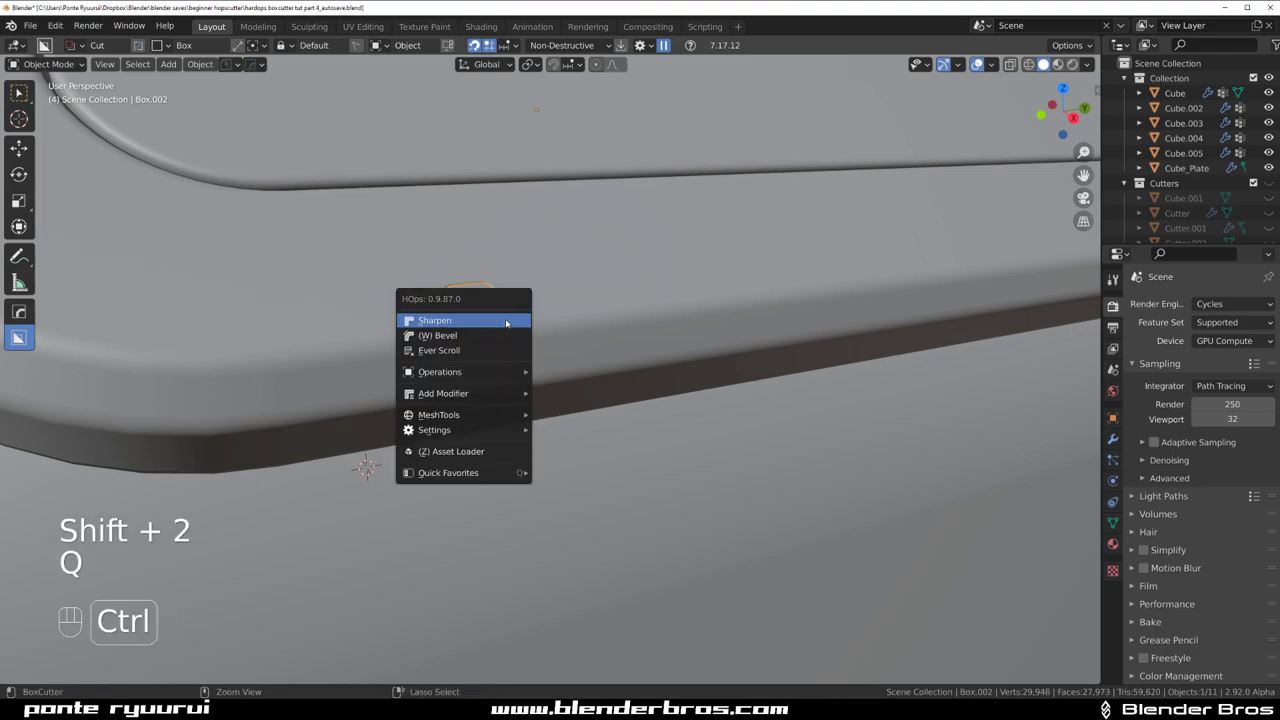
{"action": "key", "text": "ctrl+z"}
{"action": "key", "text": "q"}
{"action": "key", "text": "ctrl+`"}
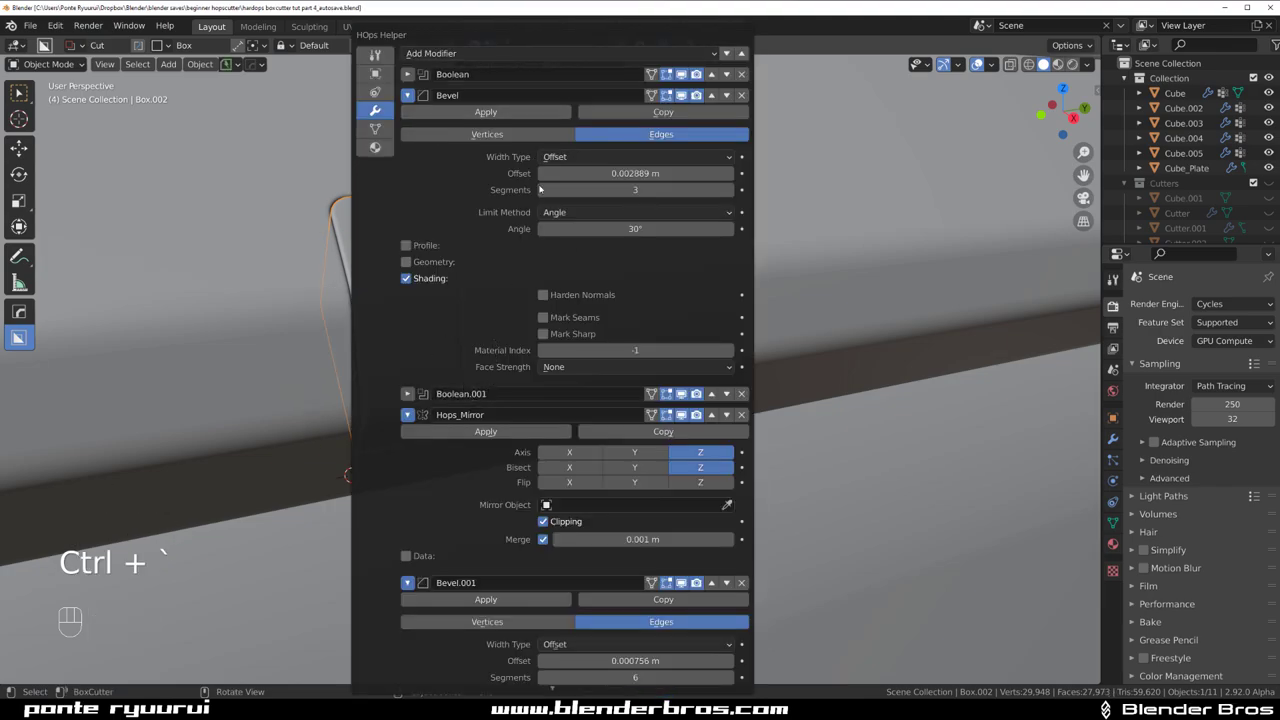
- Close the modifier helper and inspect the beveled Box.002 slot up close
{"action": "key", "text": "q"}
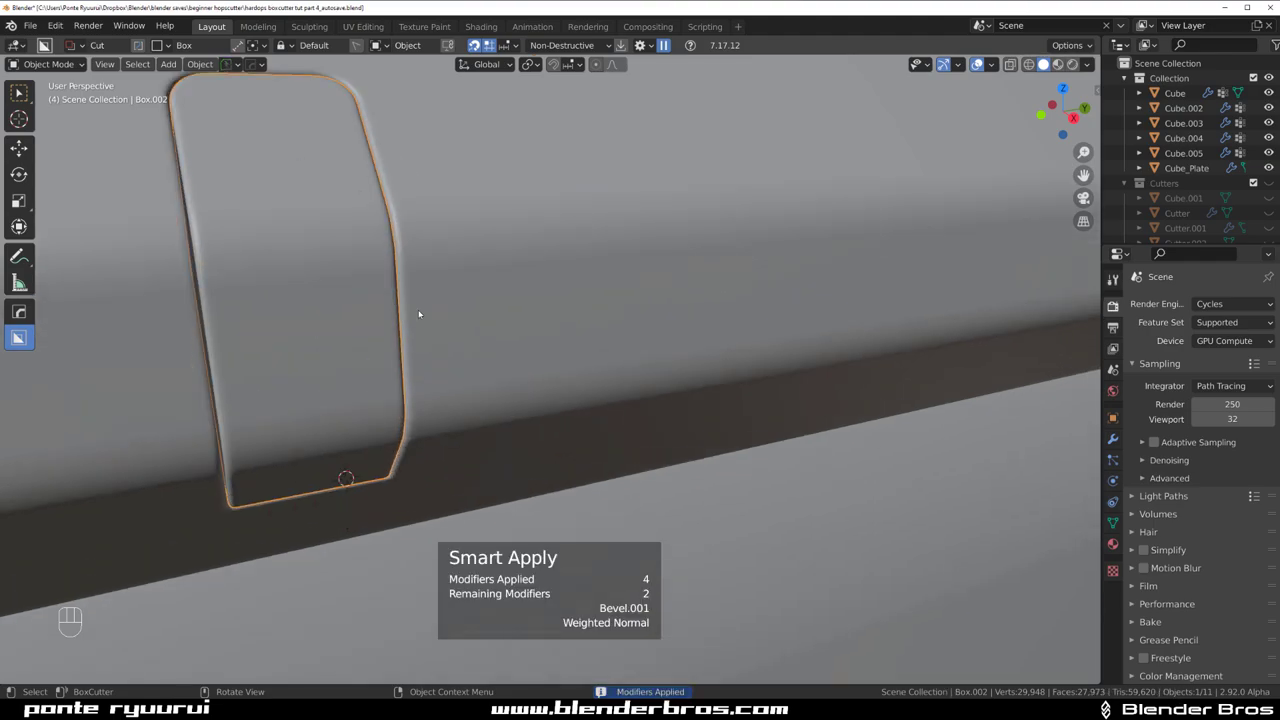
{"action": "key", "text": "q"}
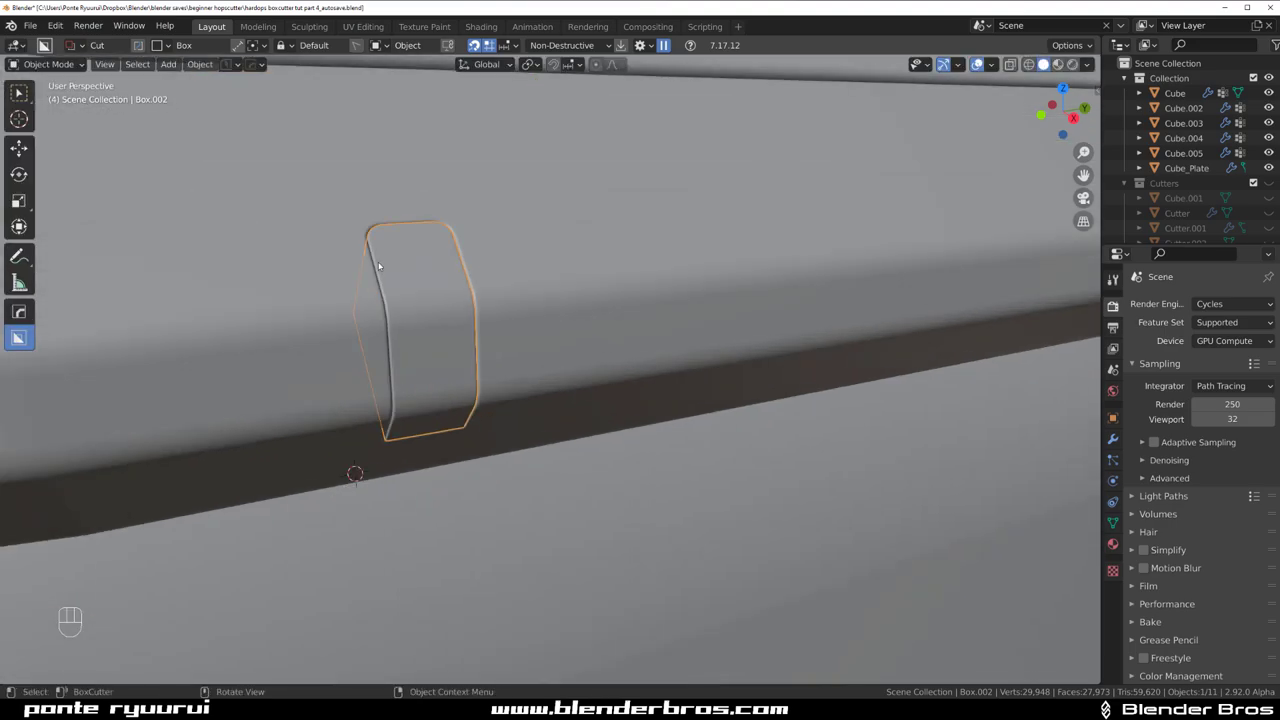
{"action": "left_click_drag", "start_coordinate": [389, 251], "coordinate": [390, 275]}
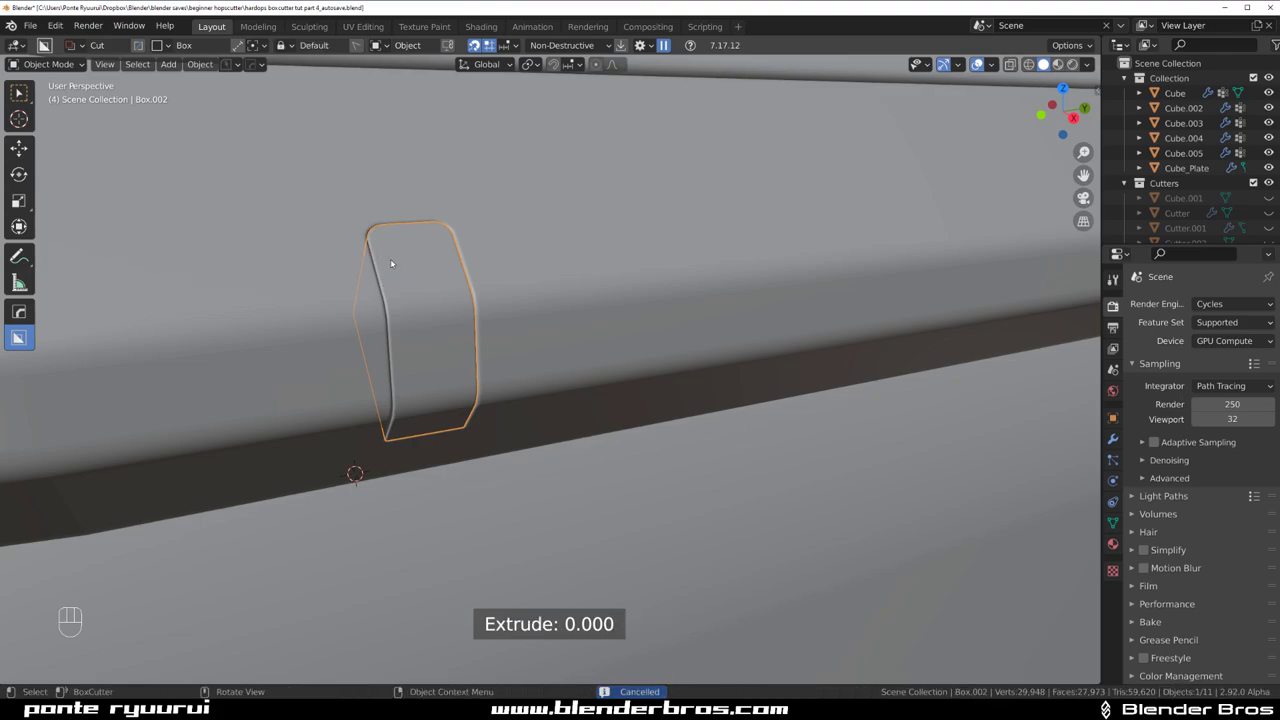
{"action": "left_click_drag", "start_coordinate": [384, 258], "coordinate": [383, 283]}
{"action": "middle_click", "coordinate": [384, 176]}
{"action": "left_click", "coordinate": [482, 46]}
- Orbit around the slot, then zoom out to view the whole device
{"action": "left_click_drag", "start_coordinate": [411, 273], "coordinate": [467, 277]}
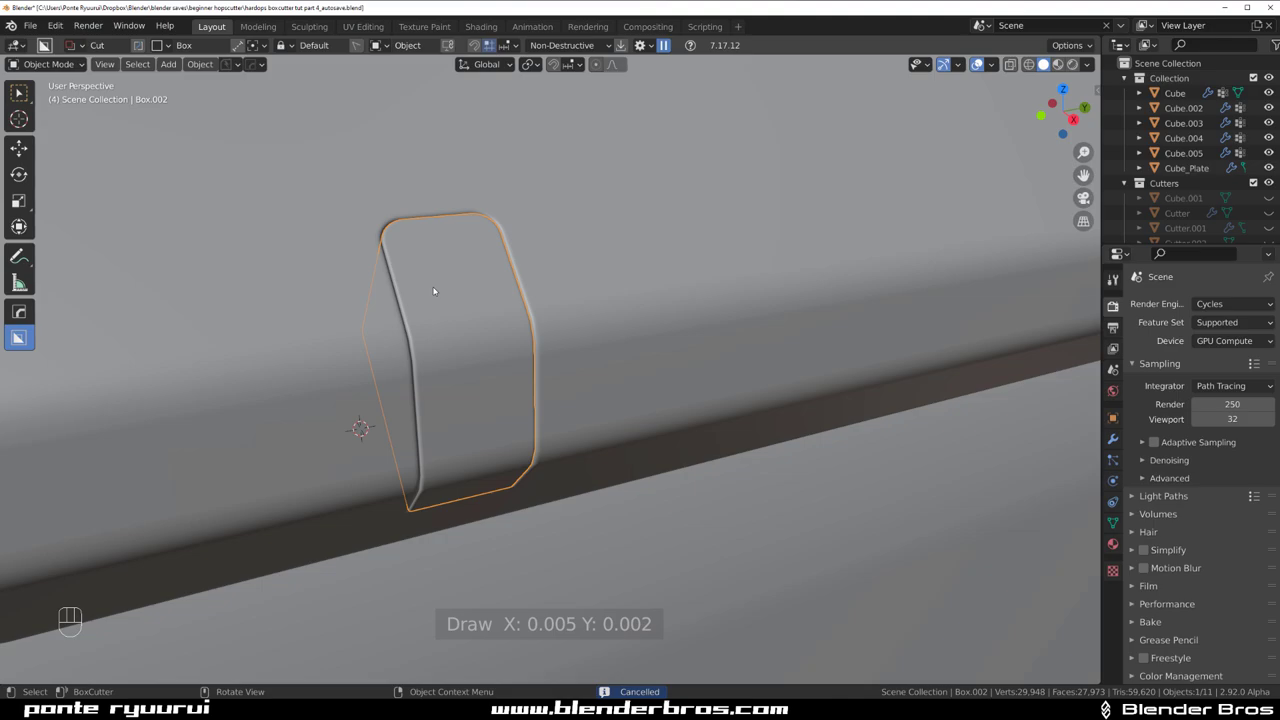
{"action": "left_click_drag", "start_coordinate": [402, 266], "coordinate": [474, 274]}
{"action": "left_click_drag", "start_coordinate": [510, 262], "coordinate": [521, 298]}
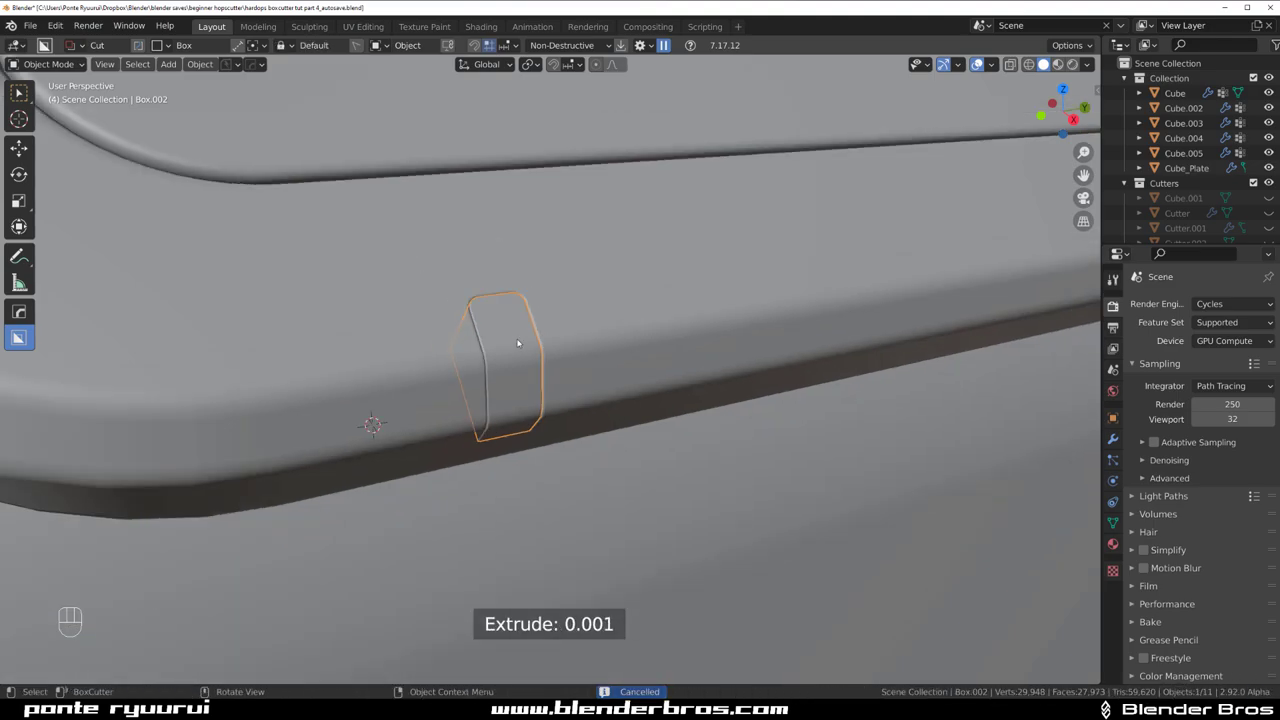
{"action": "left_click_drag", "start_coordinate": [518, 330], "coordinate": [462, 348]}
{"action": "left_click_drag", "start_coordinate": [475, 336], "coordinate": [507, 447]}
{"action": "middle_click", "coordinate": [569, 465]}
{"action": "key", "text": "shift+s"}
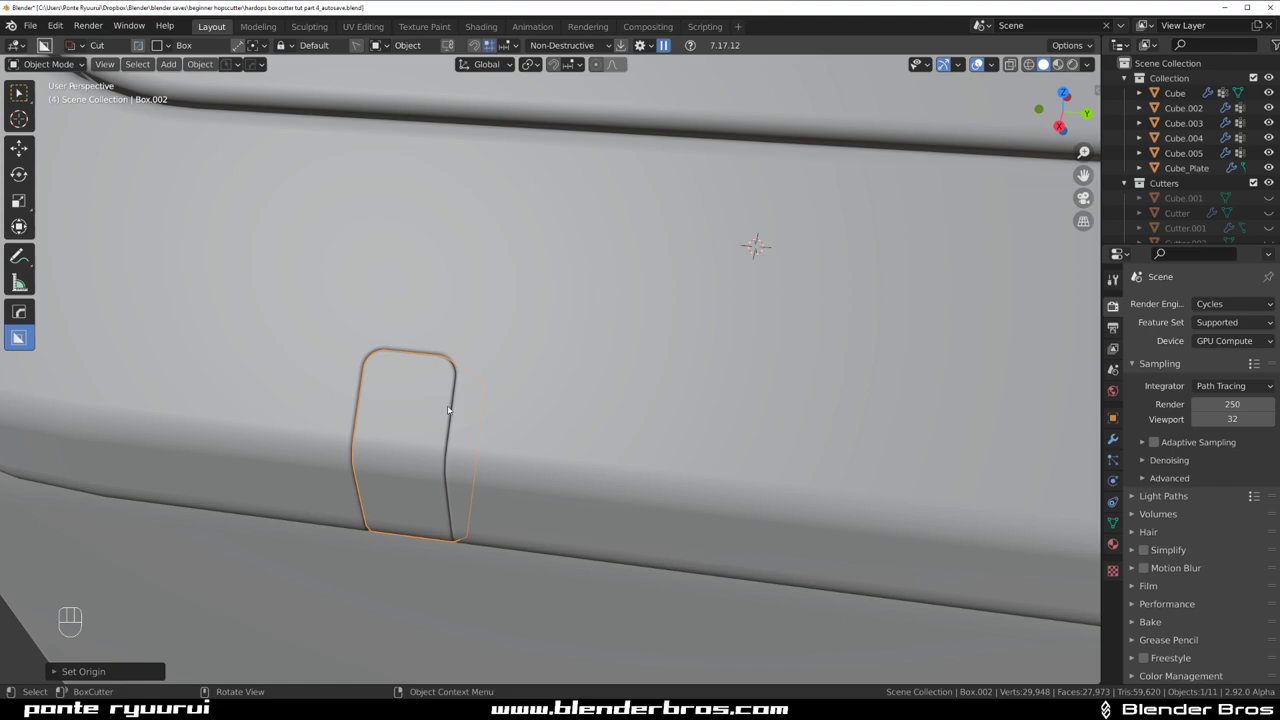
{"action": "left_click_drag", "start_coordinate": [451, 401], "coordinate": [480, 446]}
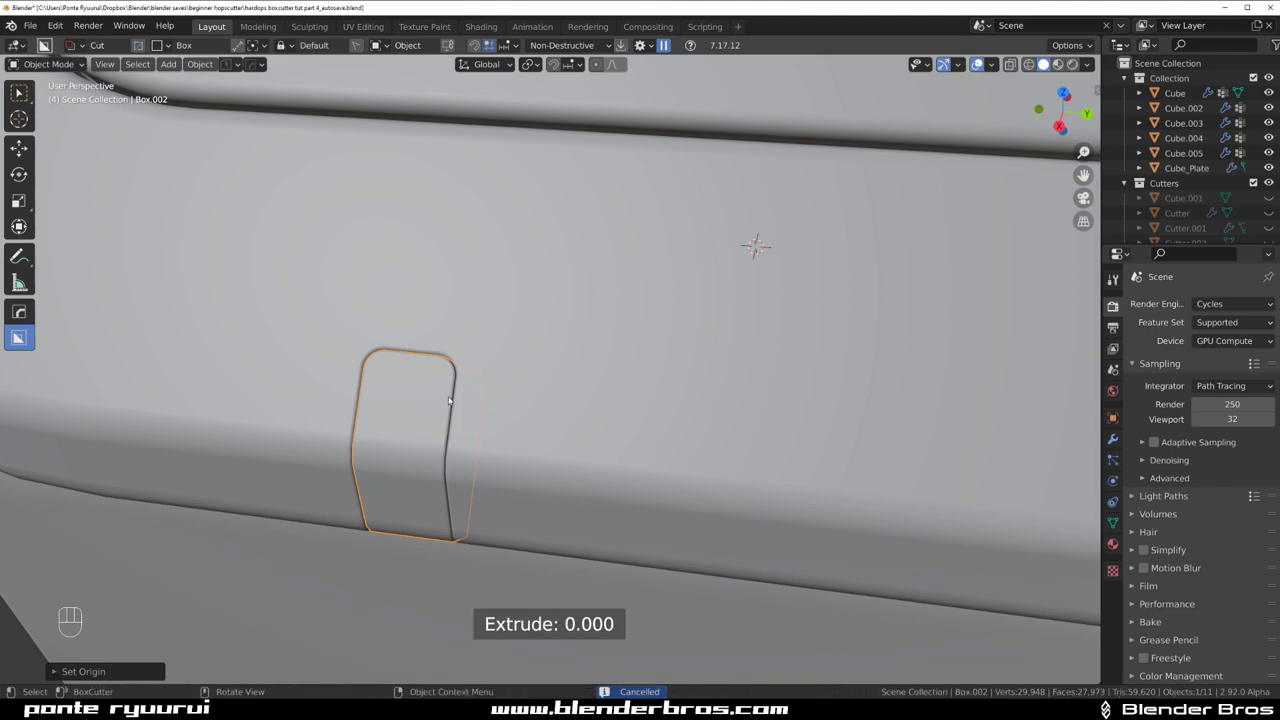
{"action": "left_click_drag", "start_coordinate": [447, 401], "coordinate": [494, 450]}
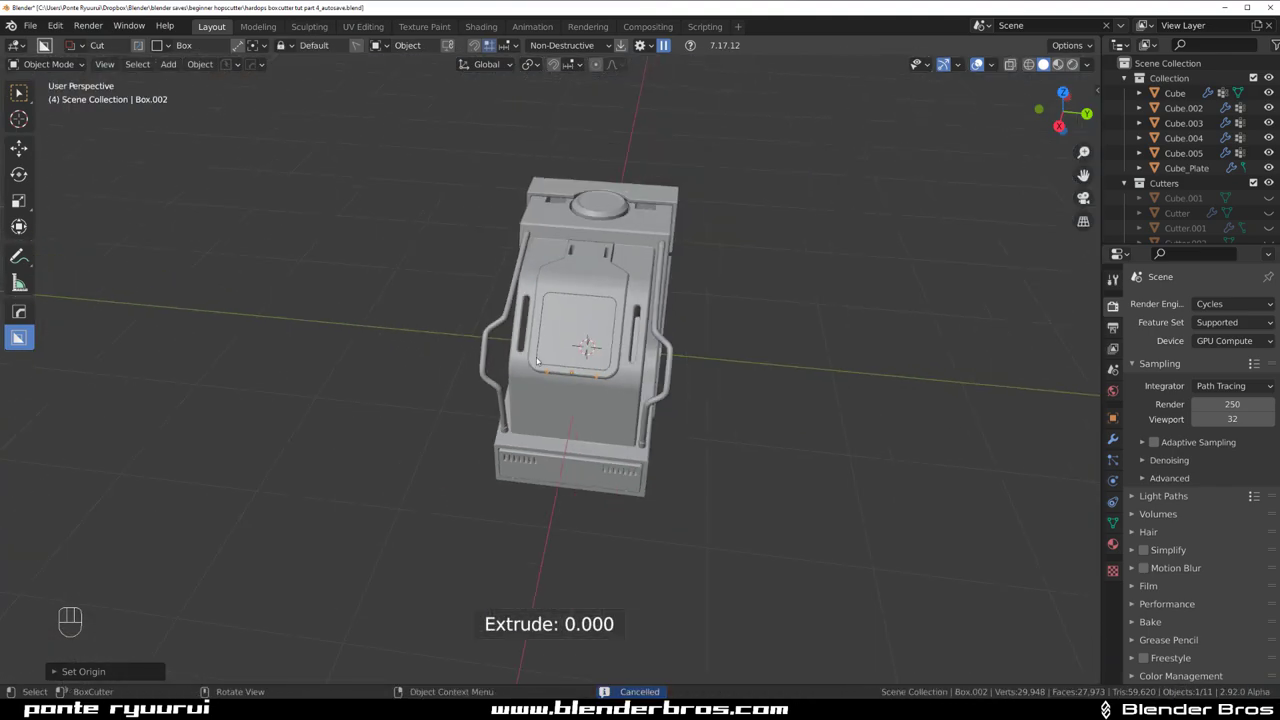
- Add a test cube, move it aside and delete it again
{"action": "key", "text": "shift+a"}
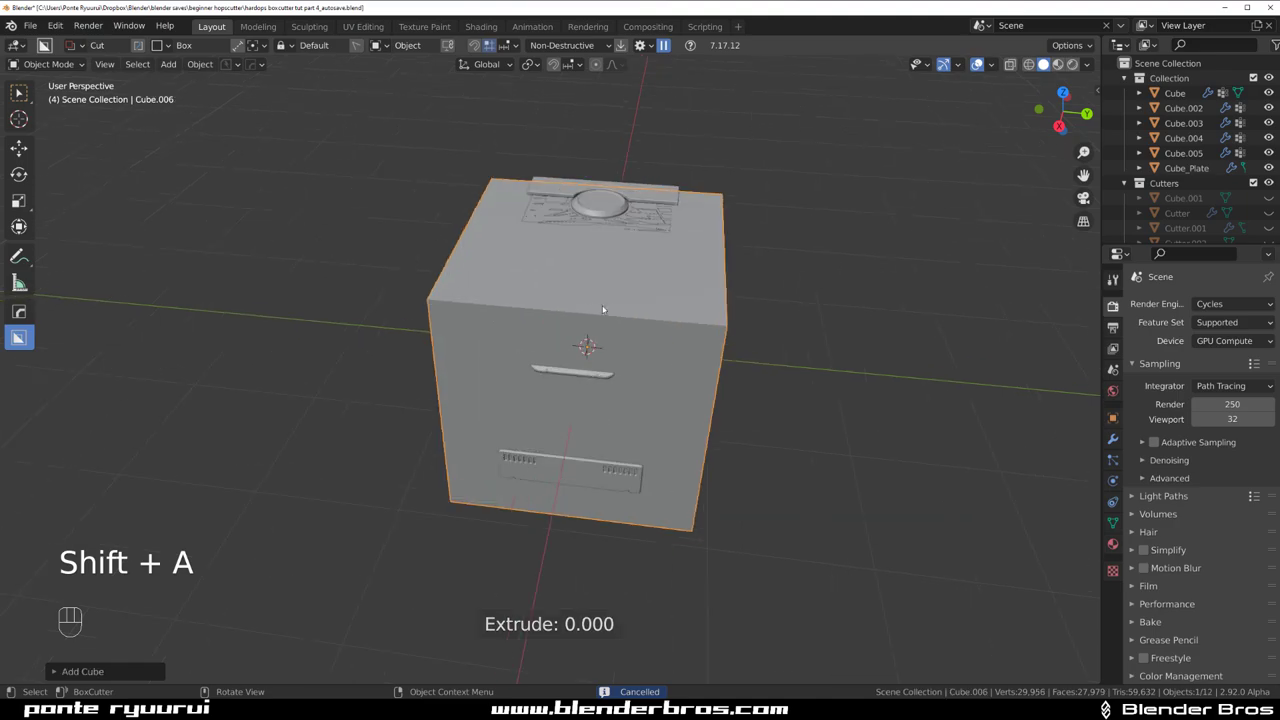
{"action": "key", "text": "g"}
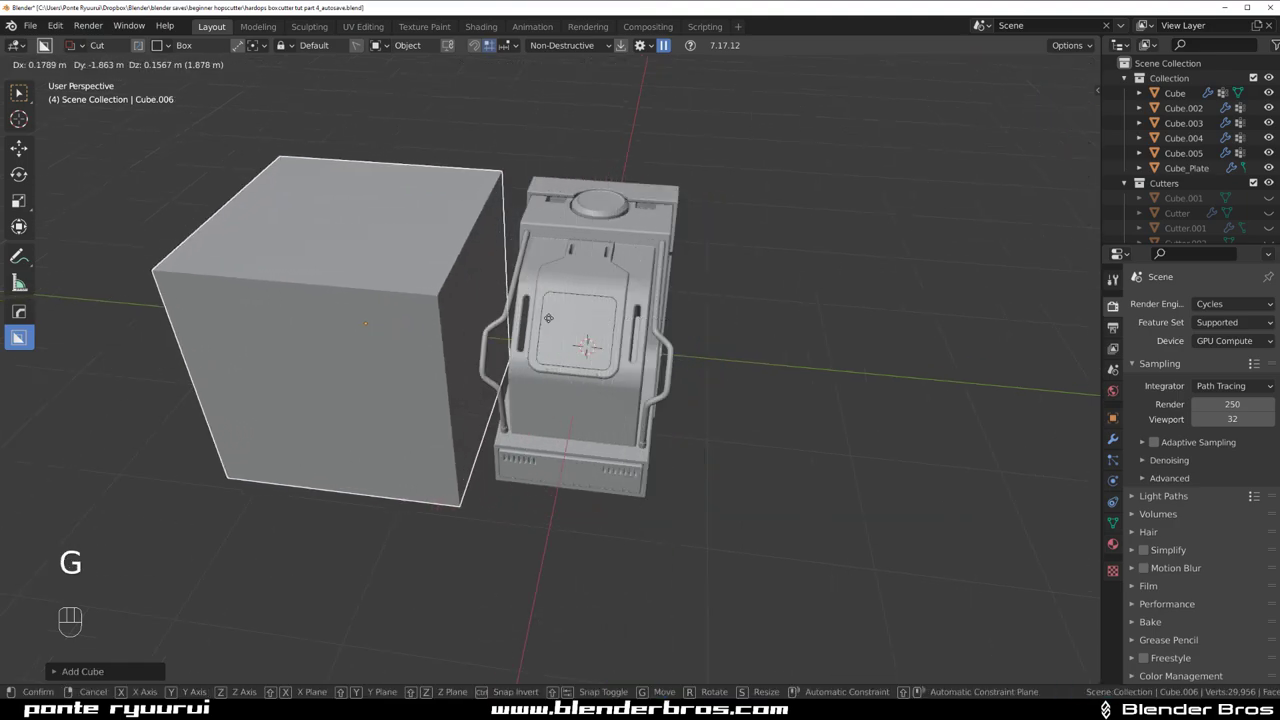
{"action": "key", "text": "x"}
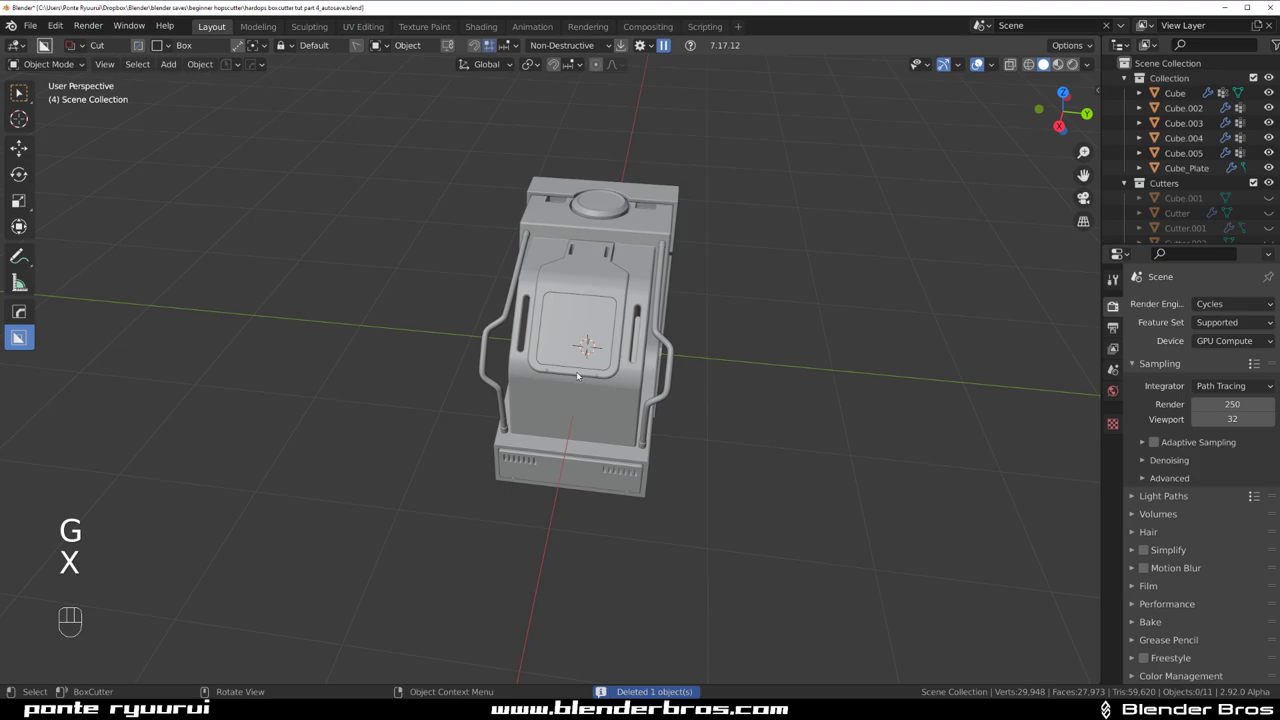
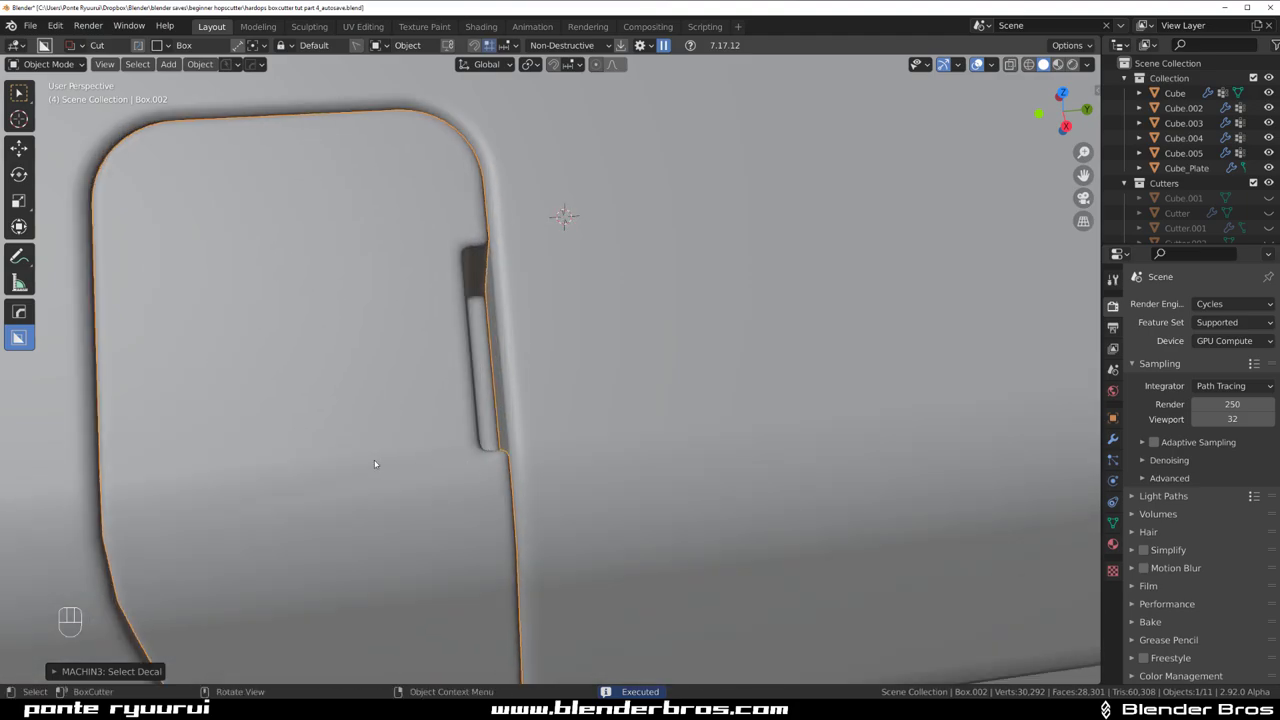
- Draw and confirm a box cut (Cutter.019) across the top of the slot beside the panel
{"action": "key", "text": "Tab"}
{"action": "key", "text": "ctrl+r"}
{"action": "key", "text": "ctrl+z"}
{"action": "key", "text": "Tab"}
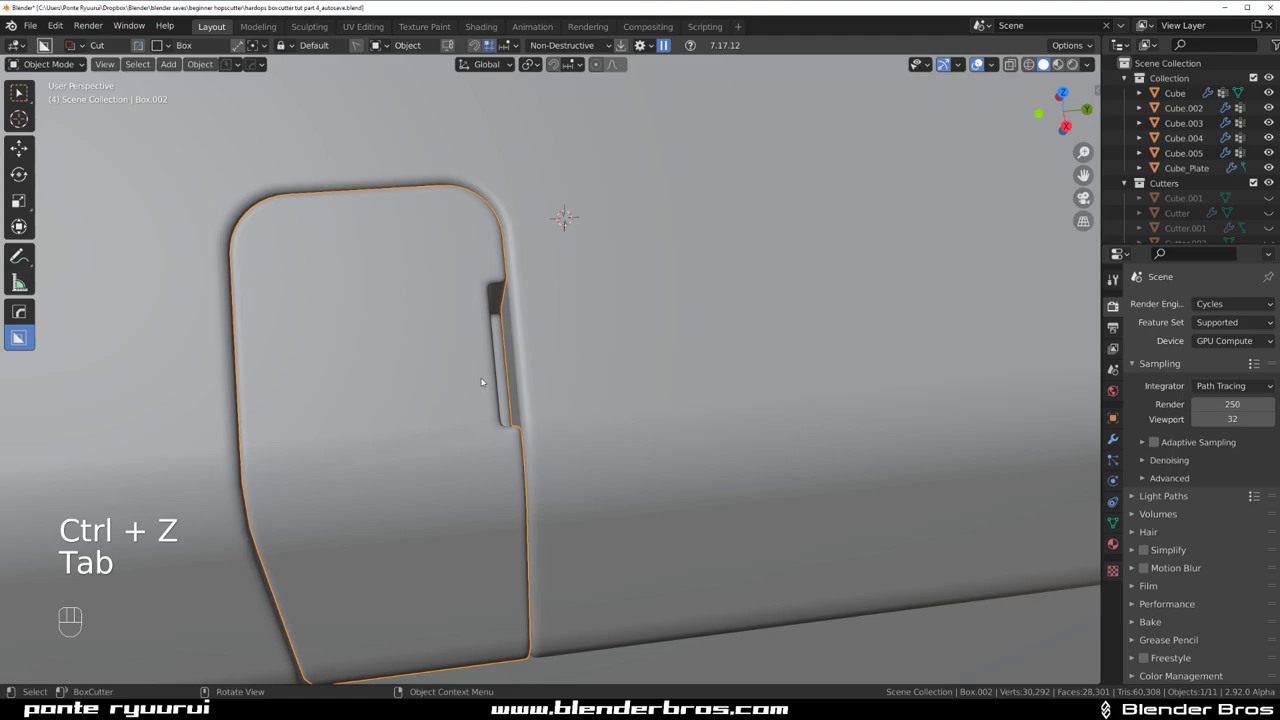
{"action": "key", "text": "q"}
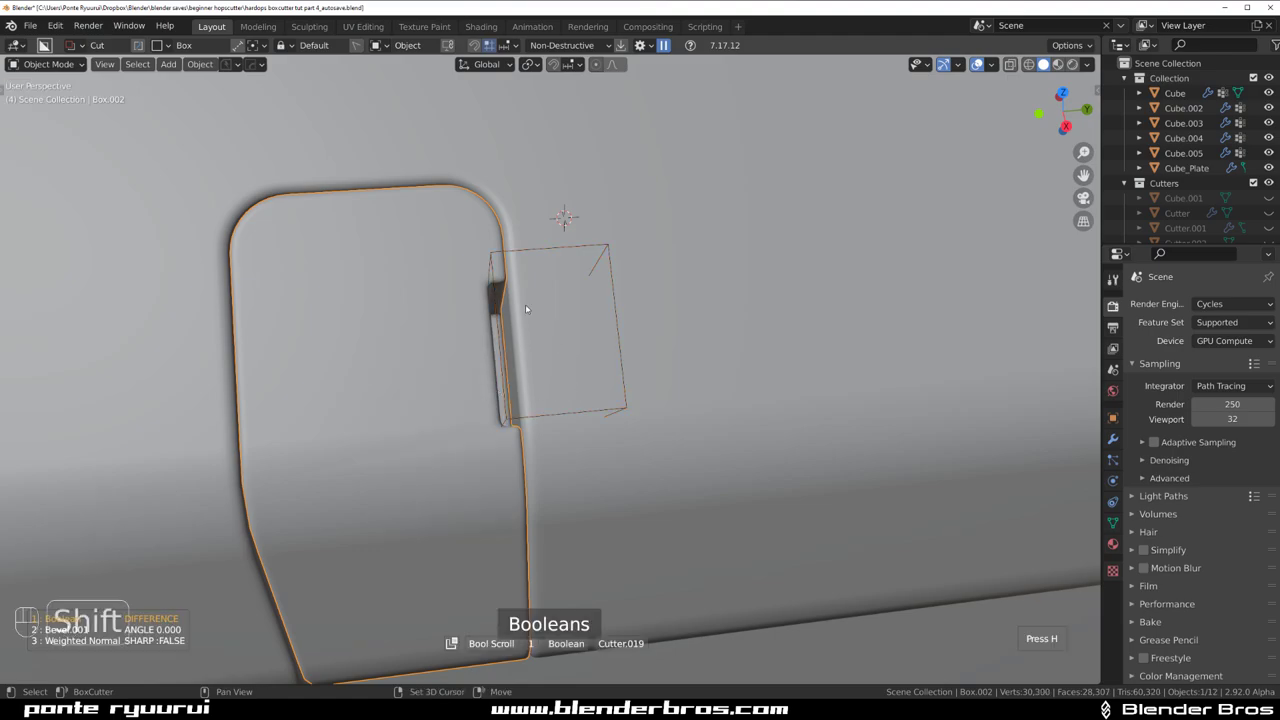
{"action": "key", "text": "g"}
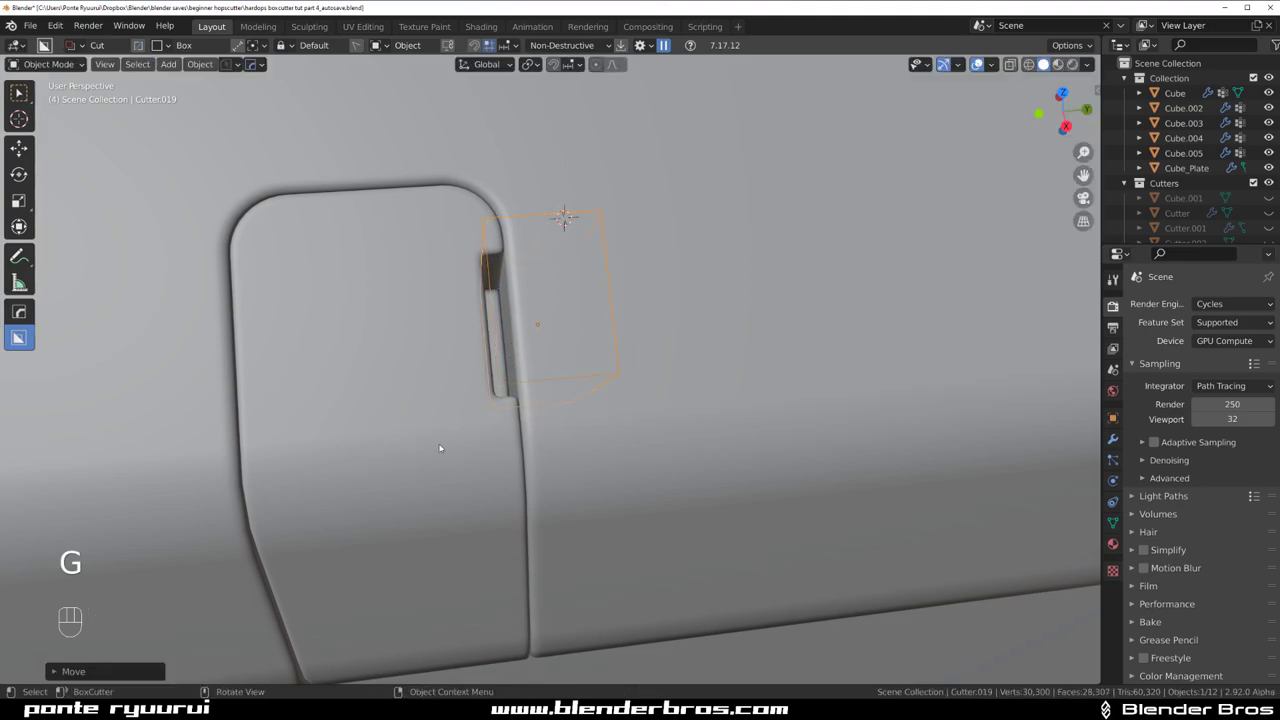
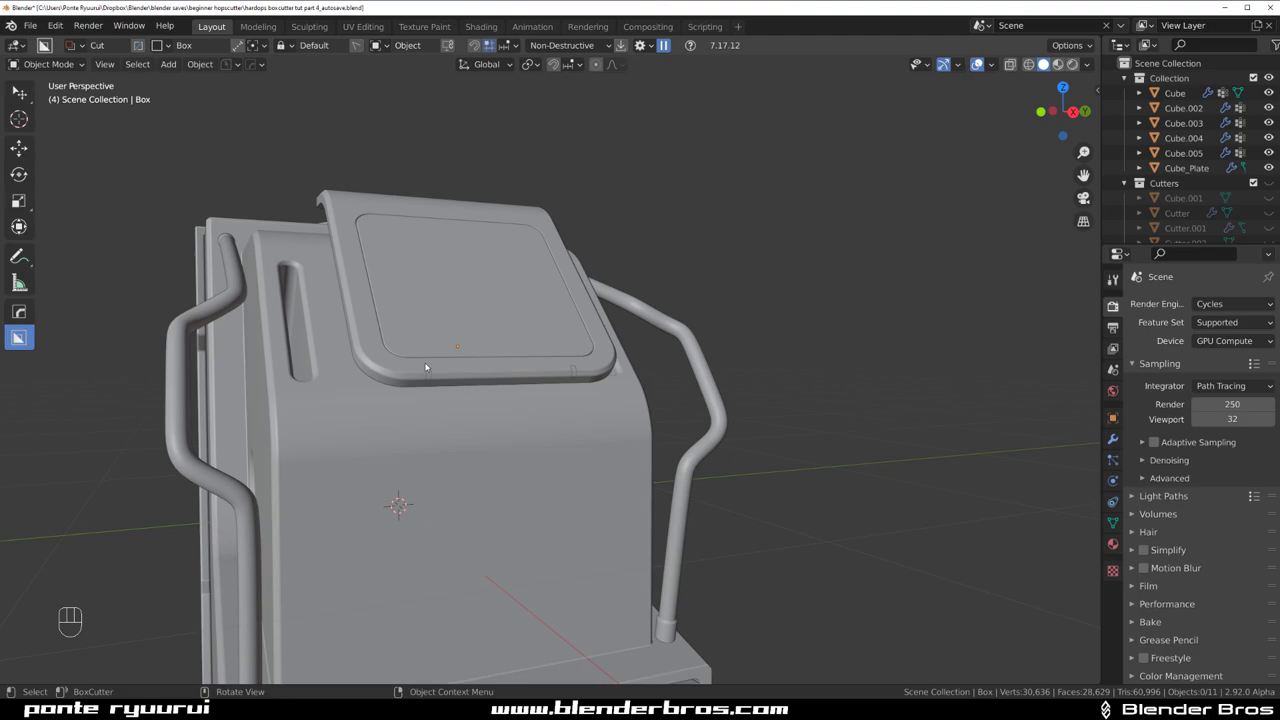
- Orbit around the device to look over the new box cut, the top and the handles
{"action": "left_click_drag", "start_coordinate": [430, 375], "coordinate": [427, 438]}
{"action": "left_click_drag", "start_coordinate": [374, 368], "coordinate": [574, 477]}
{"action": "left_click_drag", "start_coordinate": [576, 424], "coordinate": [632, 370]}
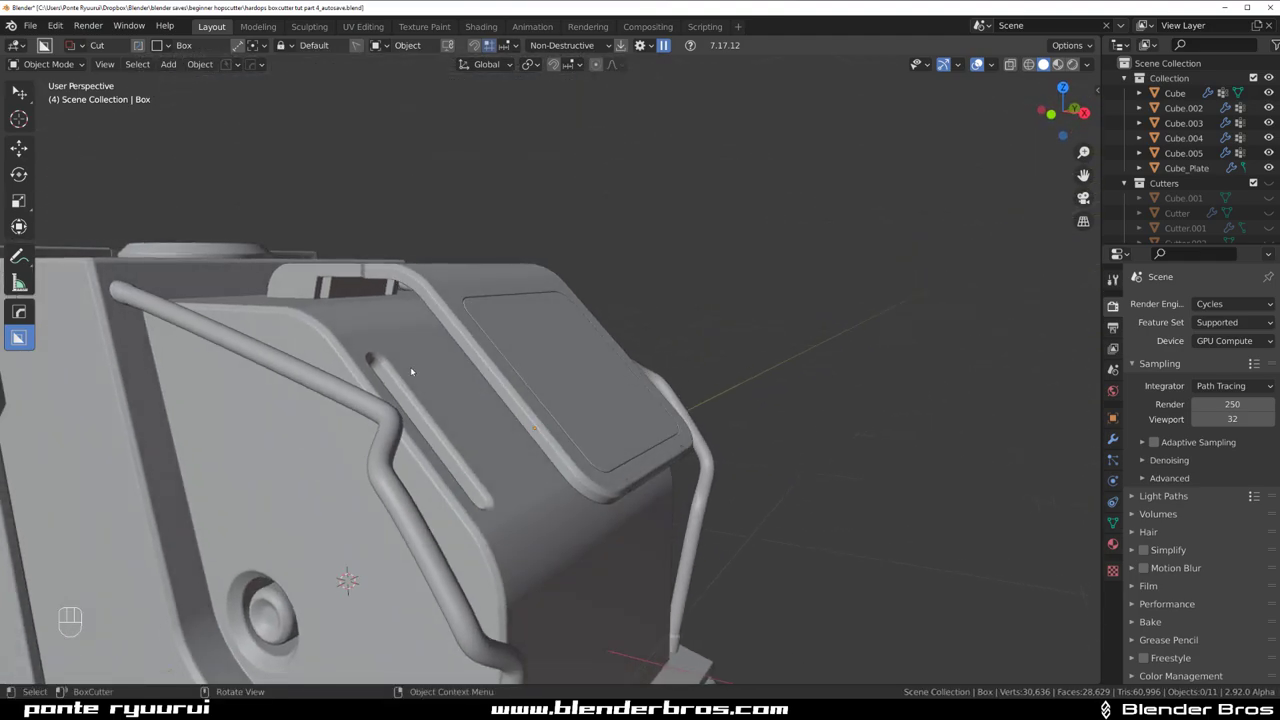
{"action": "left_click_drag", "start_coordinate": [414, 372], "coordinate": [327, 394]}
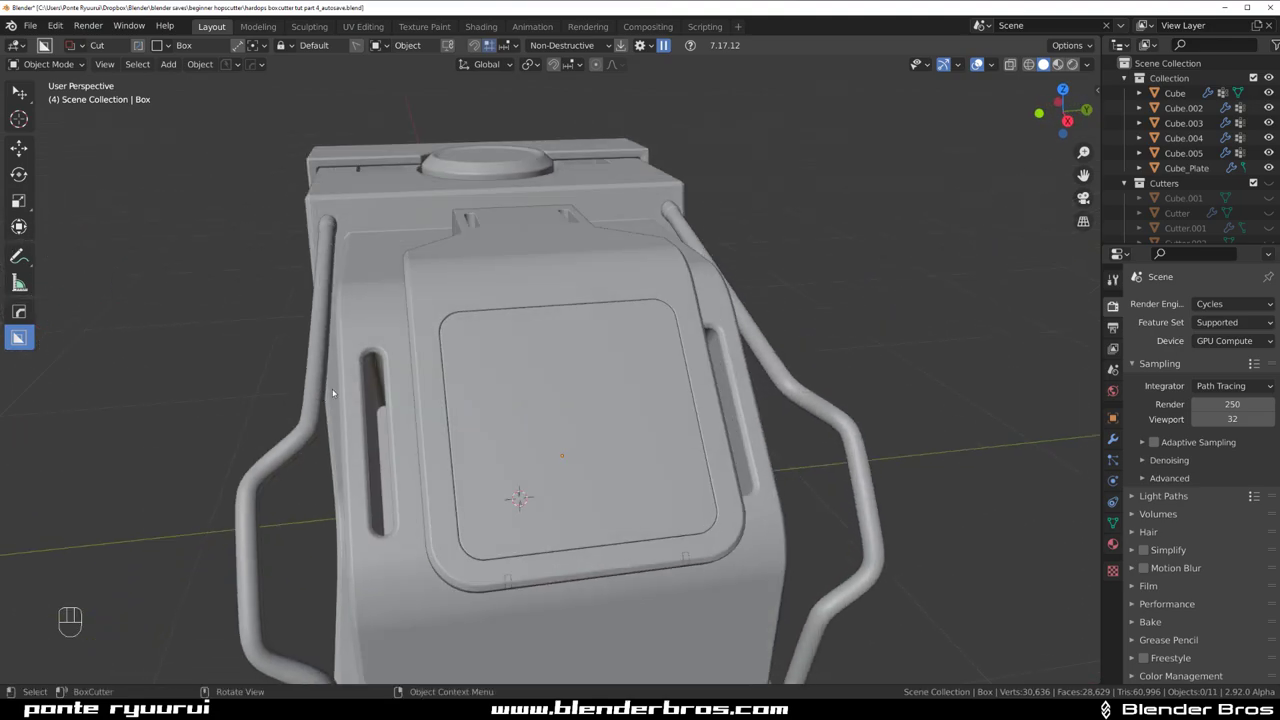
{"action": "left_click_drag", "start_coordinate": [427, 476], "coordinate": [488, 490]}
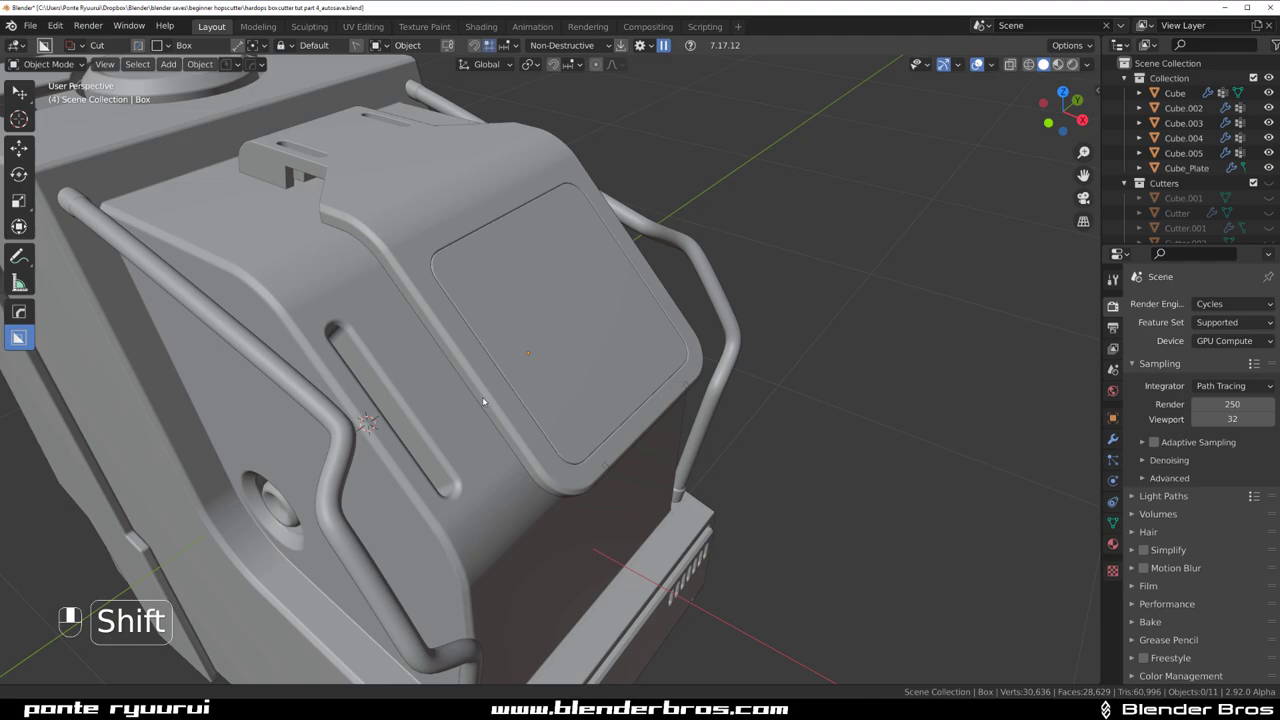
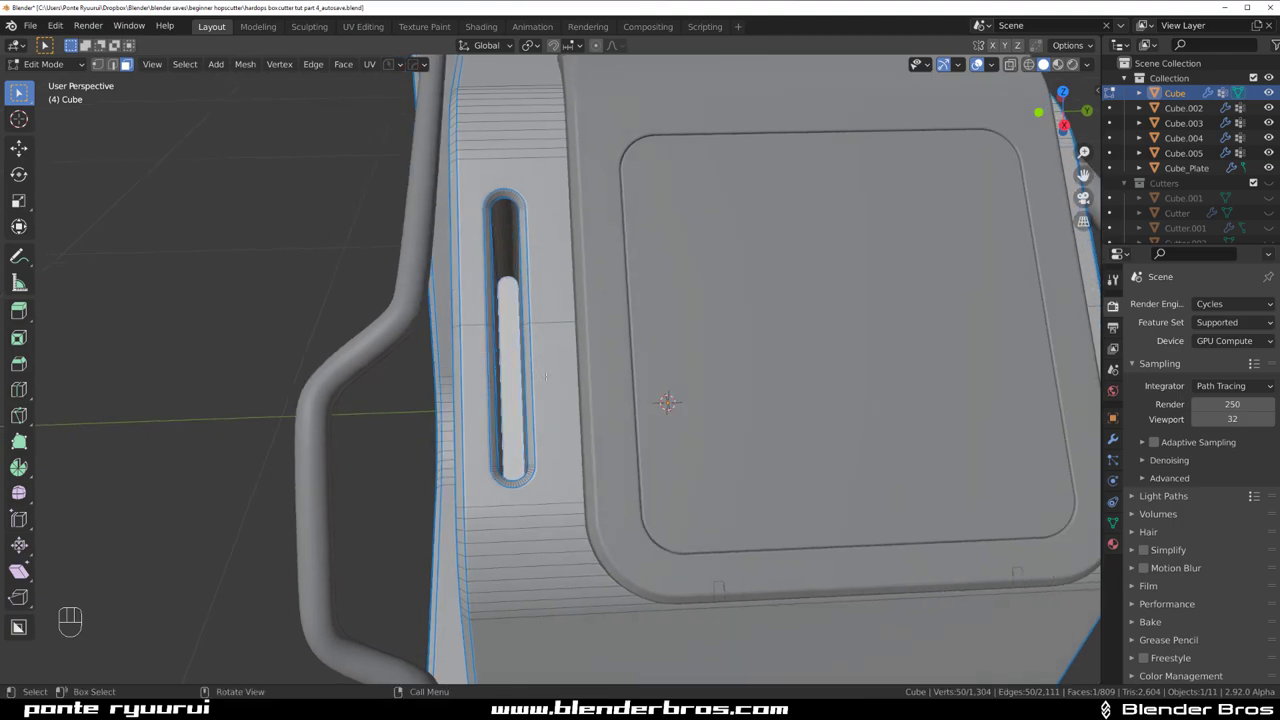
- Separate the slot edges into a new Cube_Piece object and move it along local Z
{"action": "key", "text": "q"}
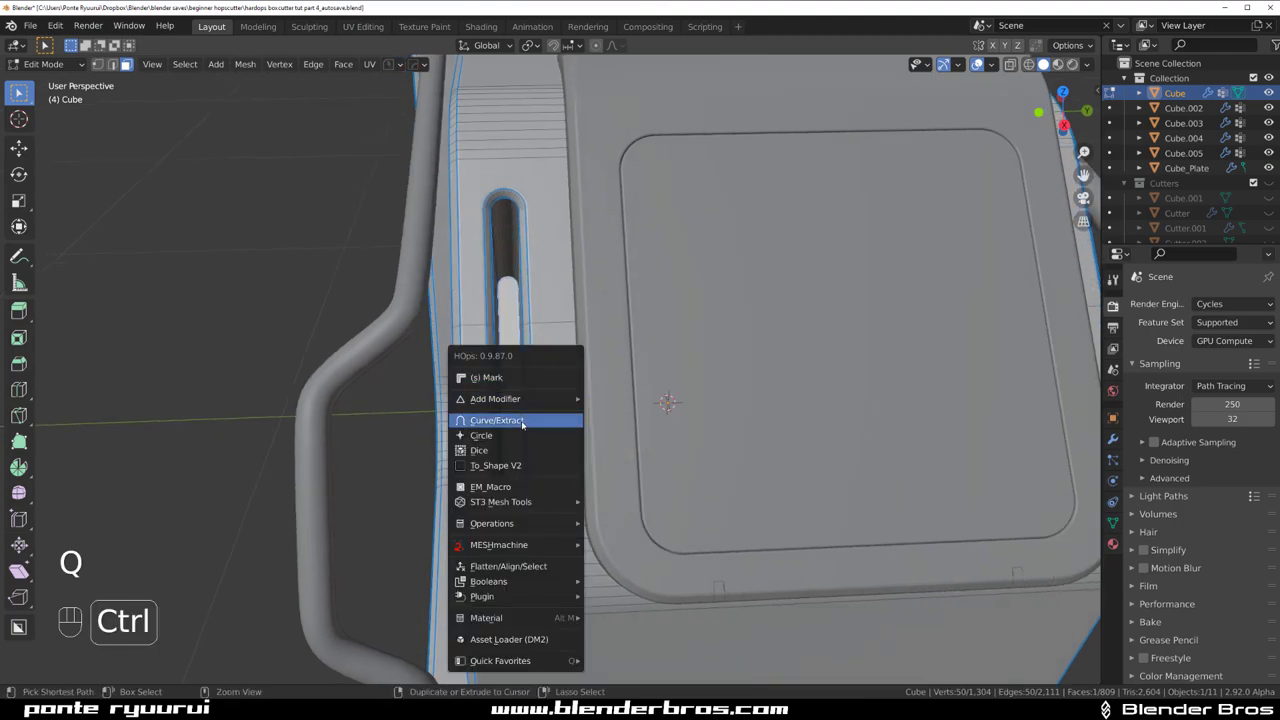
{"action": "left_click_drag", "start_coordinate": [555, 406], "coordinate": [588, 373]}
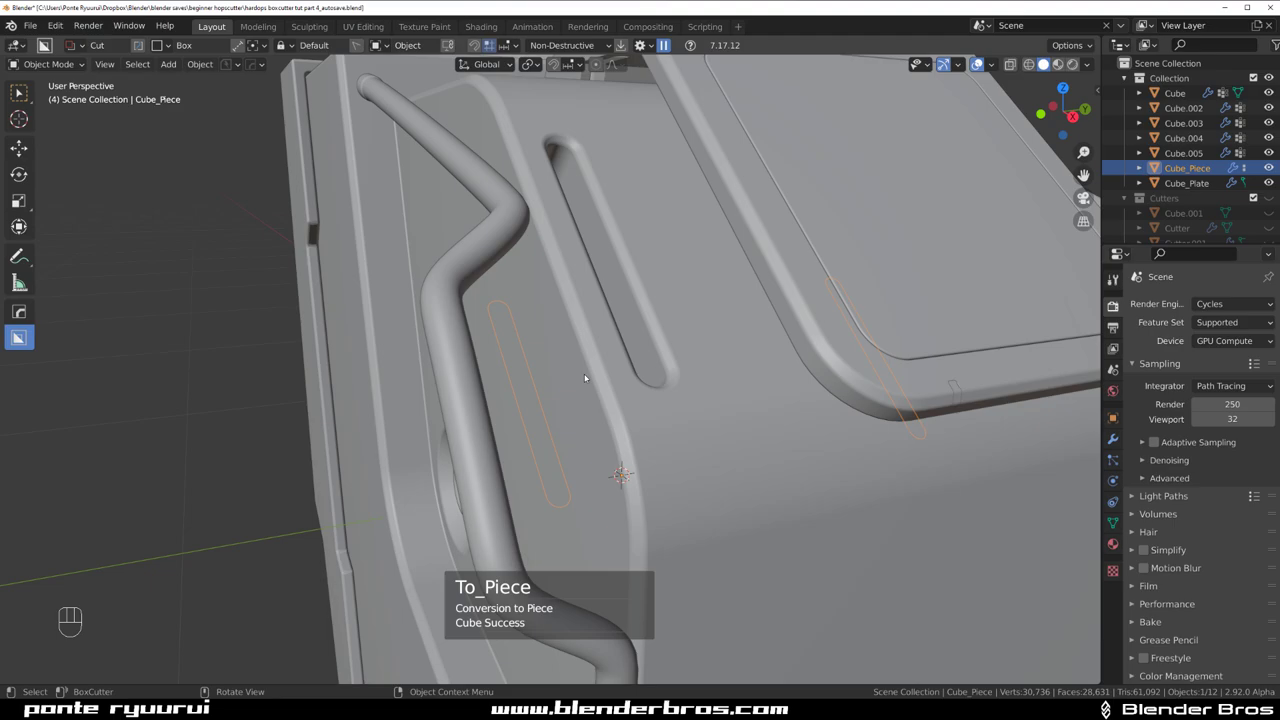
{"action": "key", "text": "g"}
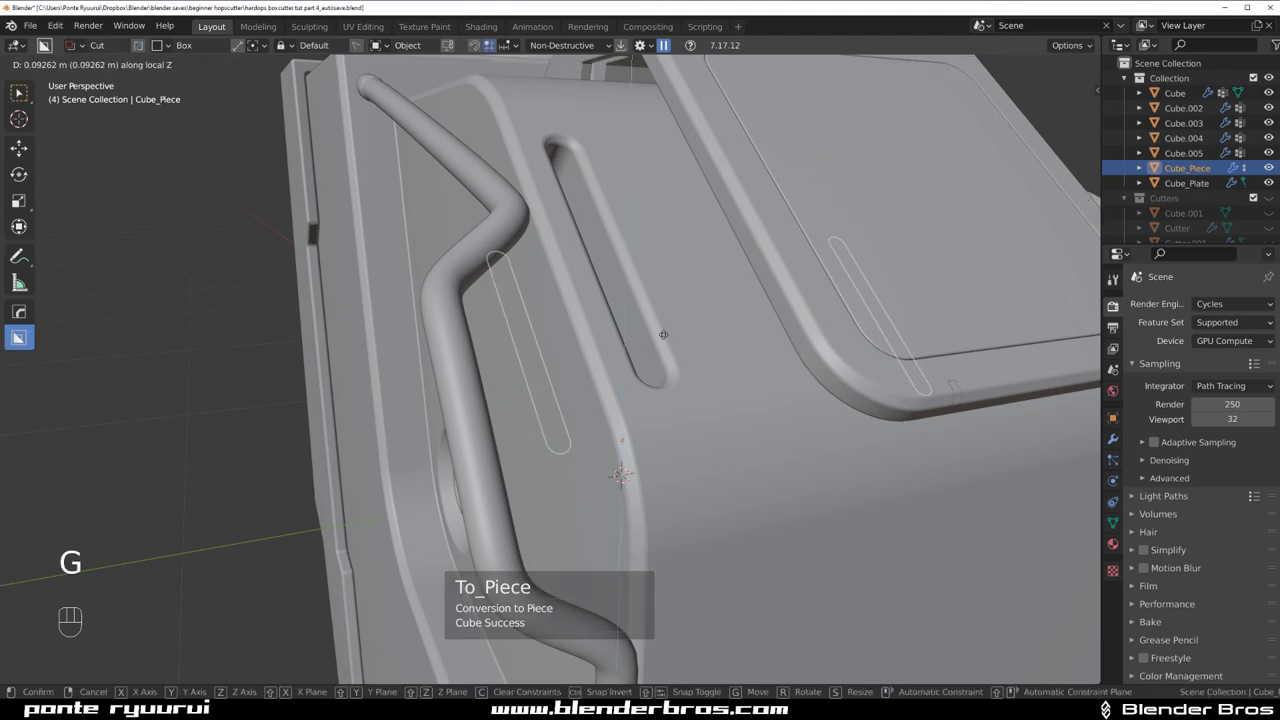
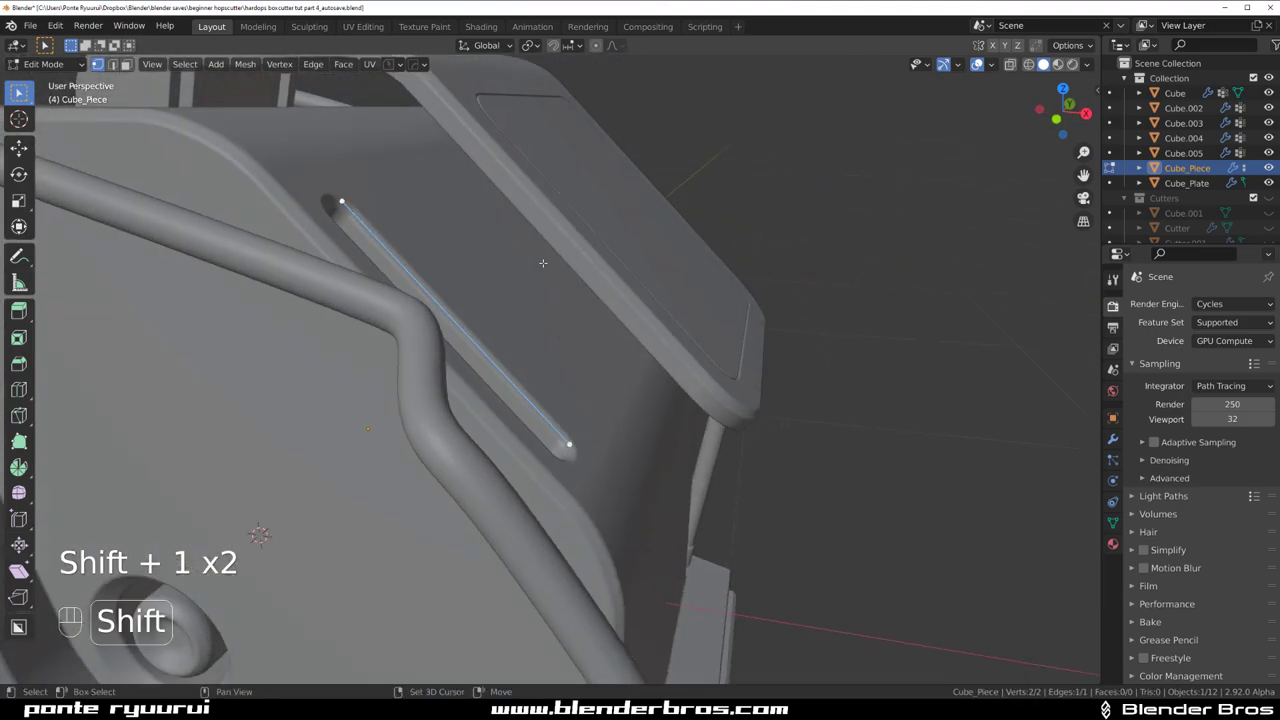
- Extrude the Cube_Piece edge along Z into a thin strip and return to object mode
{"action": "key", "text": "g"}
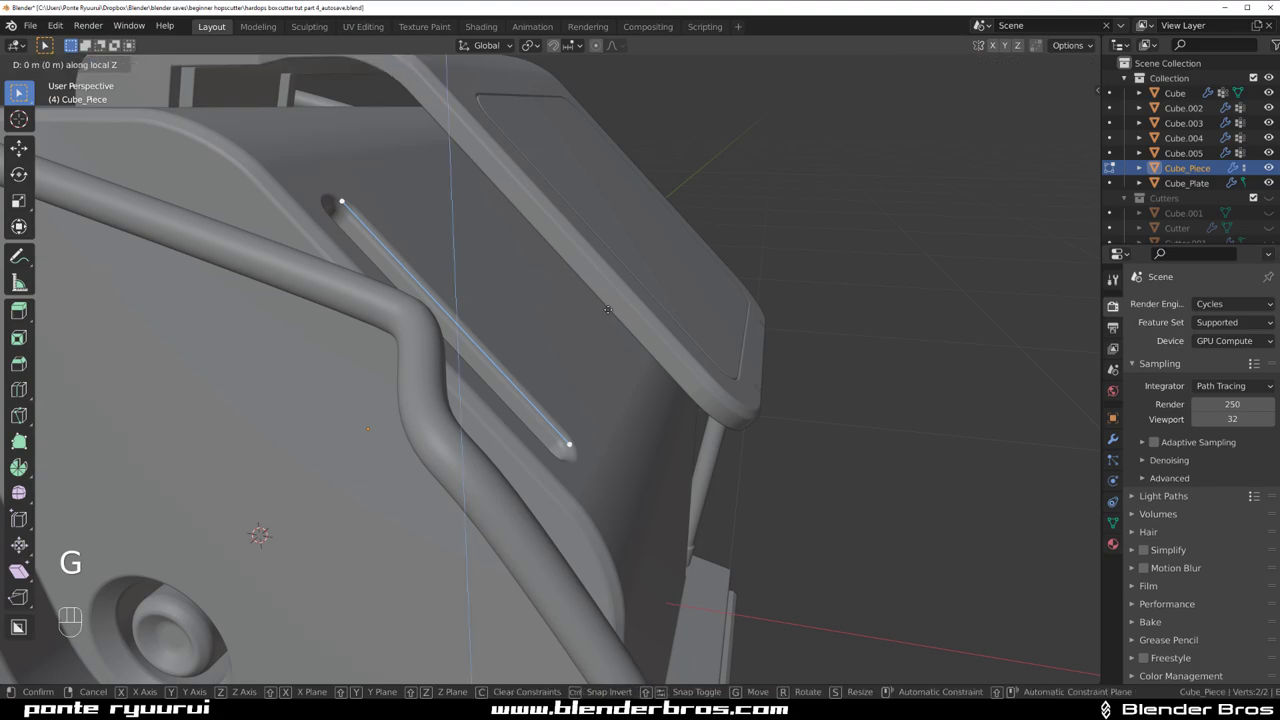
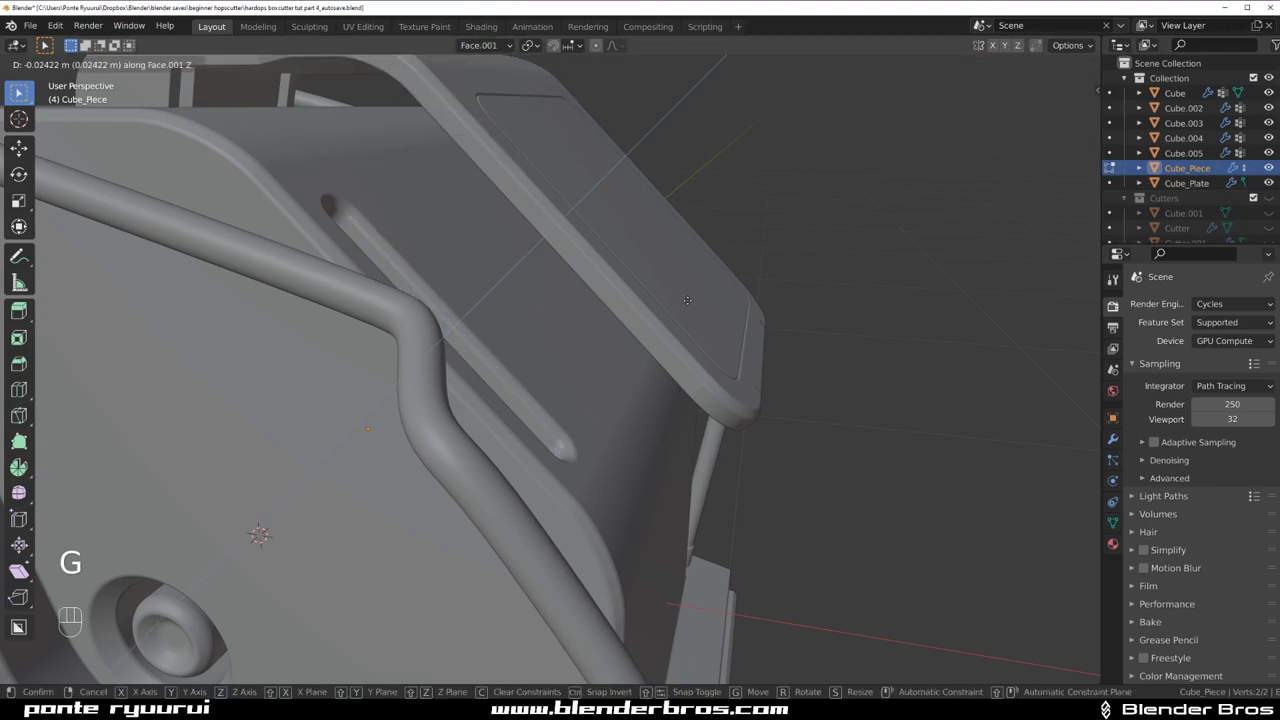
{"action": "key", "text": "e"}
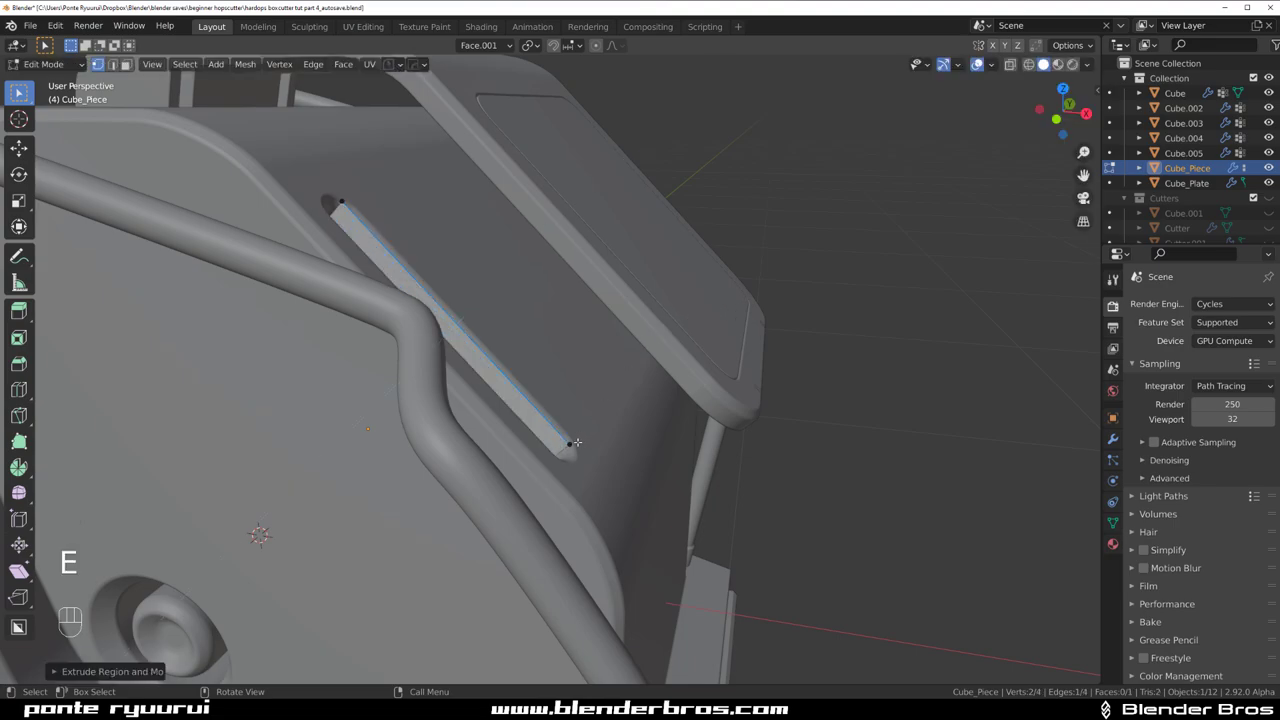
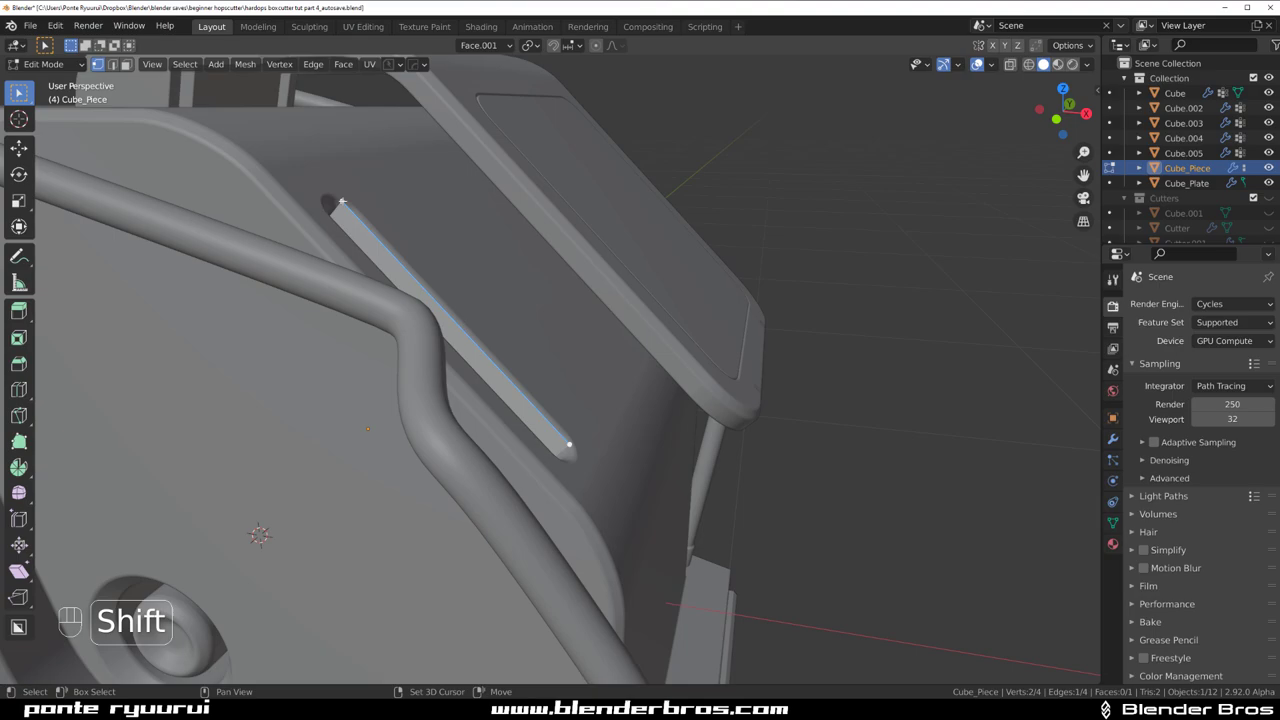
{"action": "key", "text": "g"}
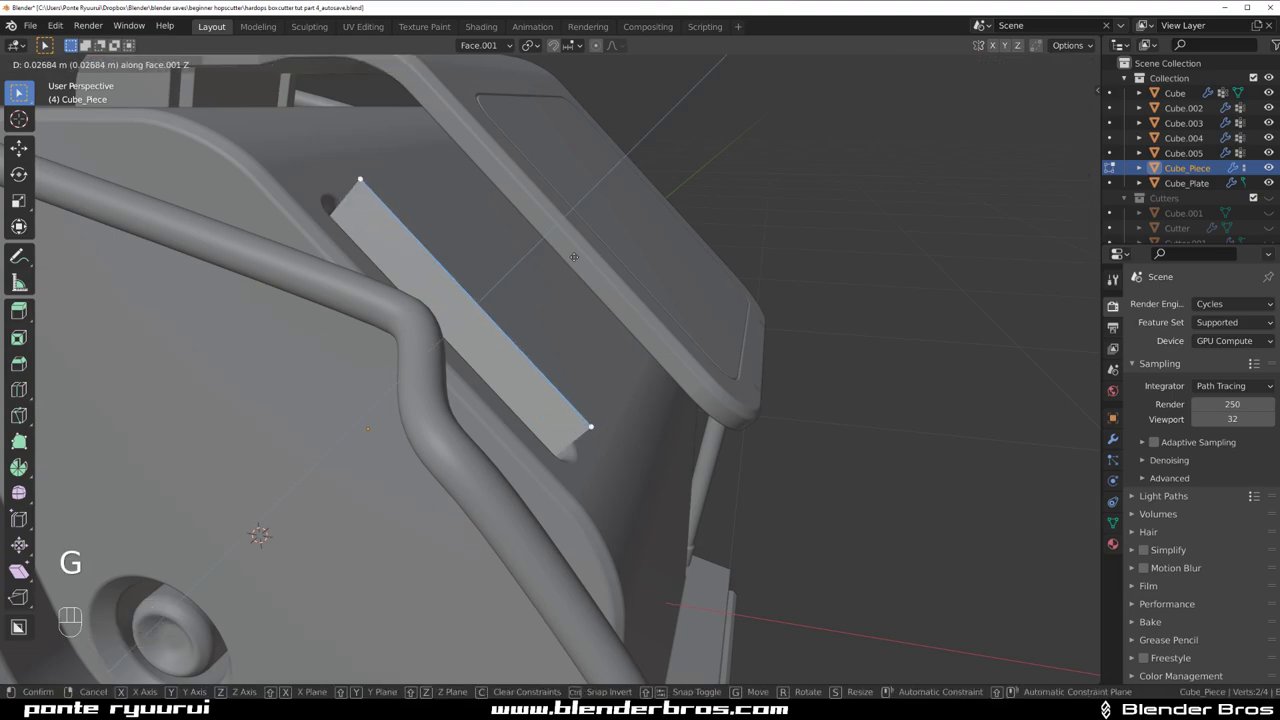
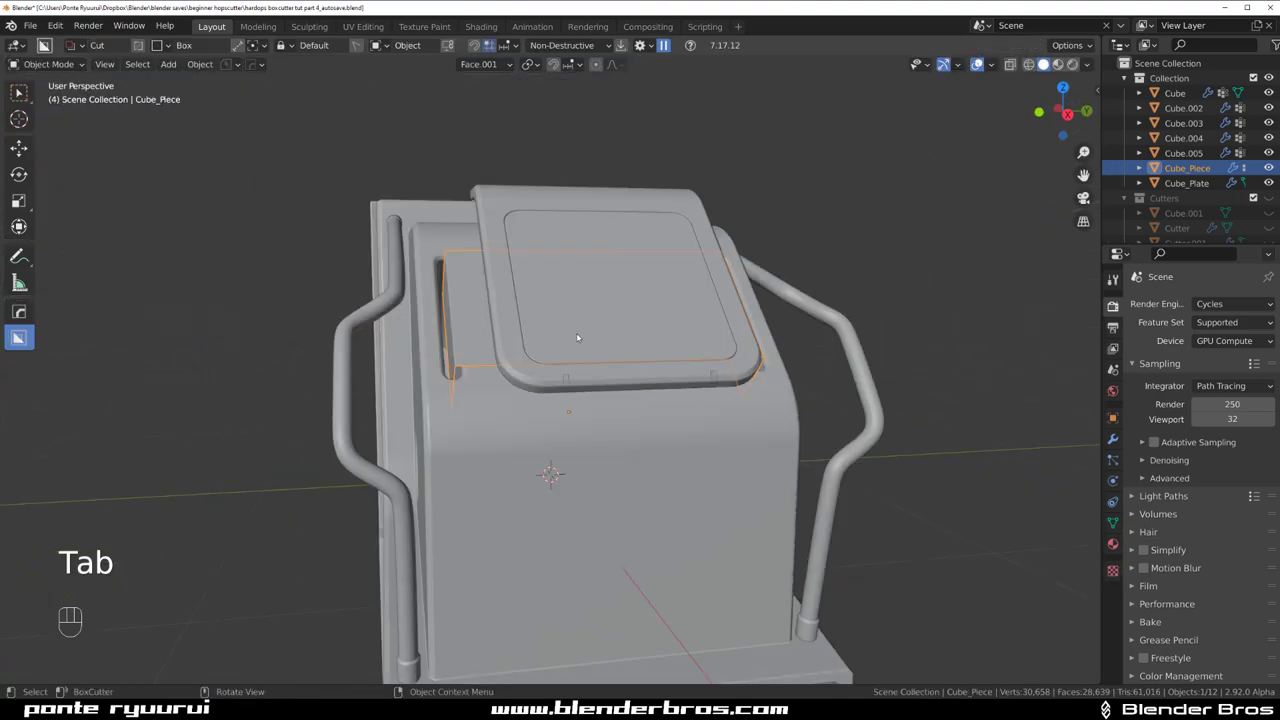
{"action": "key", "text": "alt+x"}
- Delete only the faces of Cube_Piece, leaving an edge outline over the housing top
{"action": "left_click", "coordinate": [432, 480]}
{"action": "left_click_drag", "start_coordinate": [454, 324], "coordinate": [438, 272]}
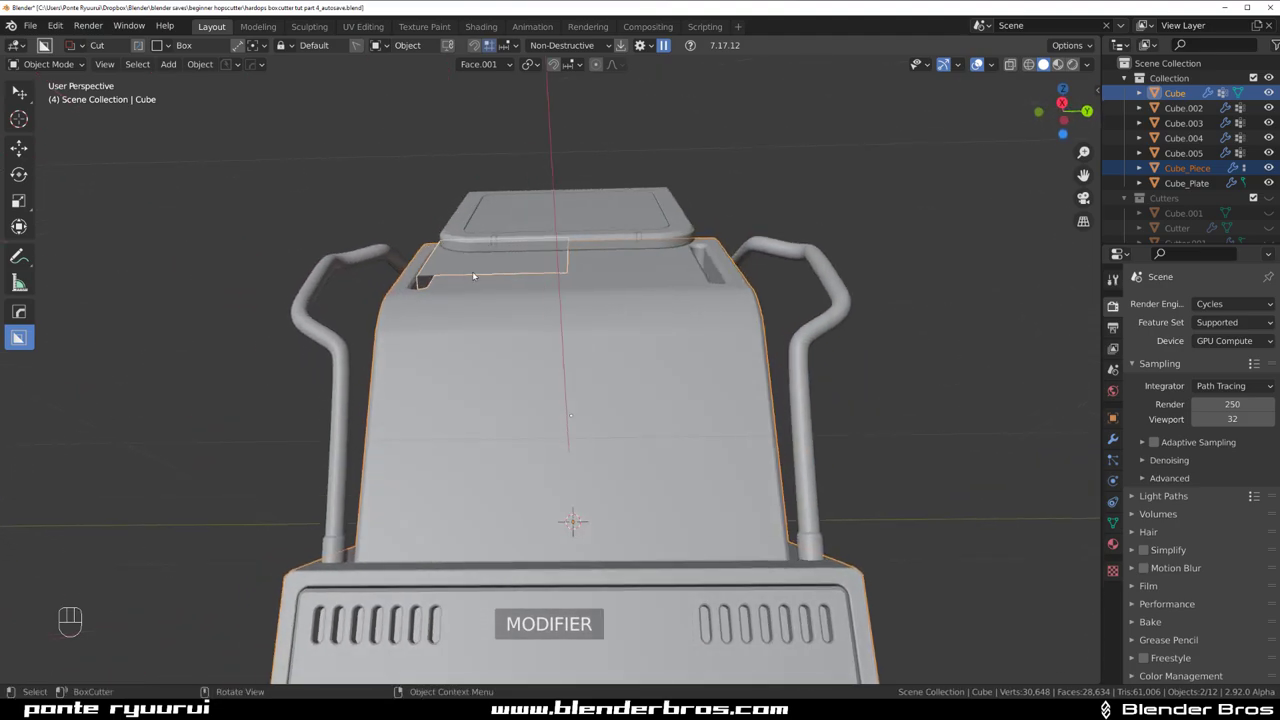
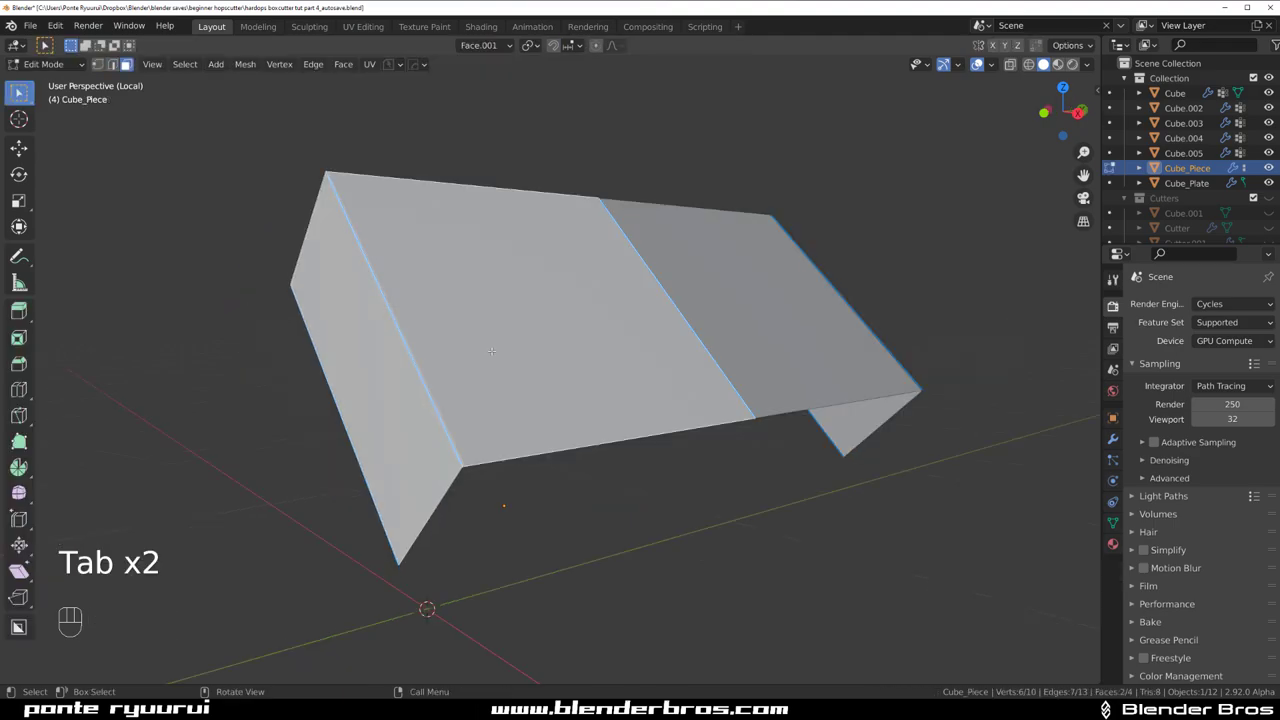
{"action": "key", "text": "x"}
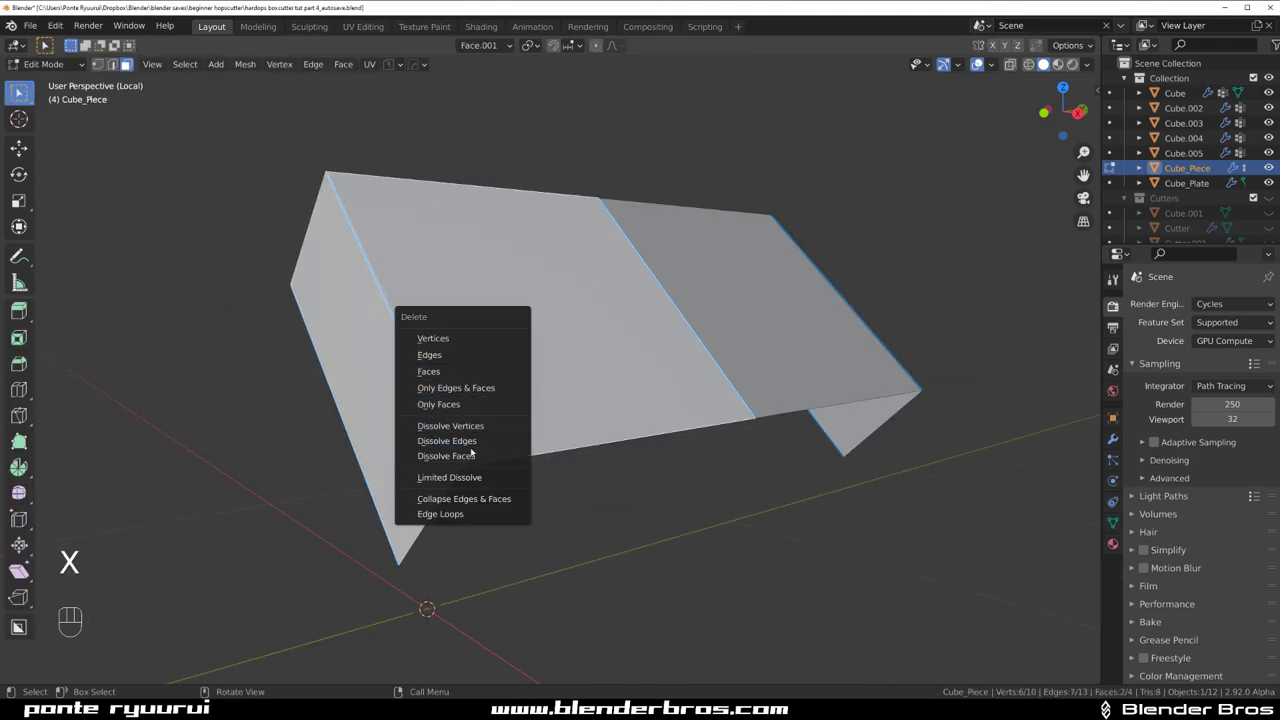
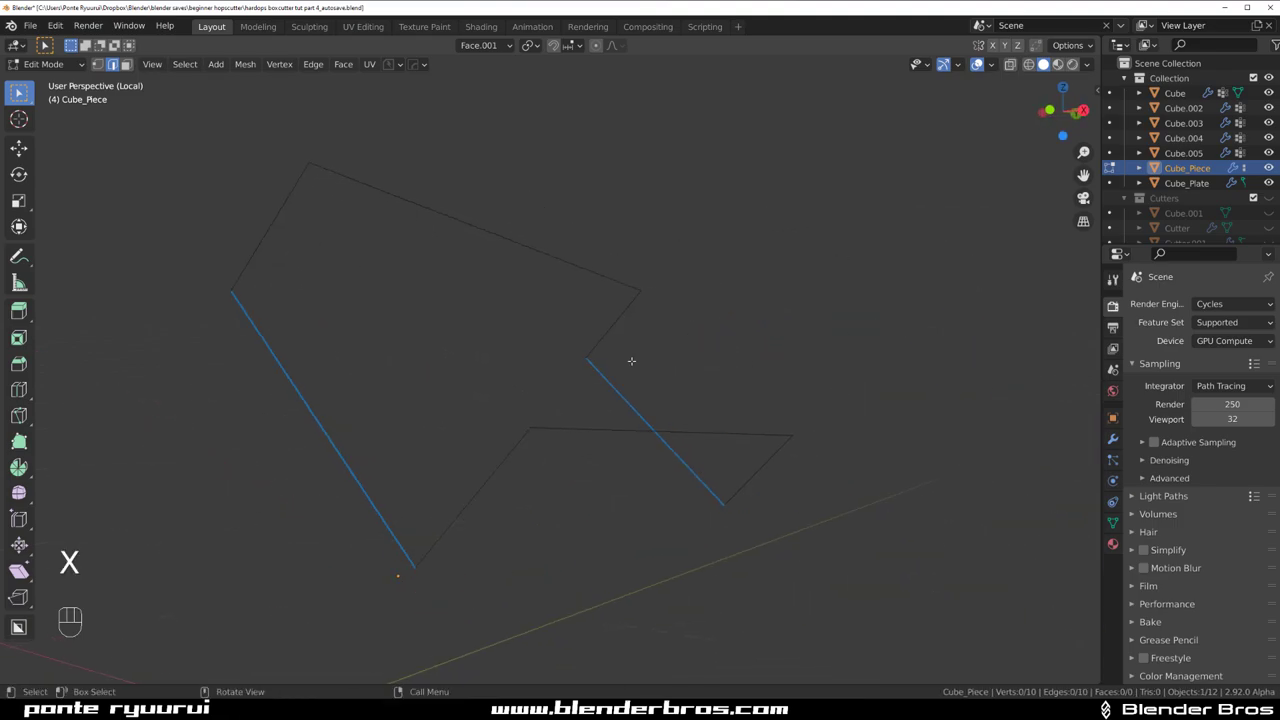
{"action": "key", "text": "a"}
{"action": "key", "text": "q"}
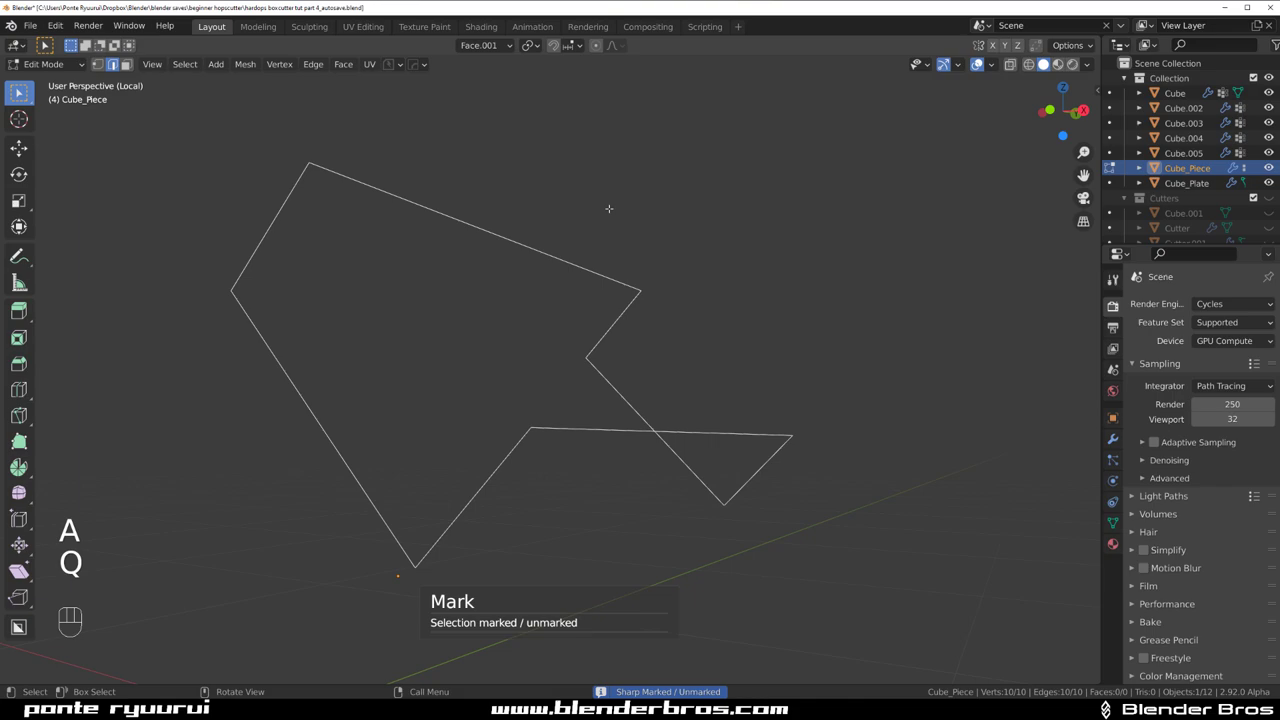
{"action": "key", "text": "Tab"}
- Apply the outline's scale and mirror it with the HardOps Mirror menu
{"action": "key", "text": "ctrl+a"}
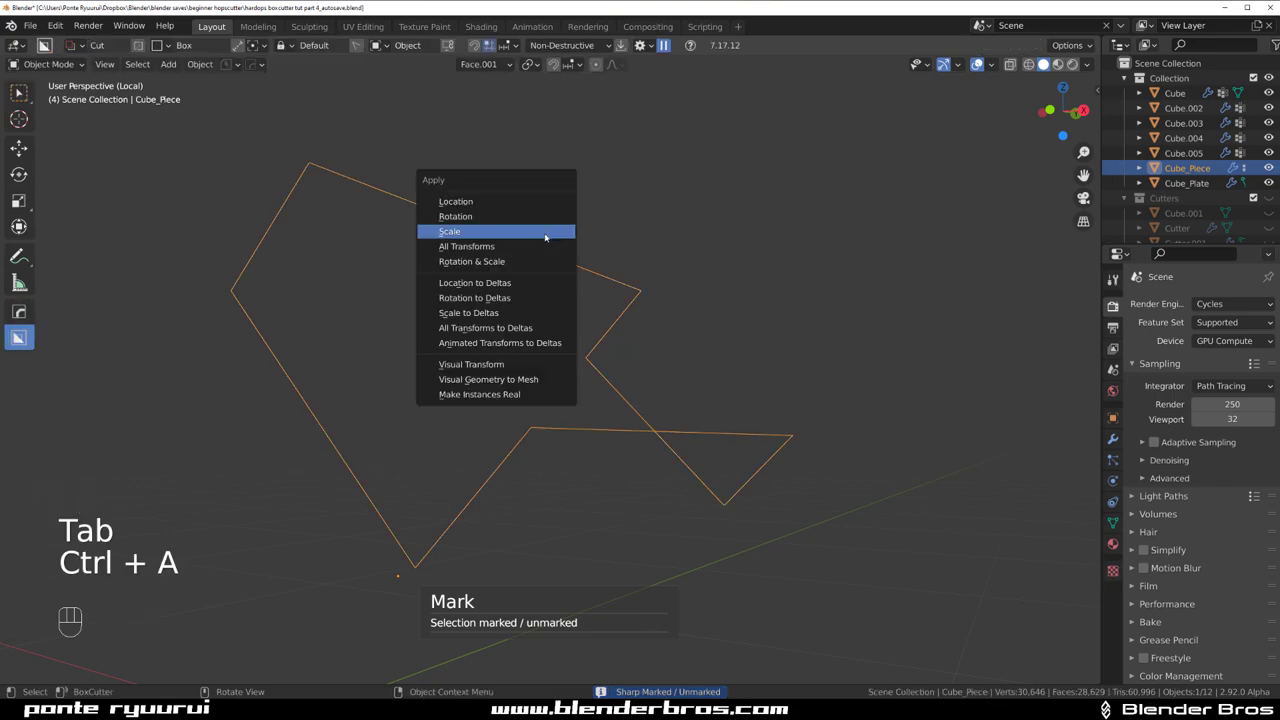
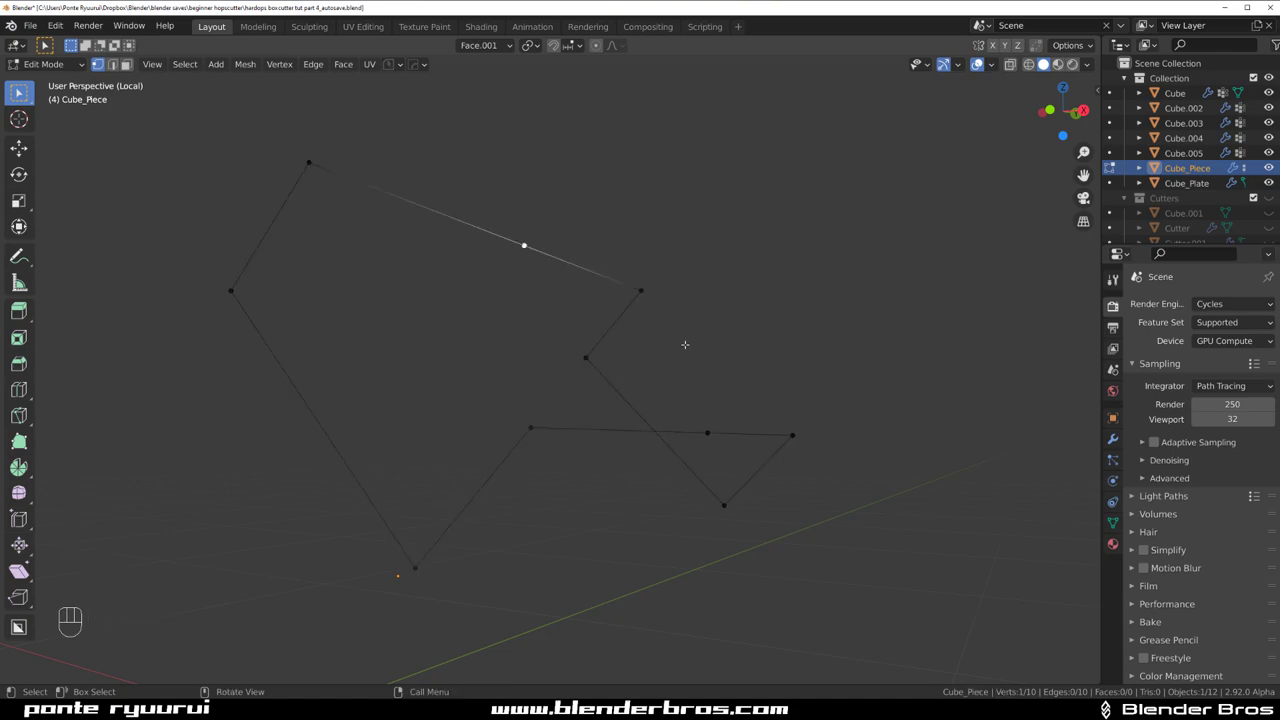
{"action": "key", "text": "3"}
{"action": "key", "text": "ctrl+z"}
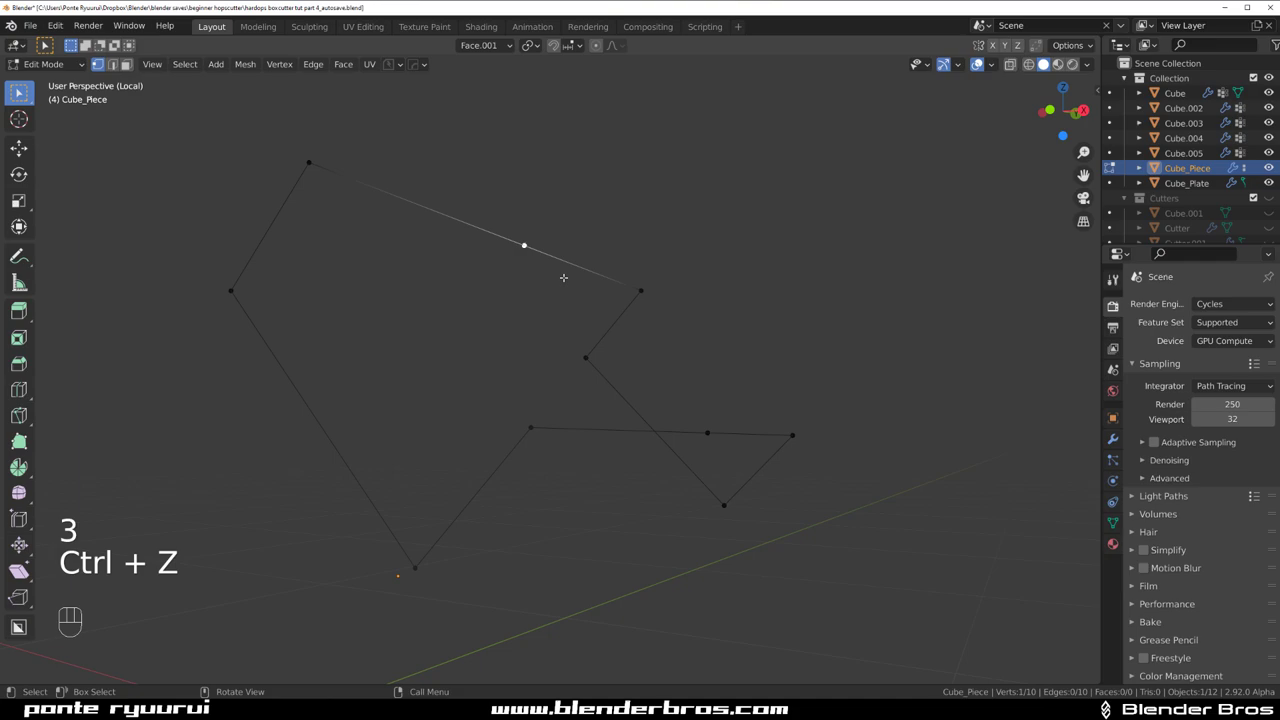
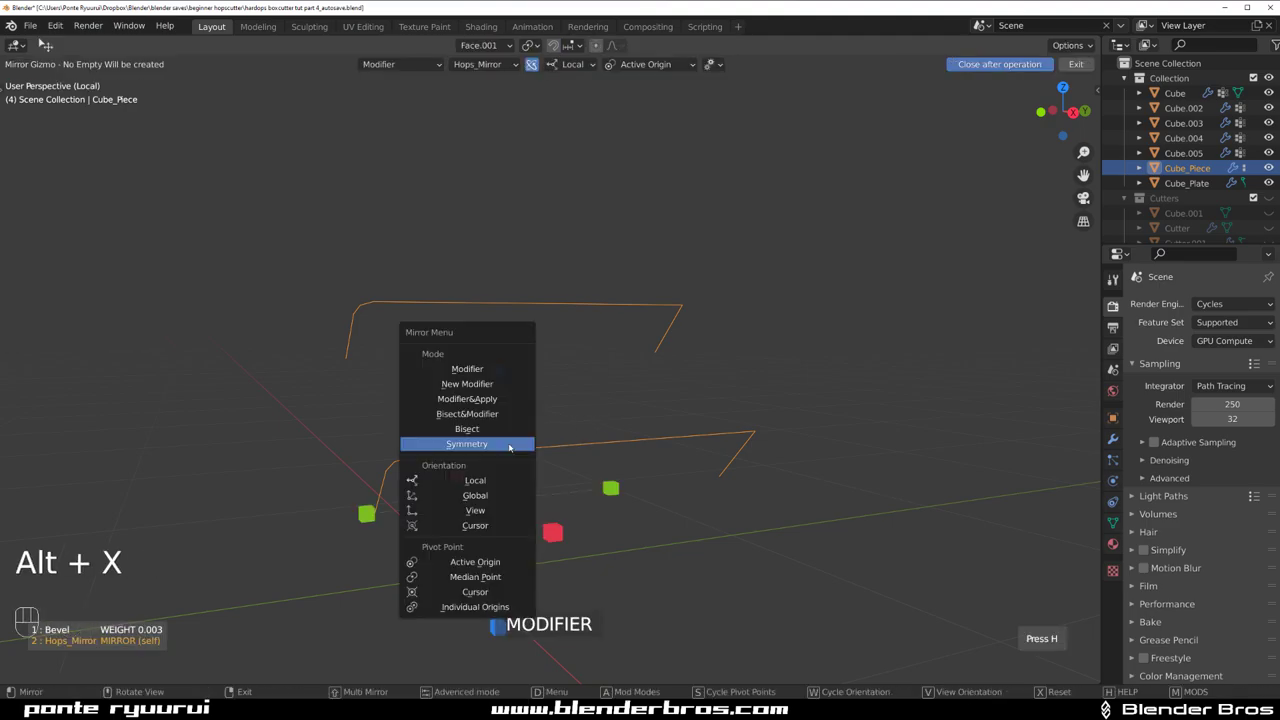
{"action": "left_click", "coordinate": [374, 517]}
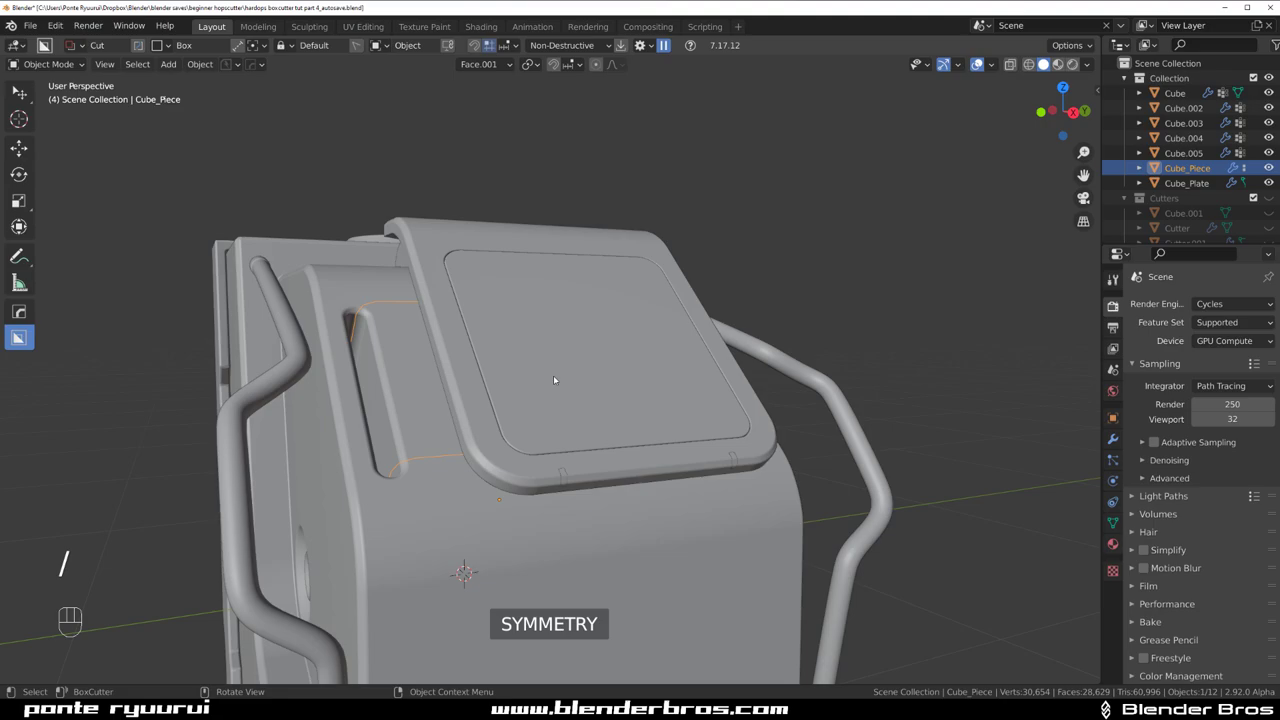
- Convert the outline into Cube_Piece_Curve, a rounded tube rail over the housing
{"action": "left_click_drag", "start_coordinate": [718, 316], "coordinate": [700, 297]}
{"action": "key", "text": "q"}
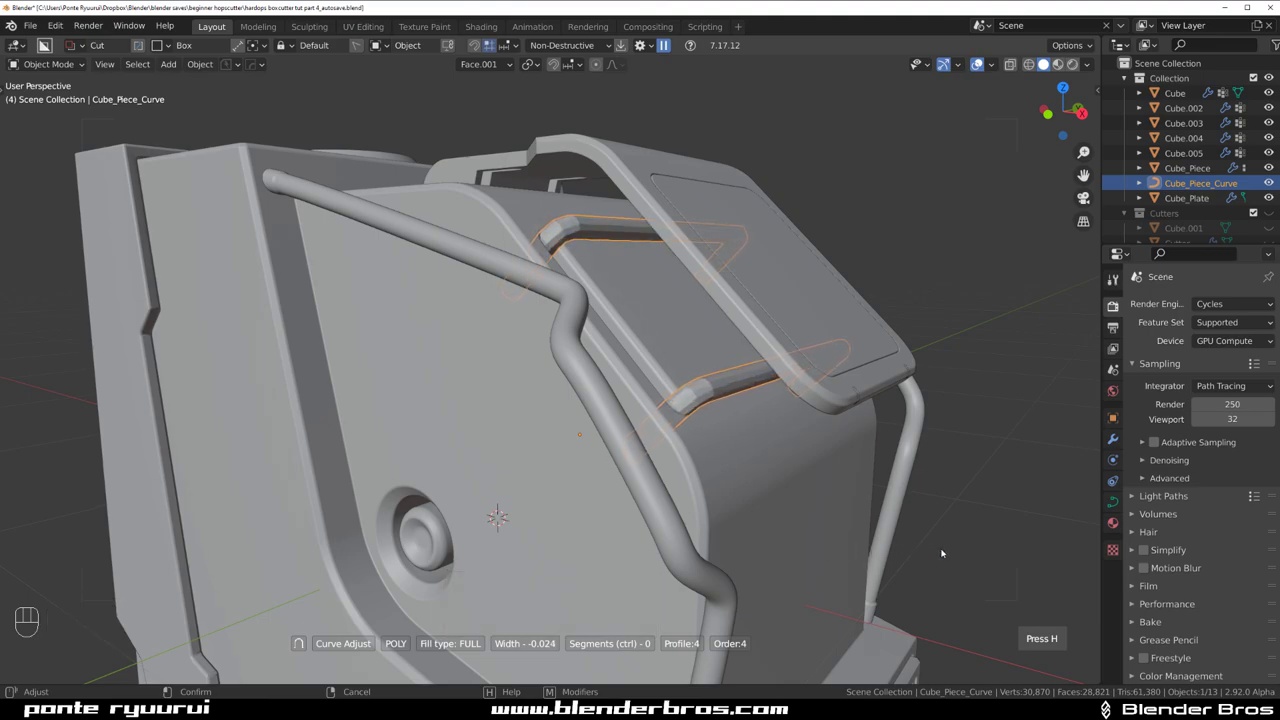
{"action": "left_click_drag", "start_coordinate": [800, 455], "coordinate": [812, 484]}
{"action": "left_click_drag", "start_coordinate": [798, 442], "coordinate": [837, 428]}
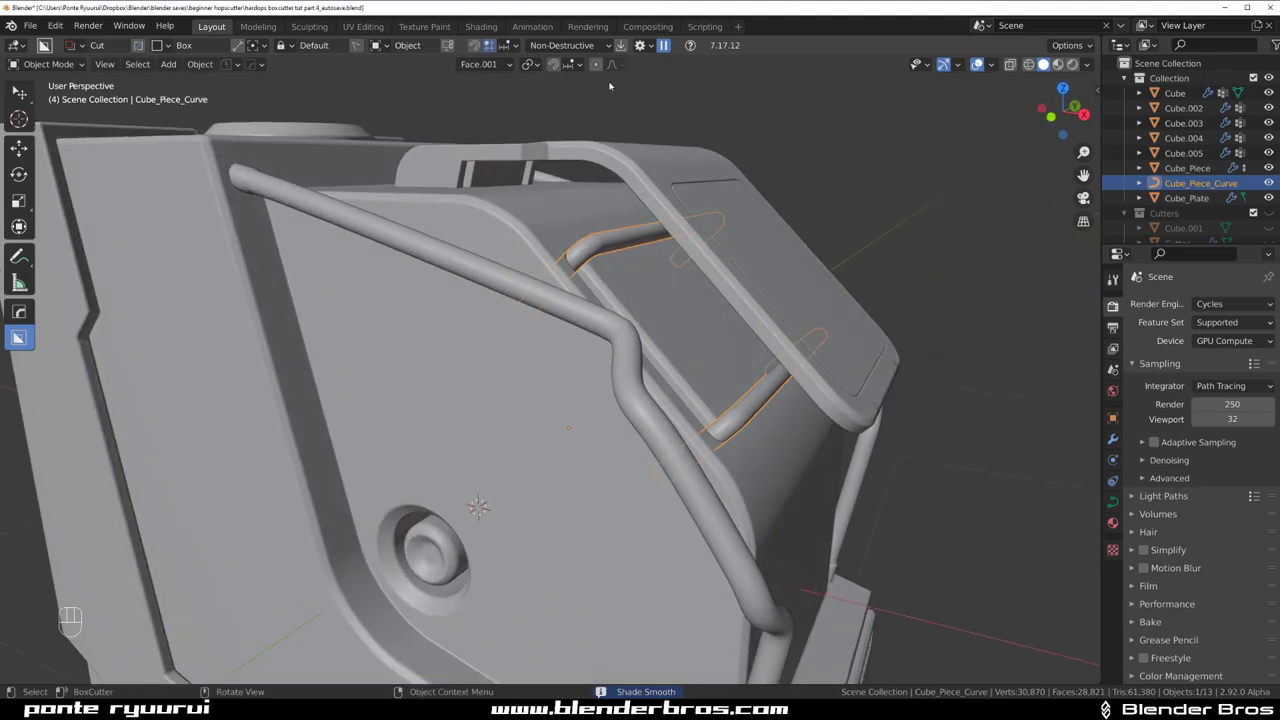
{"action": "left_click_drag", "start_coordinate": [635, 292], "coordinate": [635, 286]}
{"action": "left_click_drag", "start_coordinate": [756, 264], "coordinate": [762, 252]}
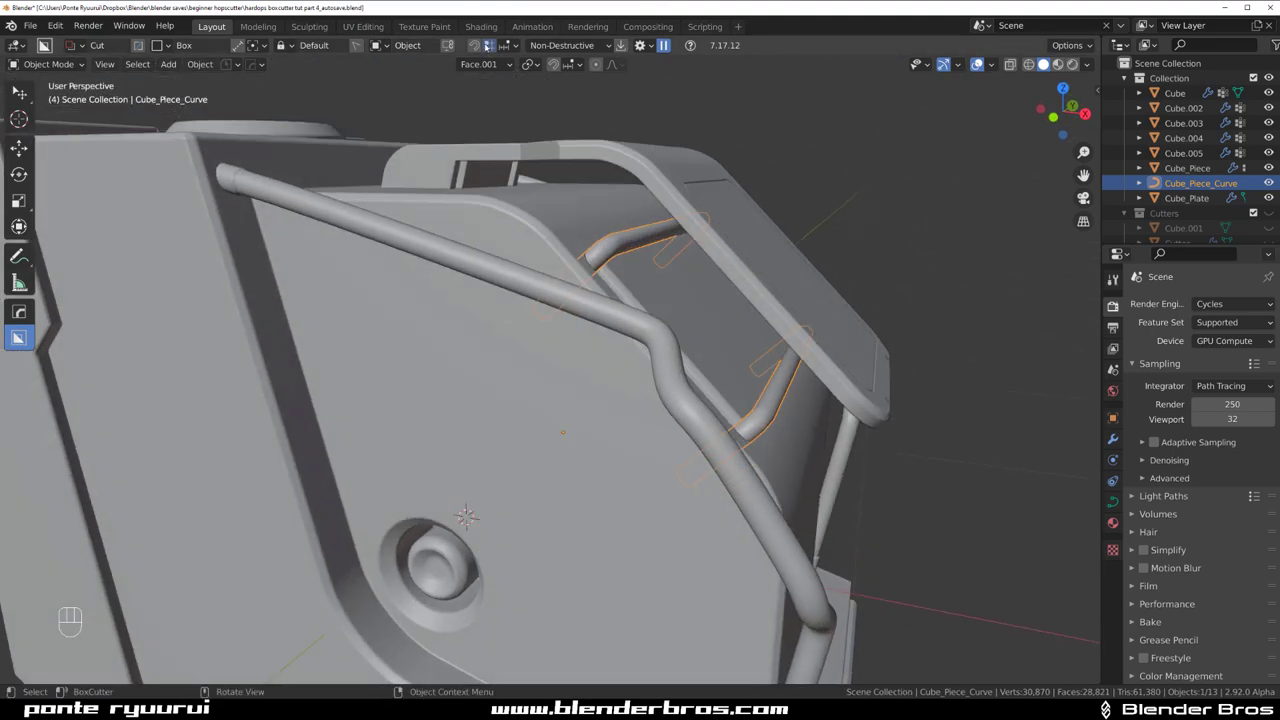
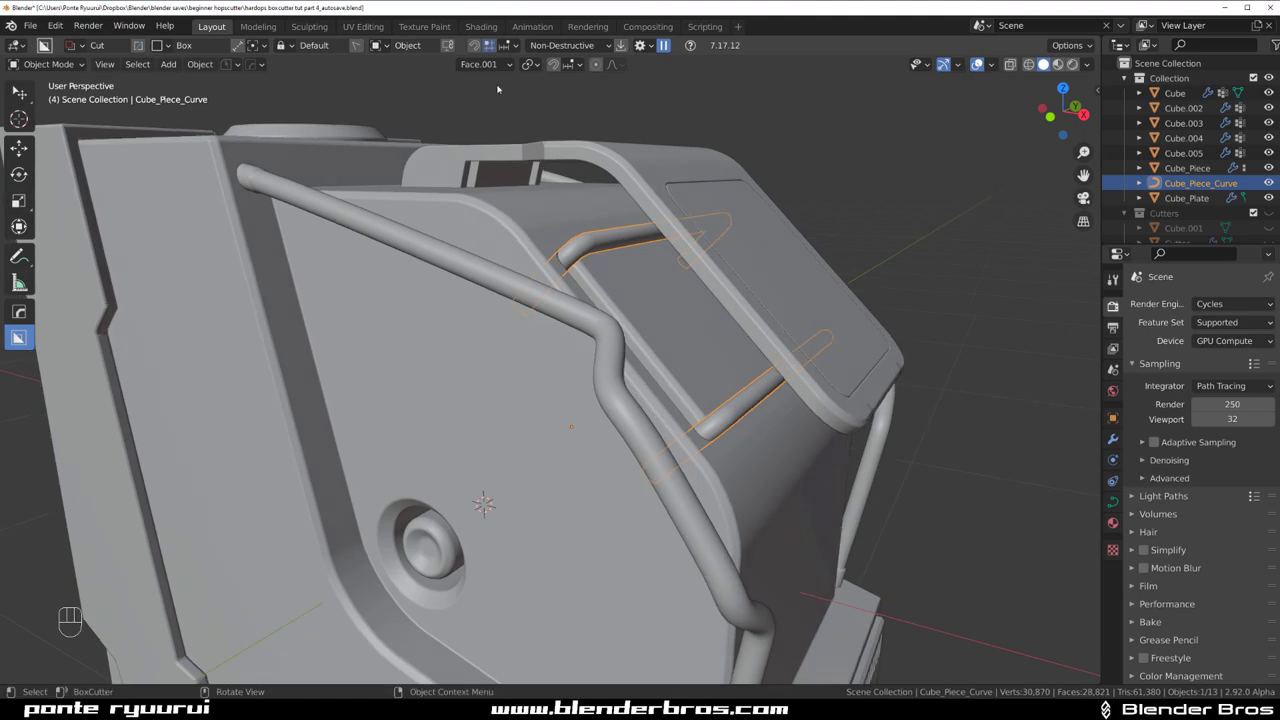
- Duplicate the bent cable section in place as Cube_Piece_Curve.001 and snap the 3D cursor to it
{"action": "key", "text": "Tab"}
{"action": "key", "text": "ctrl+l"}
{"action": "key", "text": "p"}
{"action": "key", "text": "Tab"}
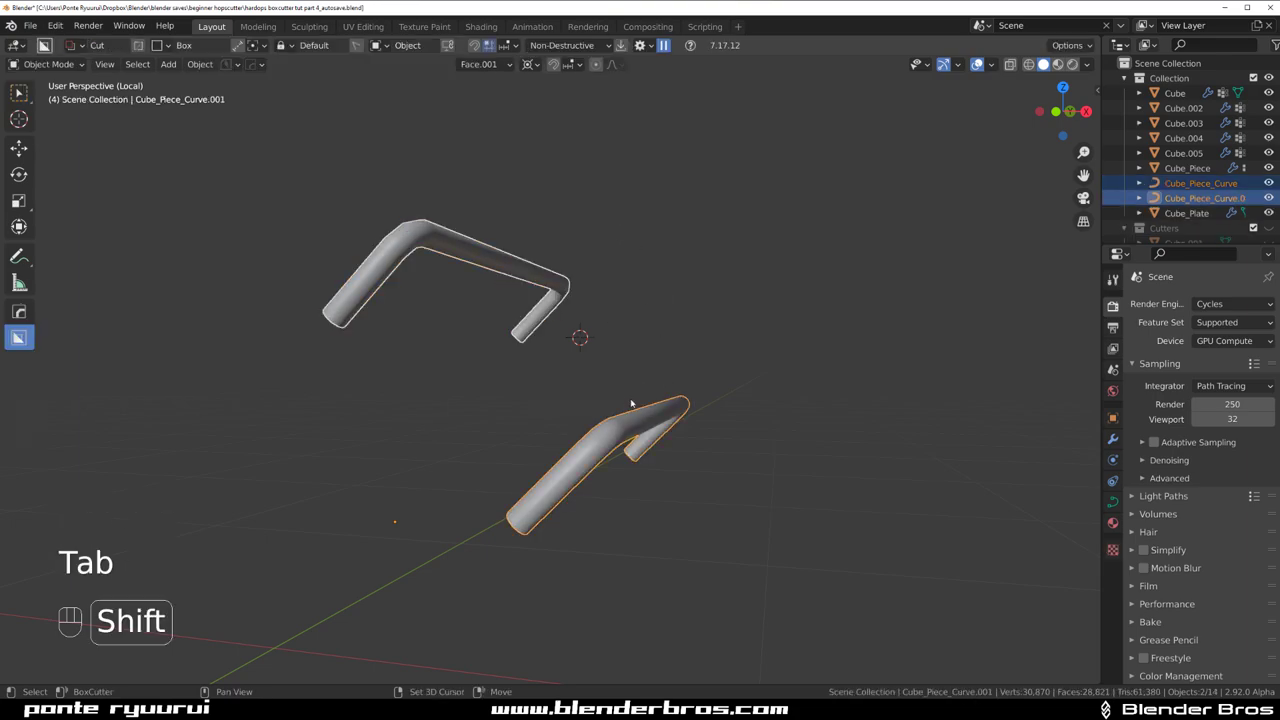
{"action": "key", "text": "shift+s"}
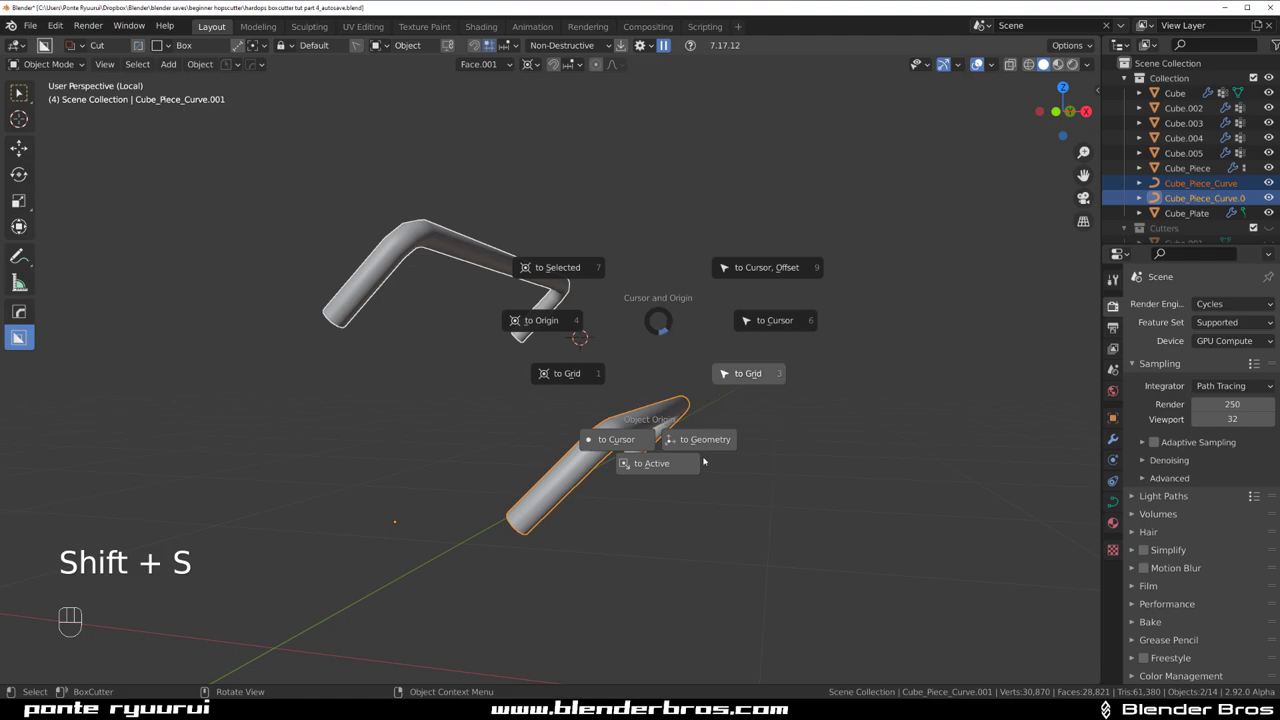
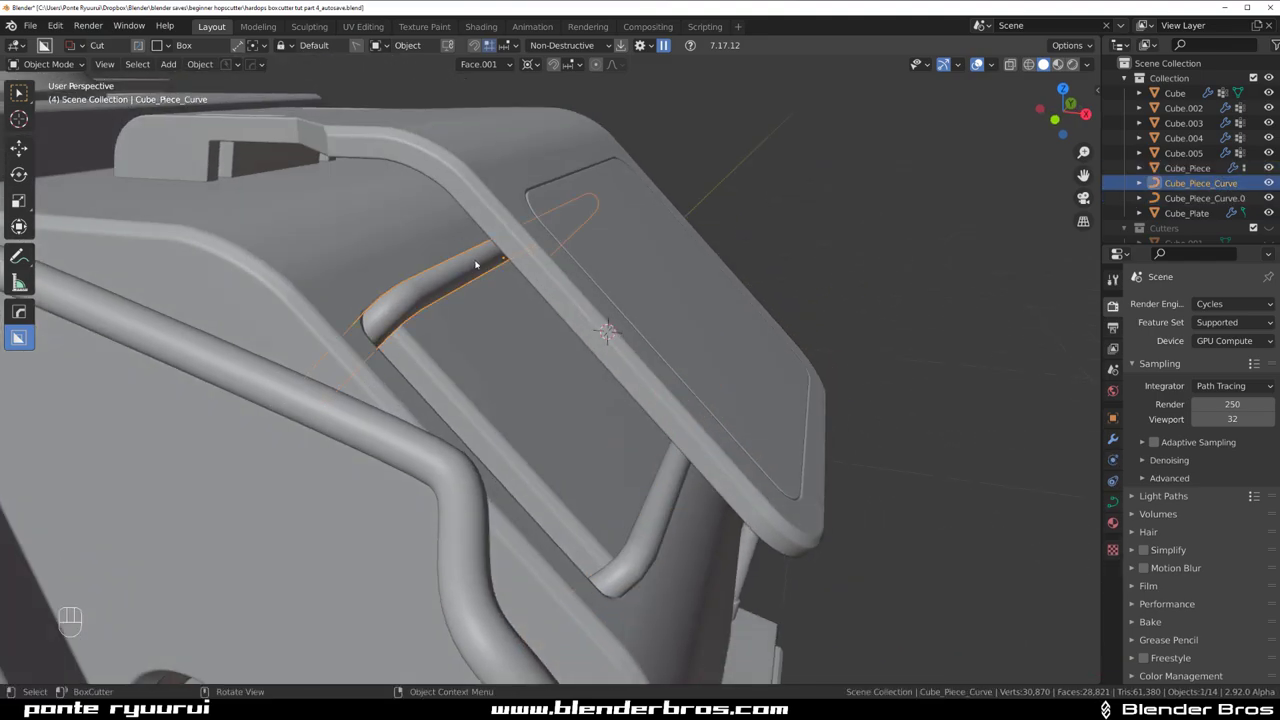
- Move the cable piece, then slide both cable curves together into position on the device
{"action": "key", "text": "g"}
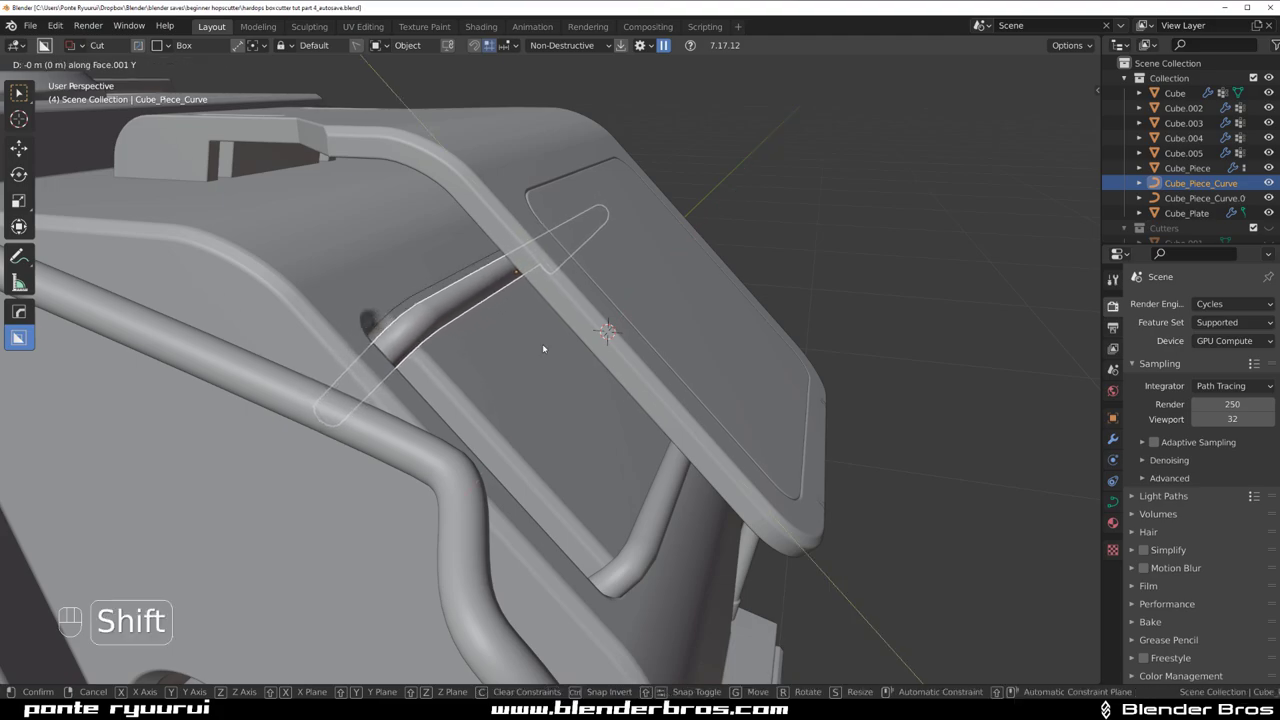
{"action": "key", "text": "x"}
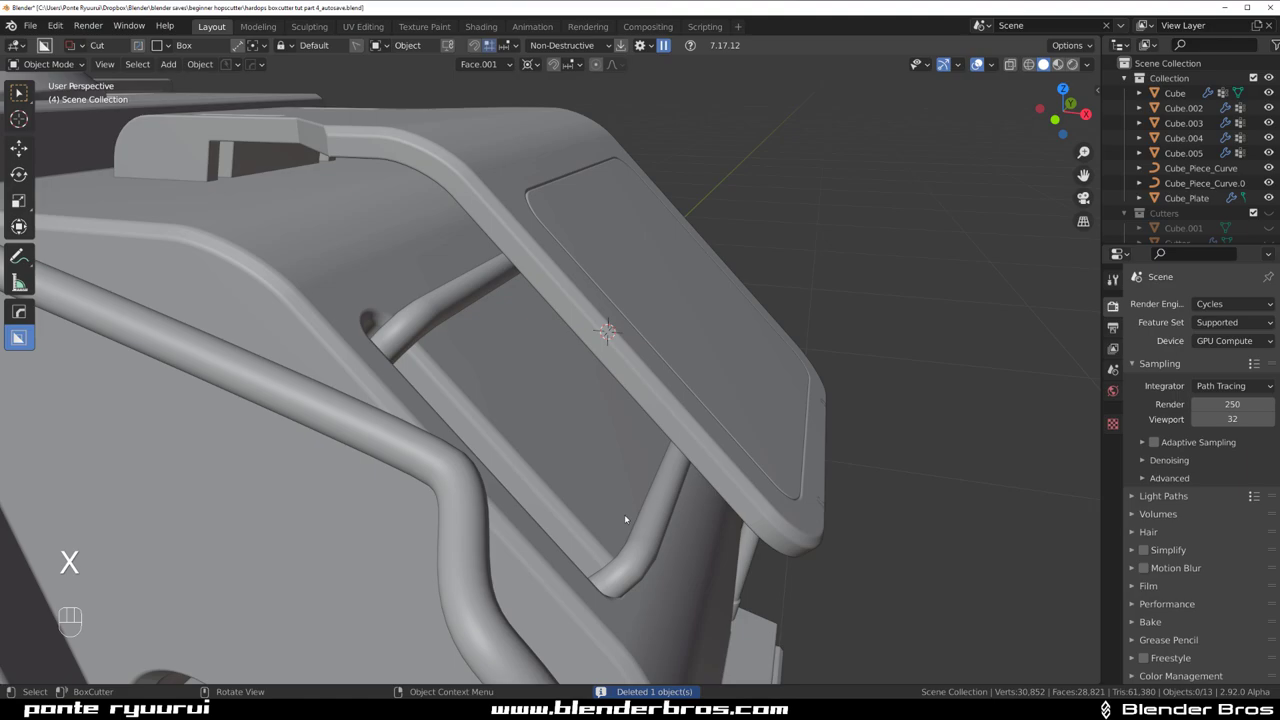
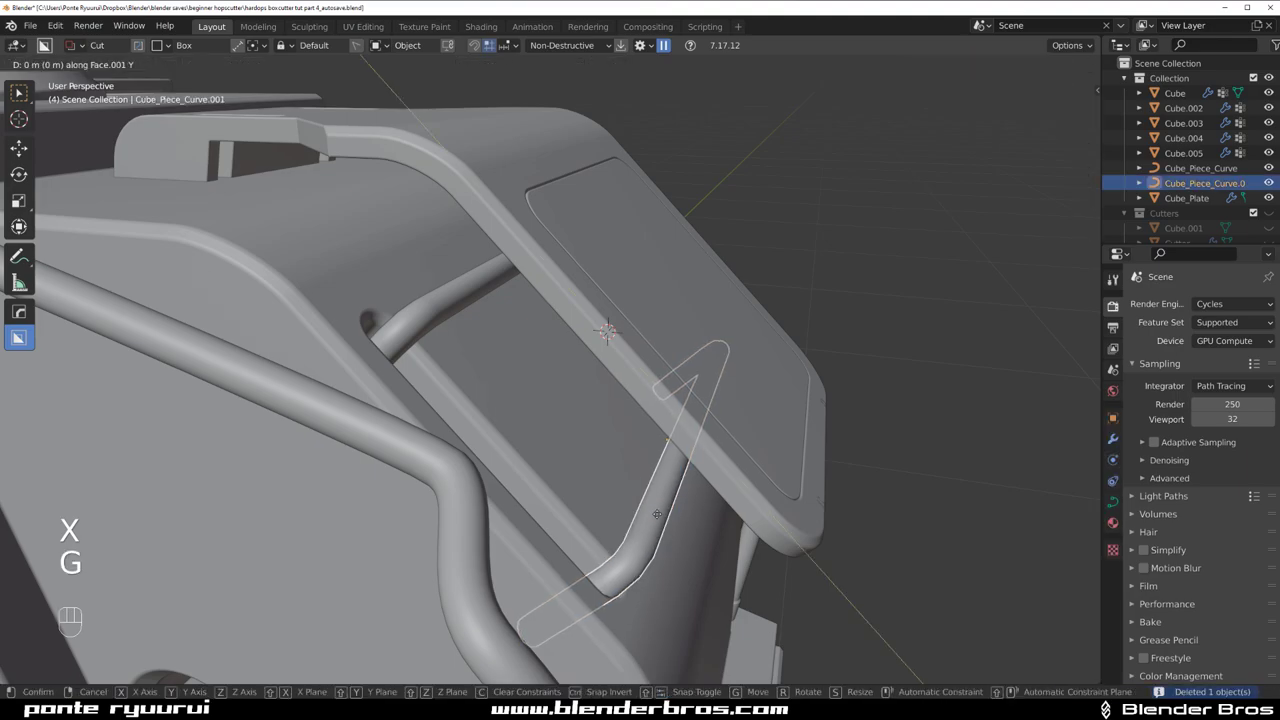
{"action": "left_click_drag", "start_coordinate": [626, 499], "coordinate": [607, 470]}
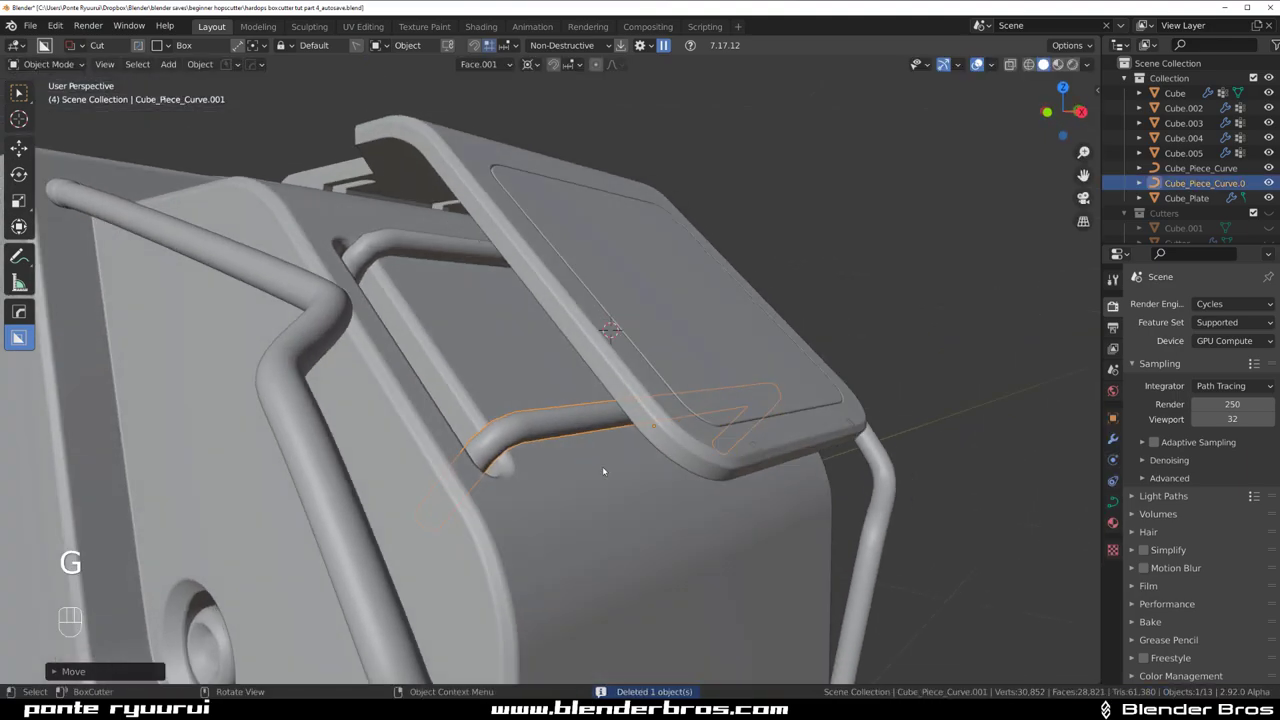
{"action": "left_click", "coordinate": [442, 273]}
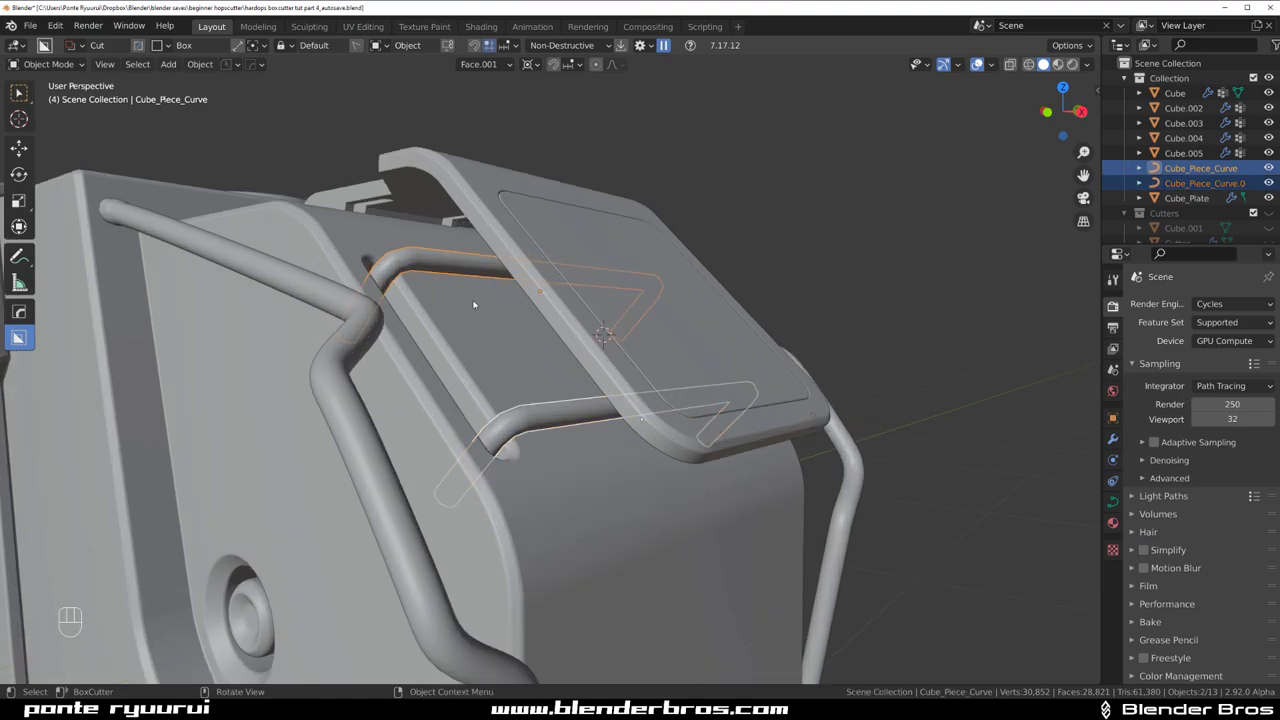
{"action": "key", "text": "ctrl+2"}
{"action": "left_click_drag", "start_coordinate": [598, 324], "coordinate": [585, 334]}
{"action": "left_click_drag", "start_coordinate": [519, 329], "coordinate": [589, 325]}
- In front view, nudge the short cable stub along Z so it crosses the main rail
{"action": "key", "text": "g"}
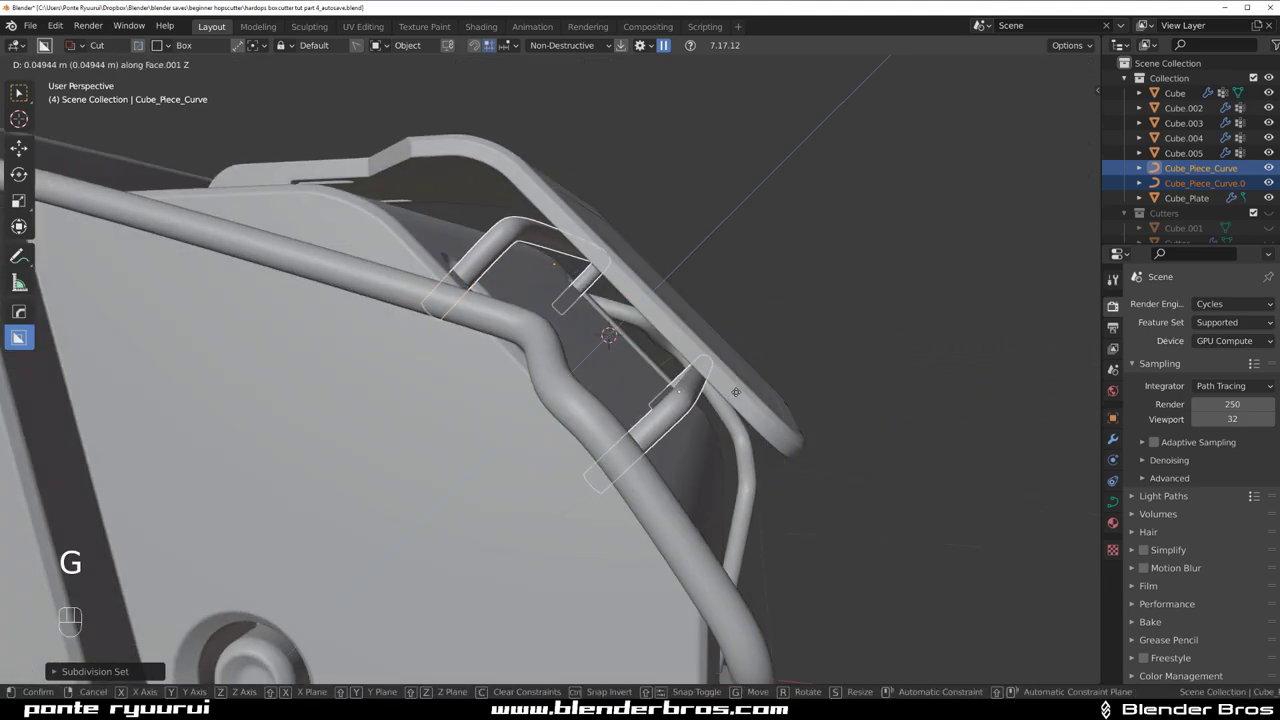
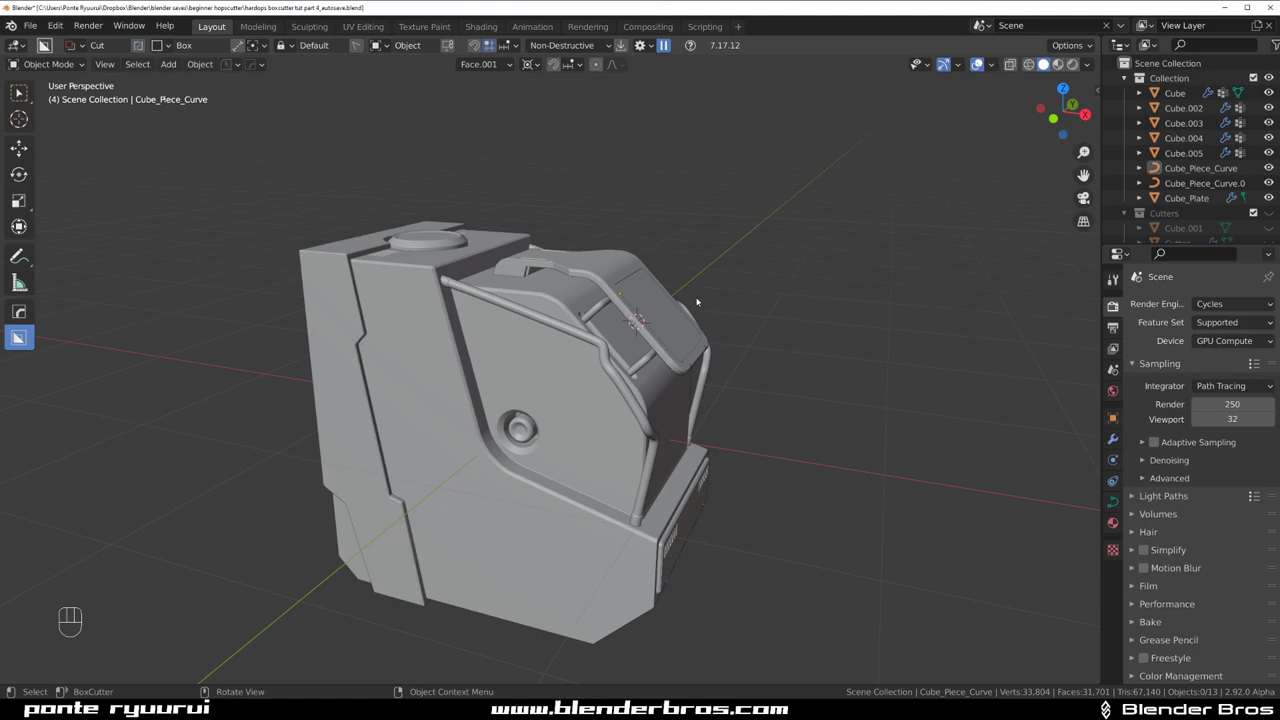
{"action": "left_click_drag", "start_coordinate": [762, 312], "coordinate": [811, 293]}
{"action": "key", "text": "`"}
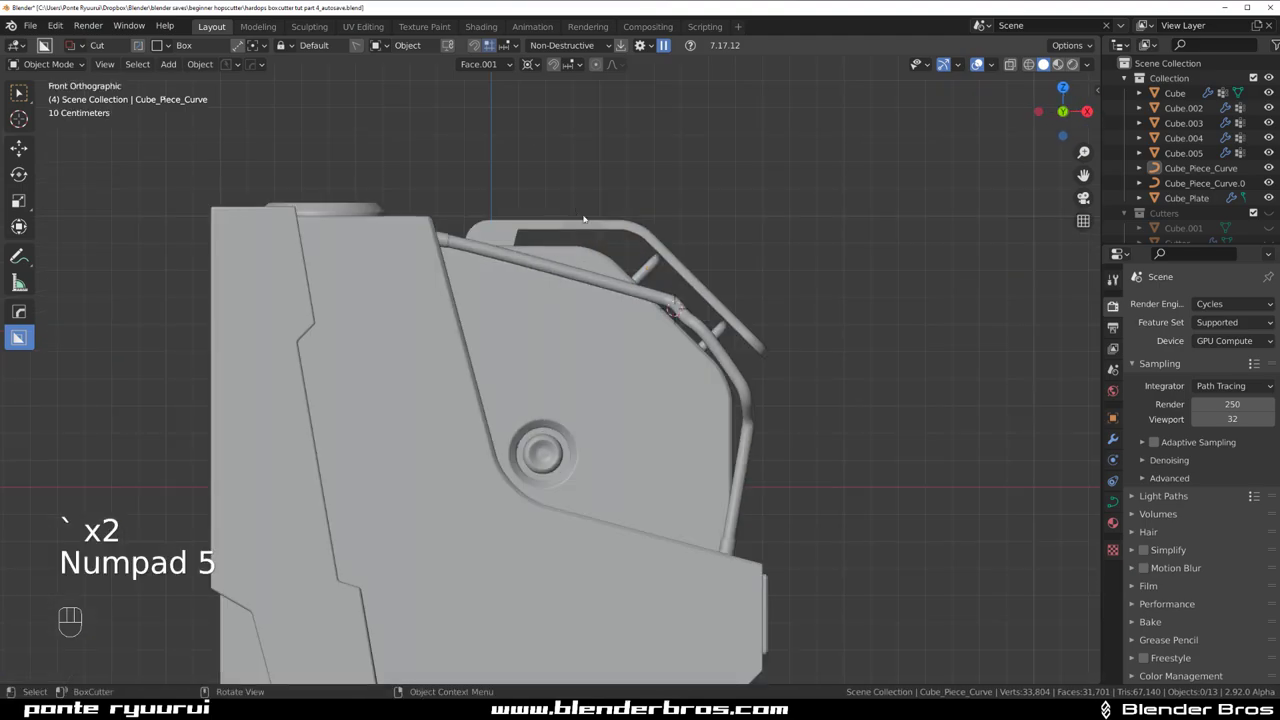
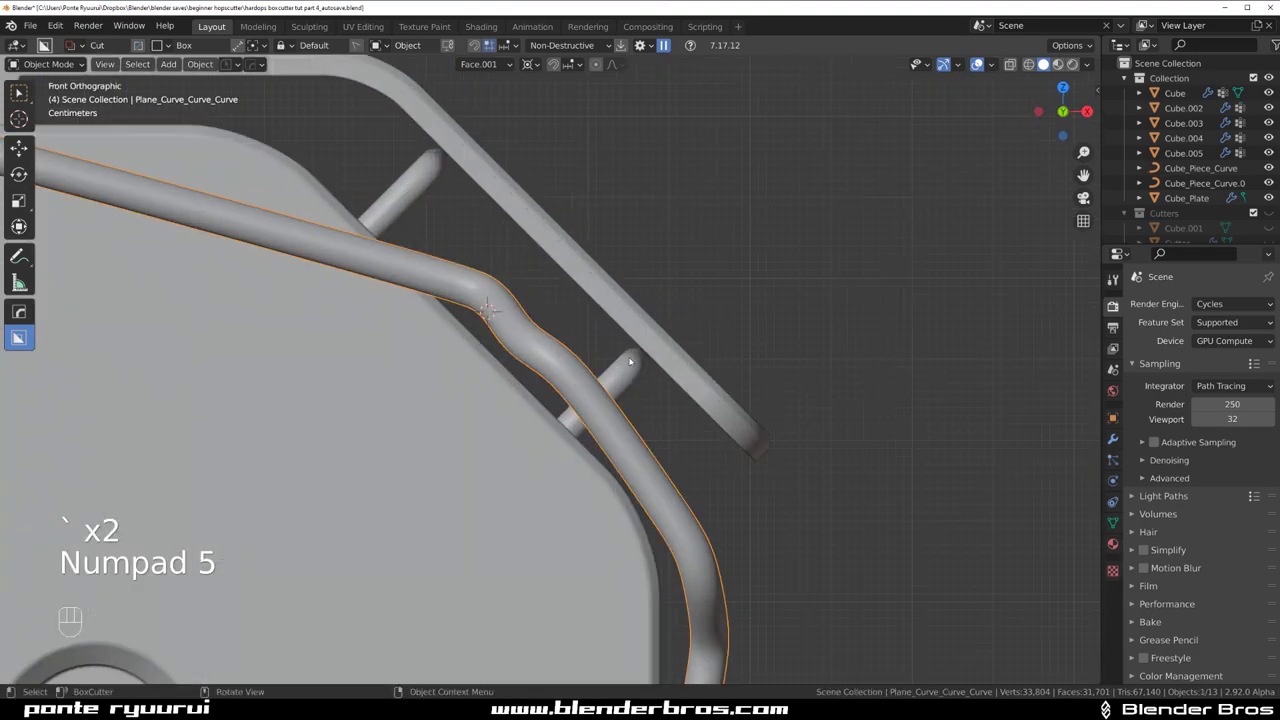
{"action": "key", "text": "g"}
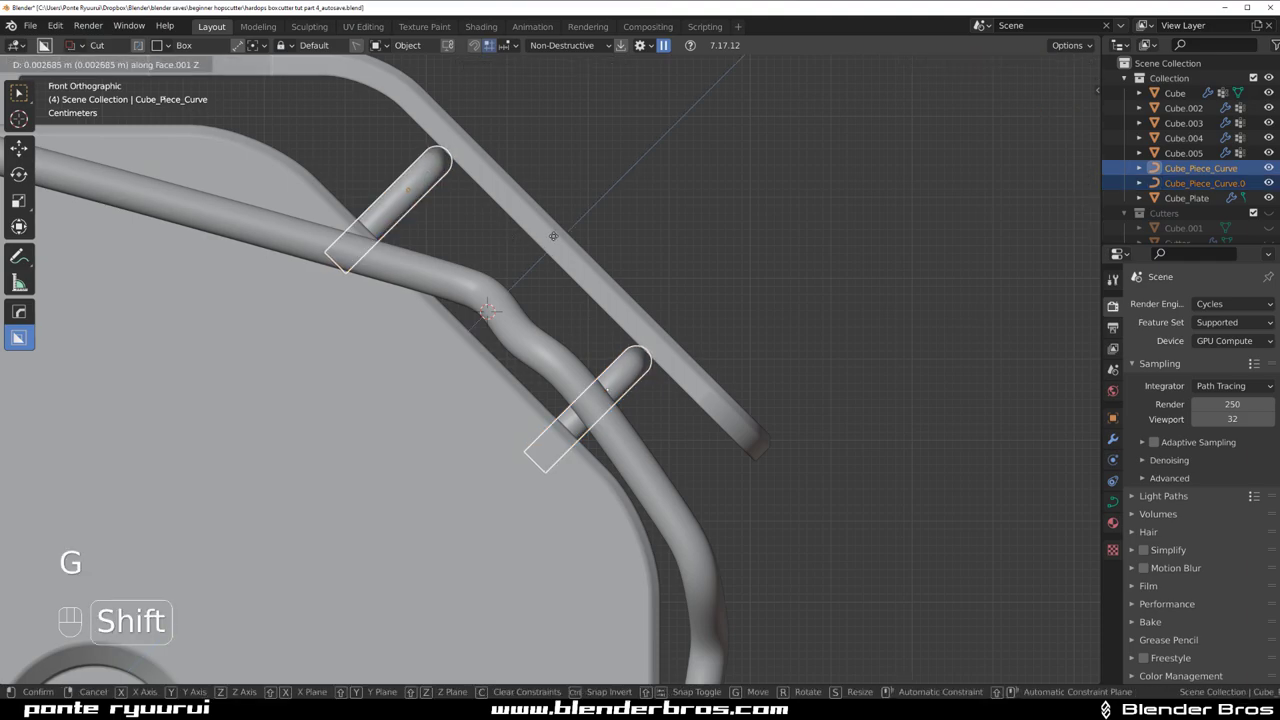
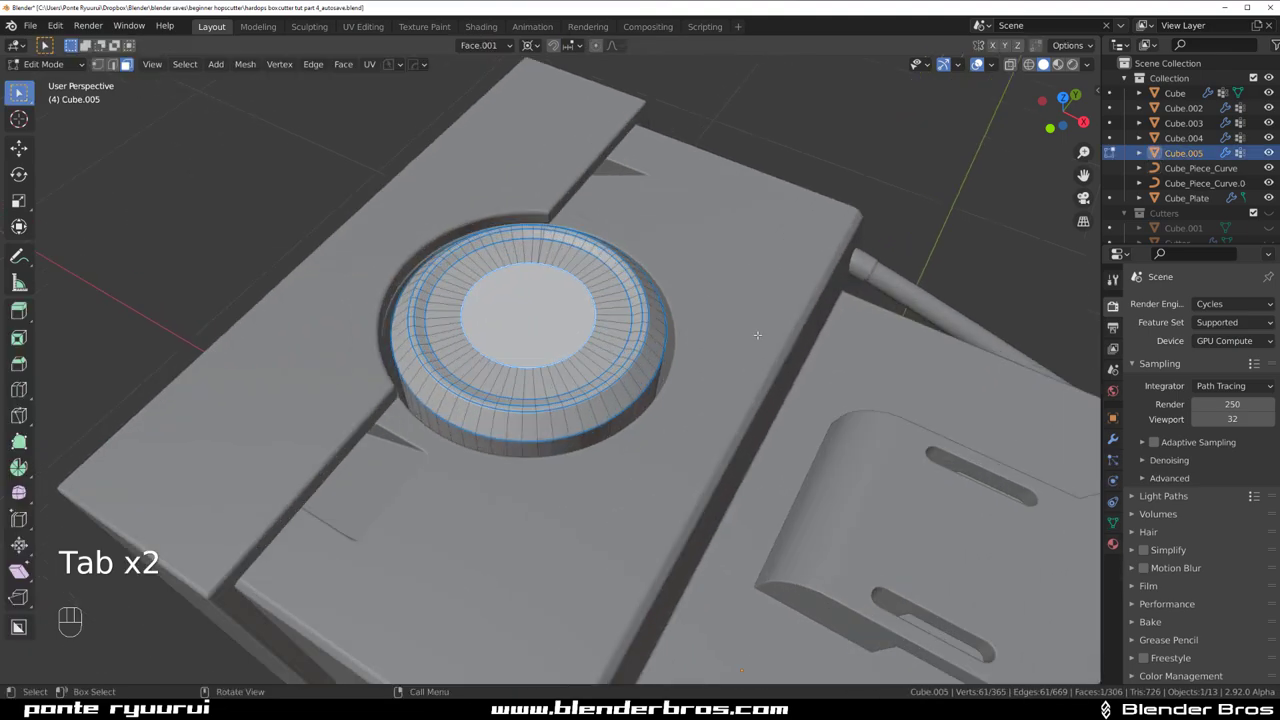
- Extrude the recess faces deeper into Cube.005 and bevel the ring's edge loops
{"action": "key", "text": "e"}
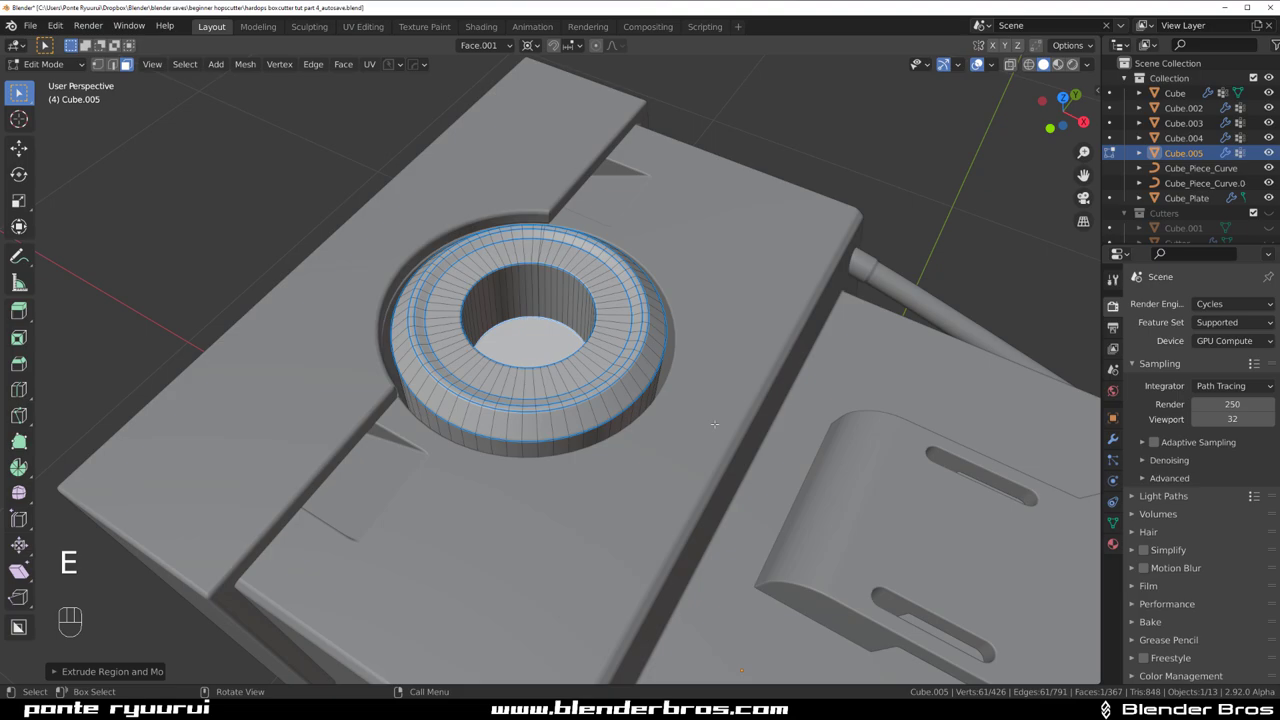
{"action": "key", "text": "Tab"}
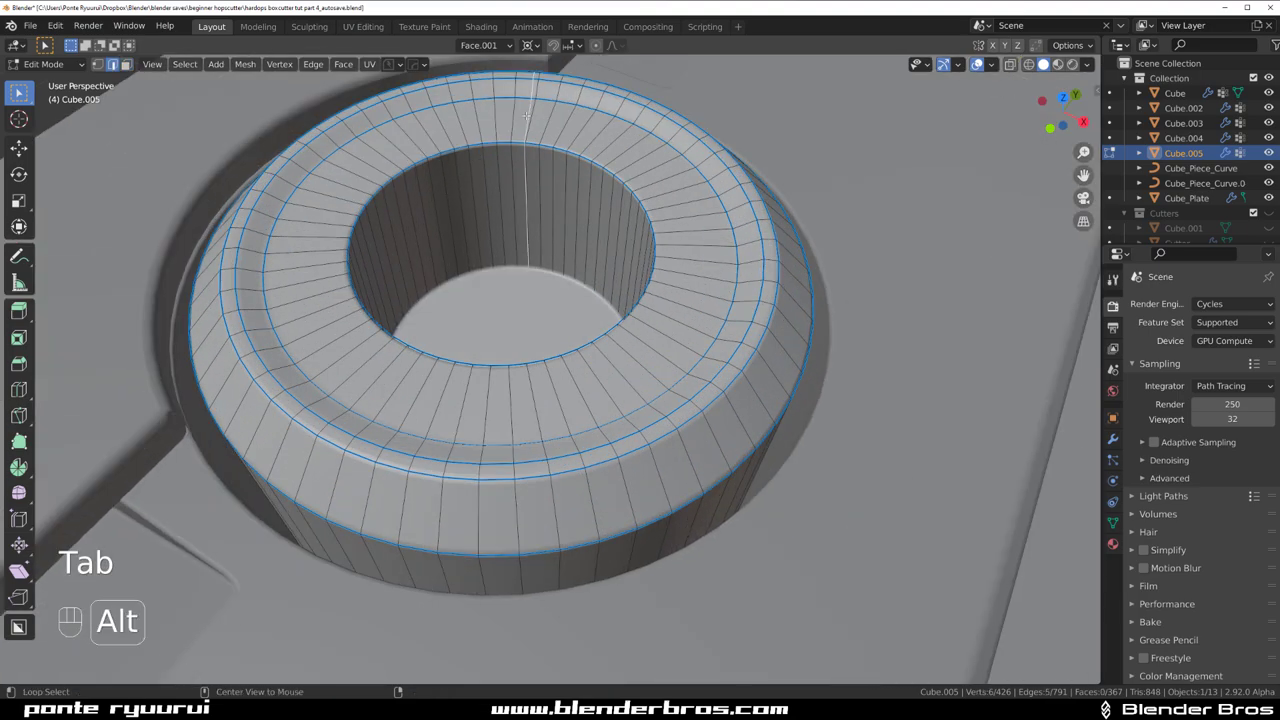
{"action": "key", "text": "x"}
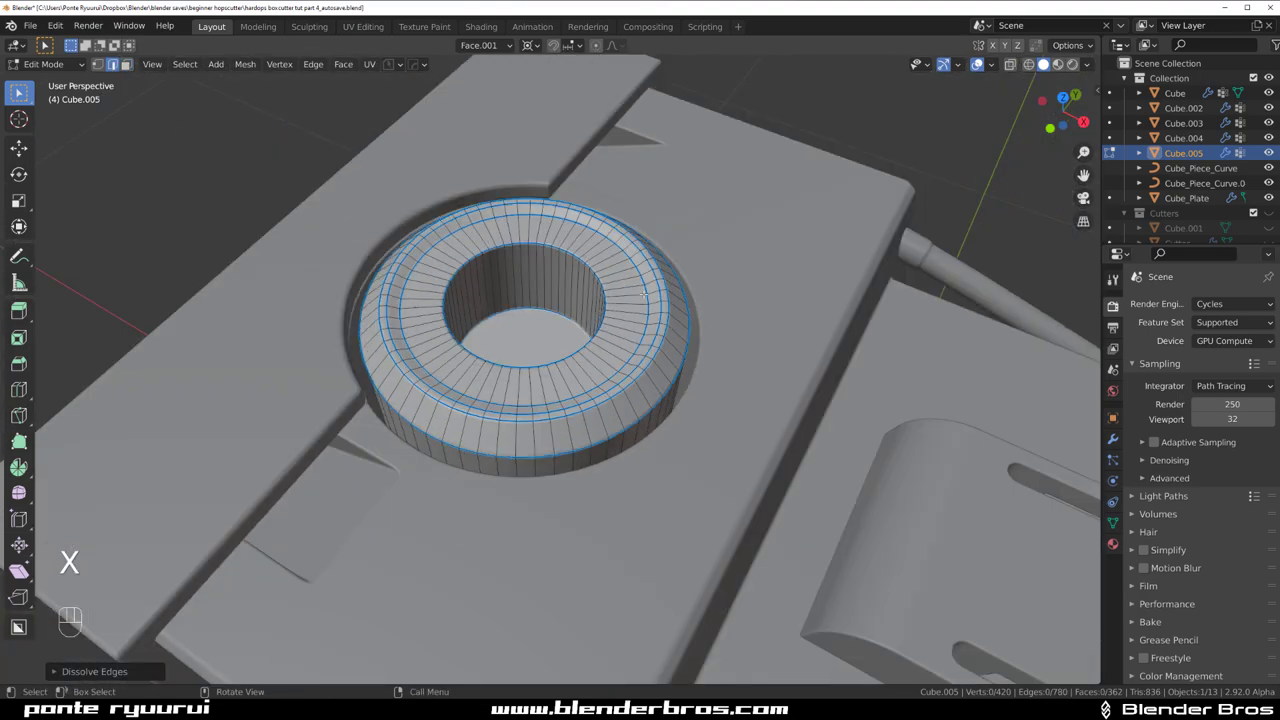
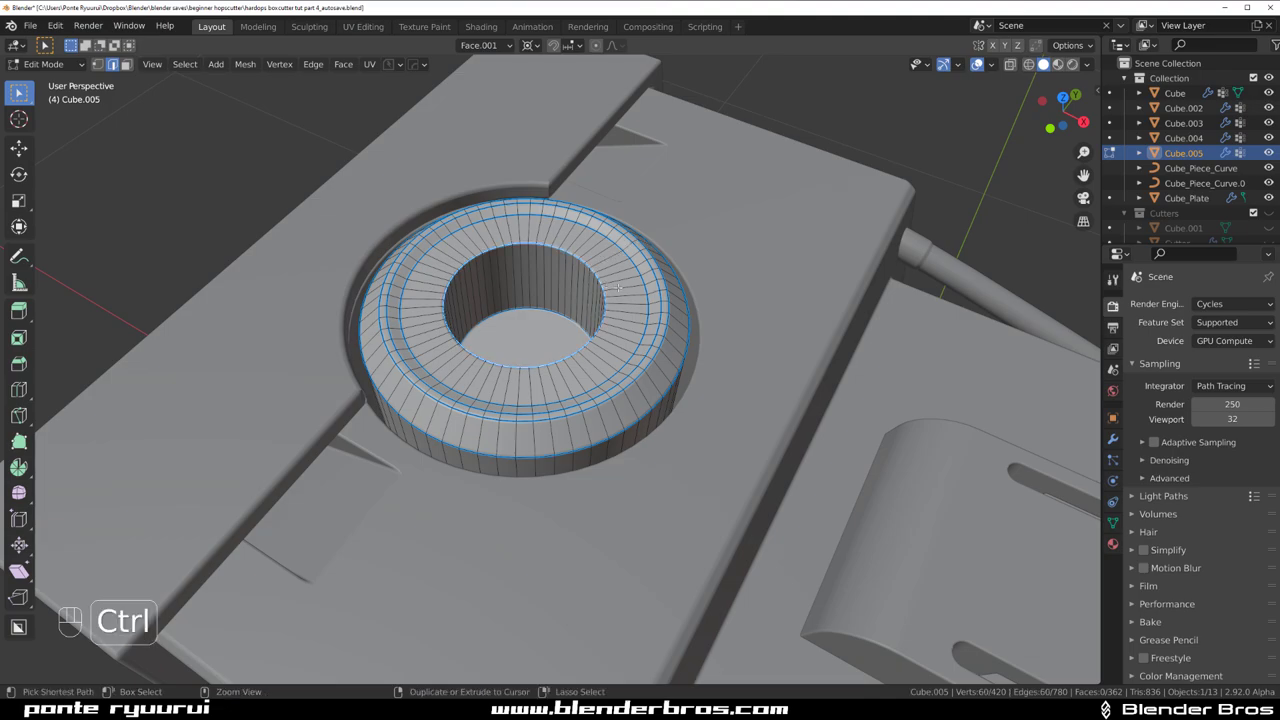
{"action": "key", "text": "ctrl+b"}
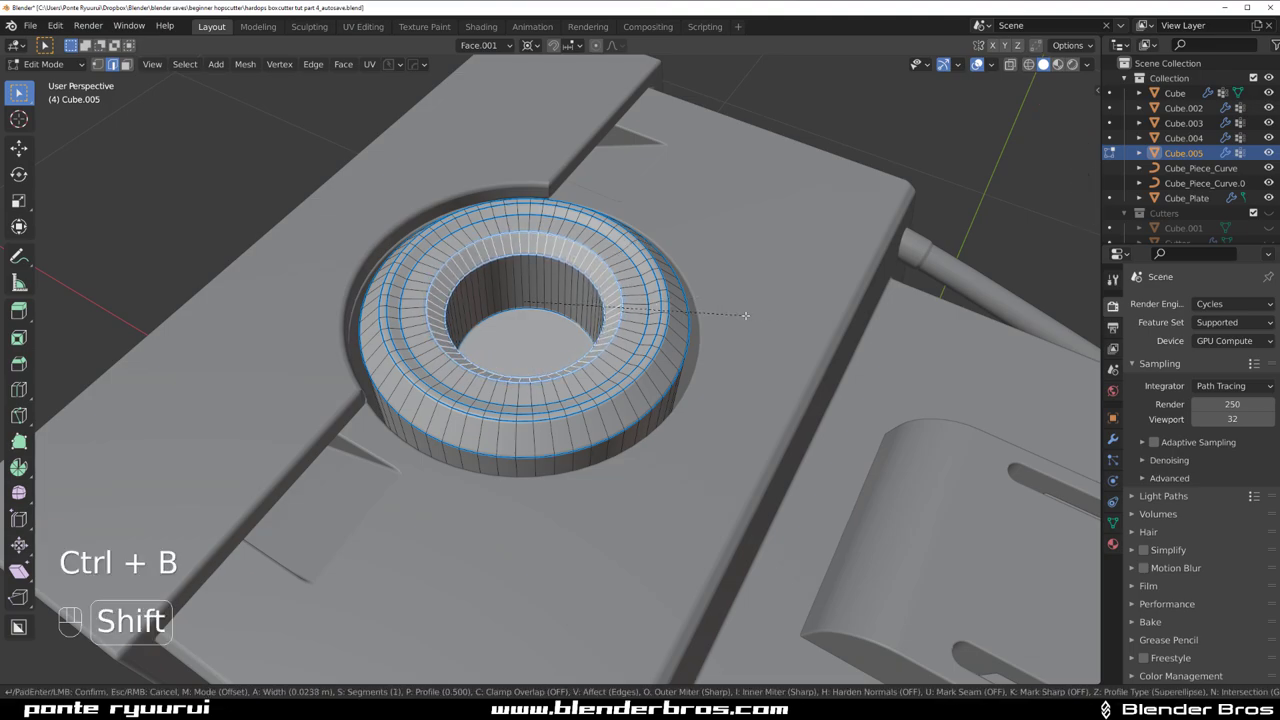
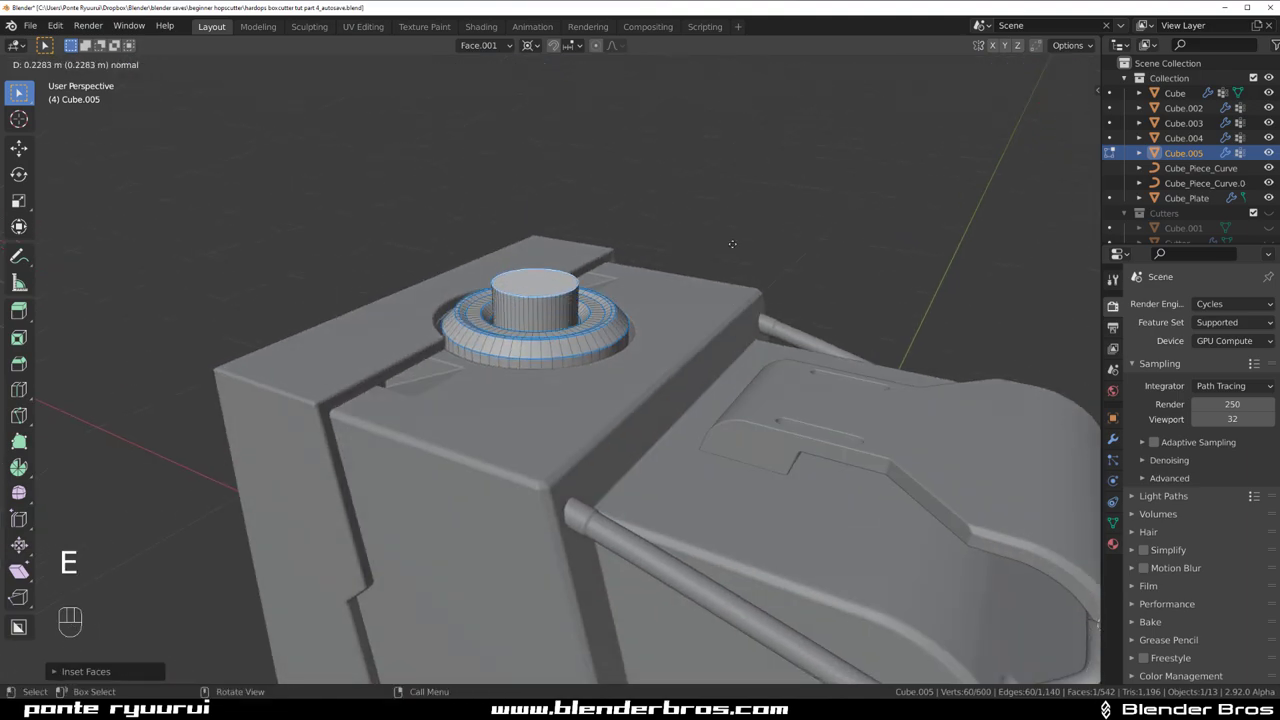
- Extrude the centre up into a knob post and widen the bevel on its top rim
{"action": "key", "text": "ctrl+b"}
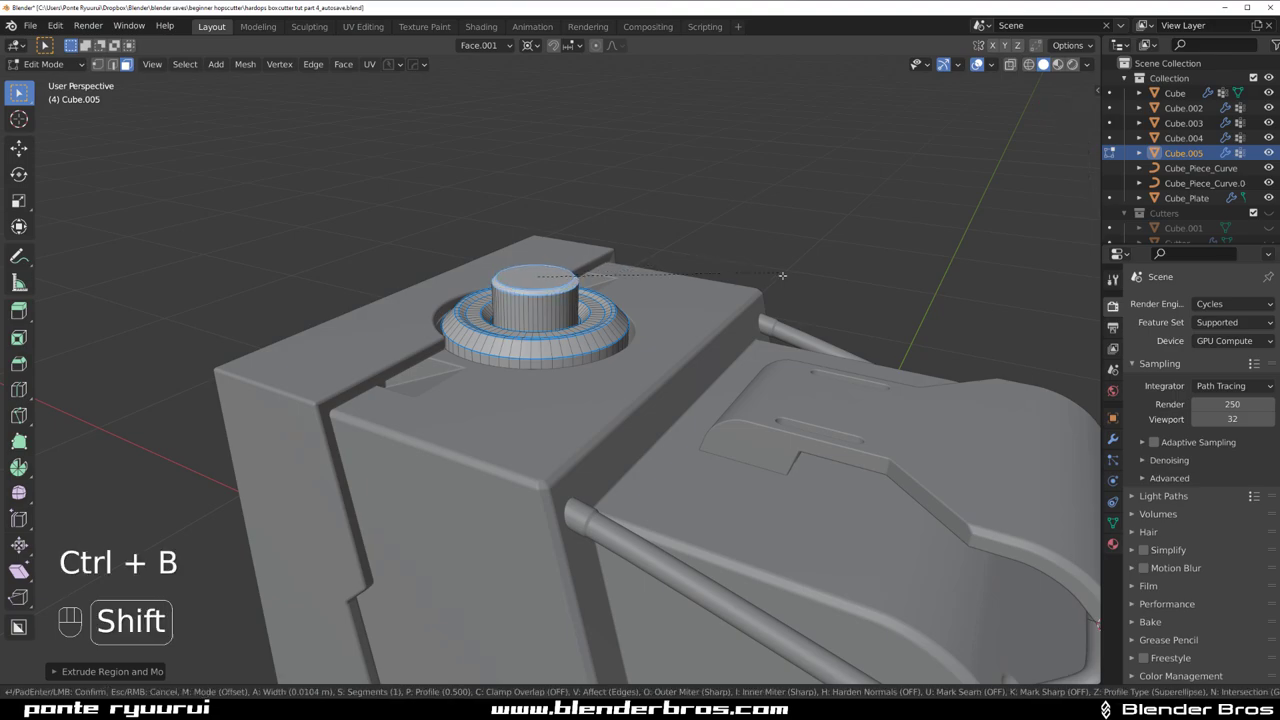
{"action": "key", "text": "Tab"}
{"action": "left_click_drag", "start_coordinate": [609, 348], "coordinate": [662, 356]}
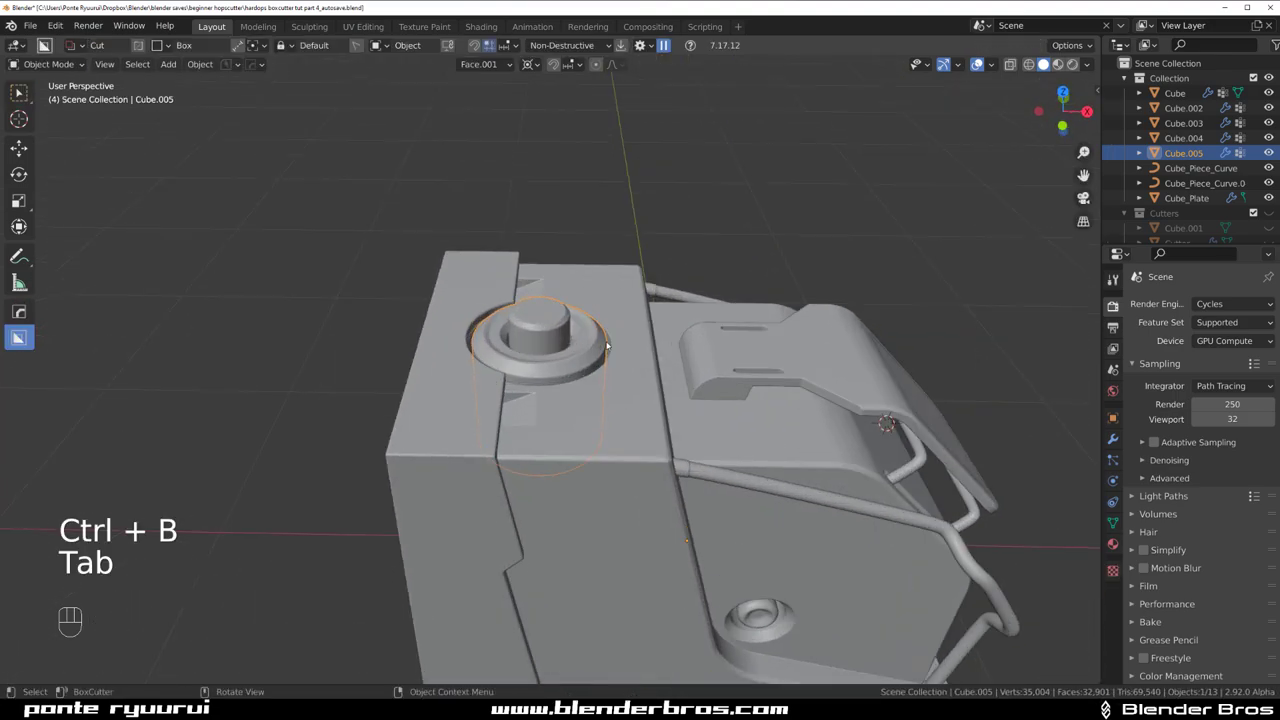
- Add a new cube, Cube.006, and move it along Y away from the device
{"action": "left_click_drag", "start_coordinate": [600, 348], "coordinate": [571, 315]}
{"action": "key", "text": "shift+a"}
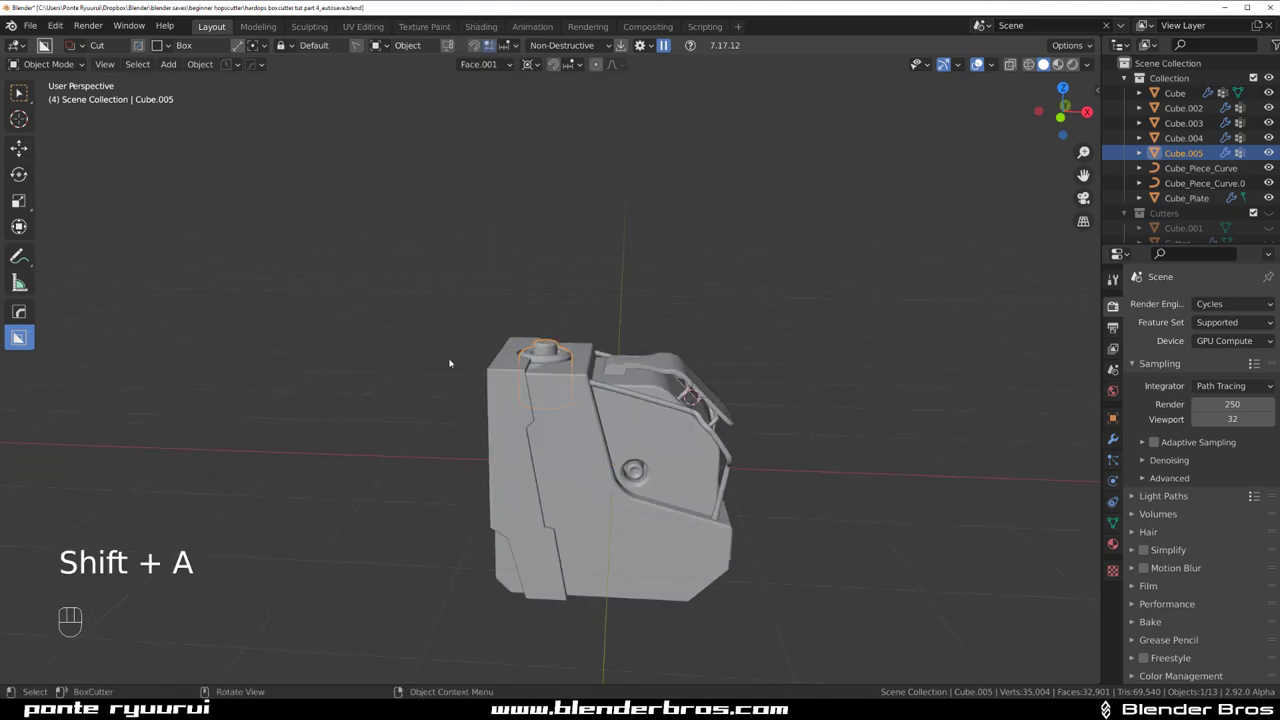
{"action": "key", "text": "shift+a"}
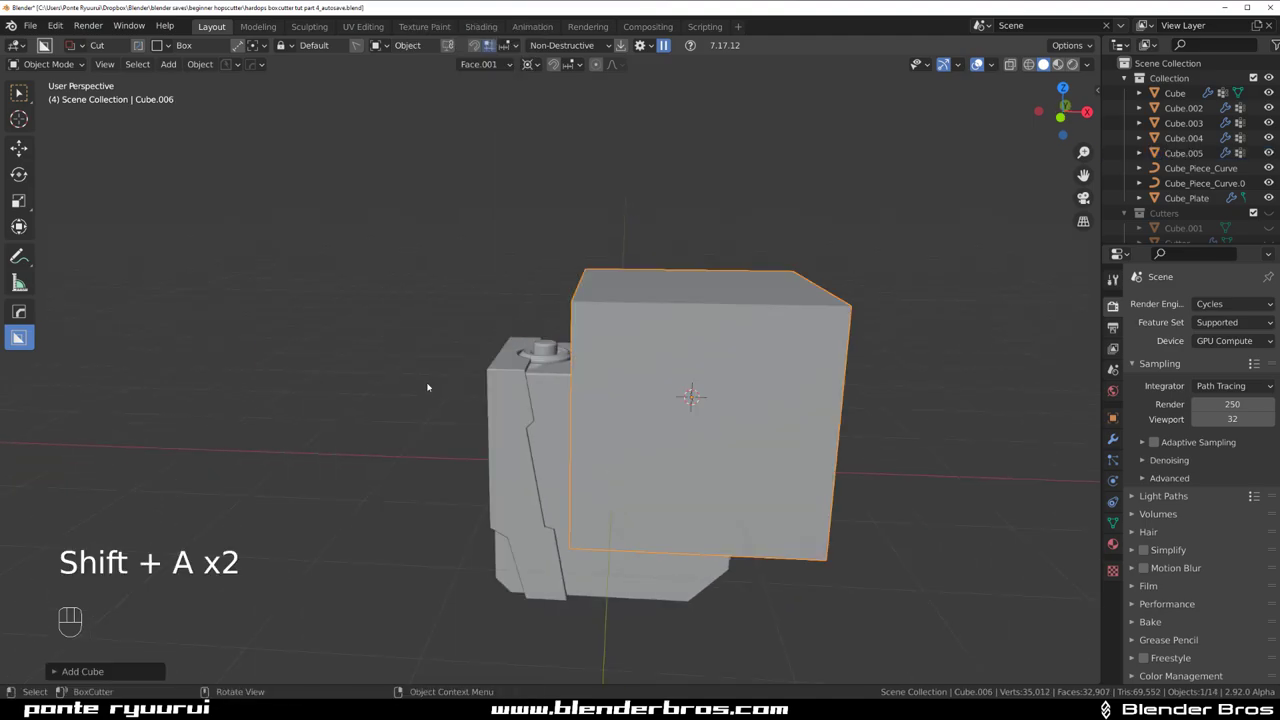
{"action": "key", "text": "g"}
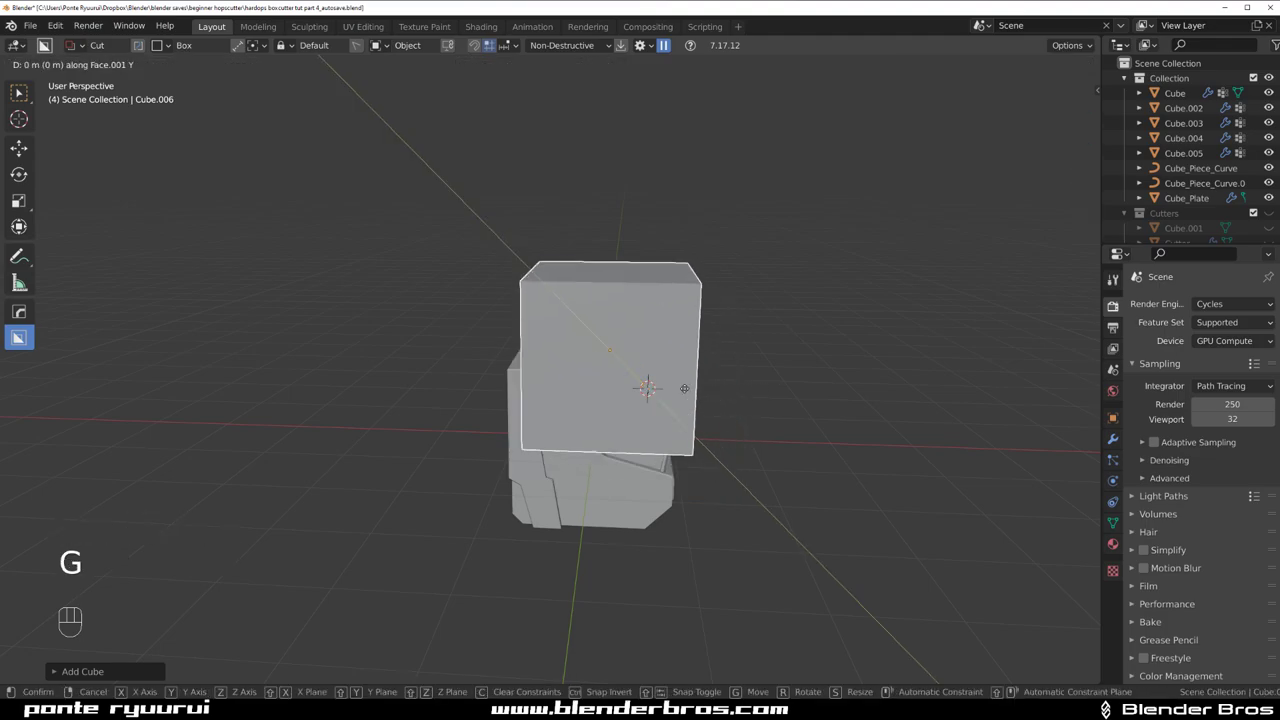
{"action": "left_click_drag", "start_coordinate": [495, 72], "coordinate": [665, 156]}
{"action": "key", "text": "g"}
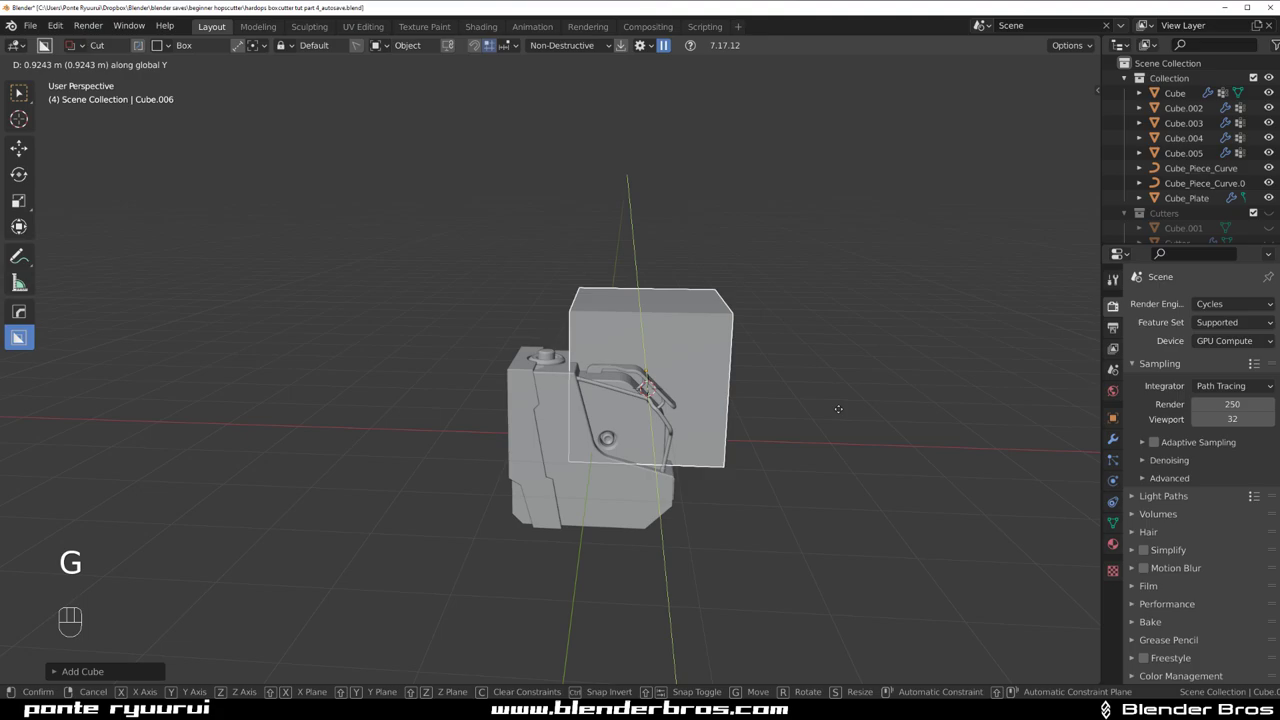
{"action": "key", "text": "s"}
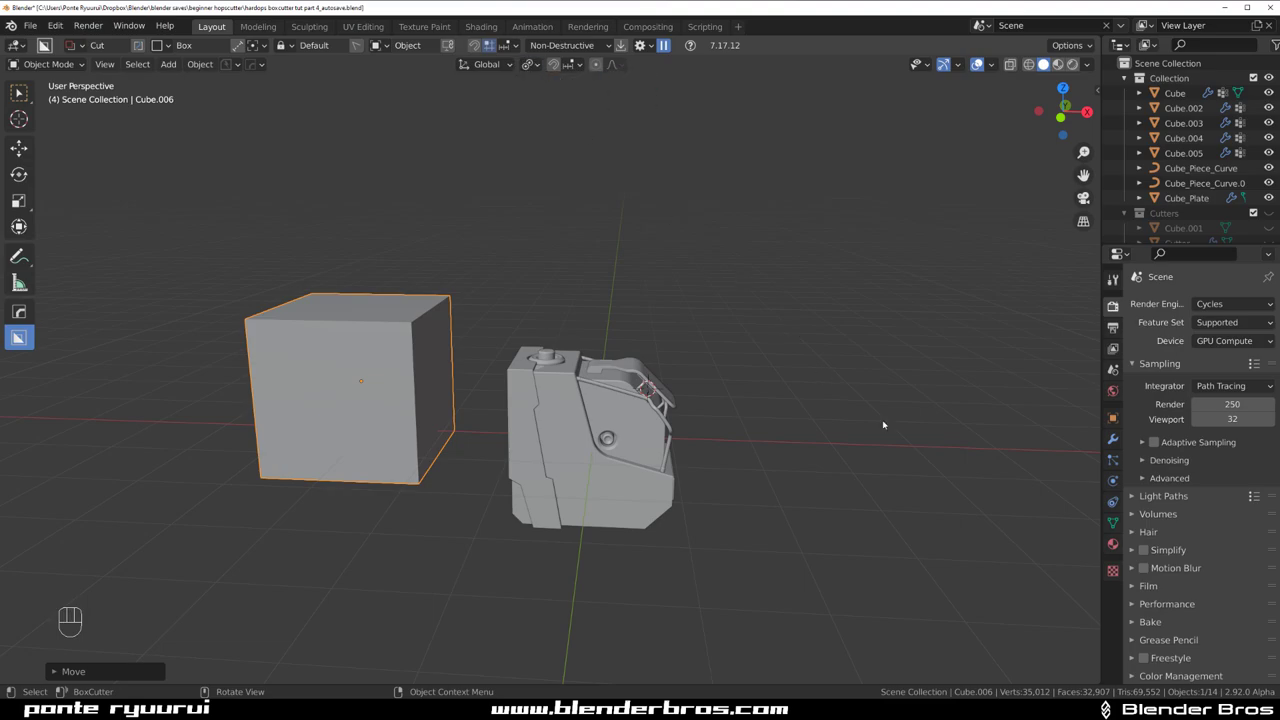
- Scale the cube into a tall thin back wall panel, then reselect Cube.005
{"action": "key", "text": "s"}
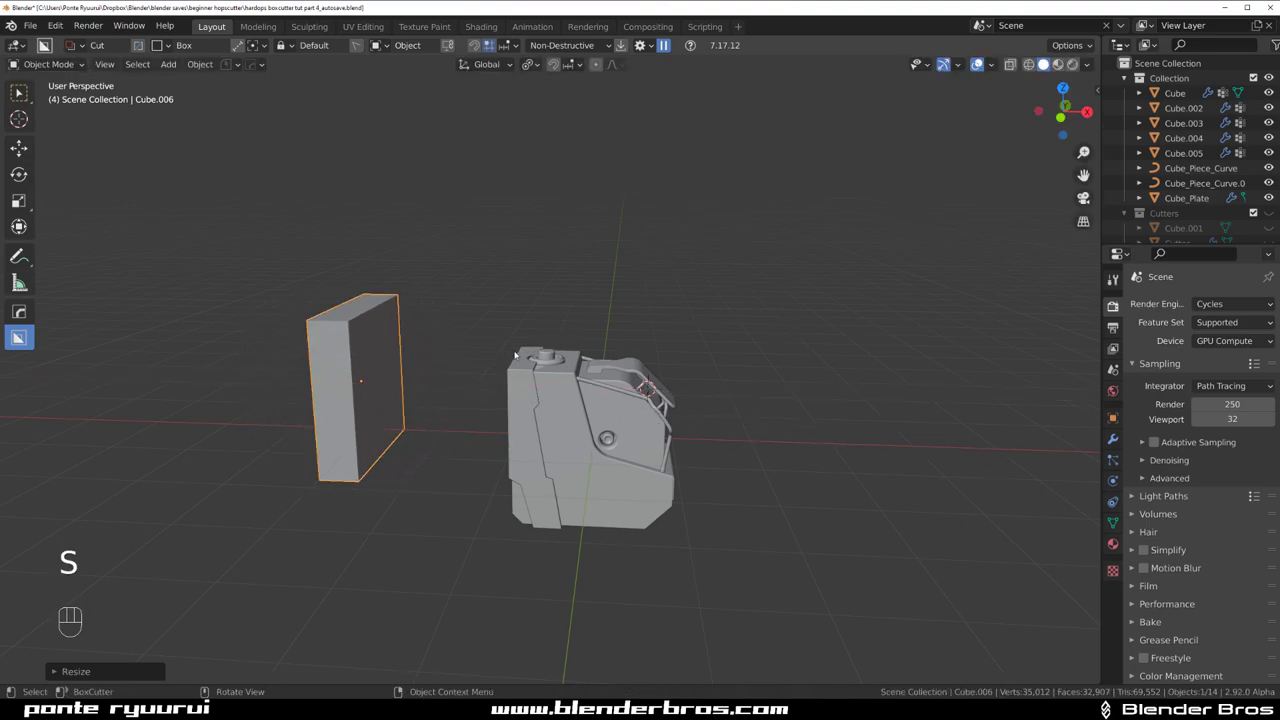
{"action": "key", "text": "s"}
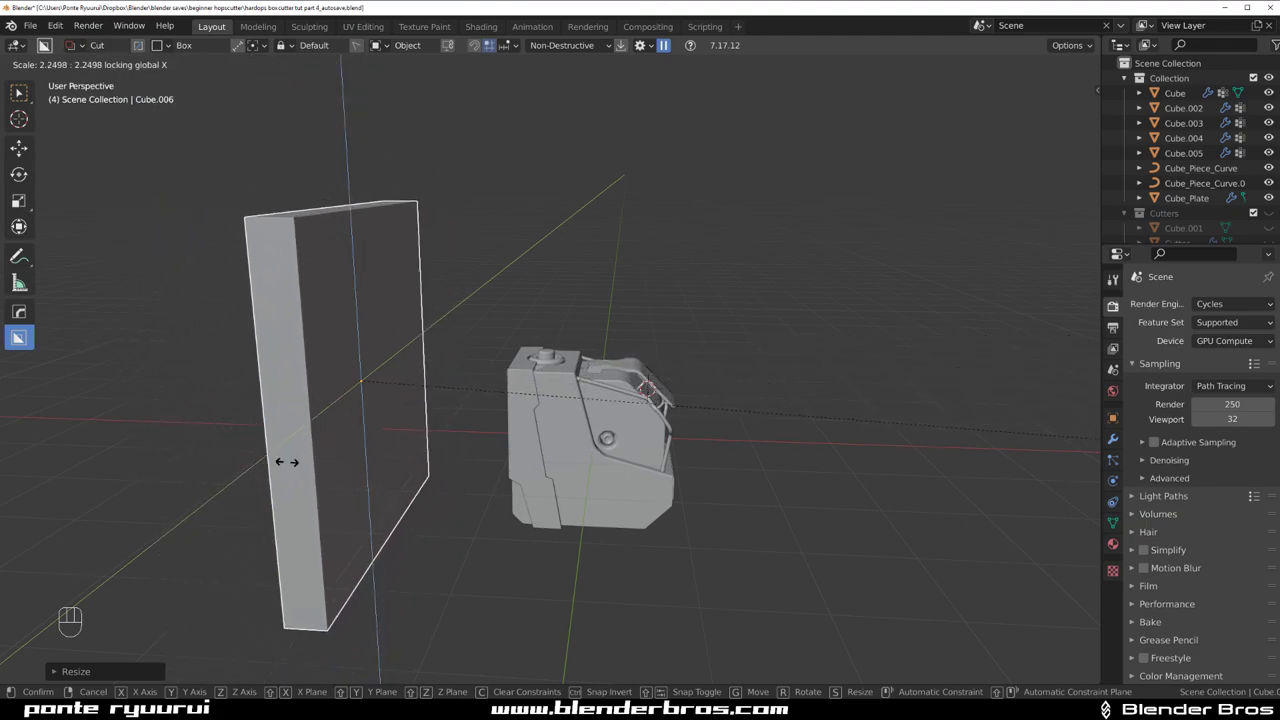
{"action": "left_click_drag", "start_coordinate": [594, 386], "coordinate": [566, 381]}
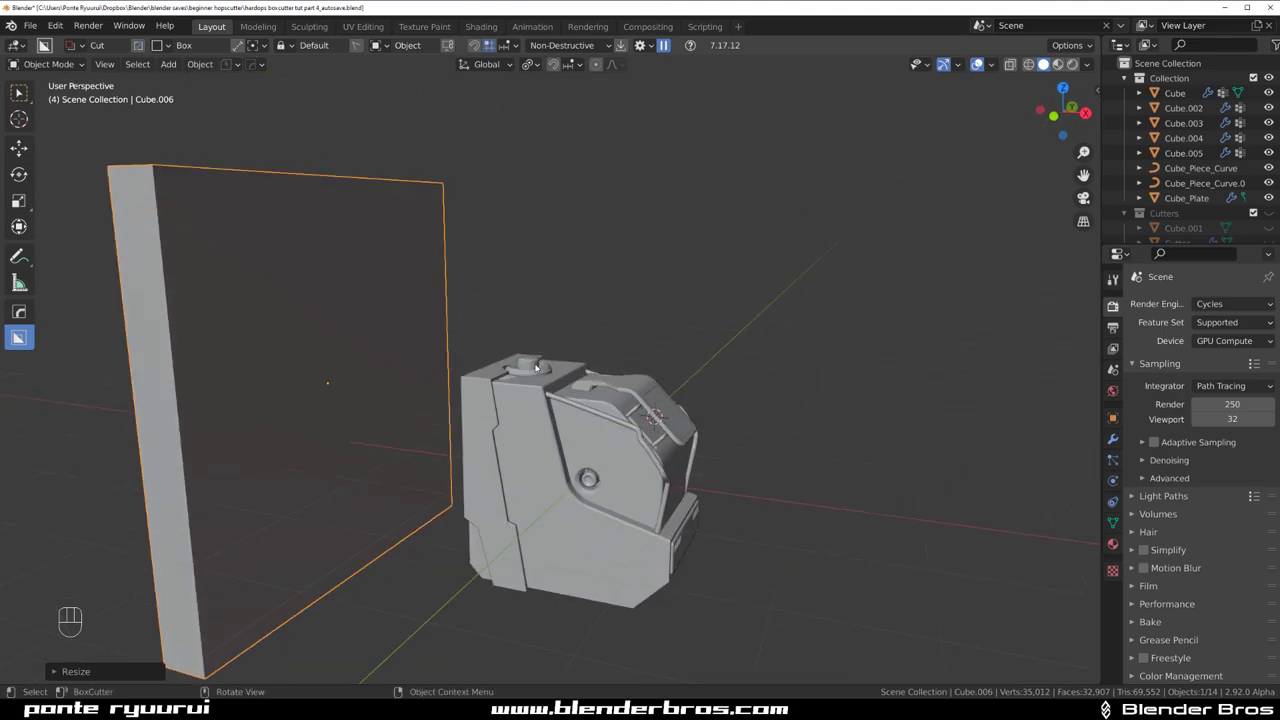
{"action": "middle_click", "coordinate": [533, 340]}
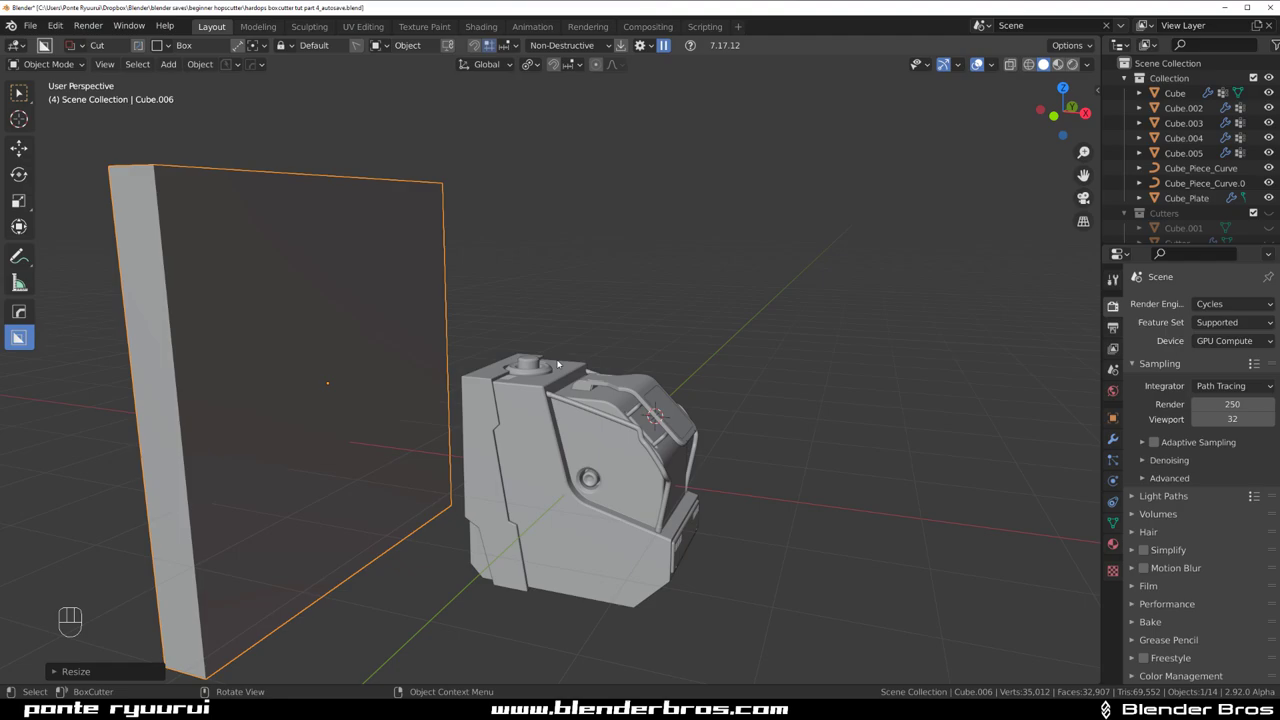
{"action": "left_click", "coordinate": [540, 360]}
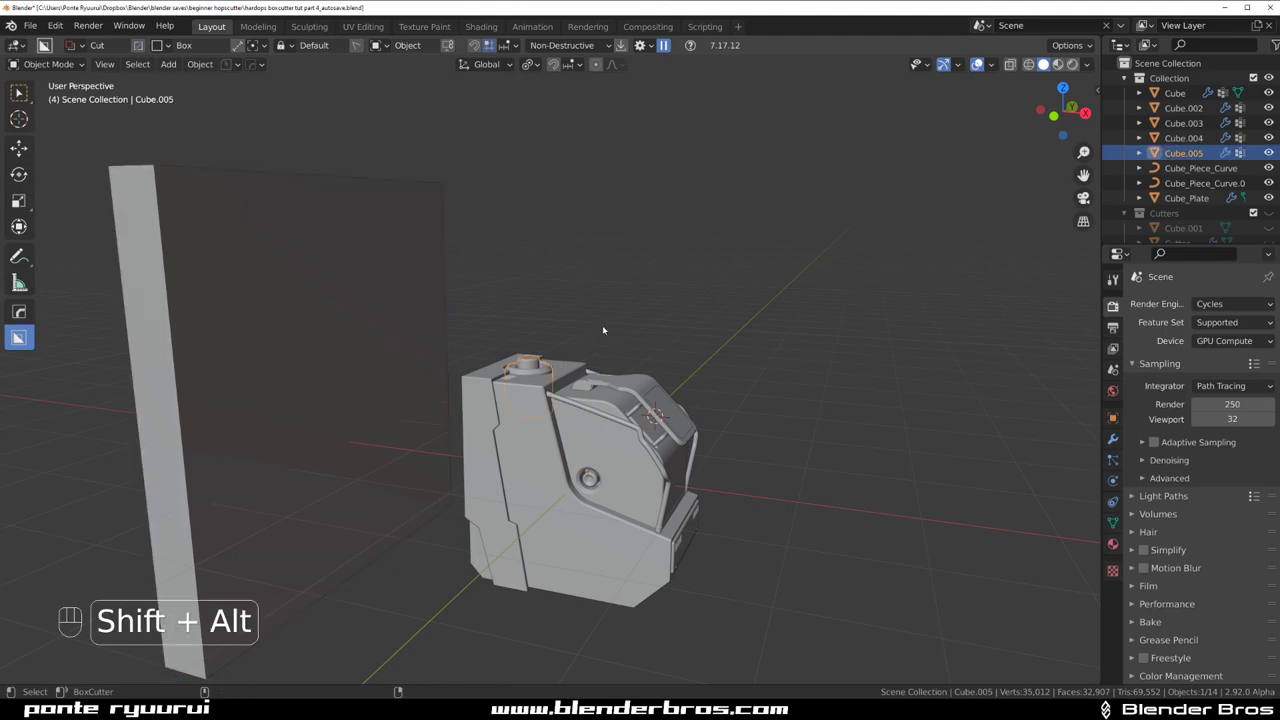
- Lower the curved cable along Z so its horizontal end reaches toward the back panel
{"action": "key", "text": "shift+alt+v"}
{"action": "key", "text": "shift+alt+c"}
{"action": "left_click_drag", "start_coordinate": [552, 359], "coordinate": [710, 329]}
{"action": "key", "text": "g"}
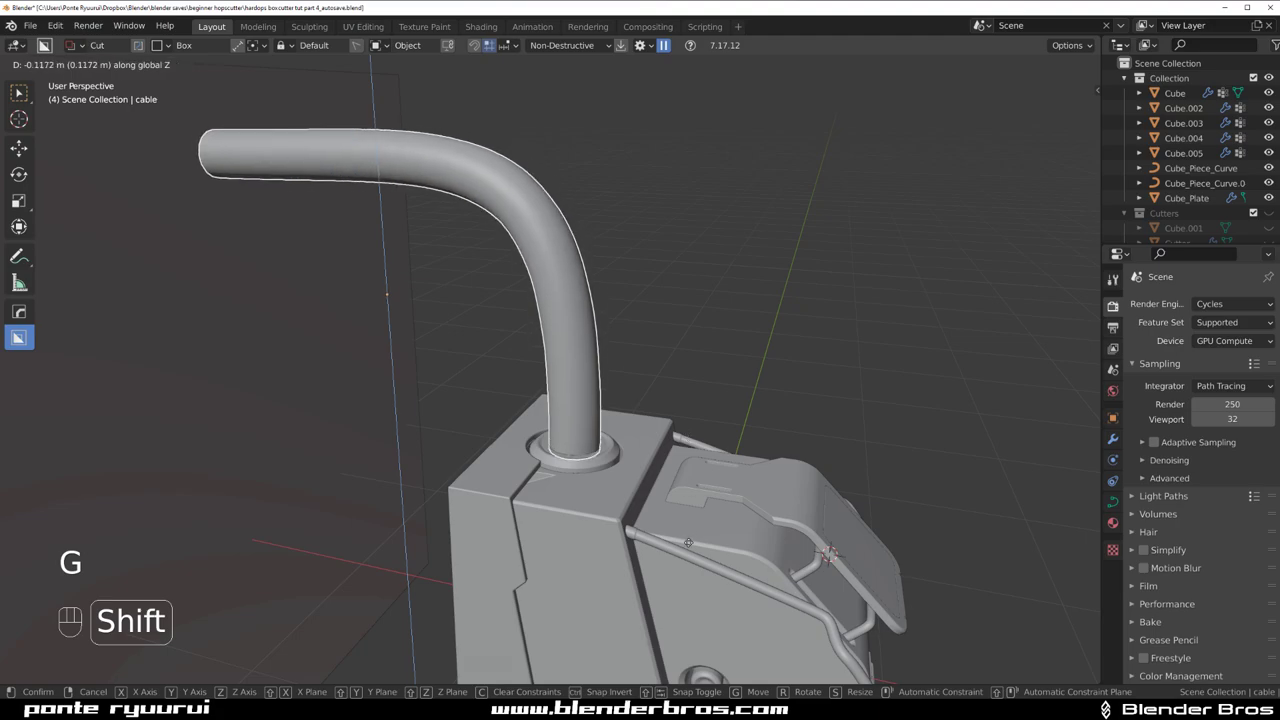
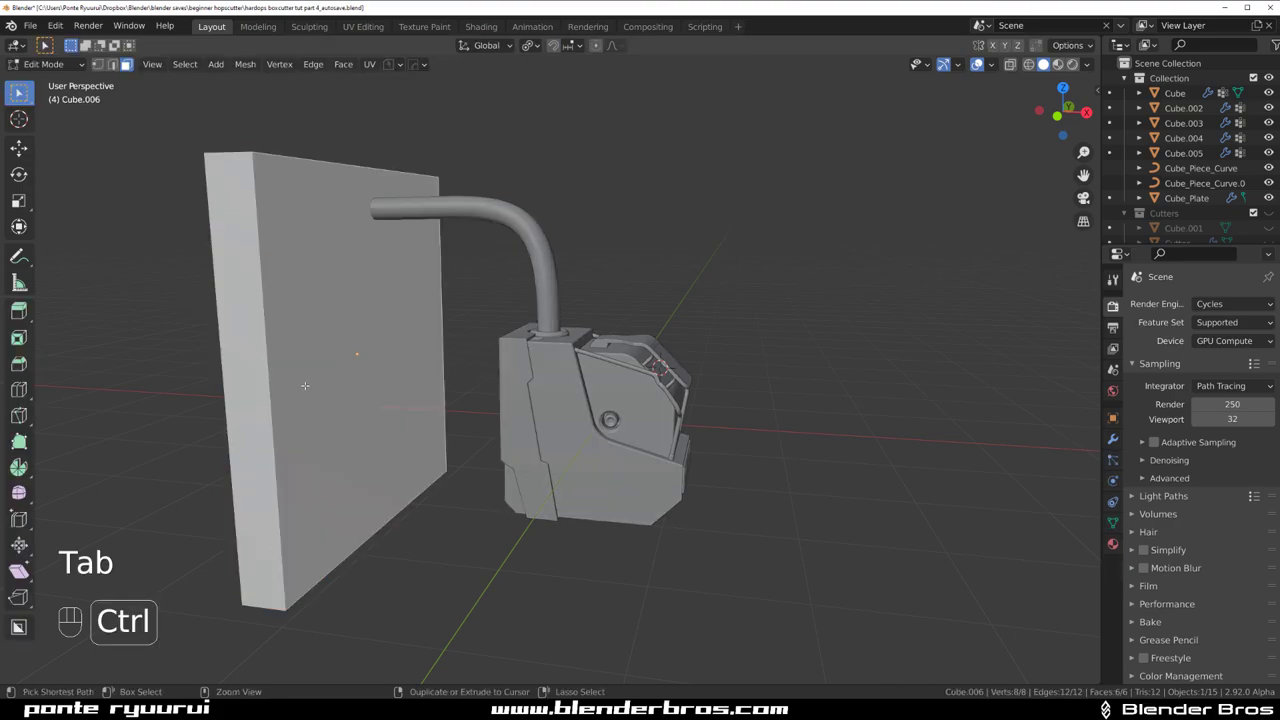
- Add a horizontal loop cut across the panel and bevel its new edges
{"action": "key", "text": "ctrl+r"}
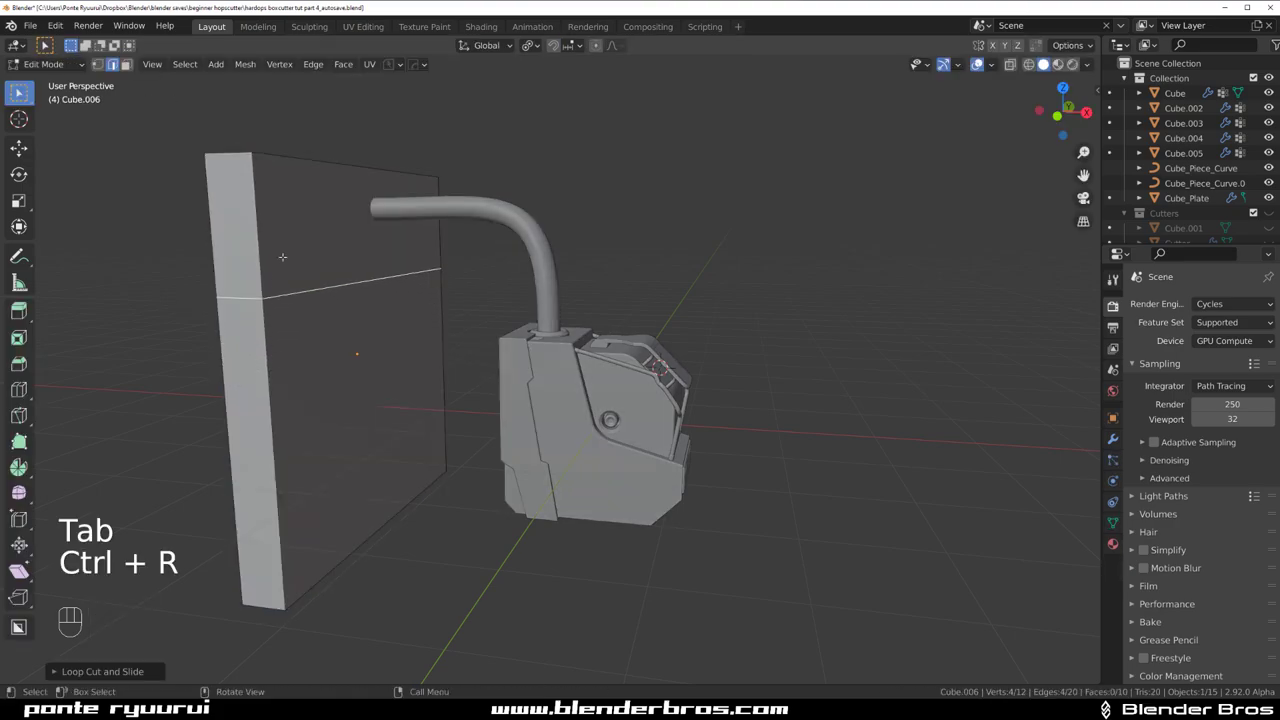
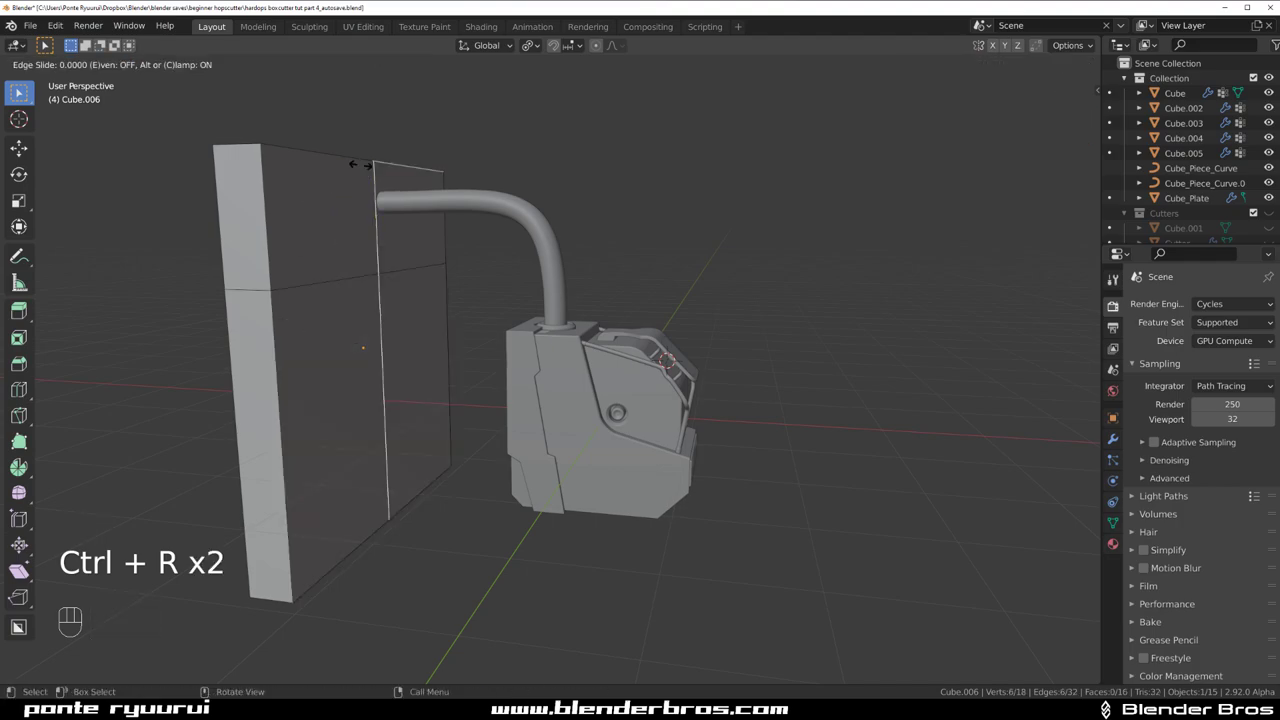
{"action": "key", "text": "ctrl+b"}
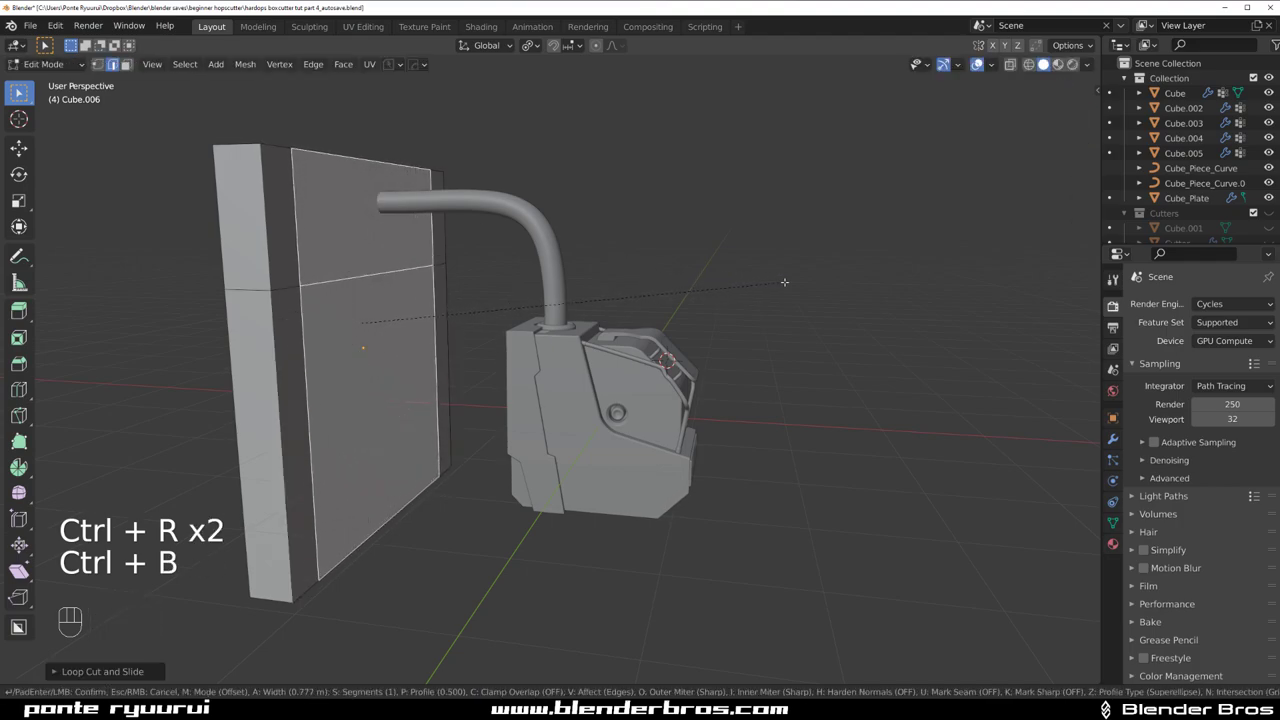
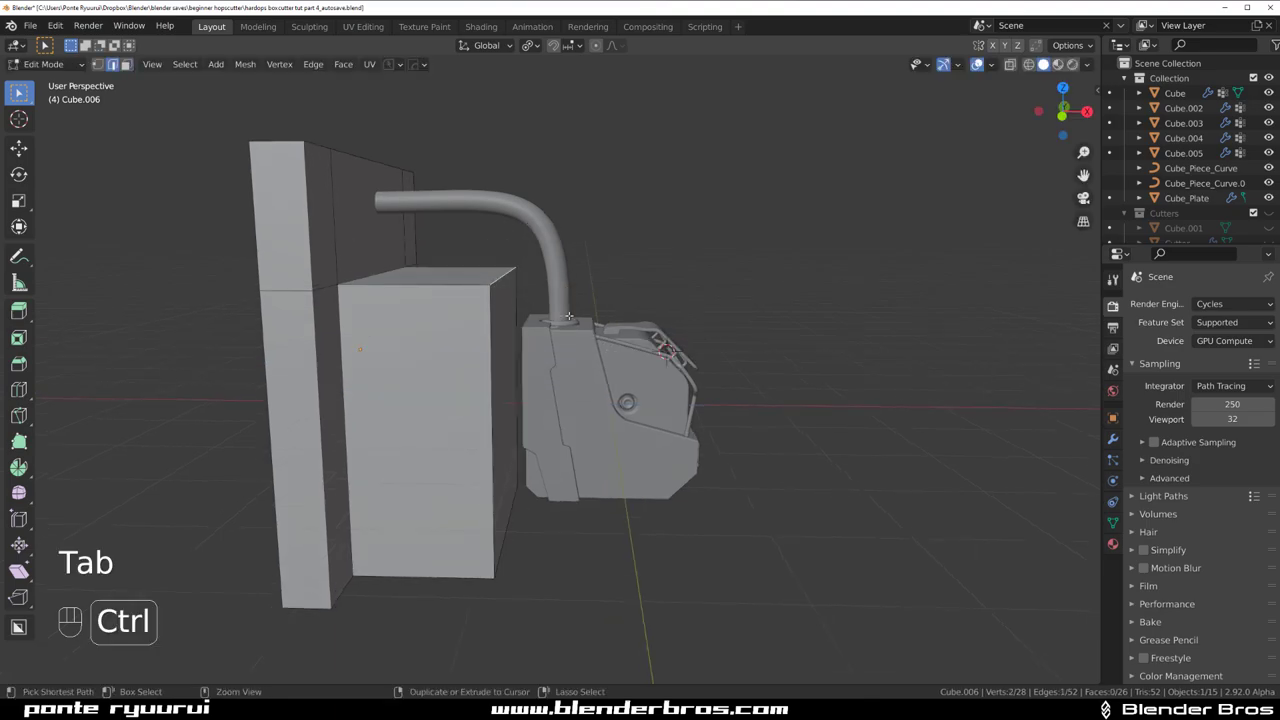
{"action": "key", "text": "ctrl+b"}
- Apply the panel's scale and chamfer the extruded lower block's top outer edge
{"action": "key", "text": "Tab"}
{"action": "key", "text": "ctrl+a"}
{"action": "key", "text": "Tab"}
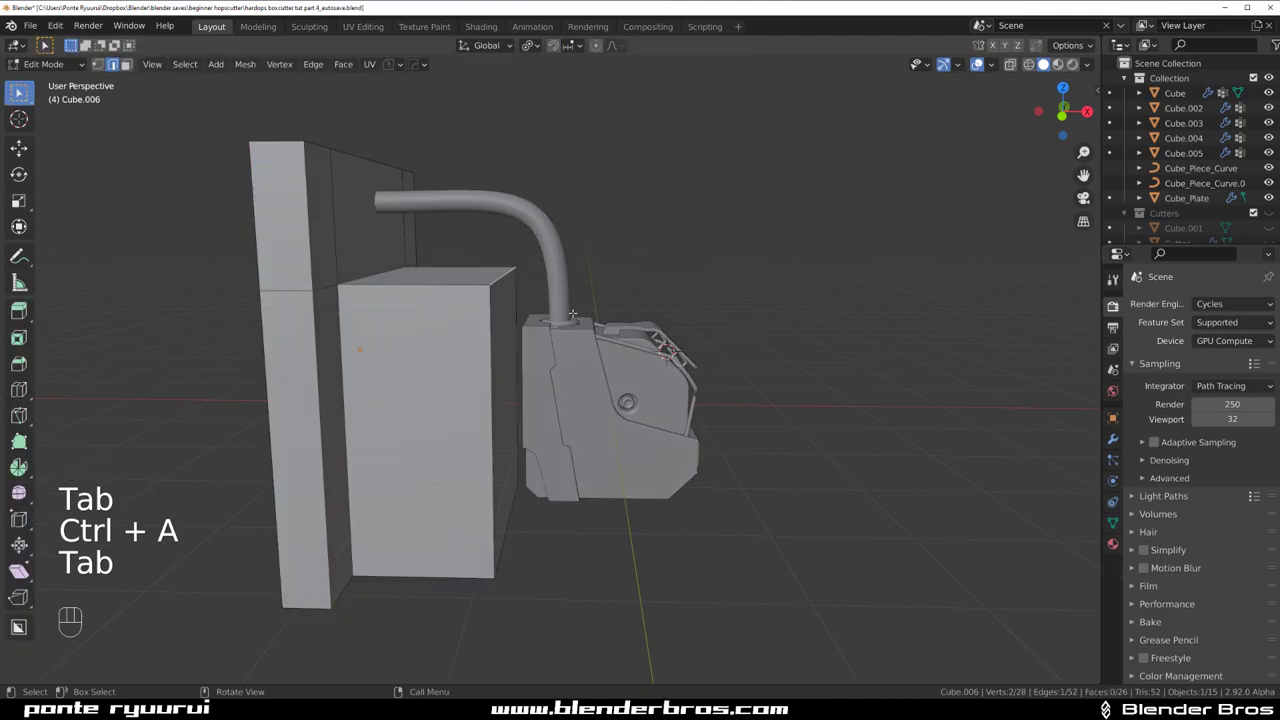
{"action": "key", "text": "ctrl+b"}
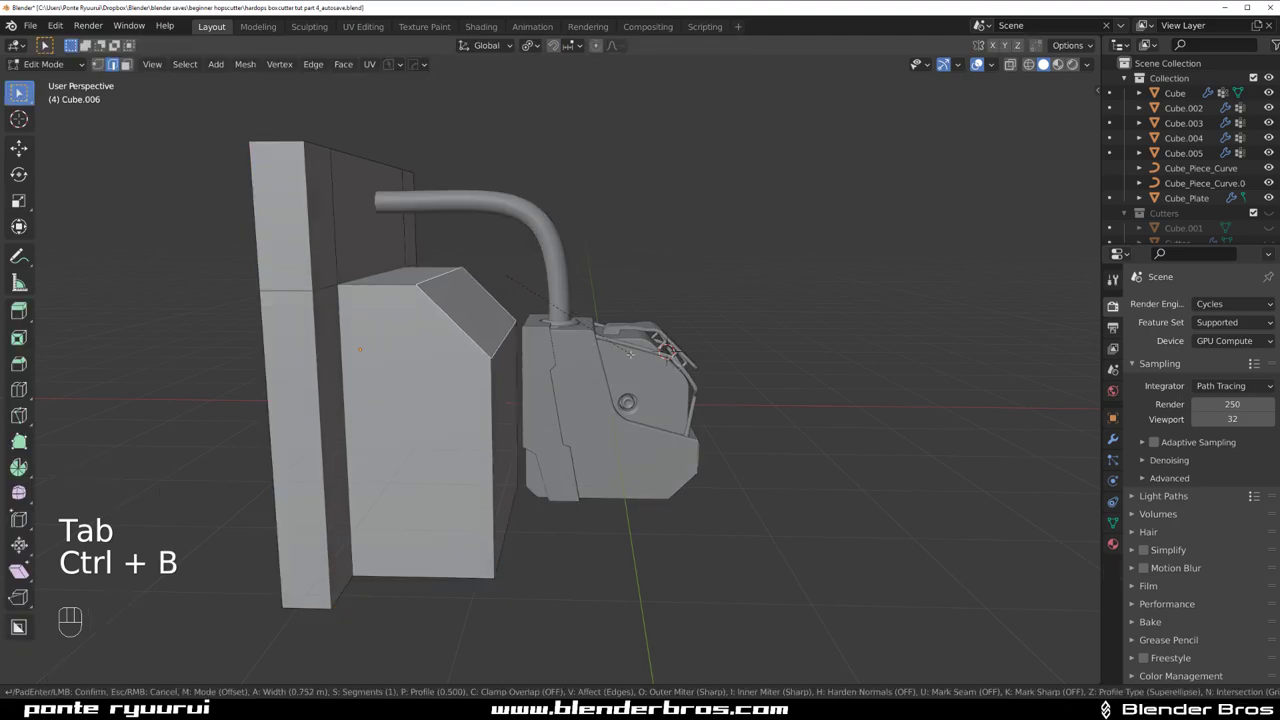
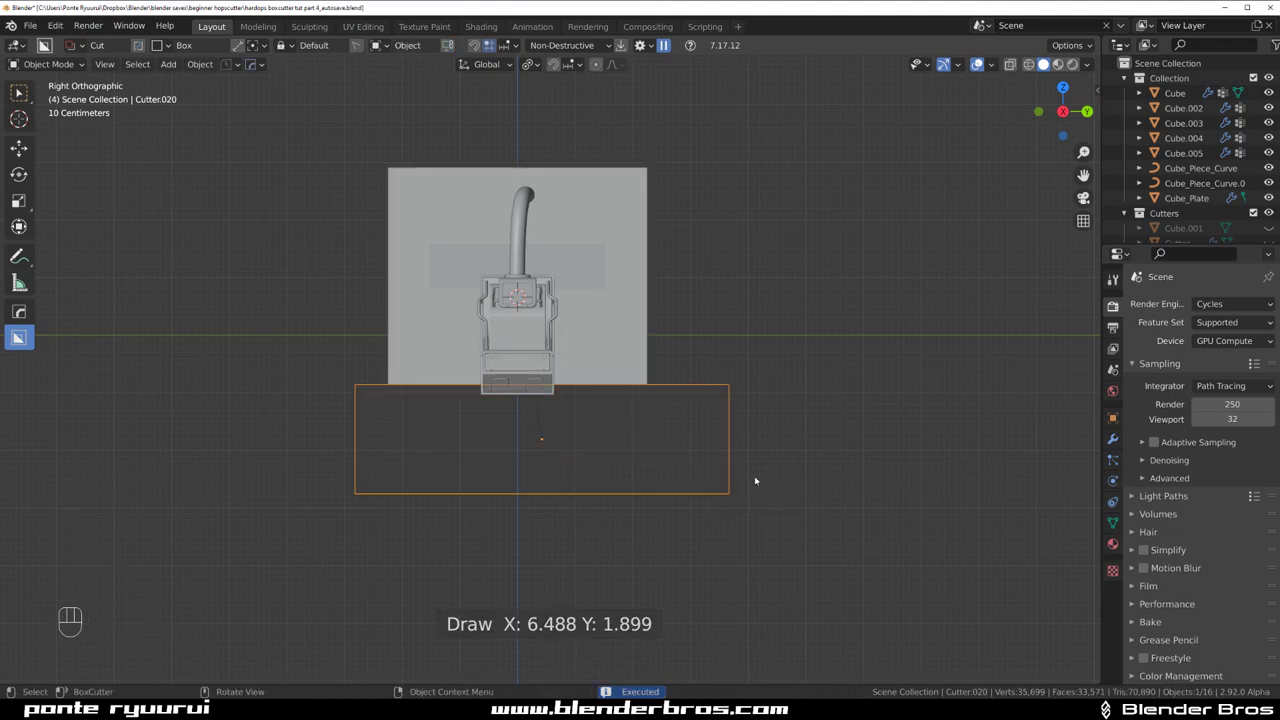
- Cut the slot with the lowered BoxCutter box and split the block's face off as Cube.006_Plate
{"action": "key", "text": "g"}
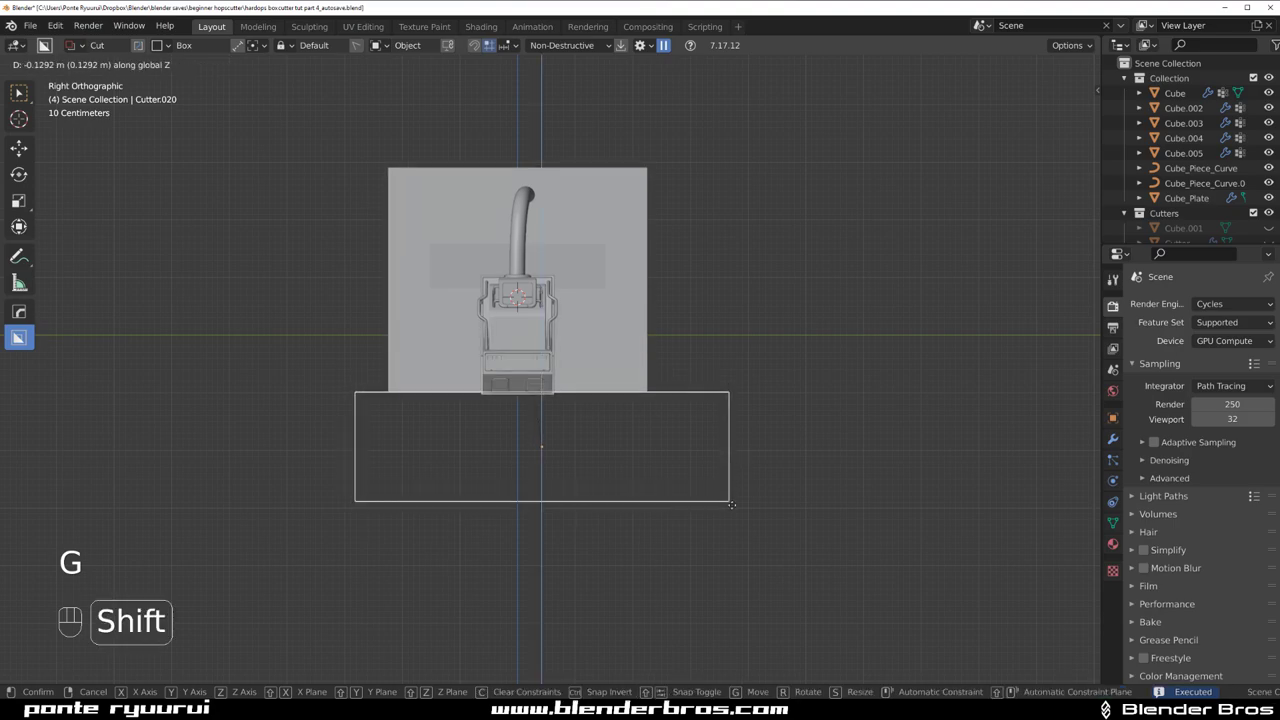
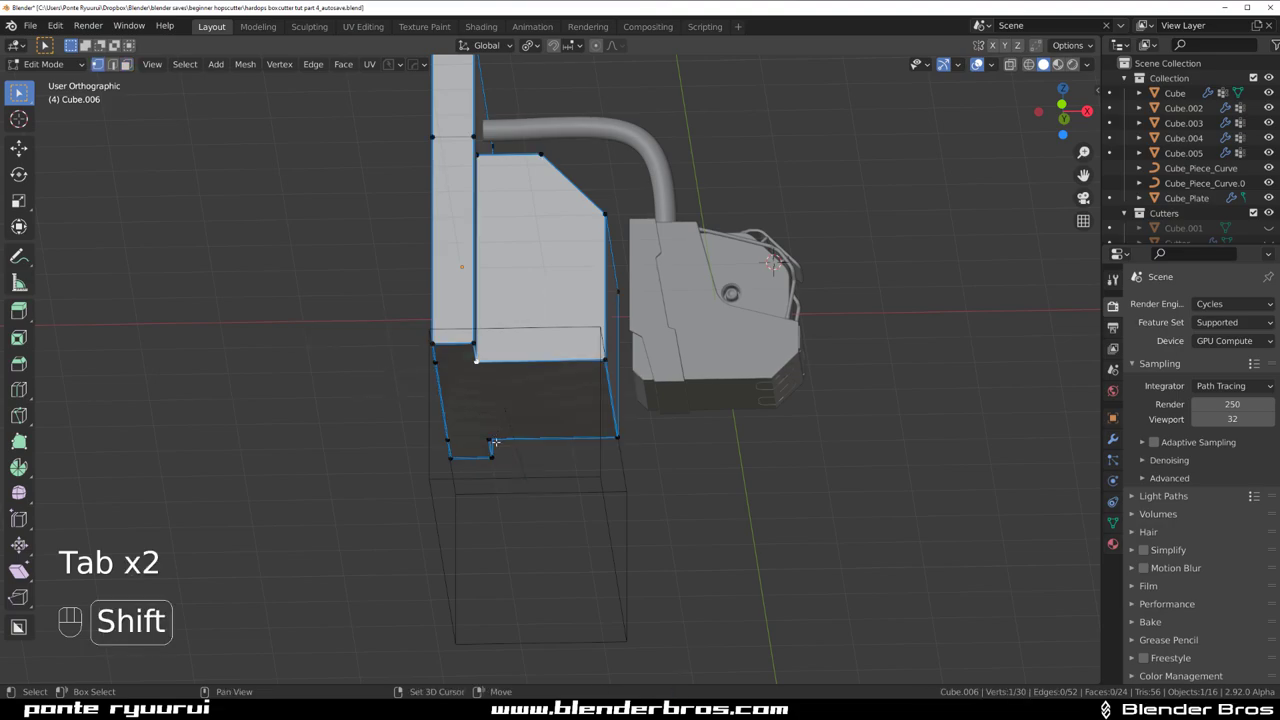
{"action": "key", "text": "j"}
{"action": "key", "text": "Tab"}
{"action": "key", "text": "q"}
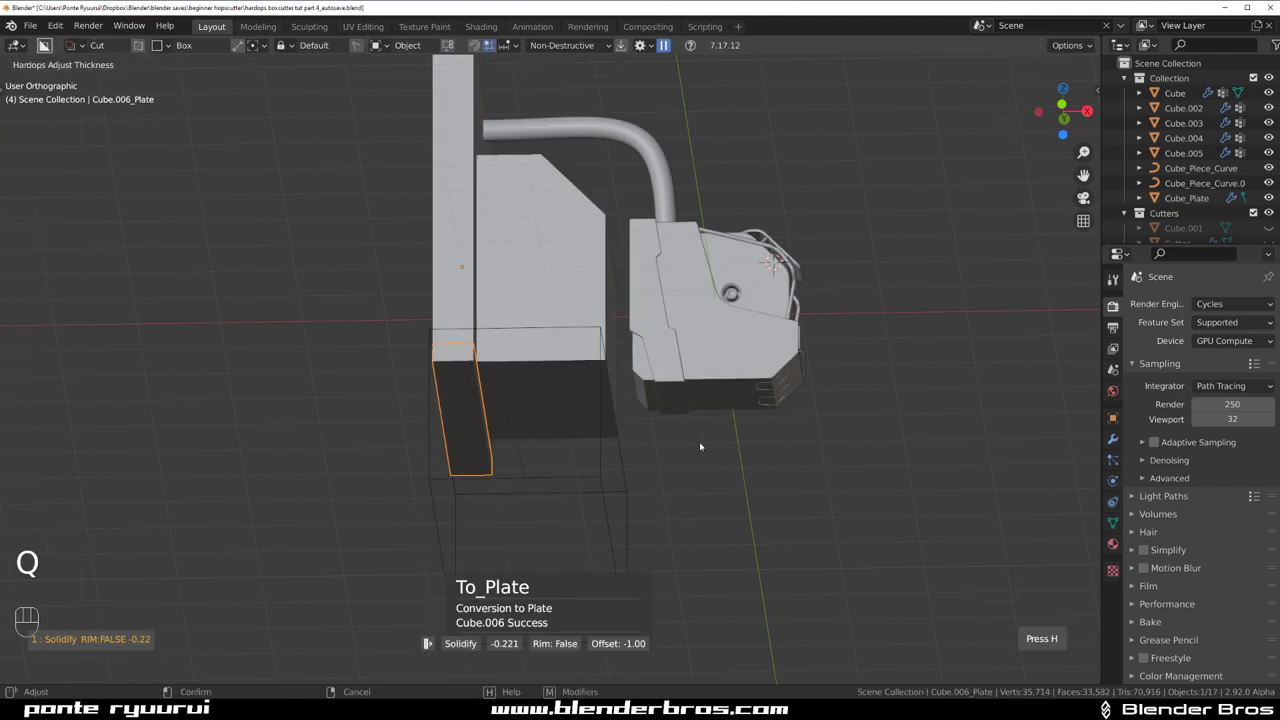
{"action": "key", "text": "q"}
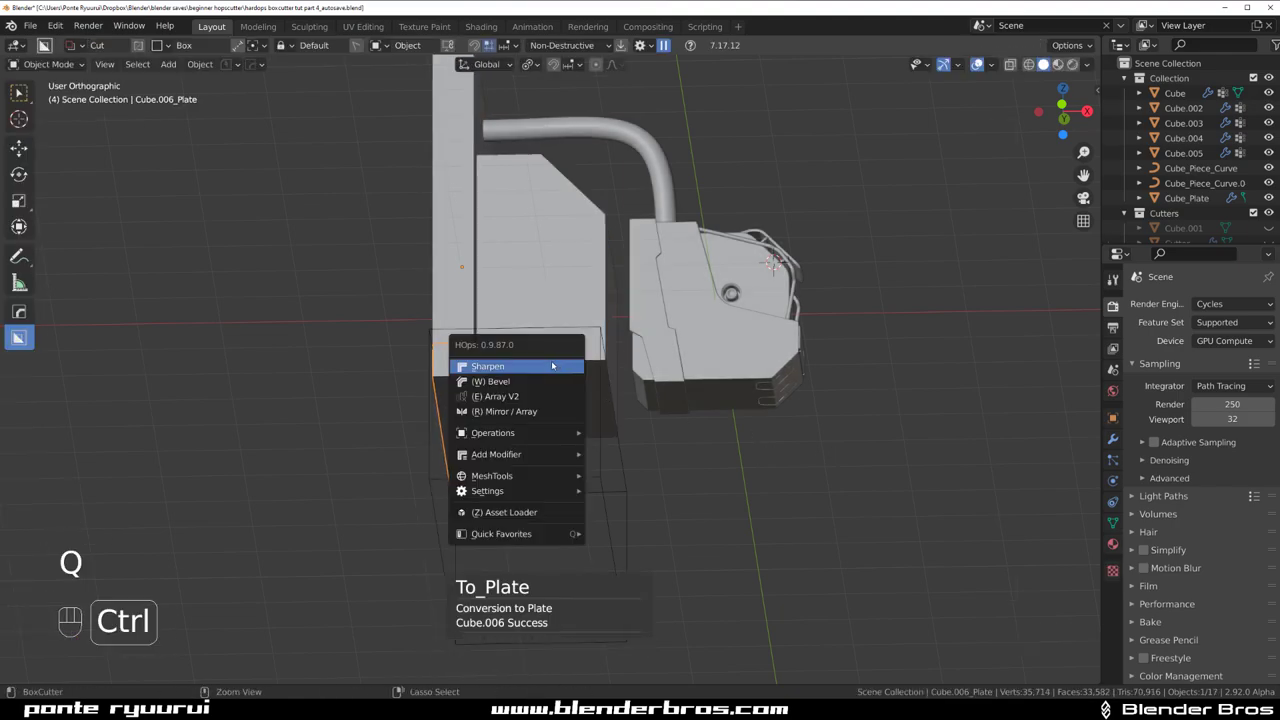
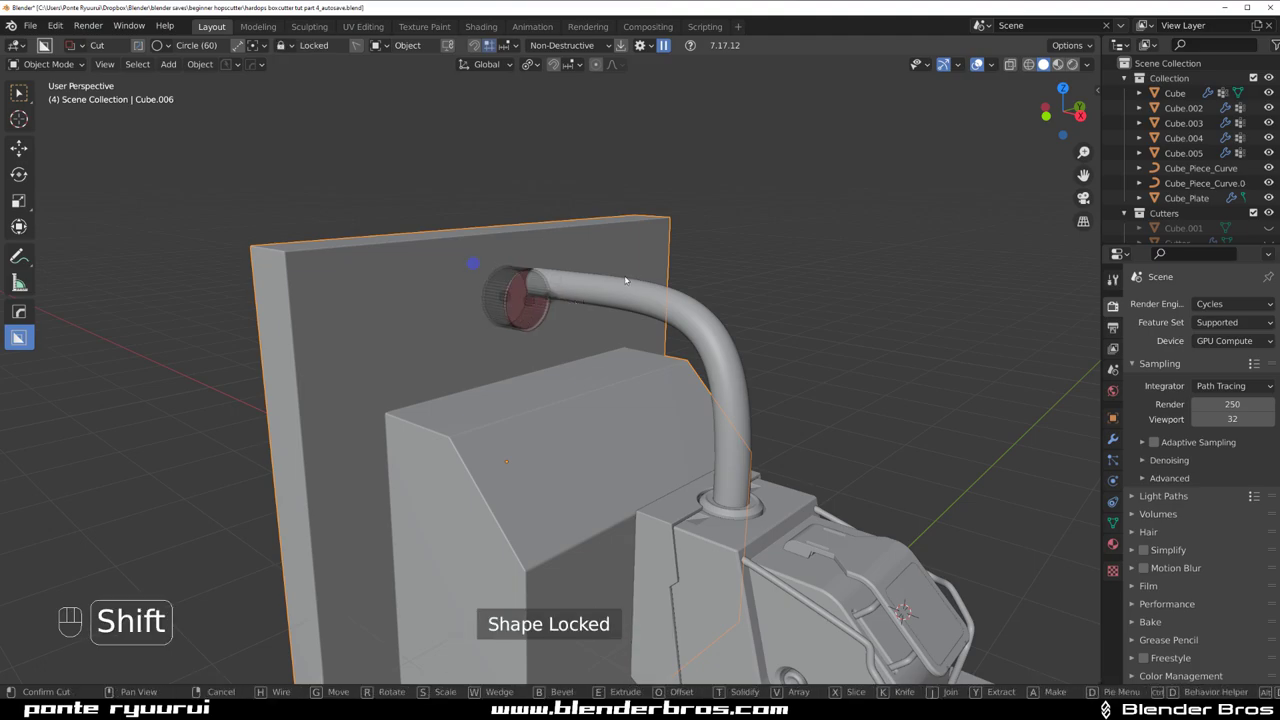
- In right view, cut a BoxCutter circle centred on the cable end and bevel the socket's ring edges
{"action": "key", "text": "`"}
{"action": "key", "text": "`"}
{"action": "key", "text": "KP_5"}
{"action": "key", "text": "g"}
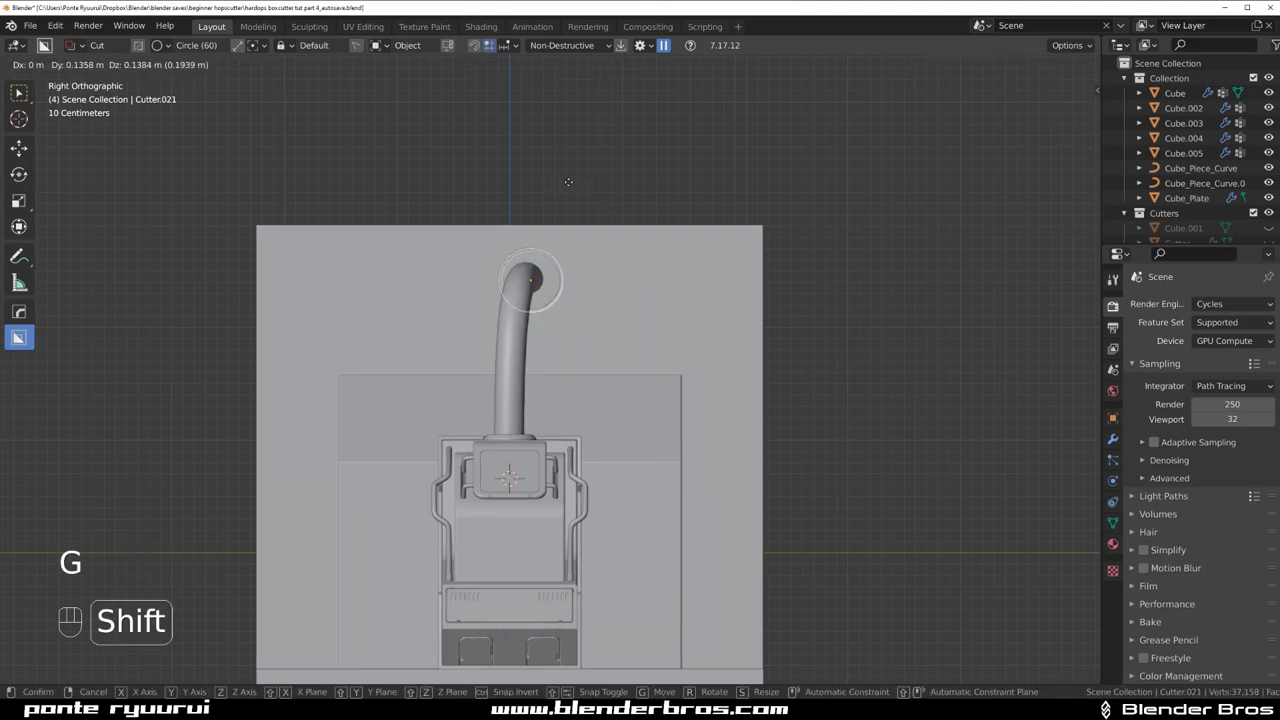
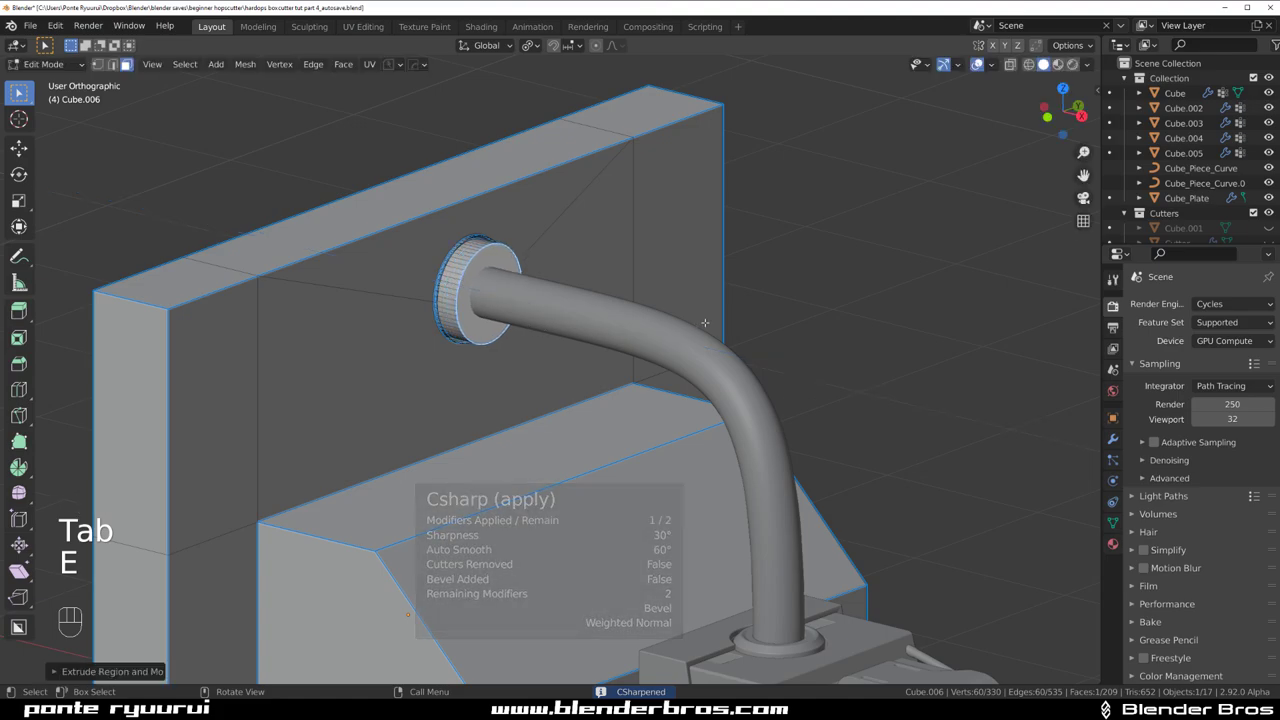
{"action": "key", "text": "ctrl+b"}
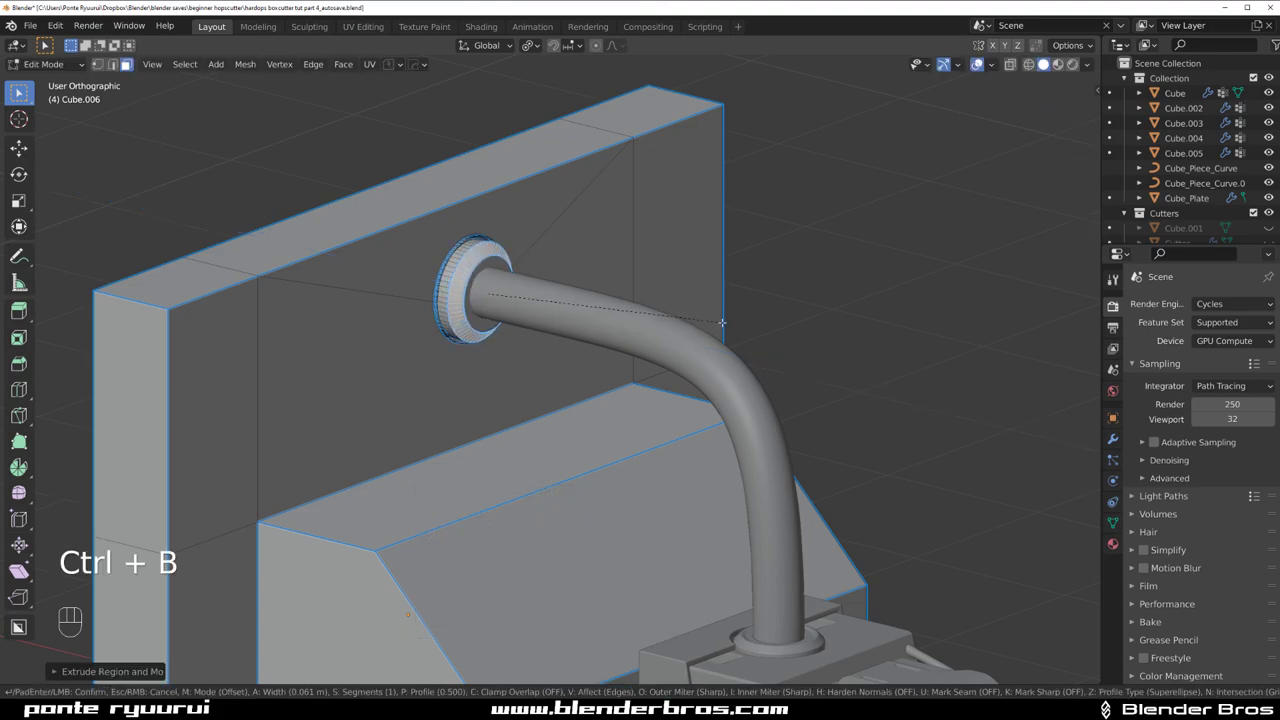
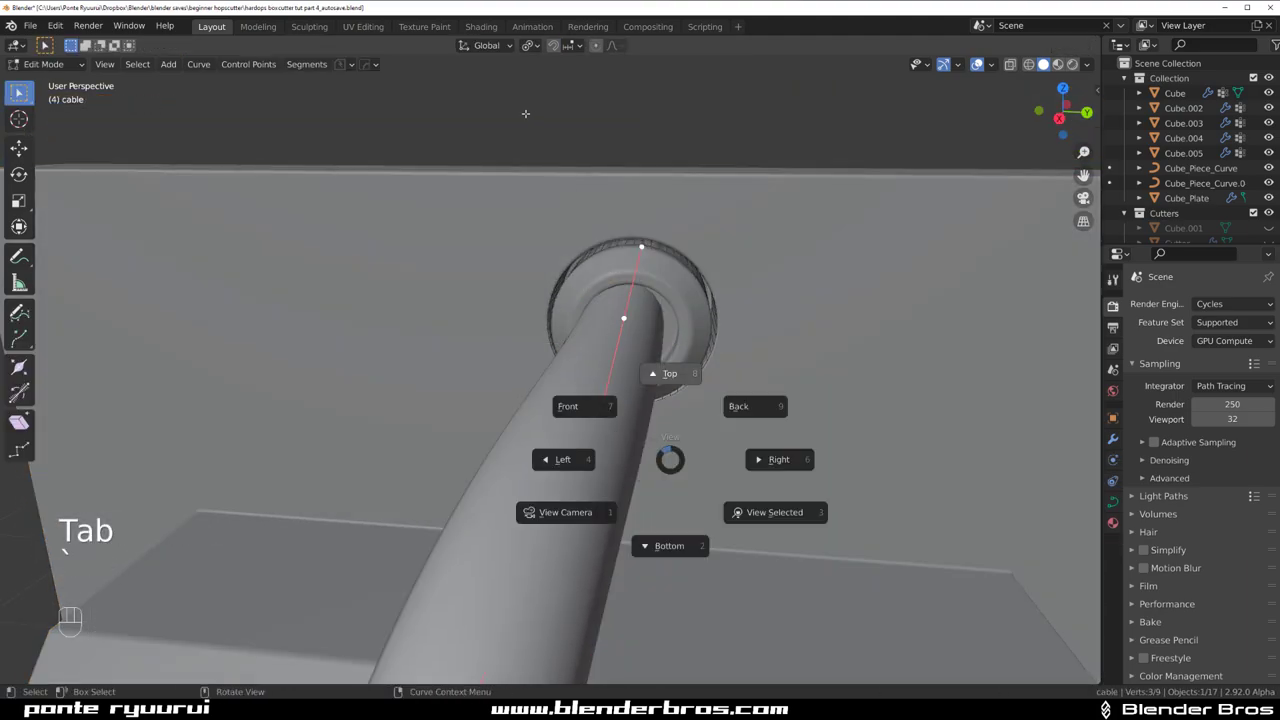
- In right view, move the cable's end control point into the centre of the socket
{"action": "key", "text": "`"}
{"action": "key", "text": "`"}
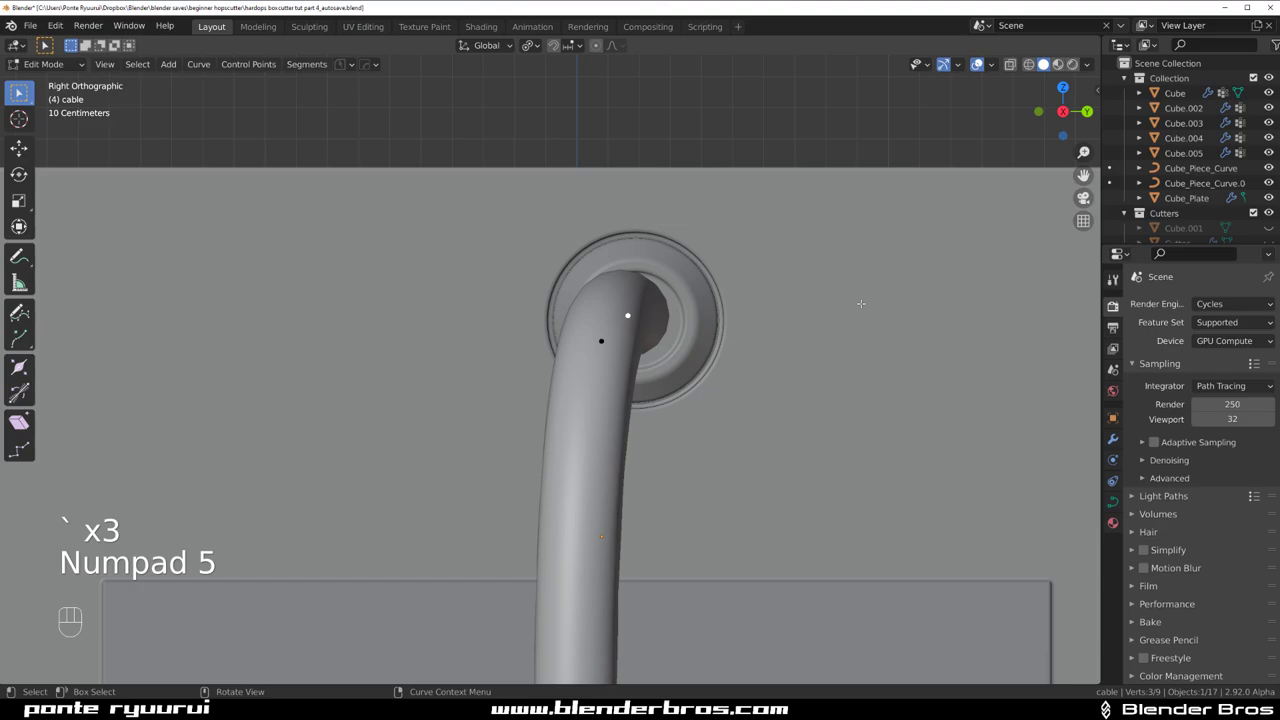
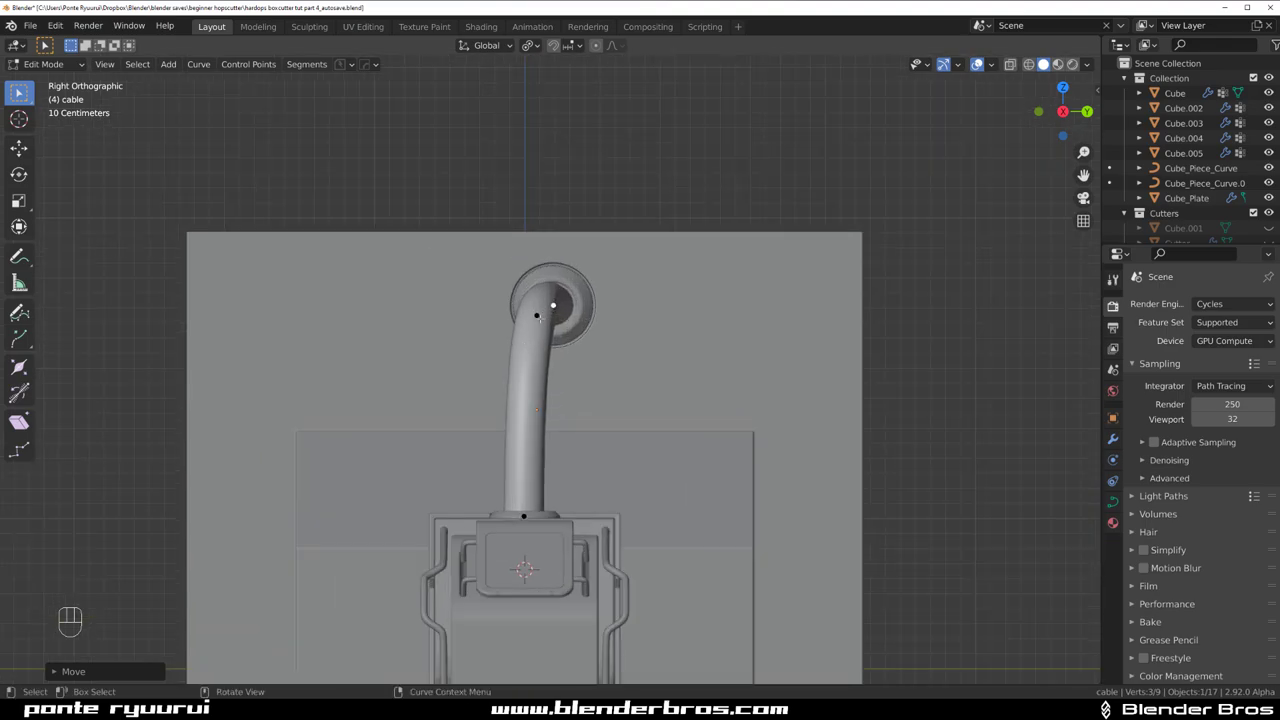
{"action": "key", "text": "g"}
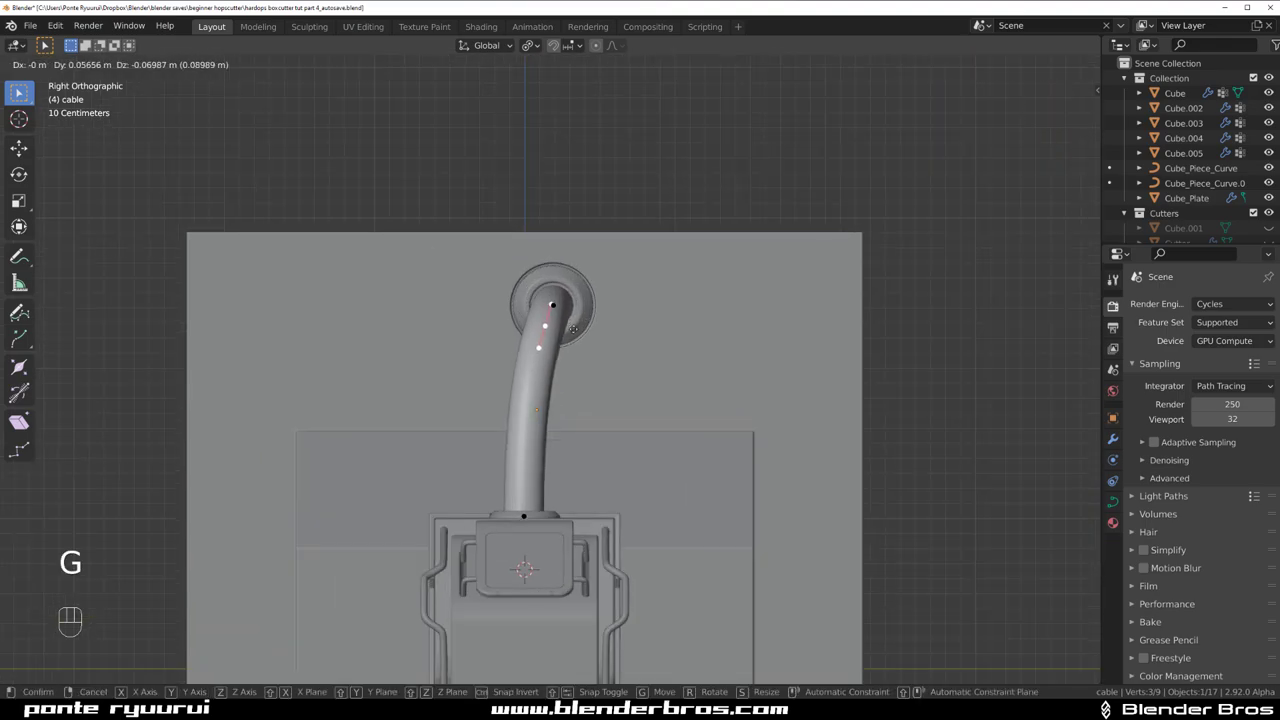
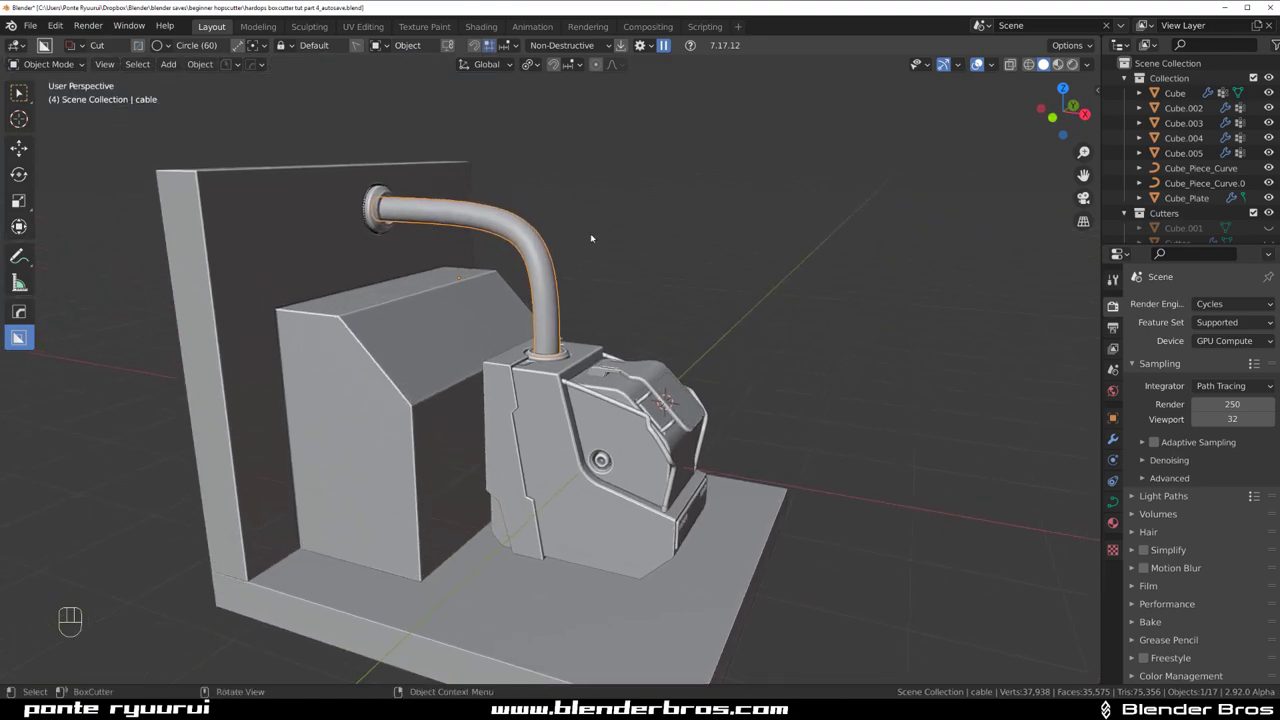
{"action": "left_click_drag", "start_coordinate": [598, 234], "coordinate": [614, 228]}
{"action": "left_click_drag", "start_coordinate": [692, 384], "coordinate": [650, 372]}
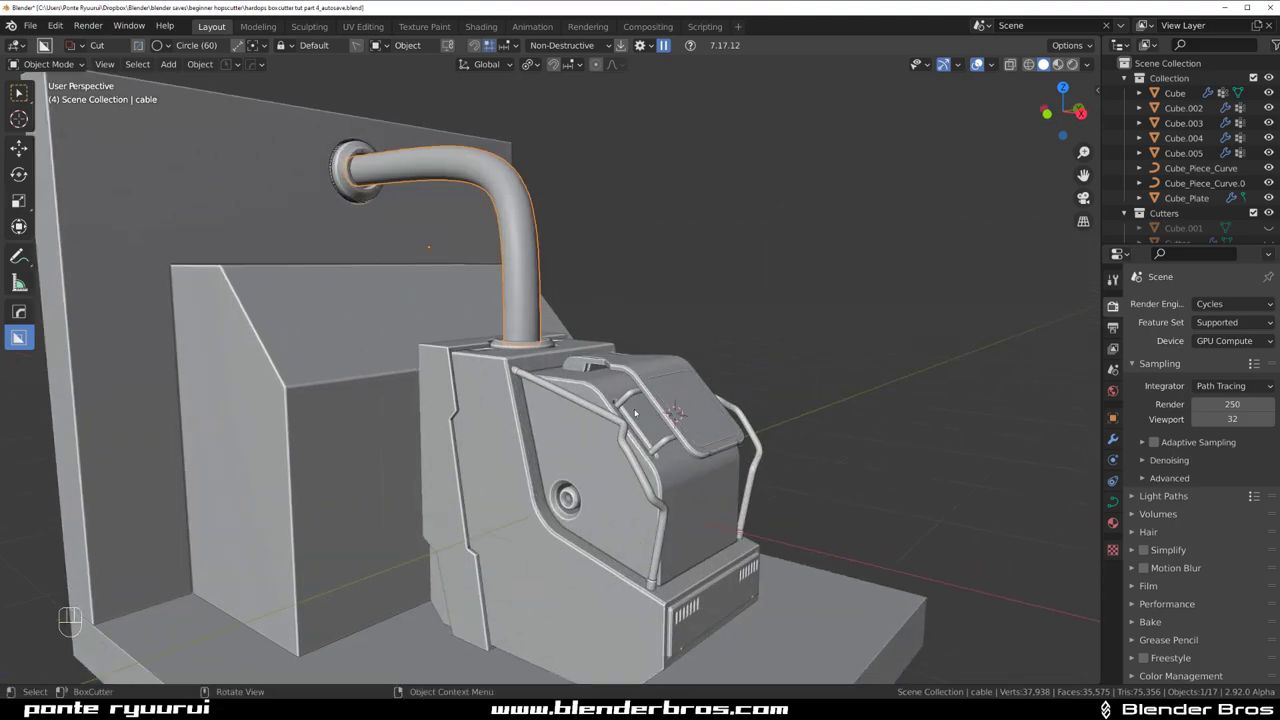
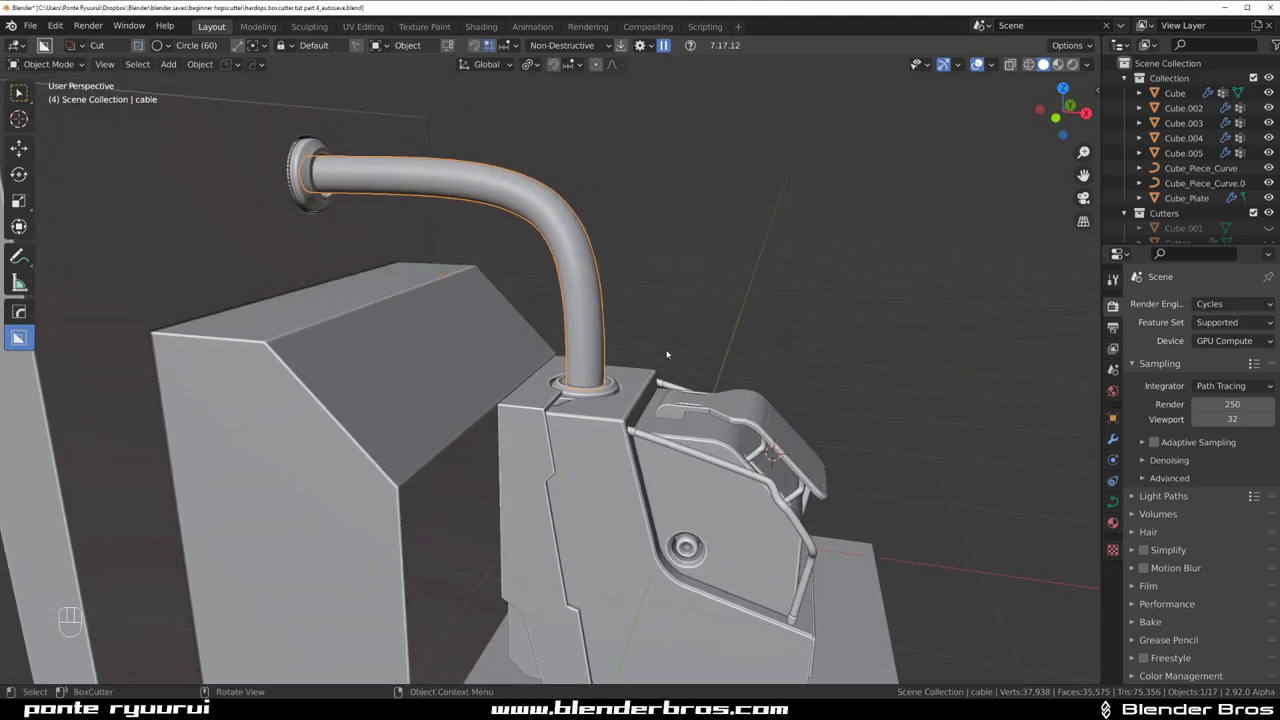
{"action": "left_click_drag", "start_coordinate": [632, 300], "coordinate": [615, 261]}
{"action": "left_click_drag", "start_coordinate": [691, 365], "coordinate": [637, 301]}
{"action": "left_click_drag", "start_coordinate": [652, 282], "coordinate": [592, 286]}
{"action": "left_click_drag", "start_coordinate": [488, 239], "coordinate": [513, 264]}
{"action": "left_click_drag", "start_coordinate": [550, 321], "coordinate": [559, 288]}
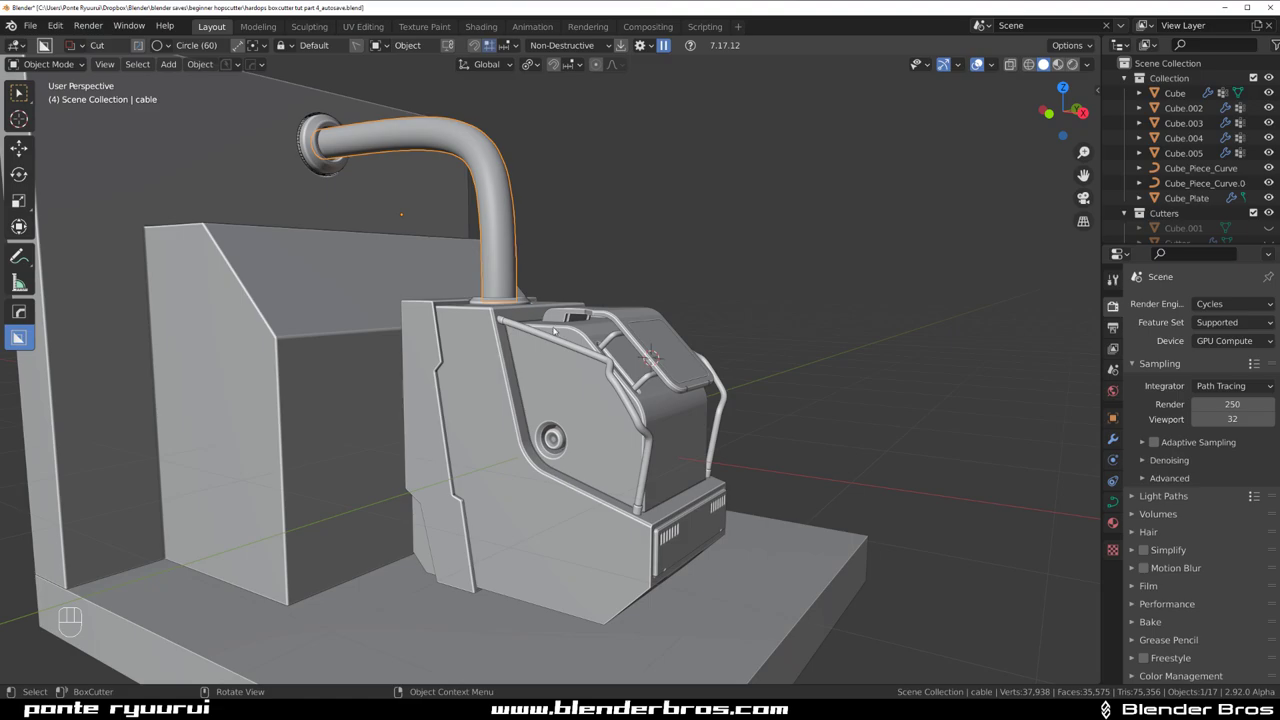